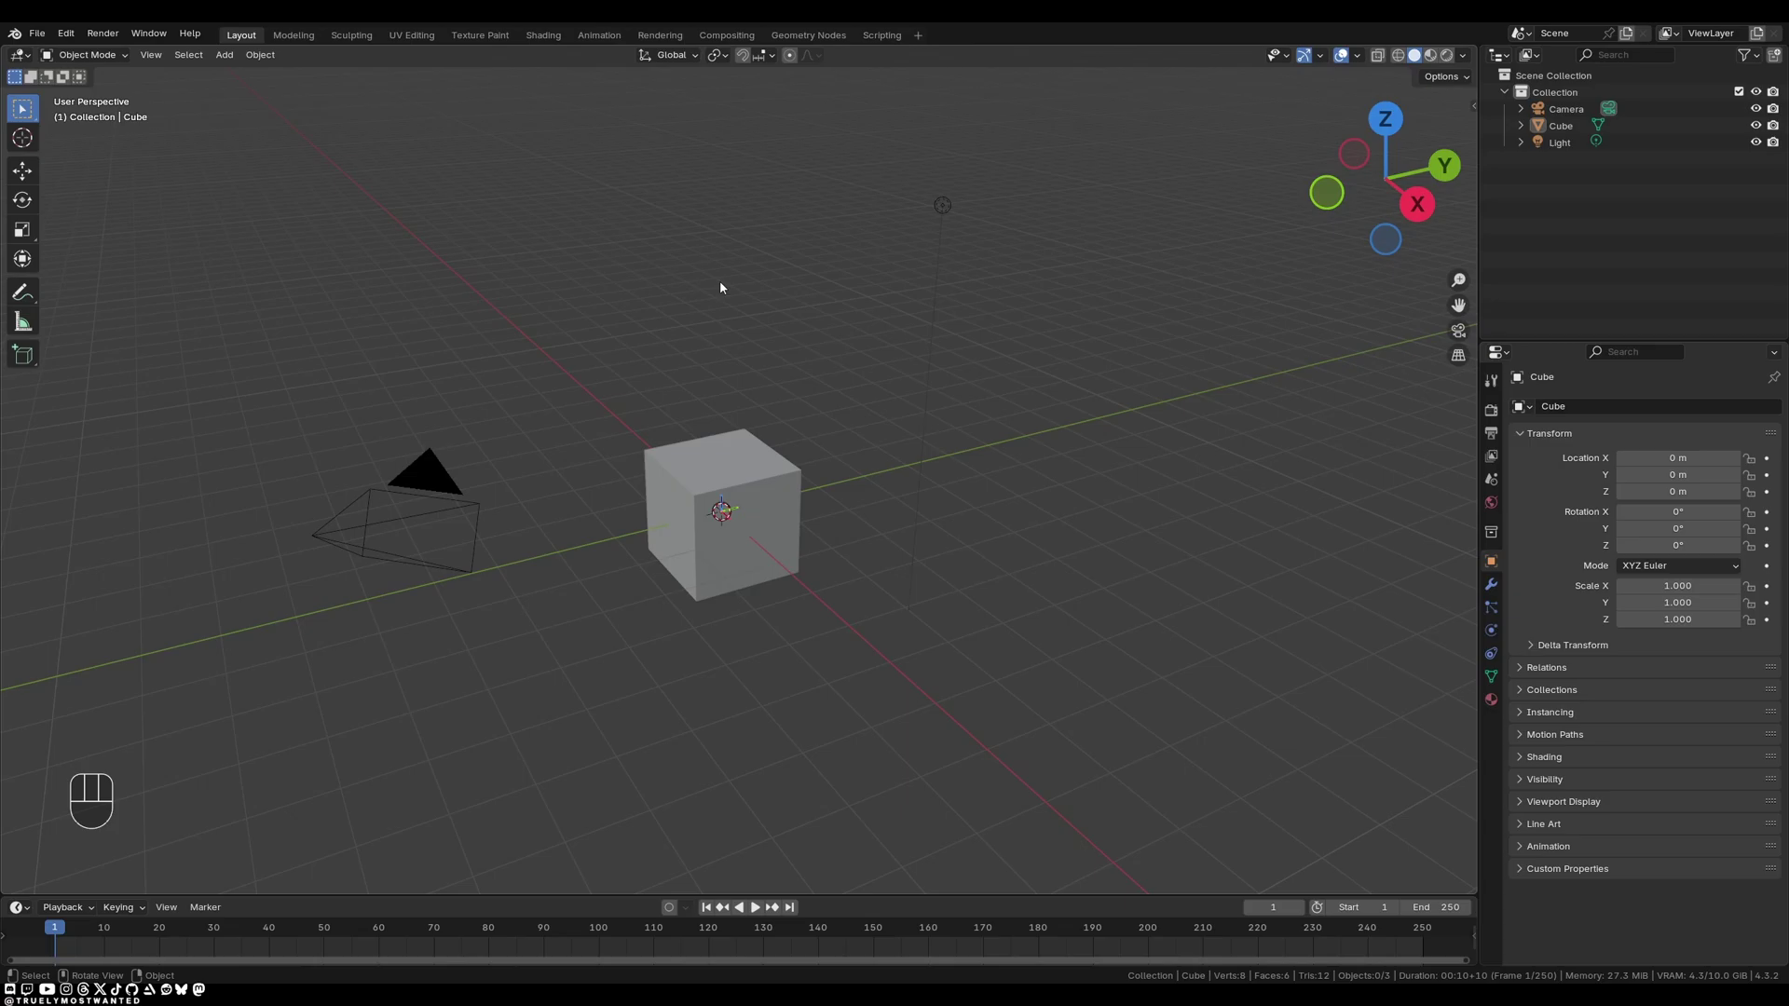
# Select the default cube so it can be deleted from the scene.
pyautogui.click(757, 480)
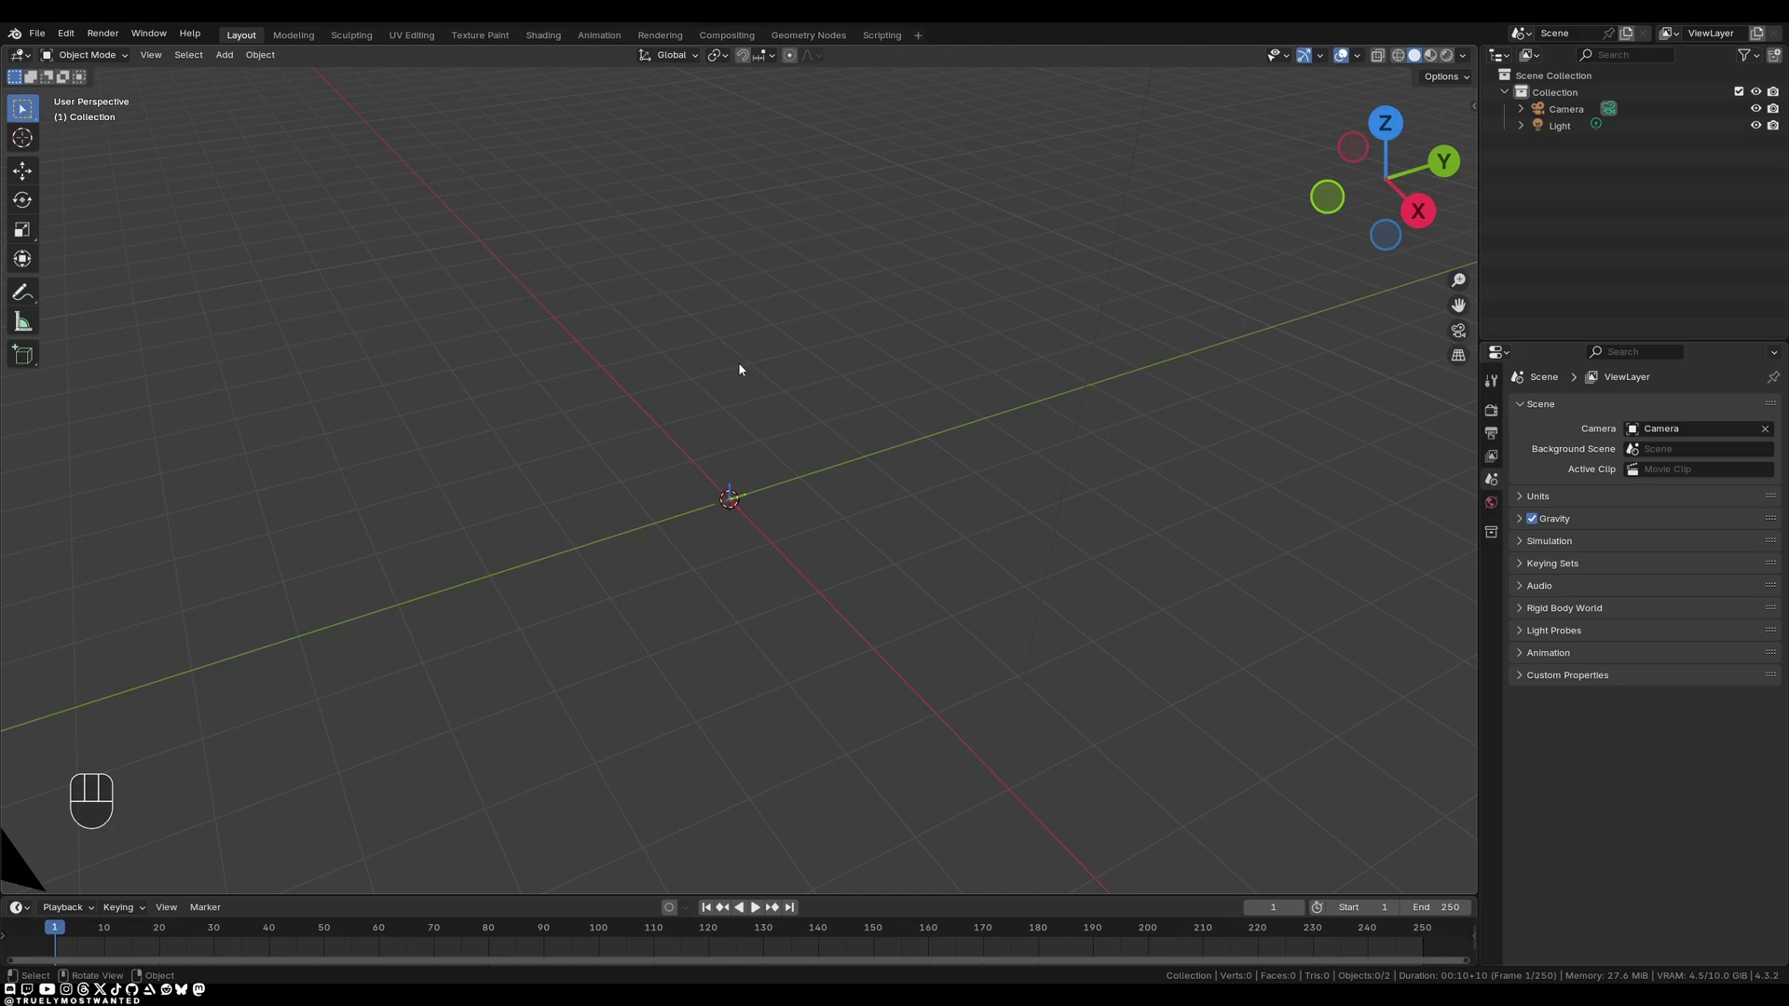
# Bring up the Shift+A add-object menu to add a Curve > Path.
pyautogui.press('shift+a')
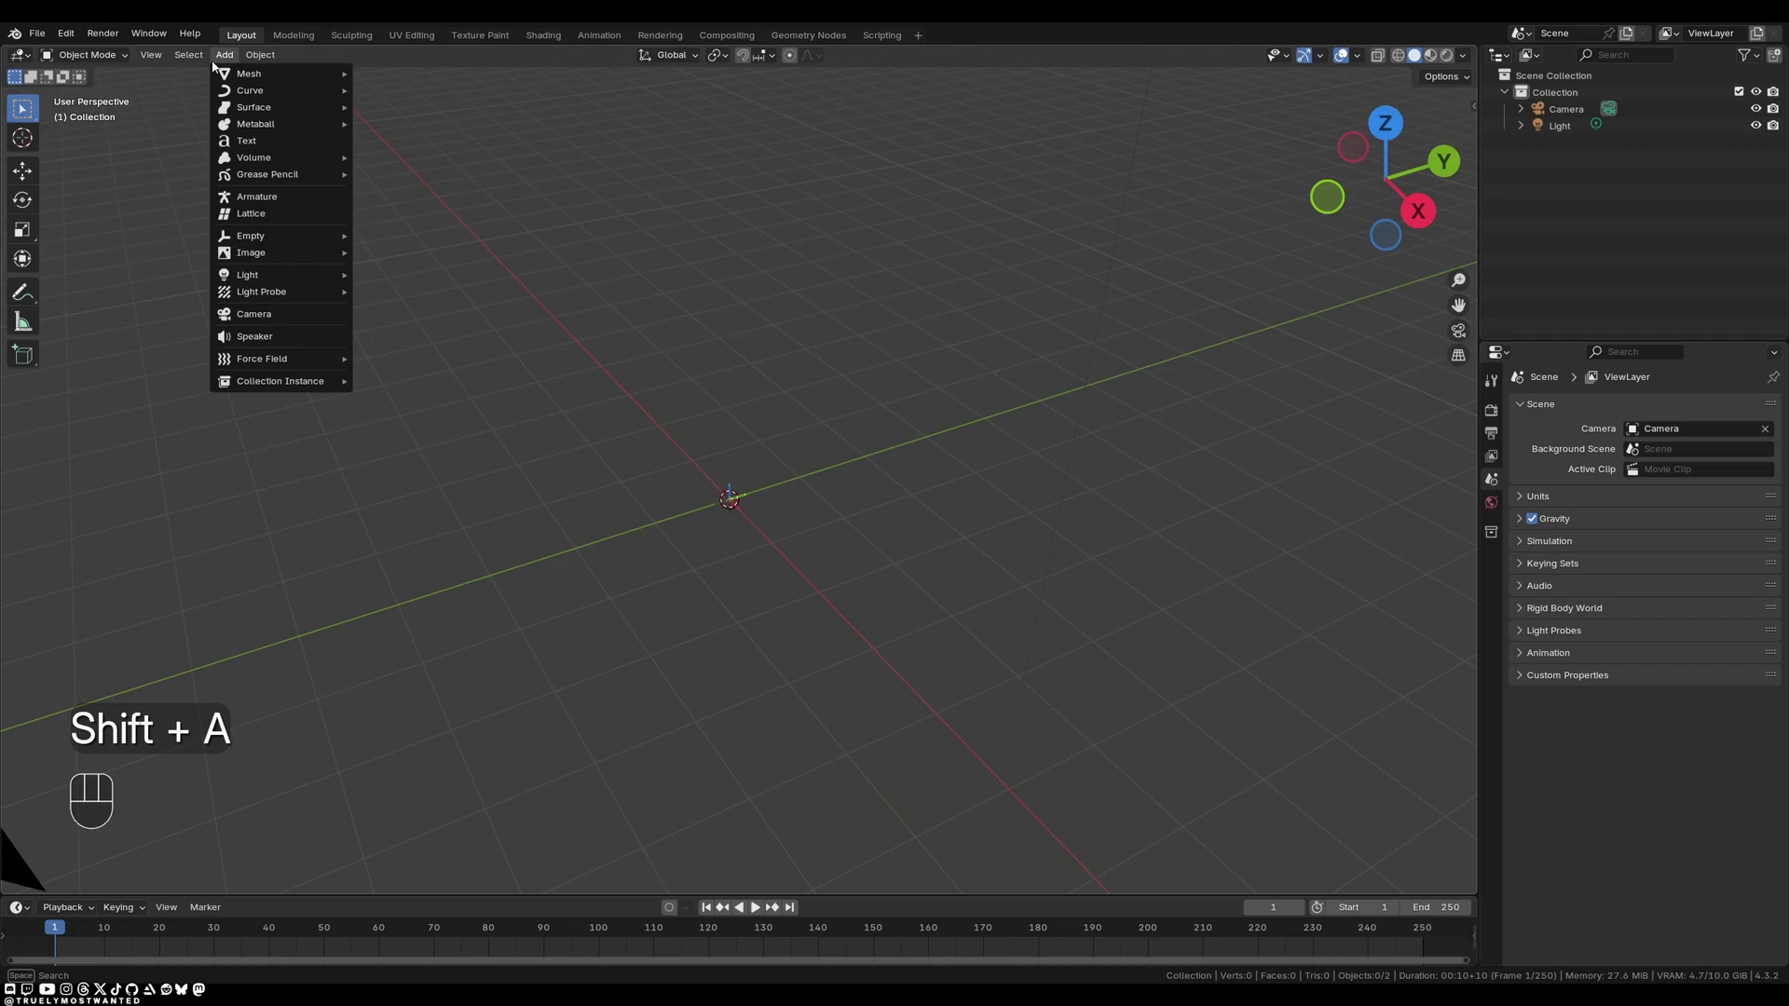
pyautogui.press('shift+a')
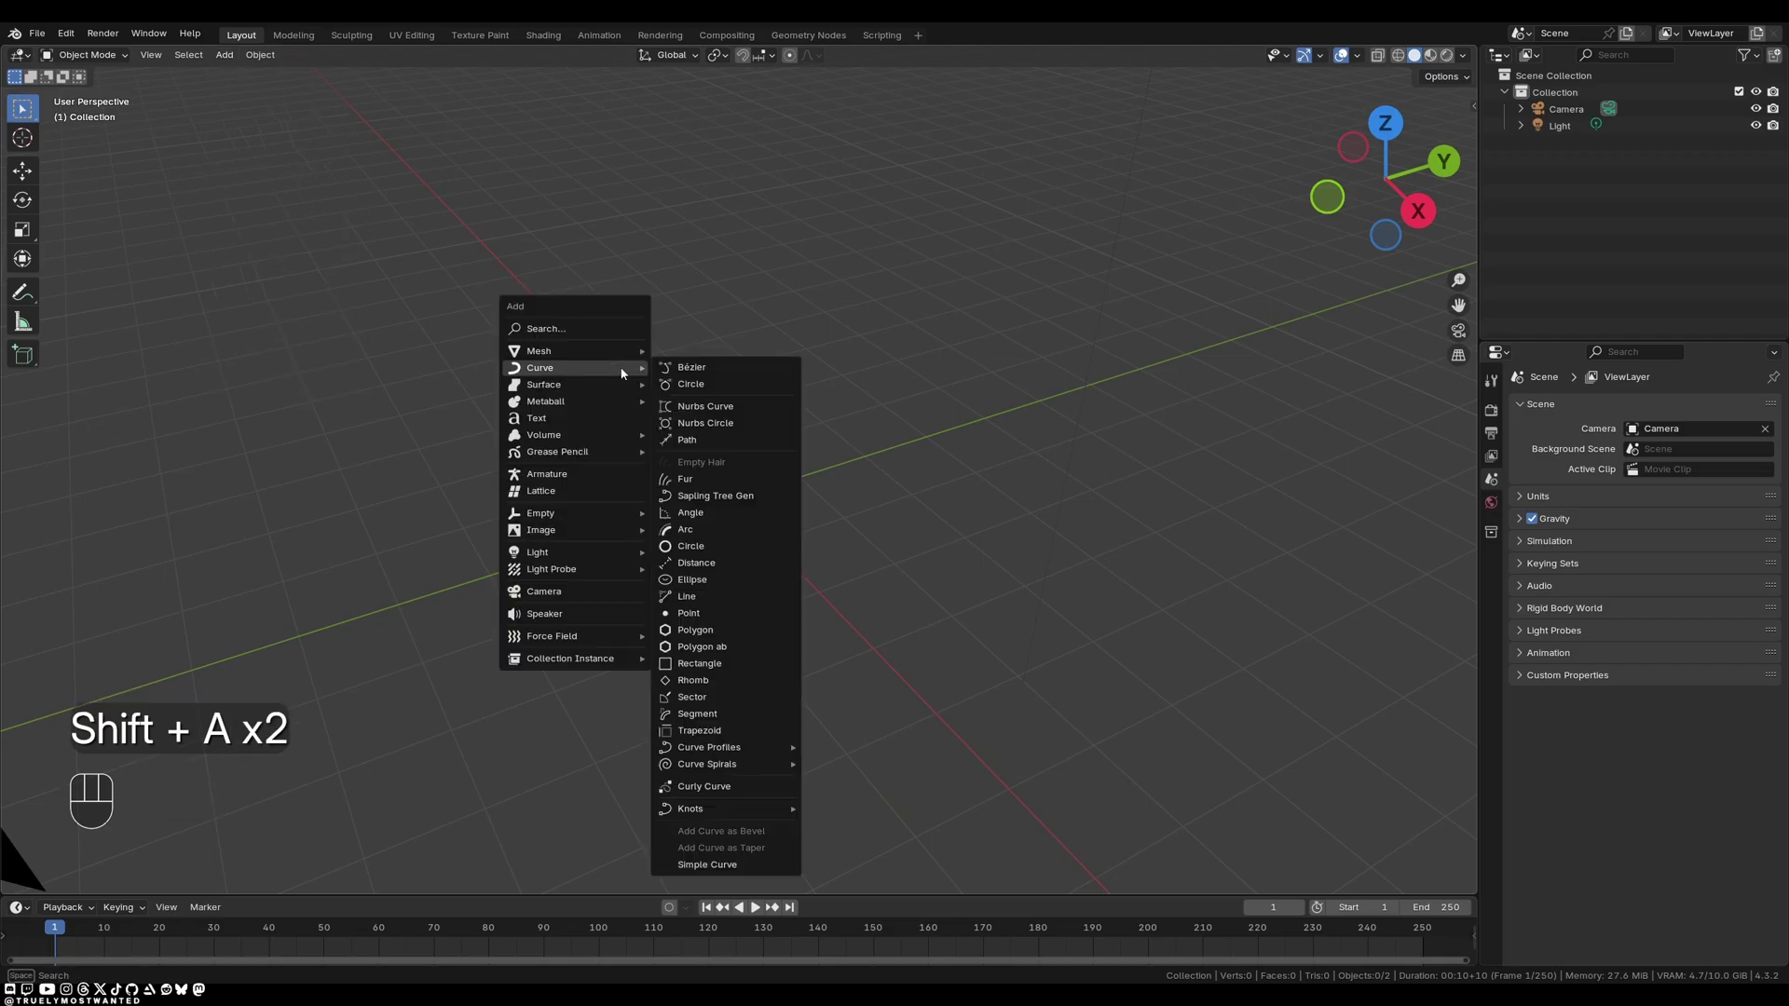
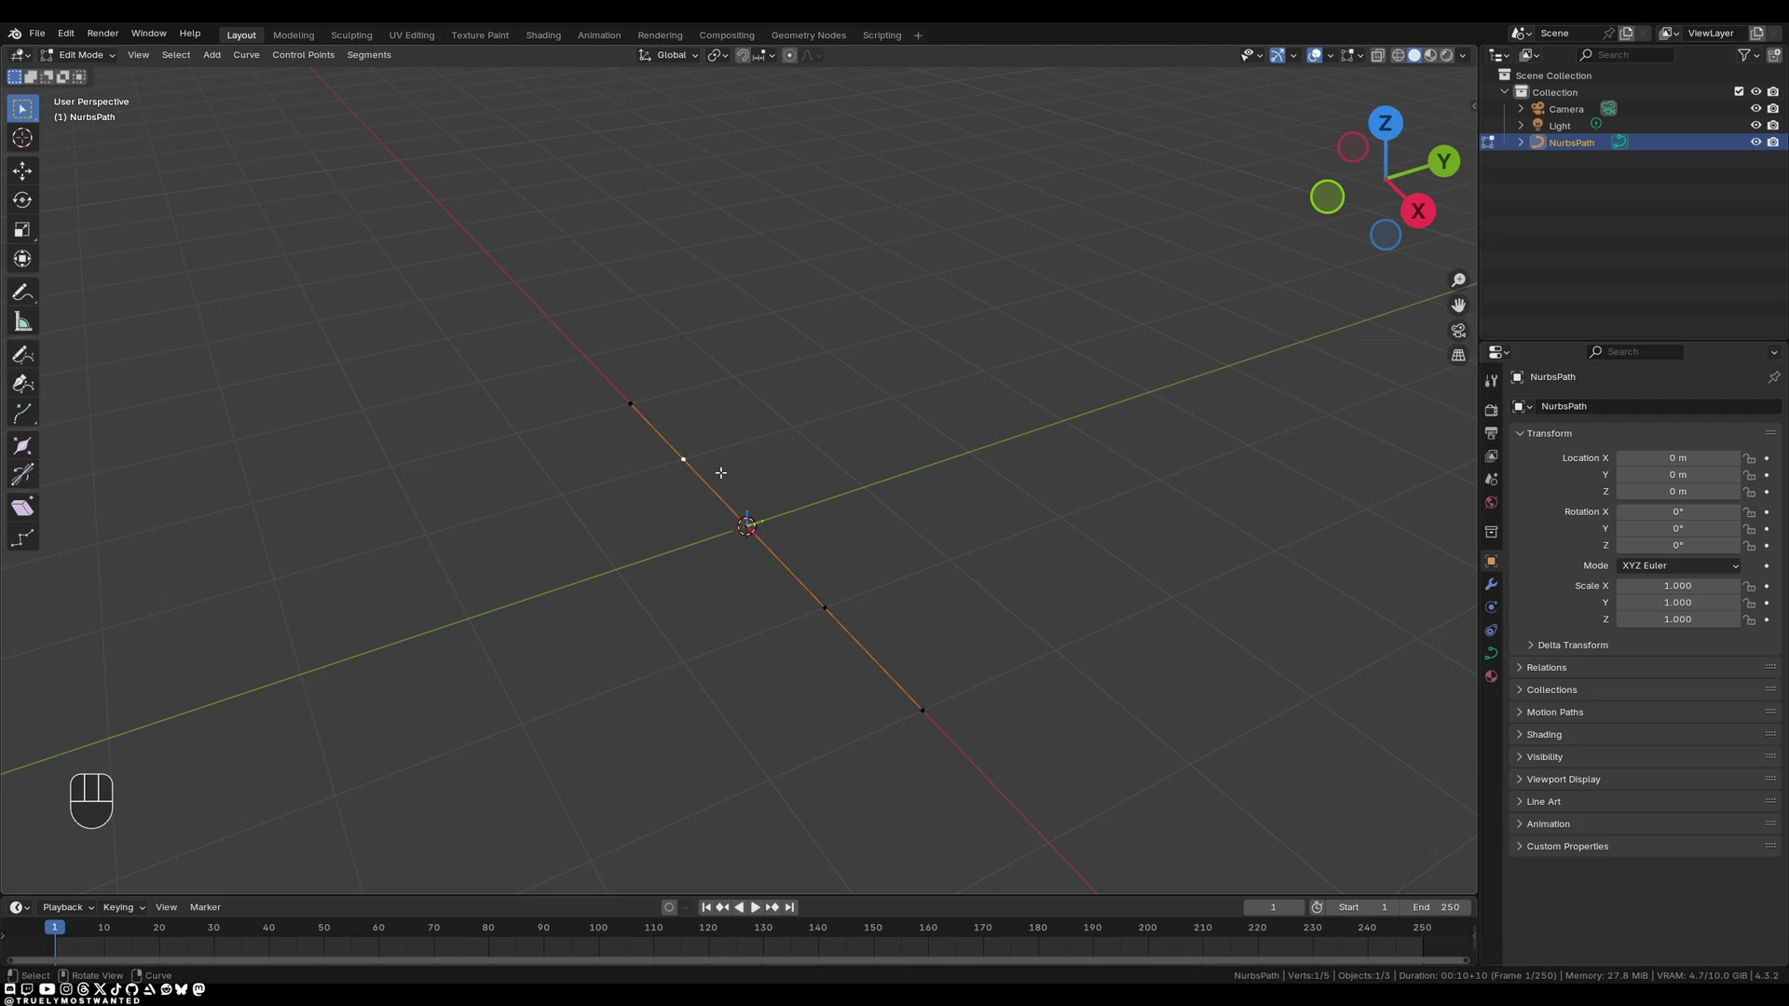
# Pull a control point along Y and extend the path's end with a new point moved outward.
pyautogui.press('g')
pyautogui.press('y')
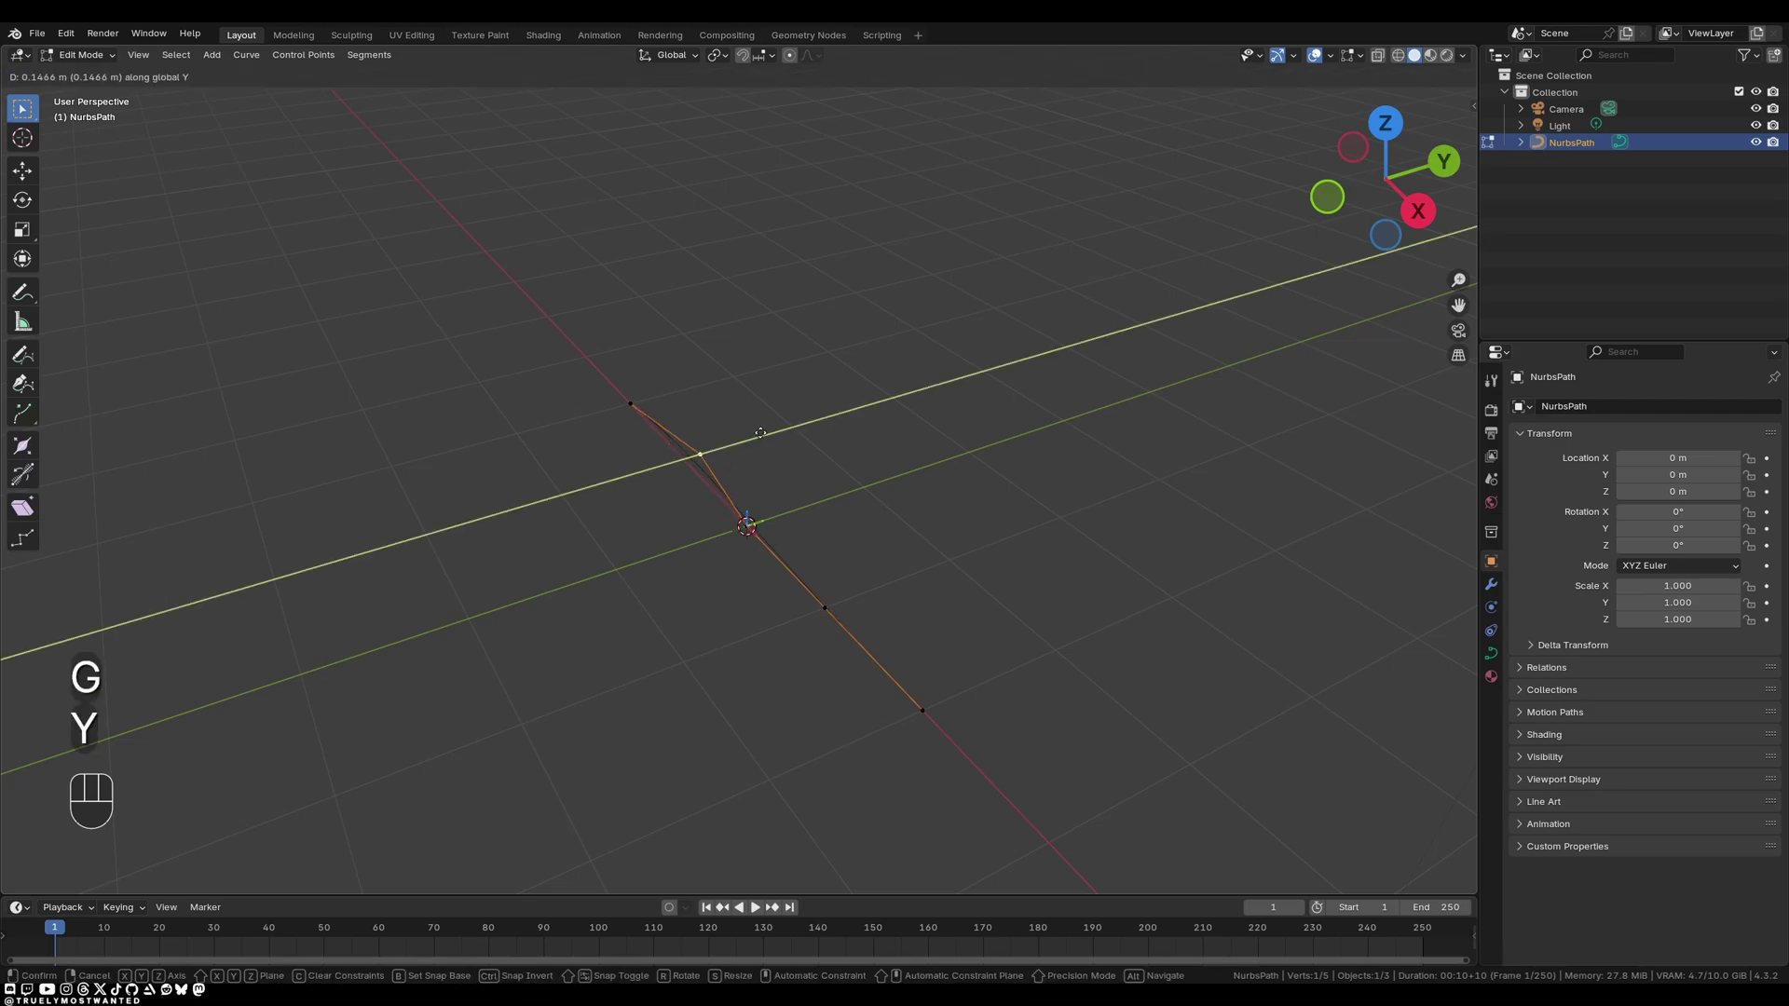
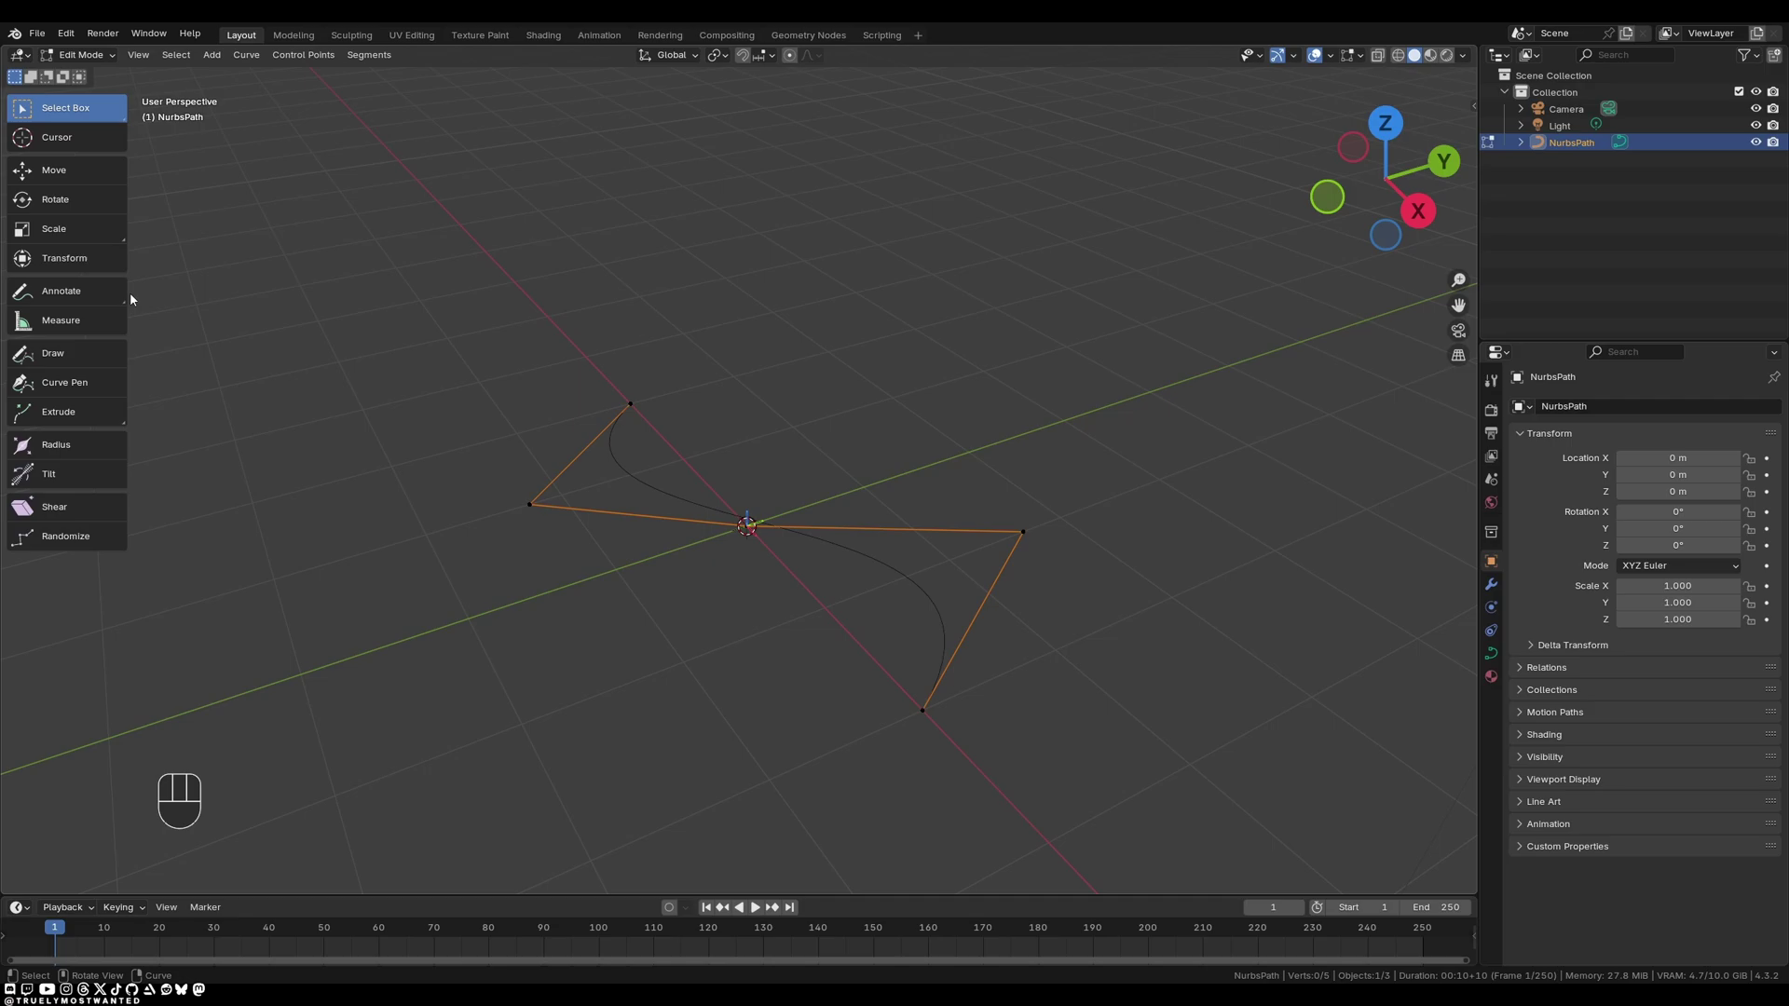
pyautogui.press('t')
pyautogui.press('t')
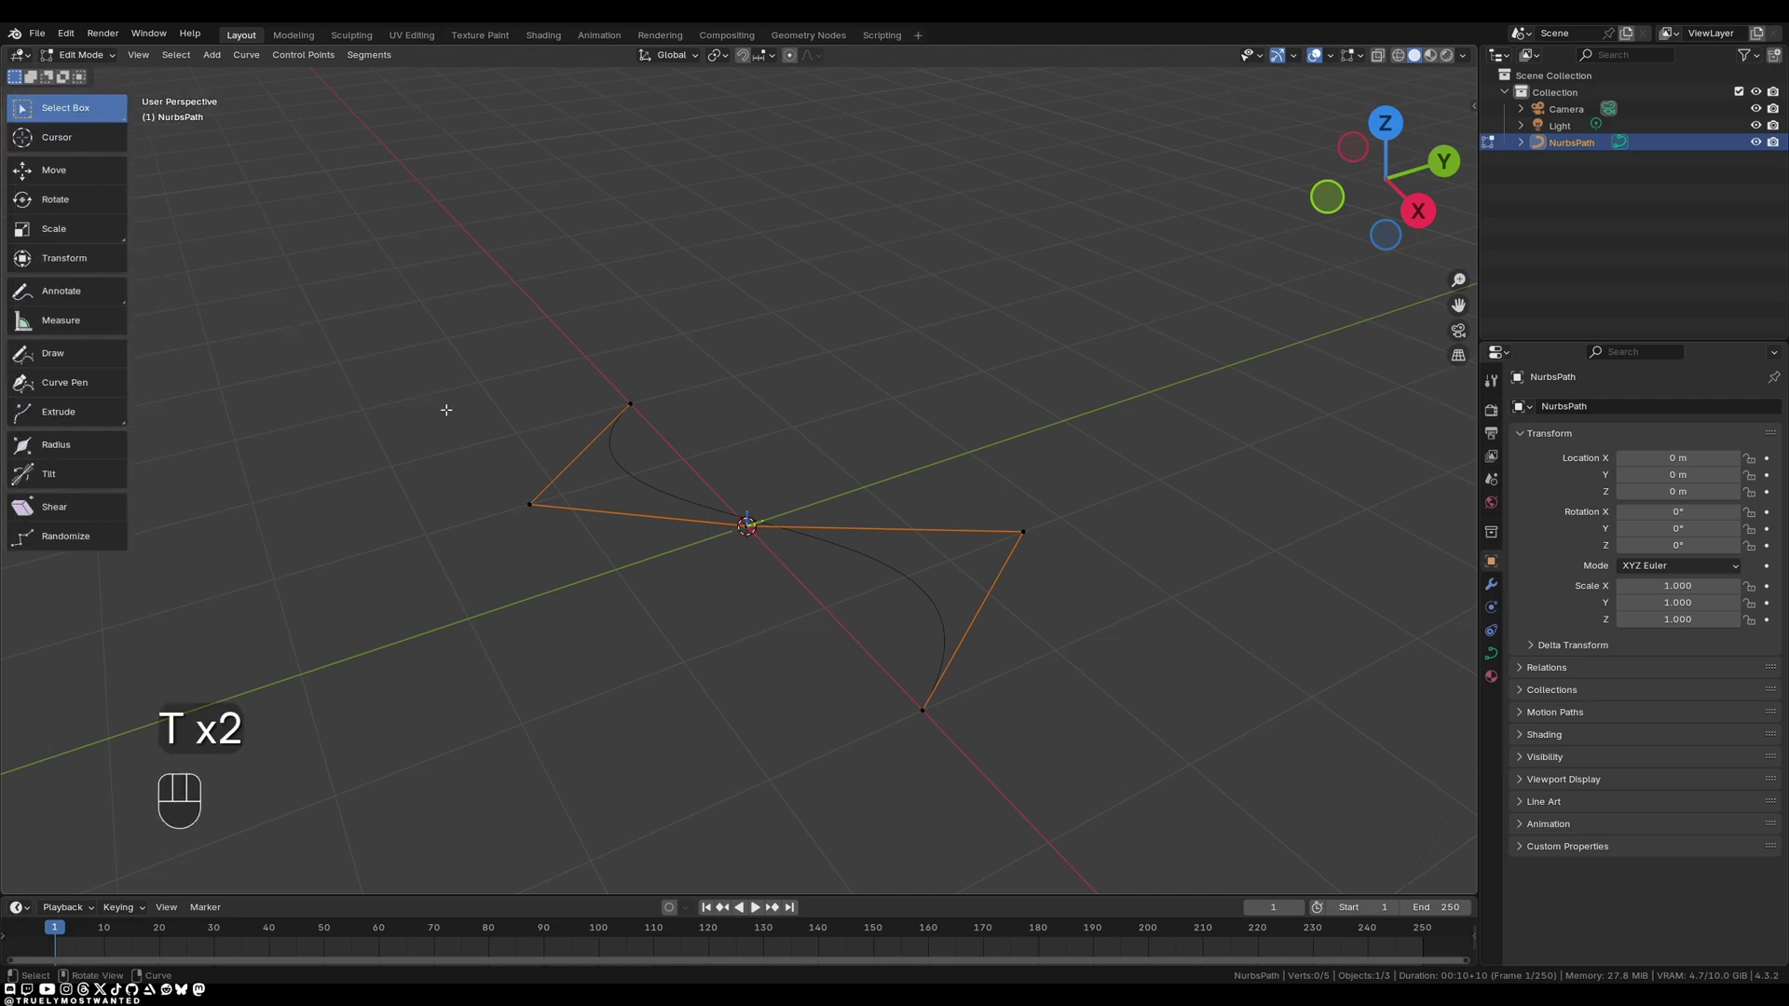
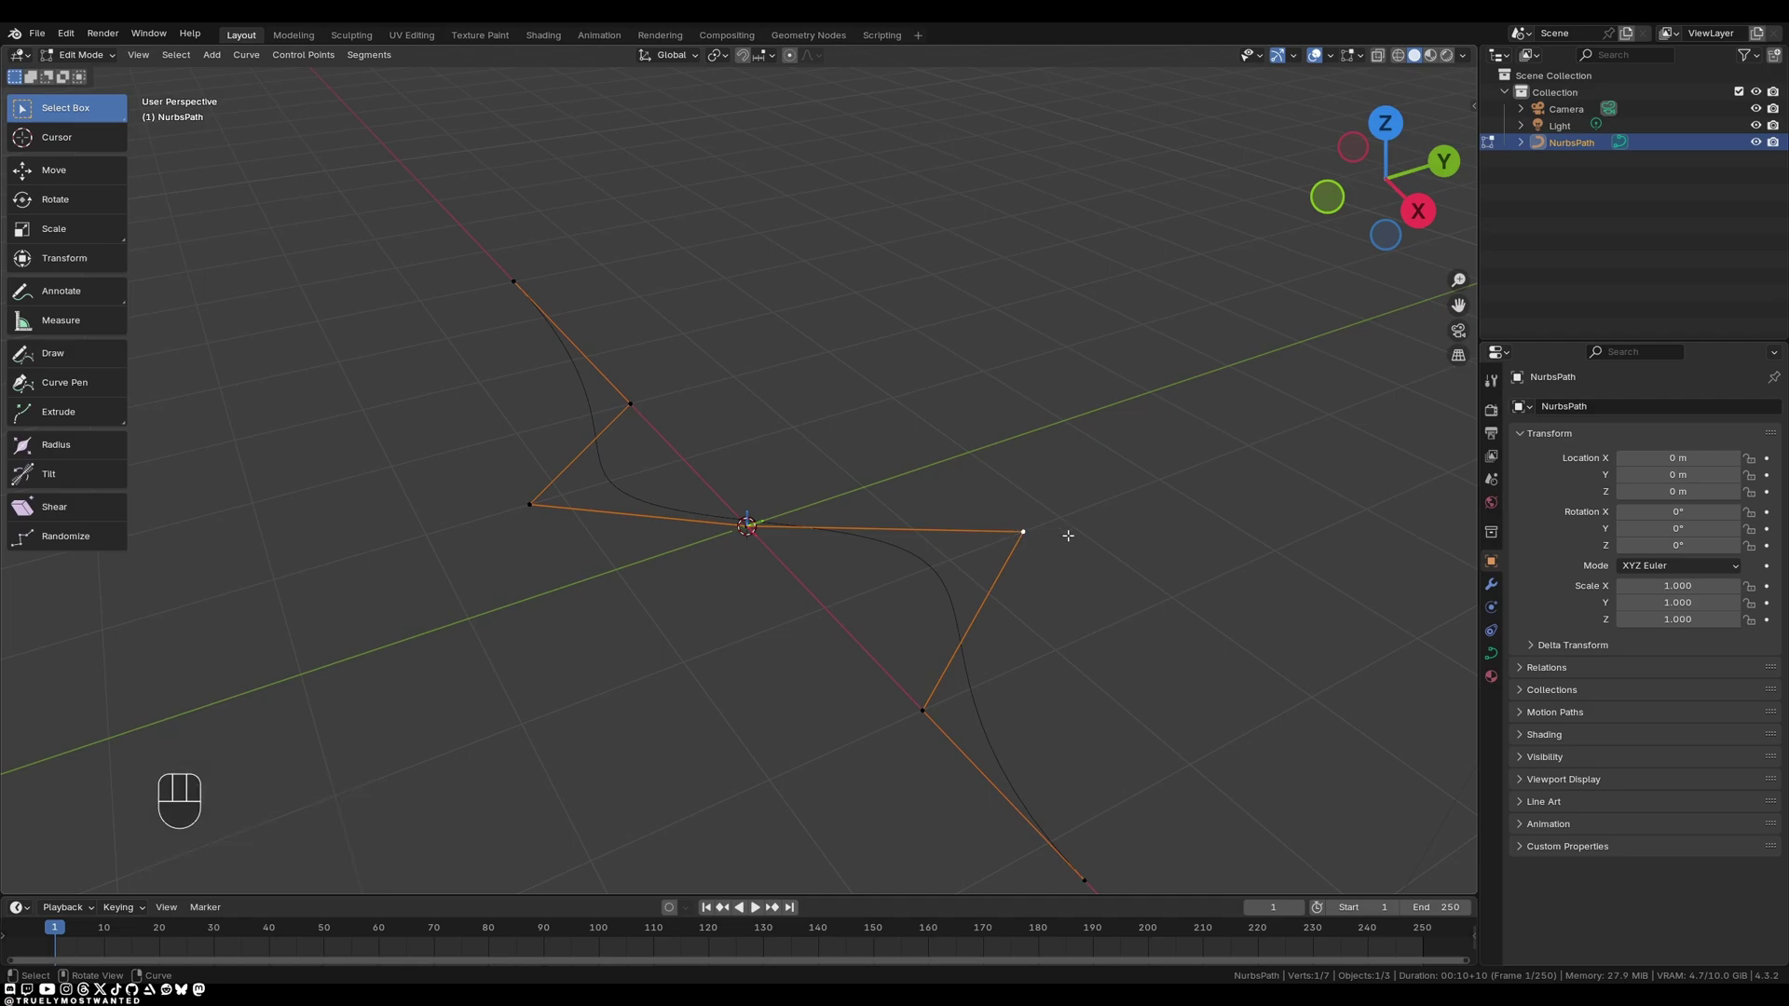
# Extrude another end point constrained to Y, then move an inner point along X.
pyautogui.press('e')
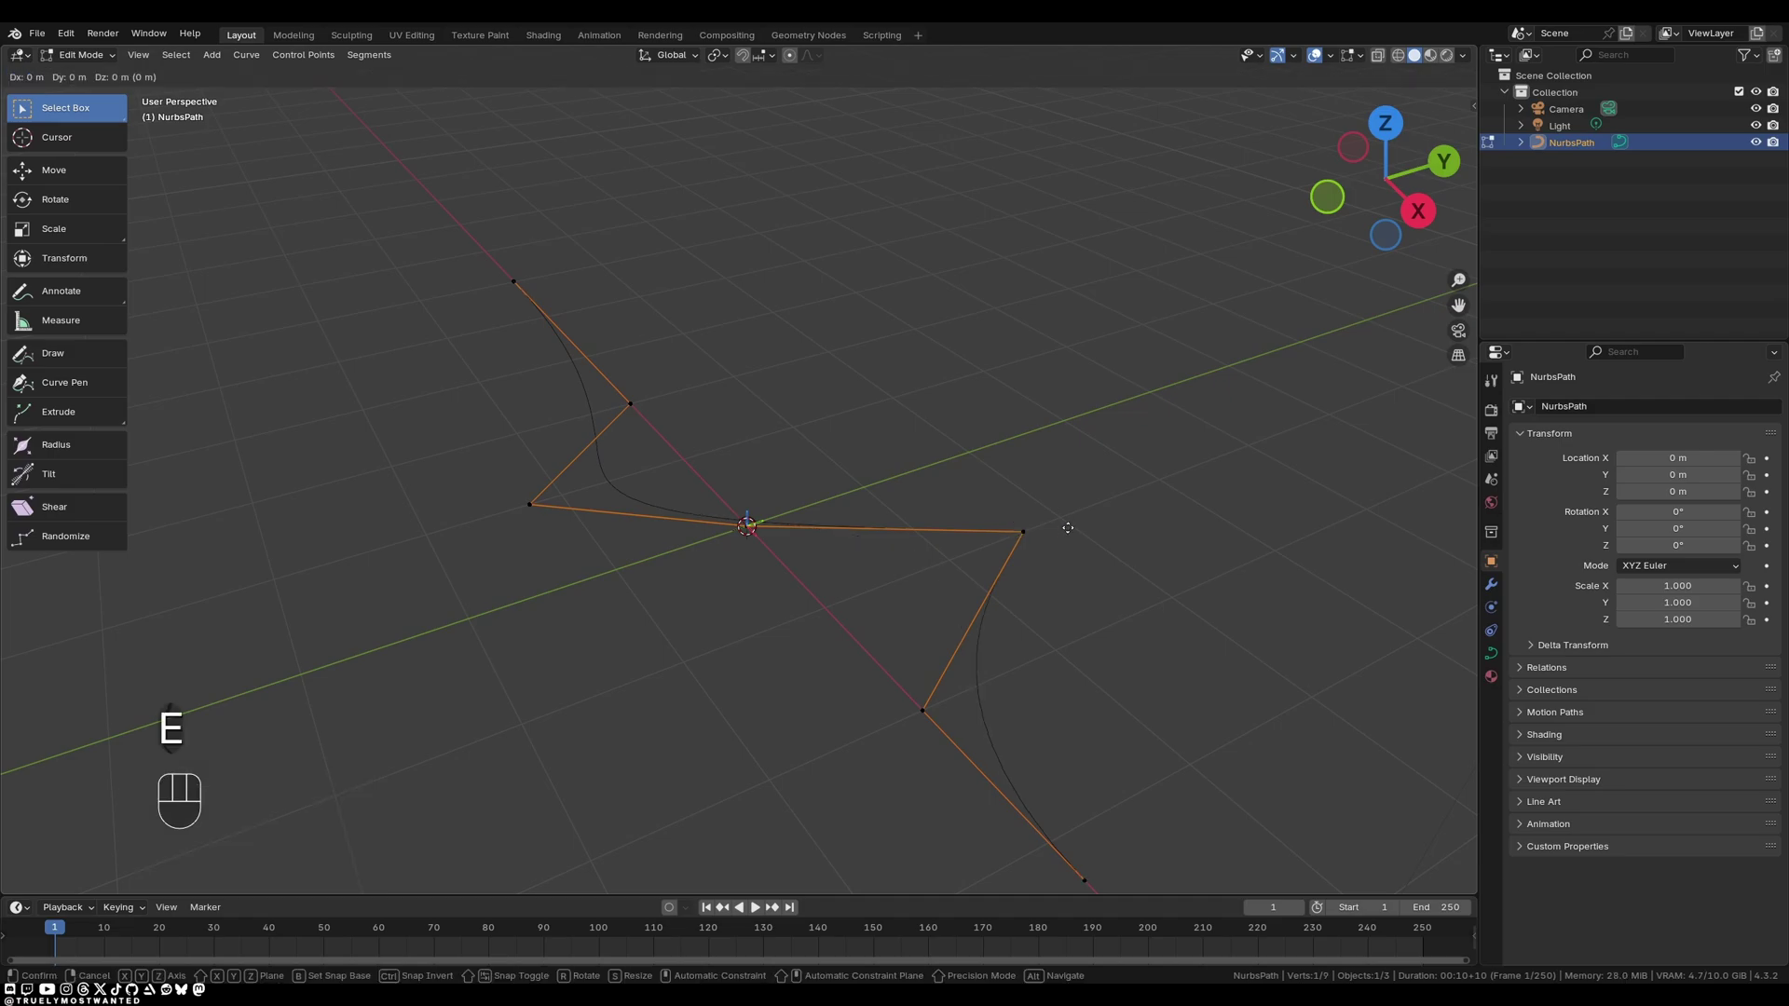
pyautogui.press('x')
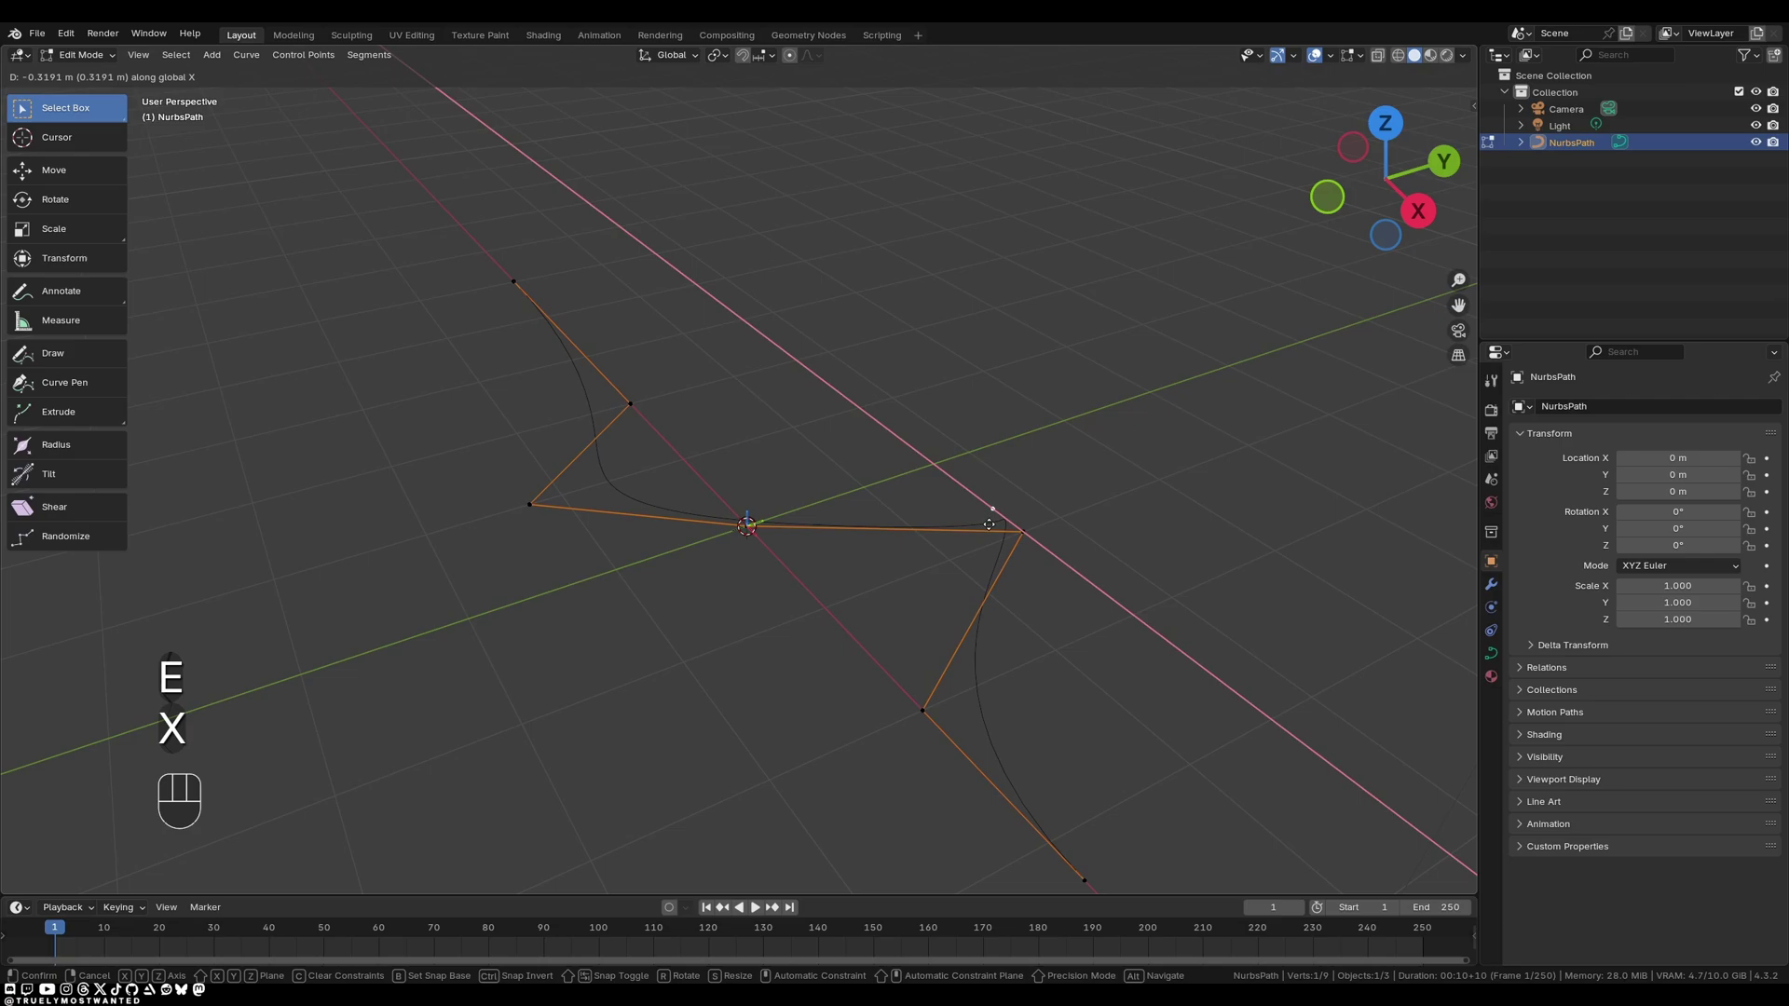
pyautogui.press('y')
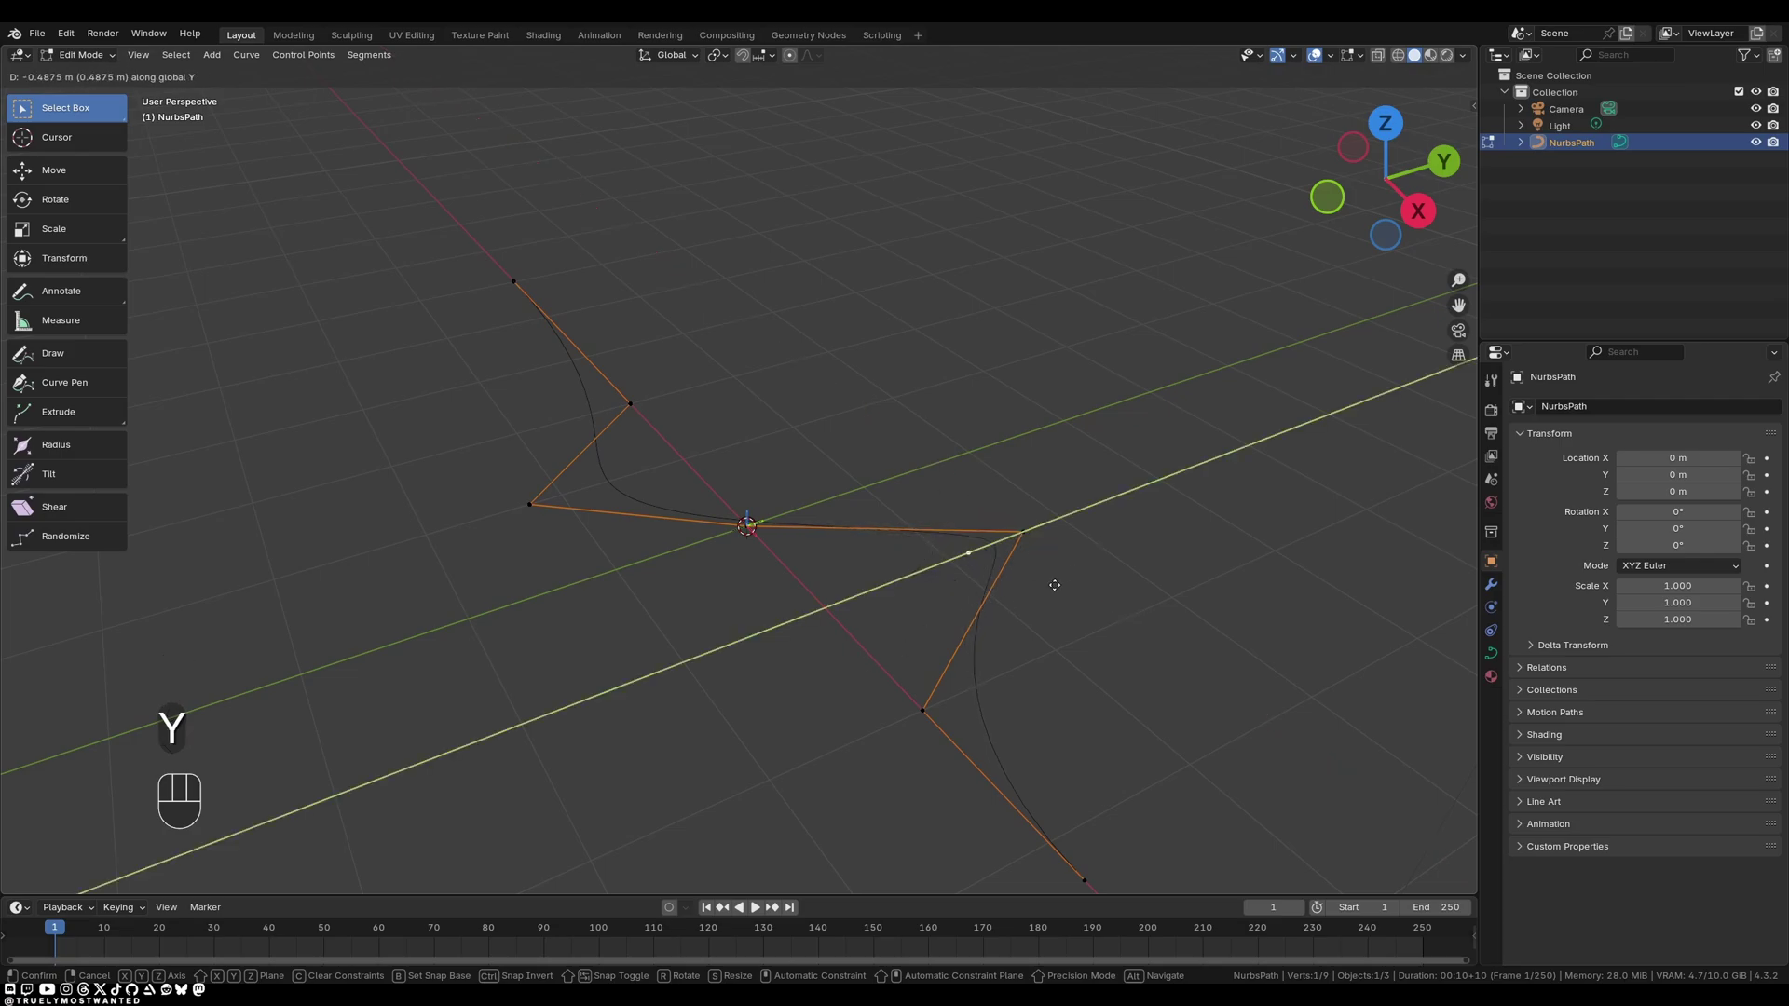
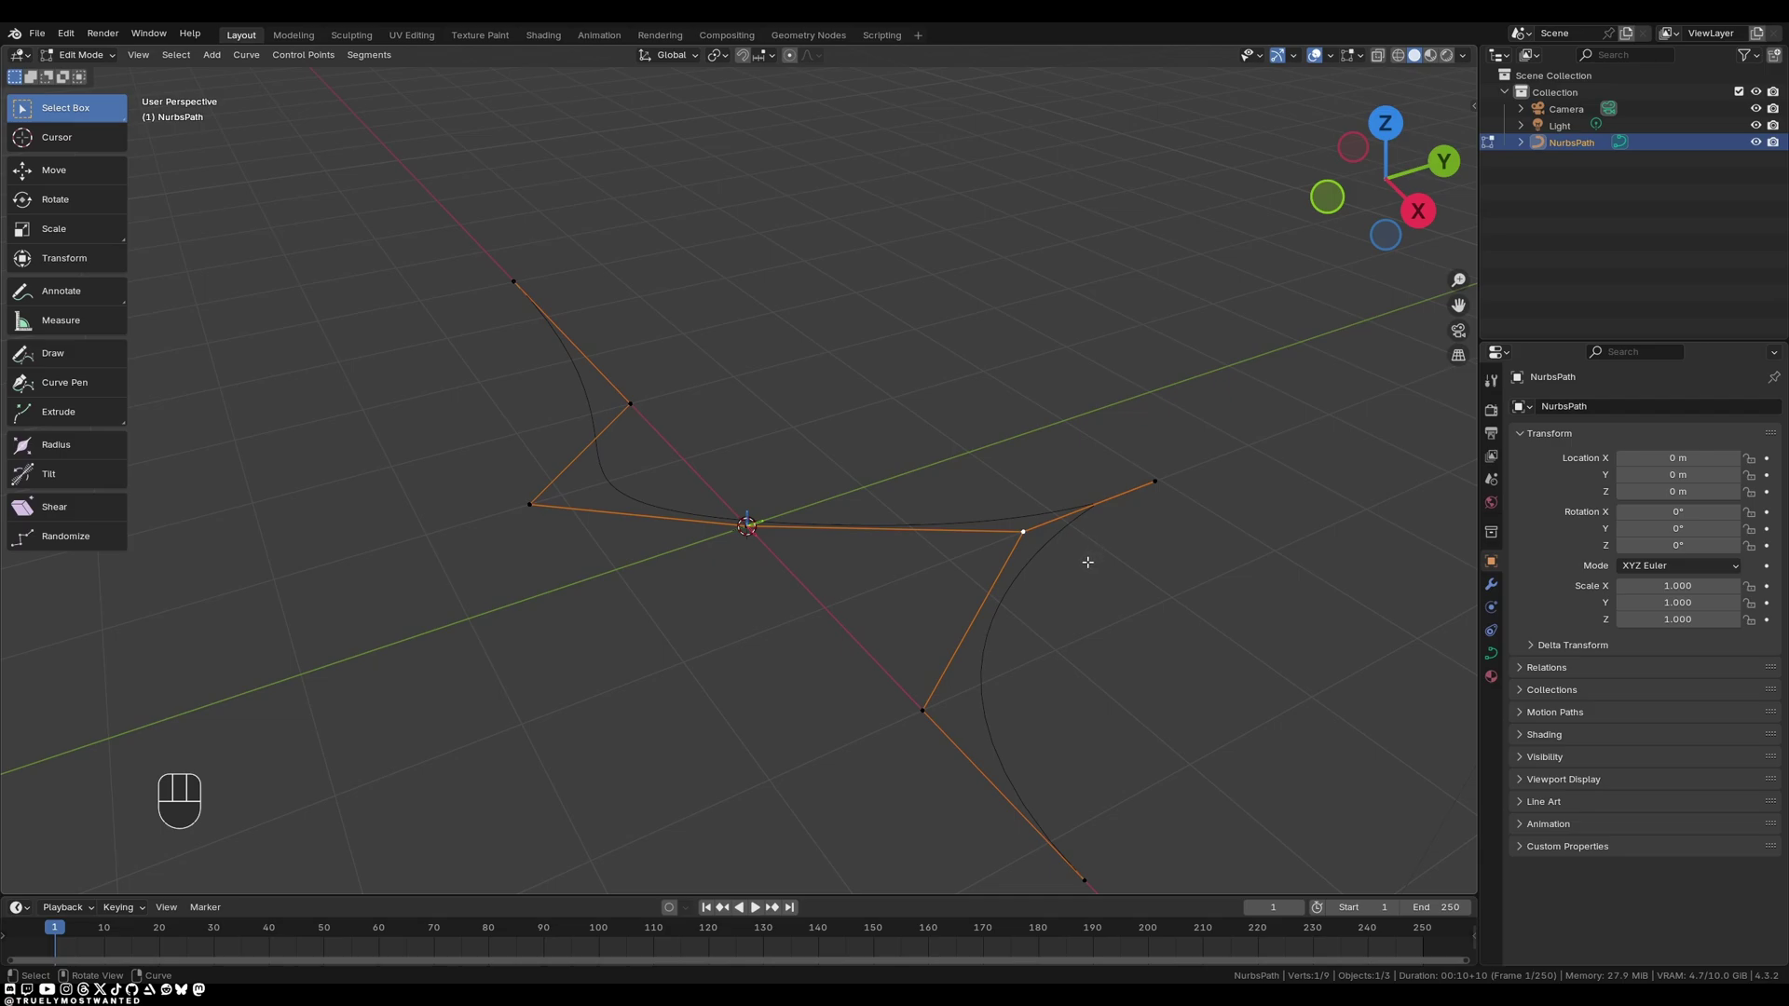
pyautogui.press('g')
pyautogui.press('x')
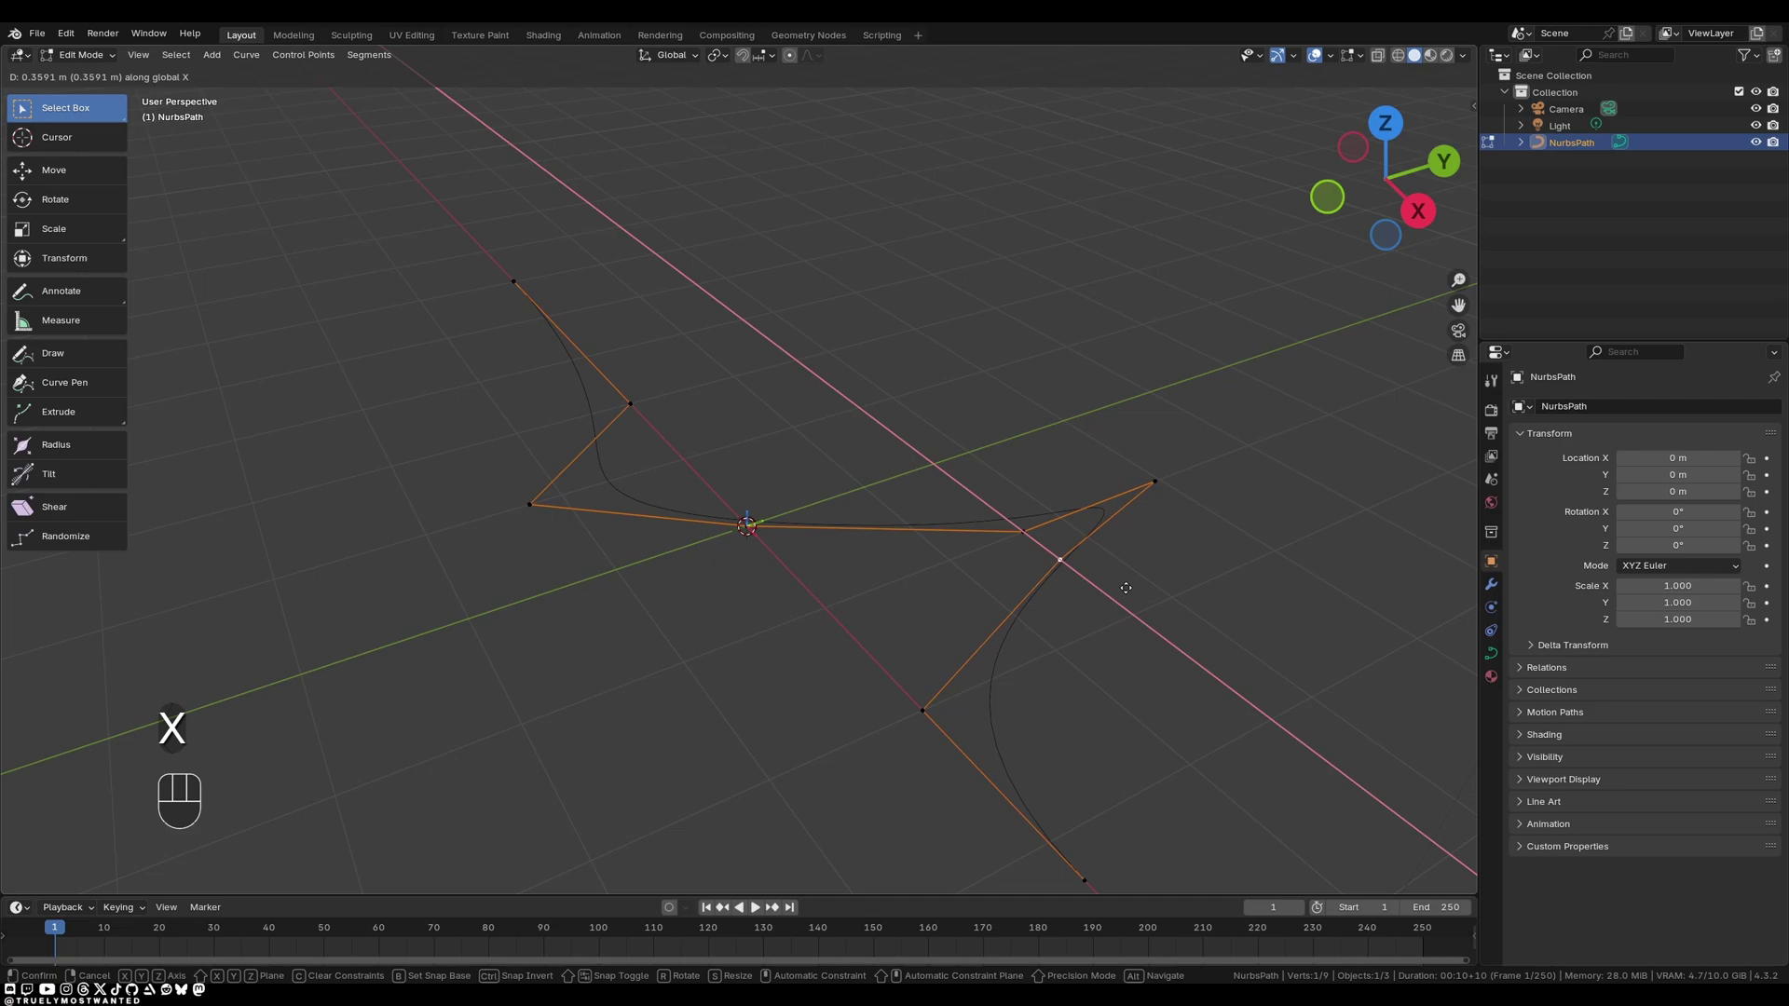
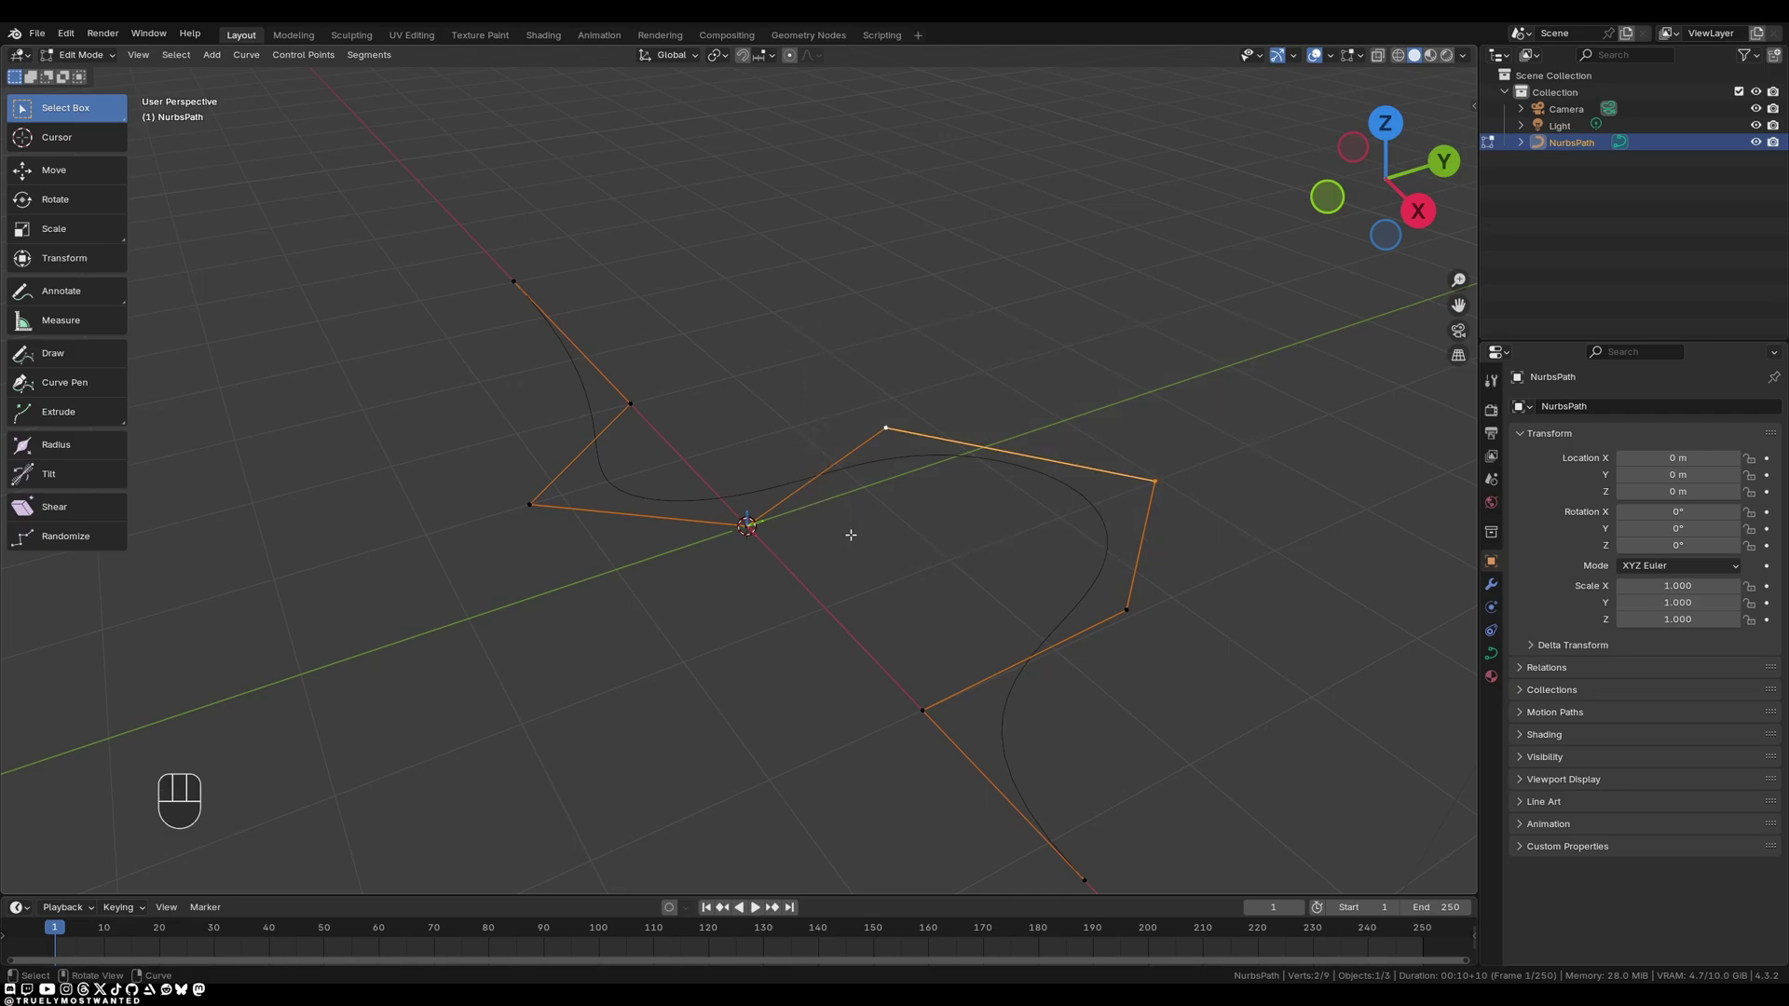
pyautogui.moveTo(984, 450); pyautogui.dragTo(965, 459)
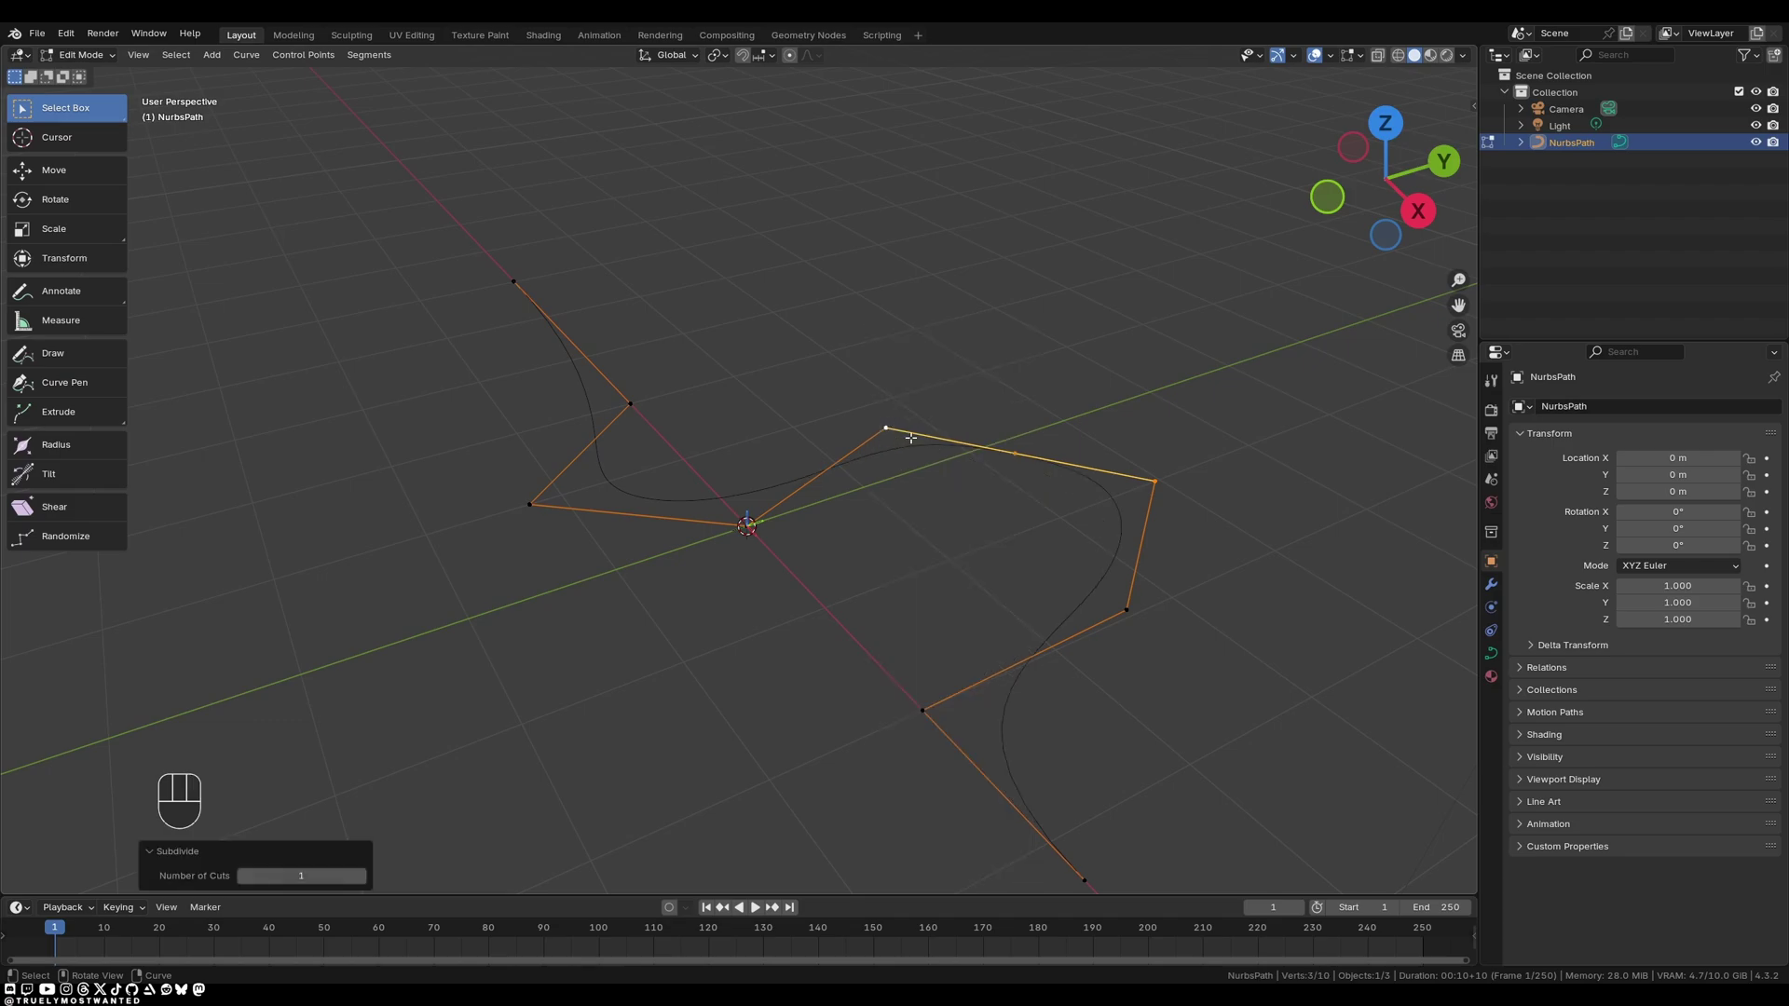
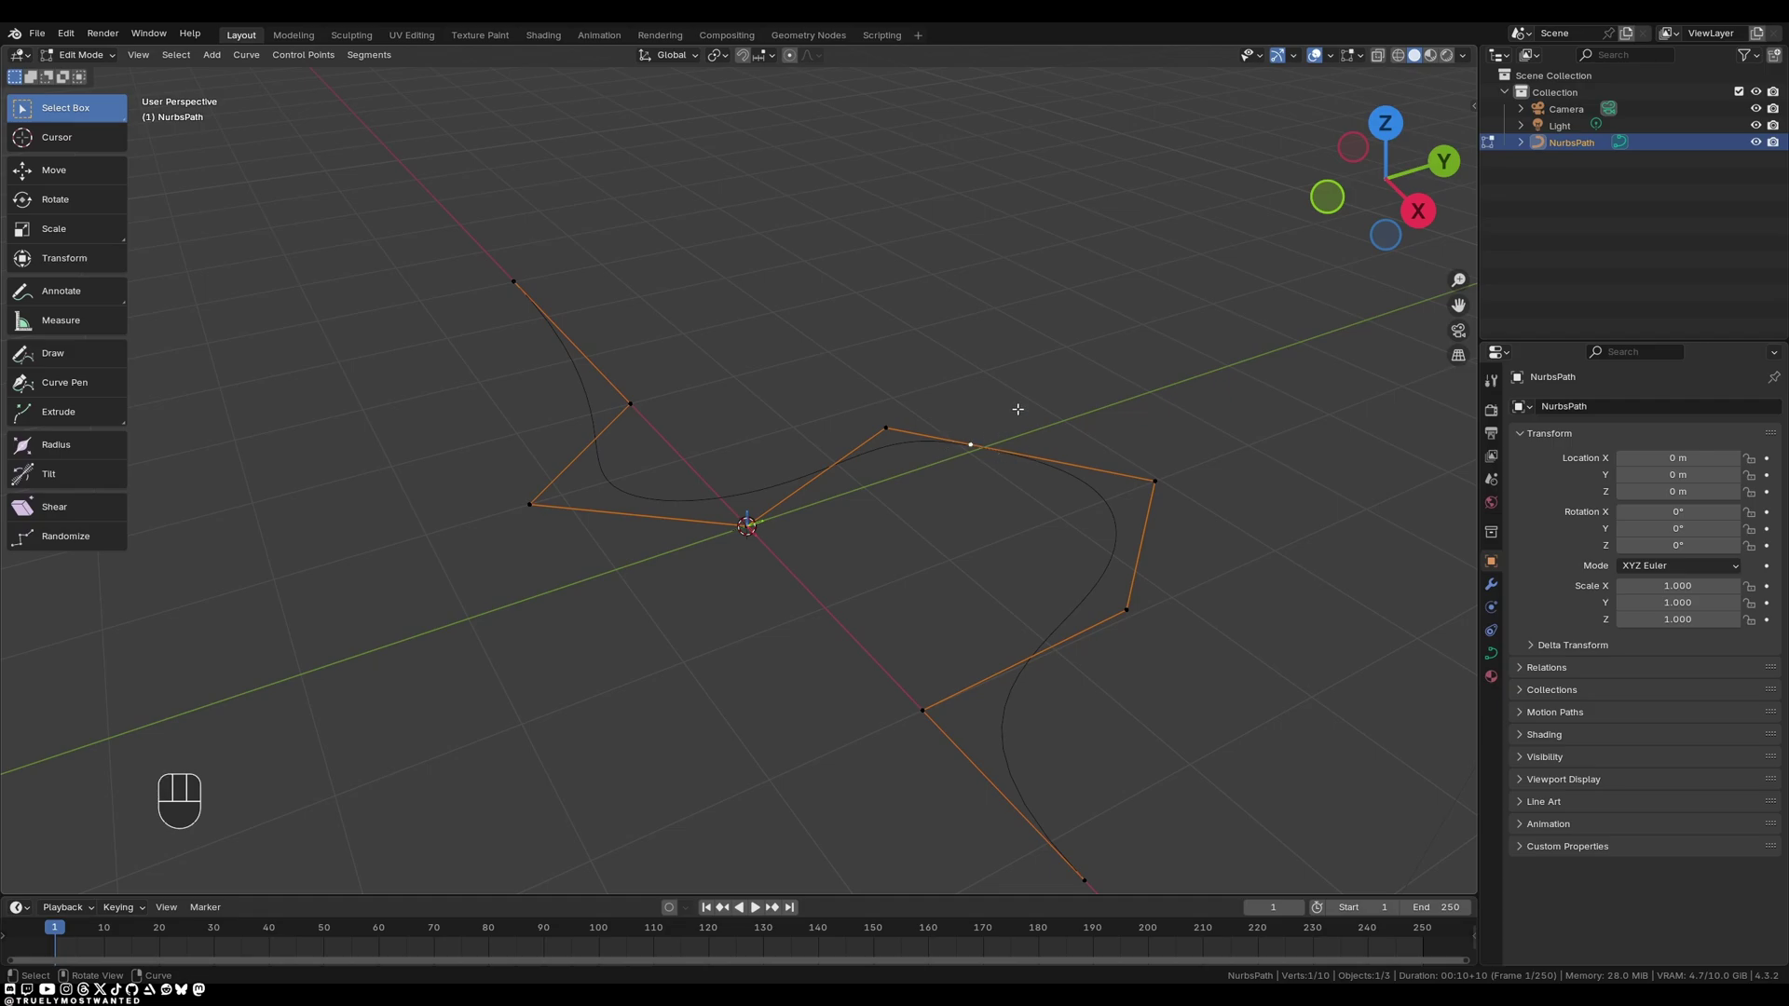
pyautogui.press('ctrl+x')
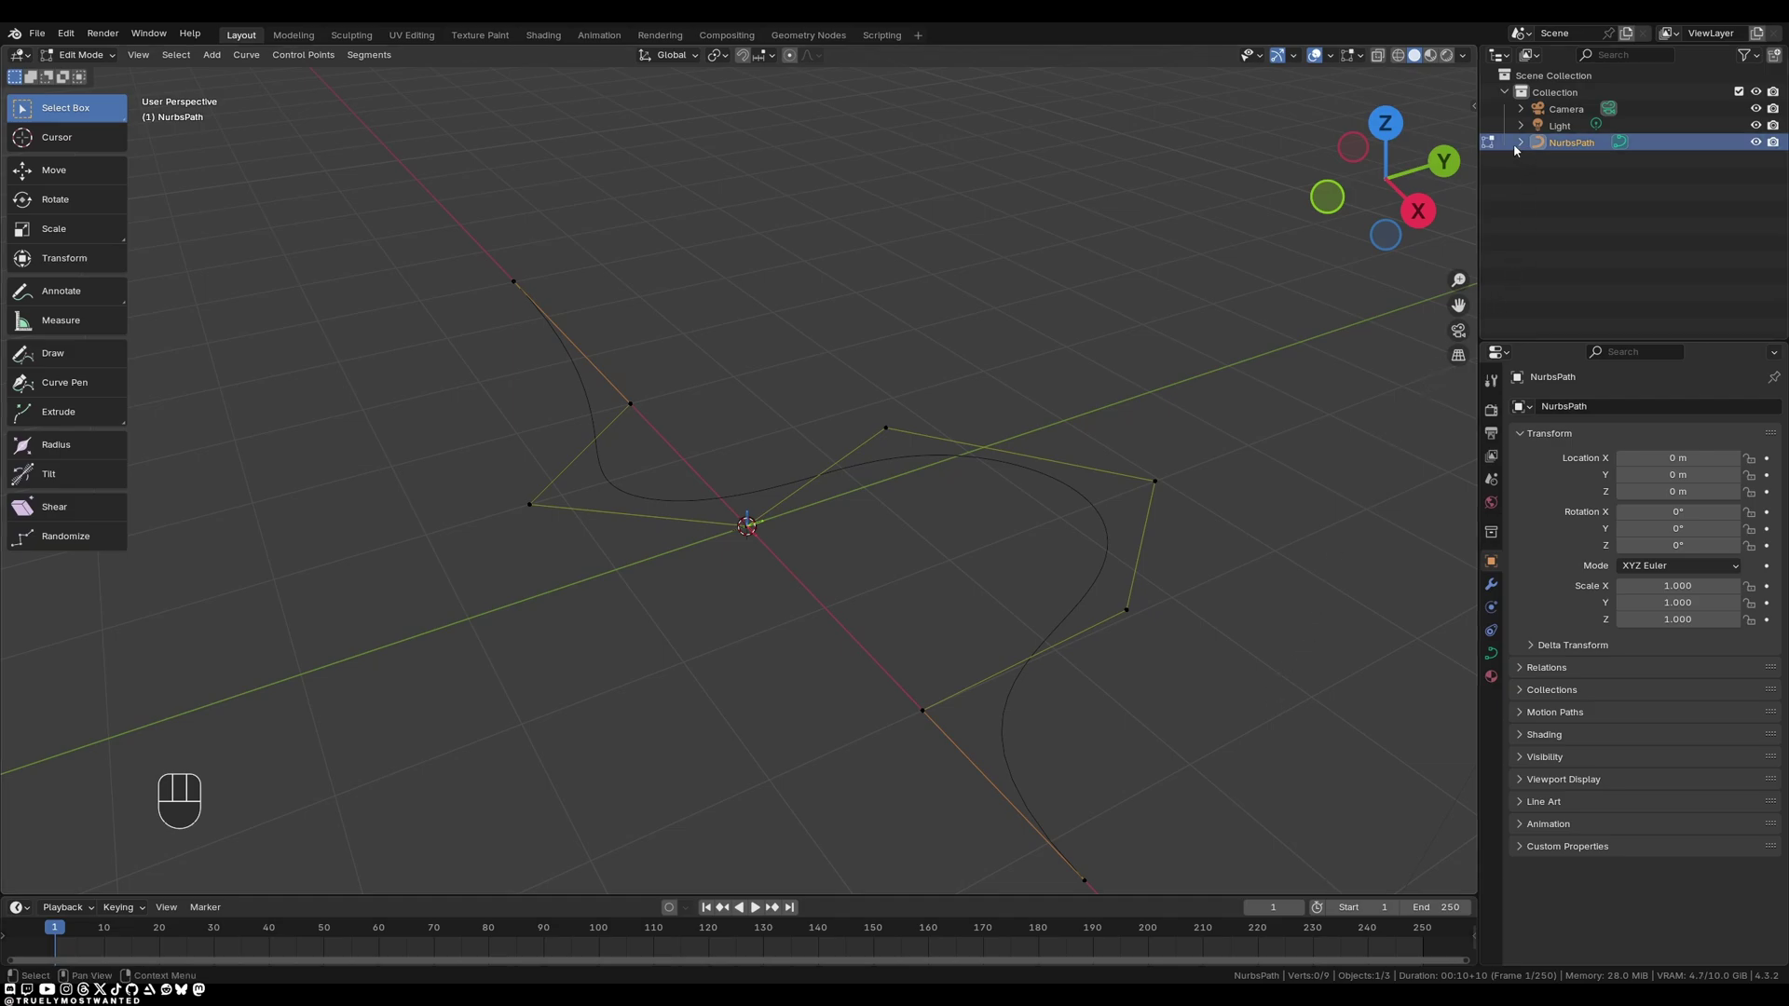
# Show the NurbsPath's curve data in the Outliner and set Resolution Preview U to 12.
pyautogui.click(1520, 151)
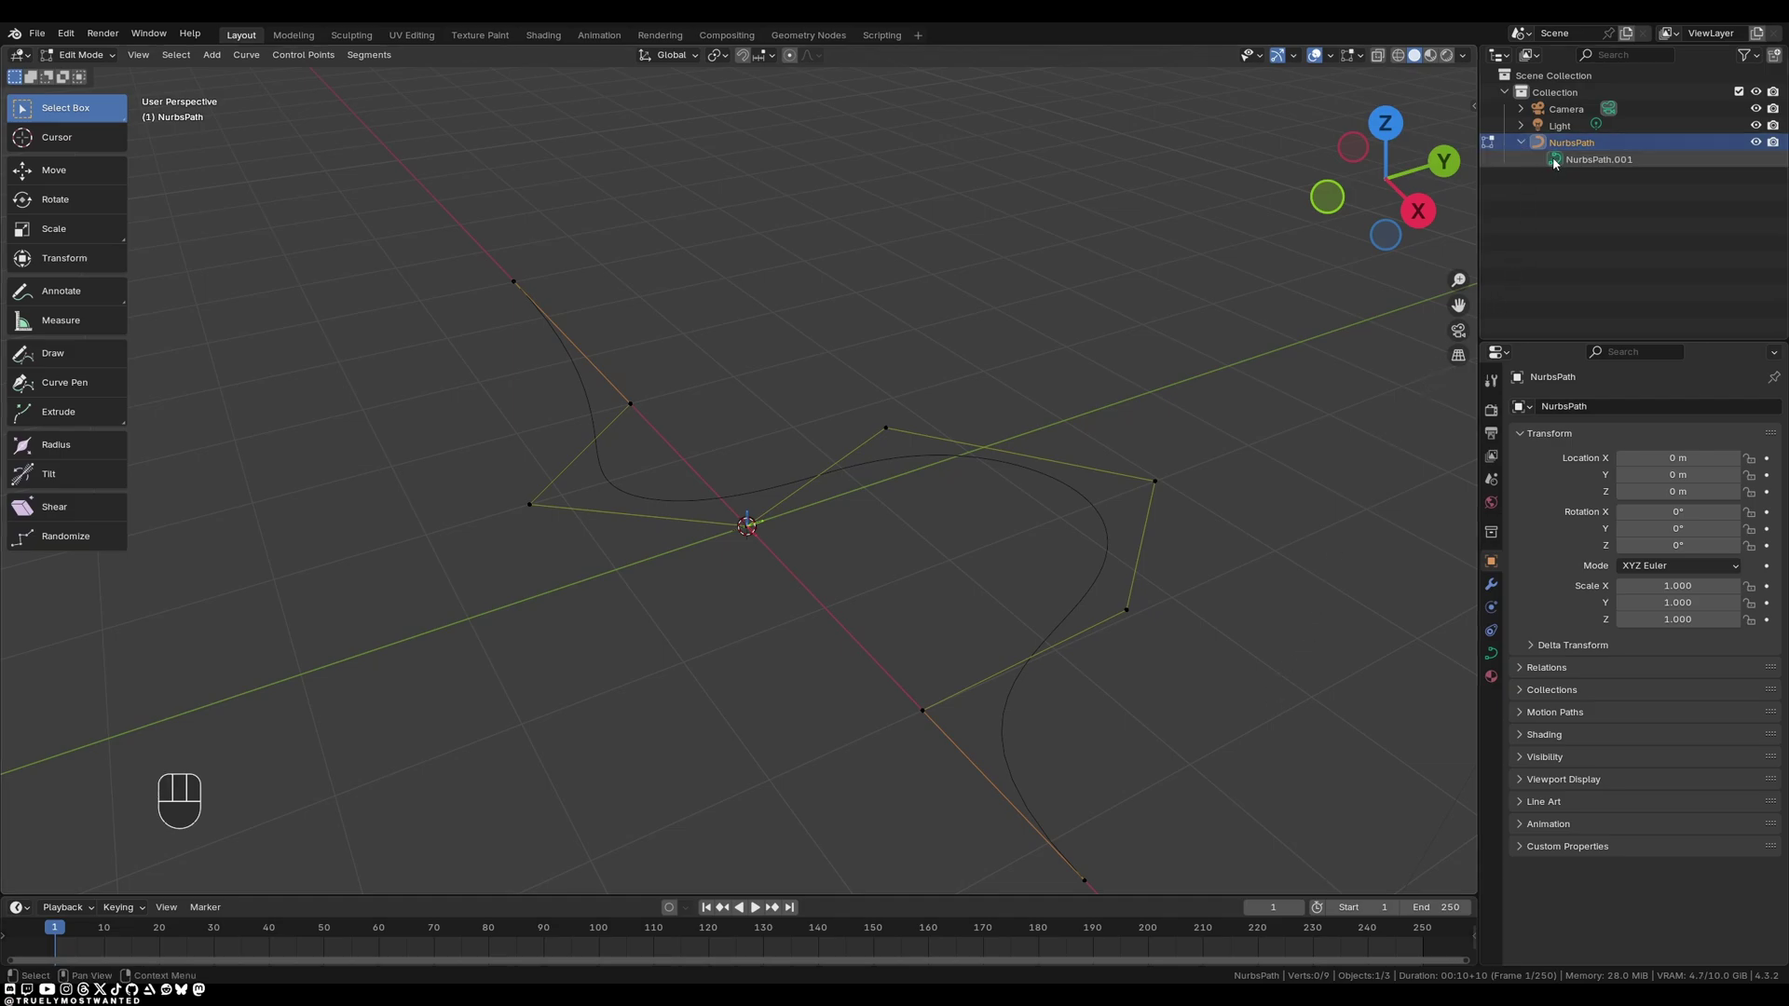
pyautogui.click(1557, 163)
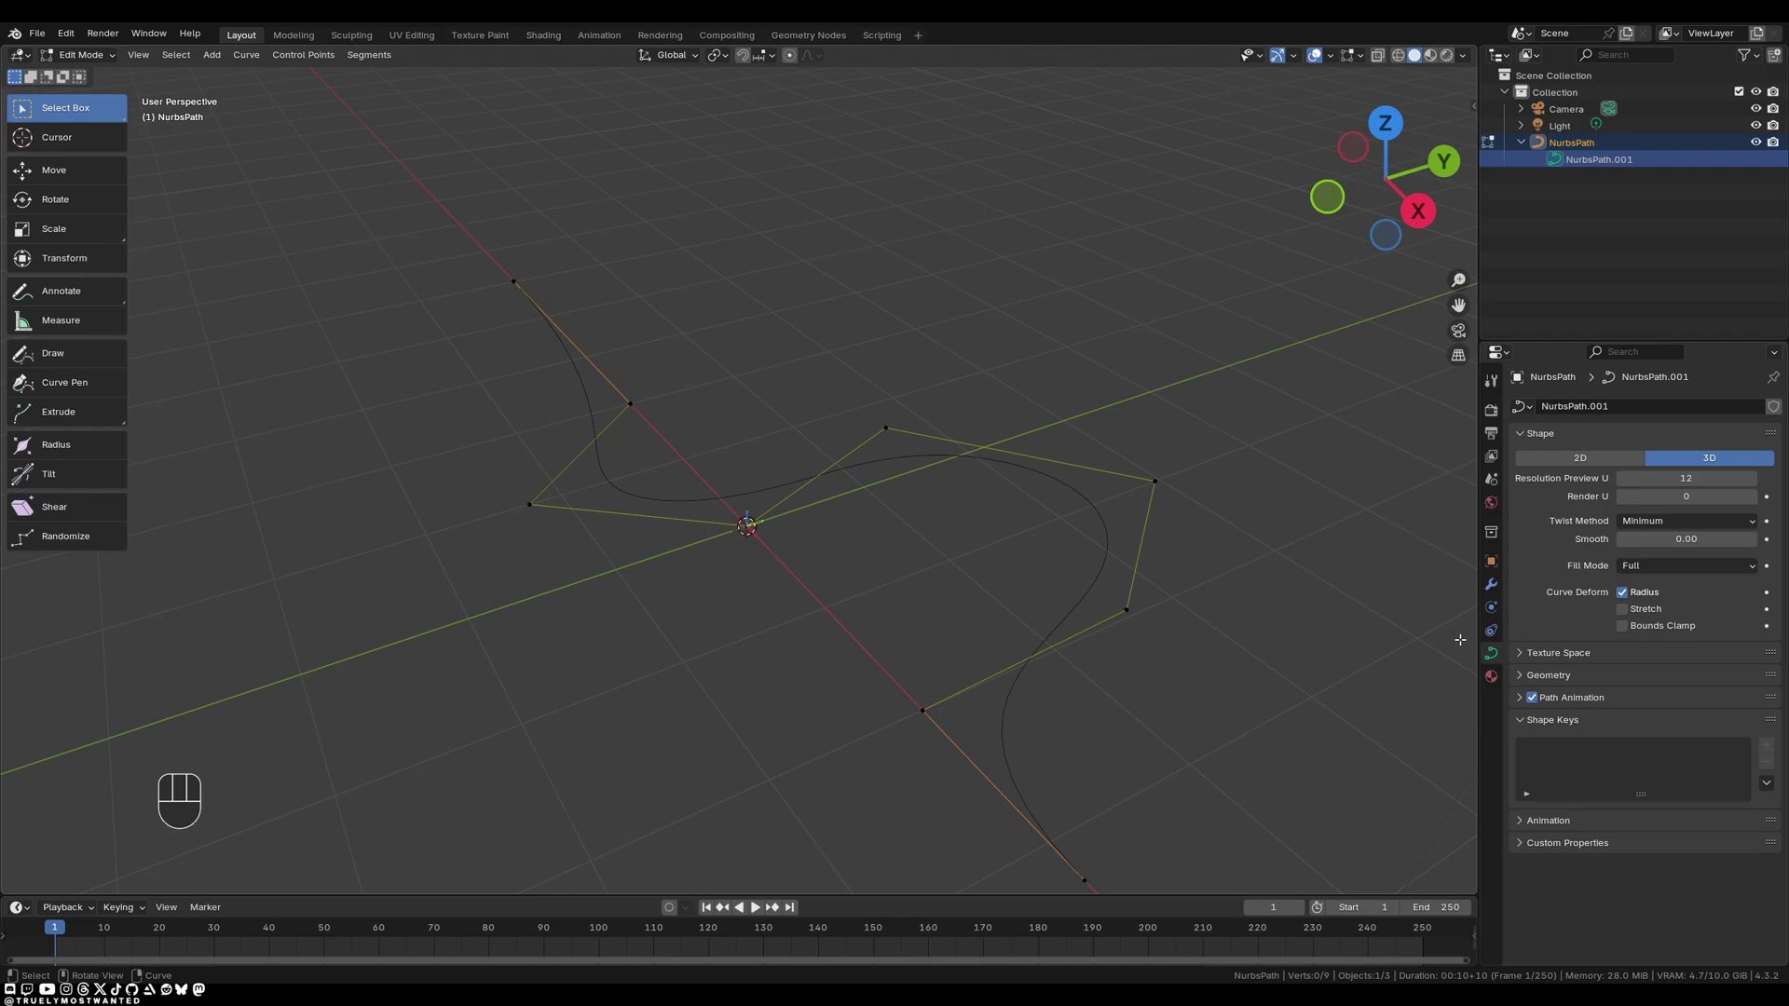
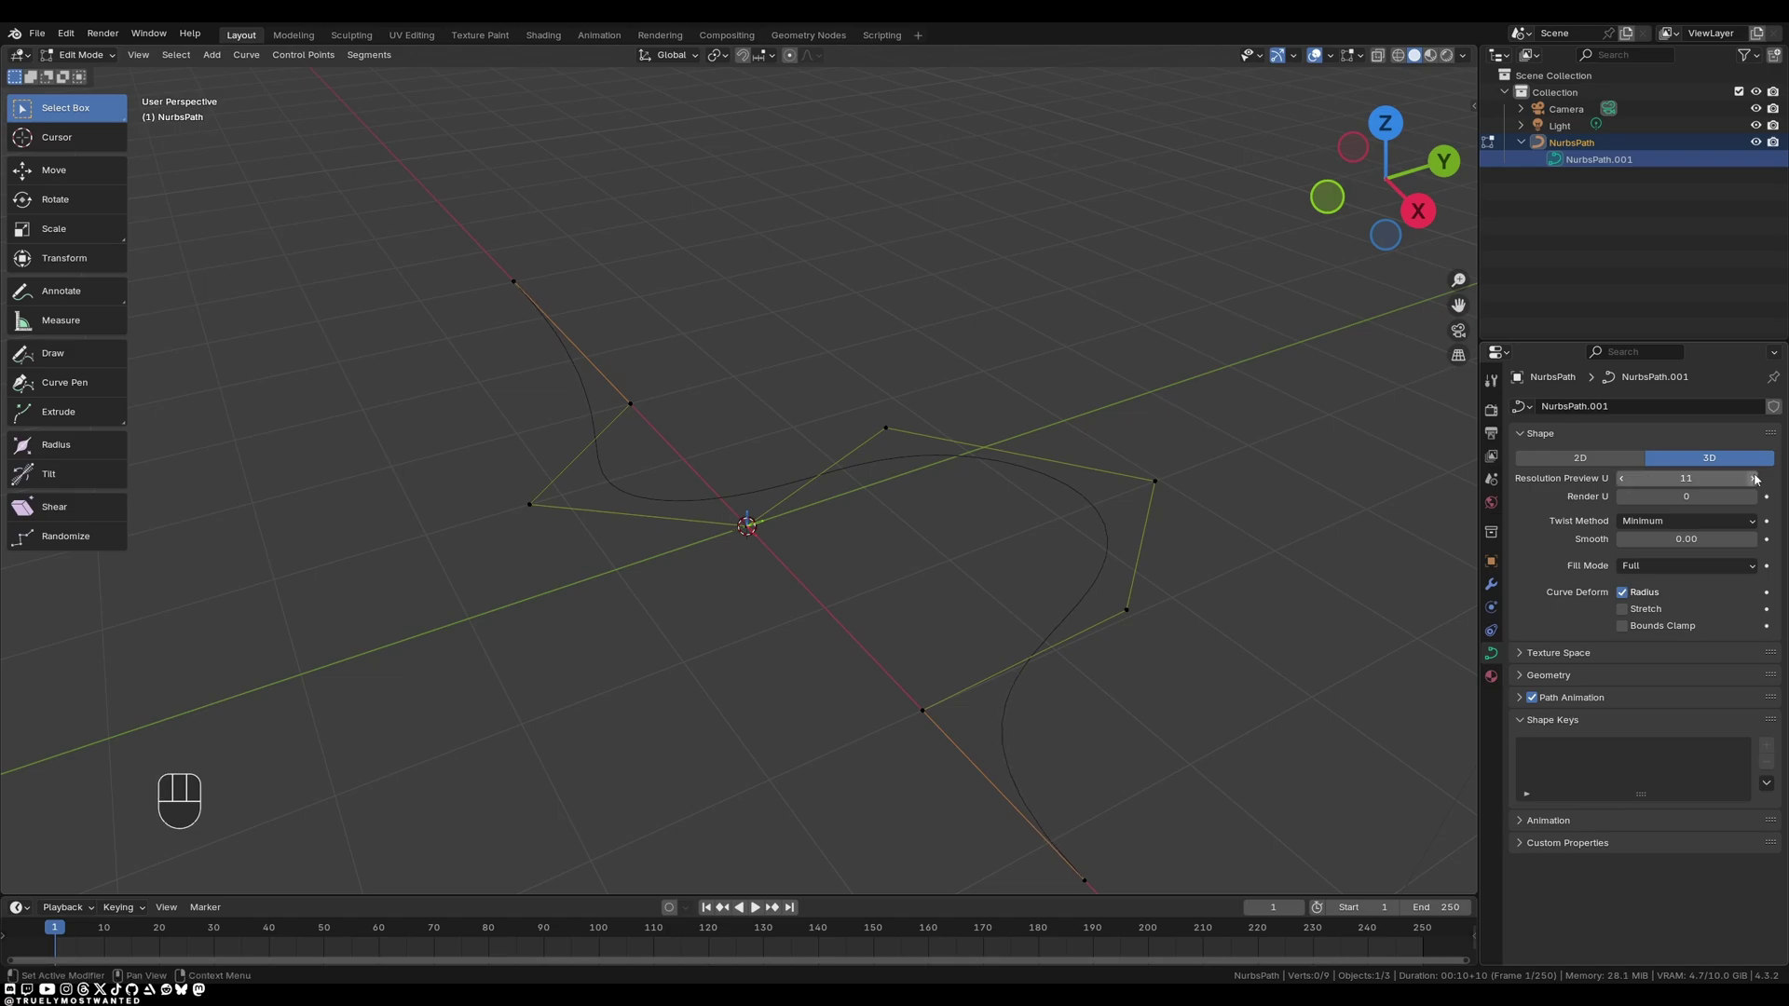
pyautogui.click(1758, 480)
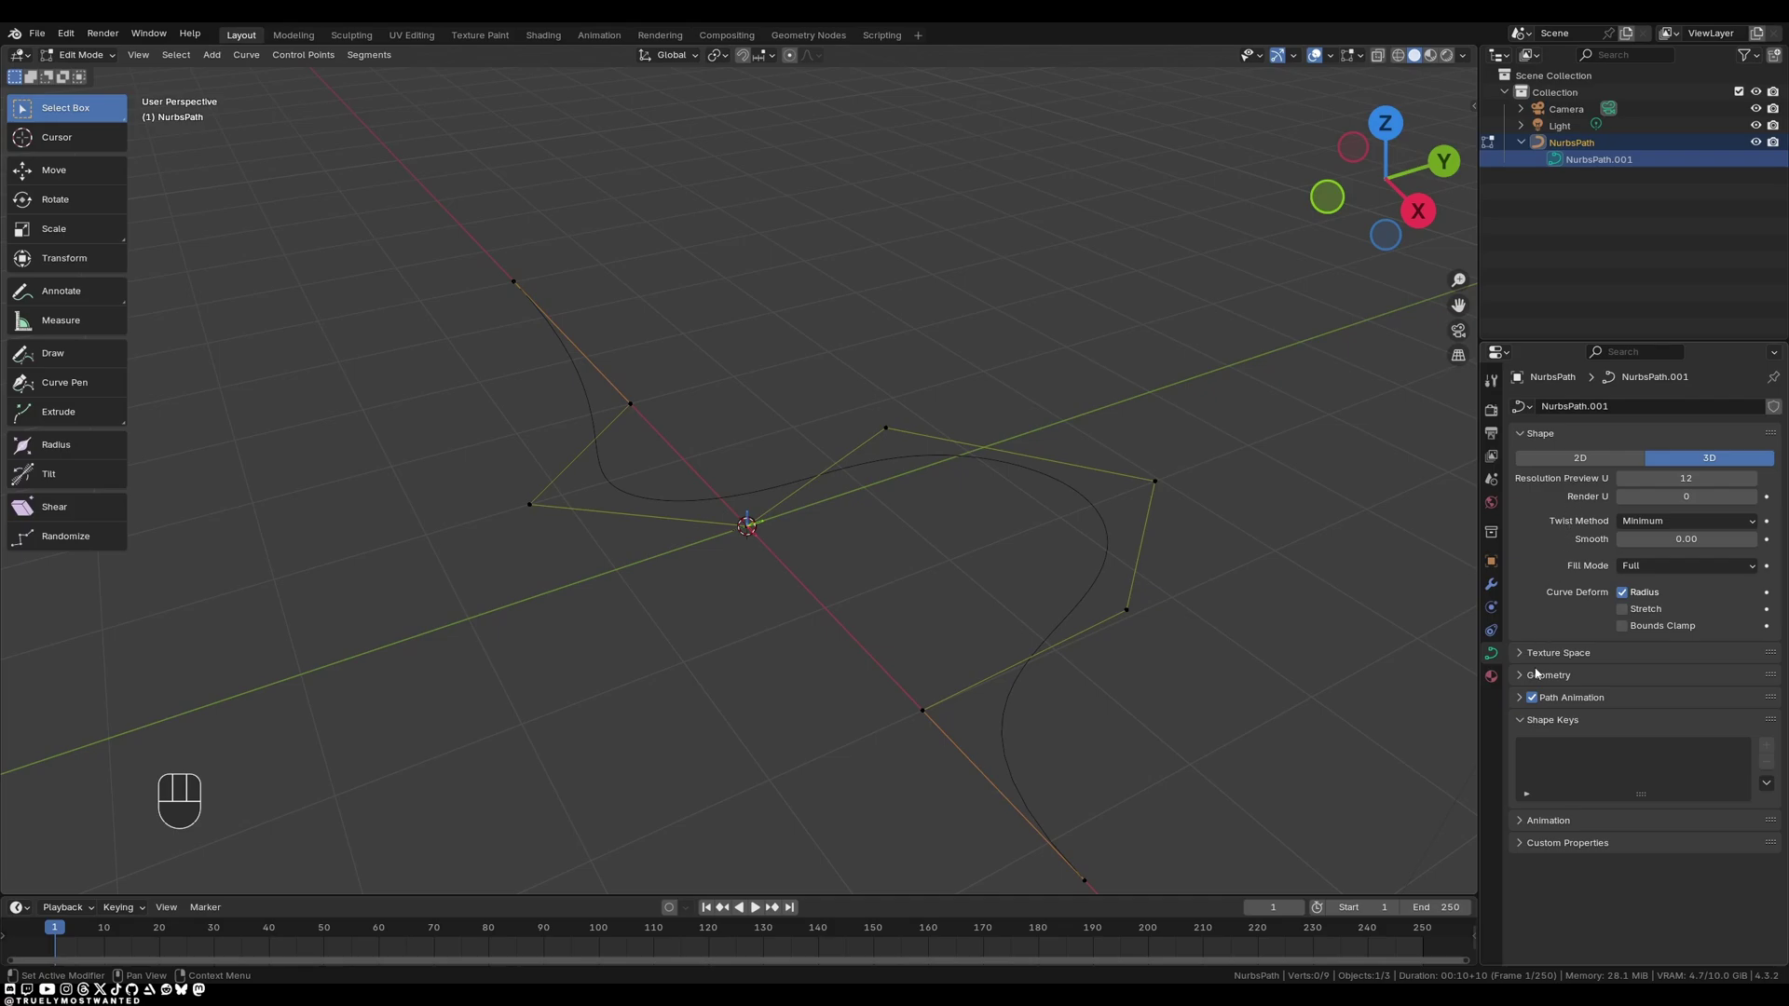
# Expand the curve's Geometry panel showing offset, extrude, taper and bevel options.
pyautogui.click(1533, 675)
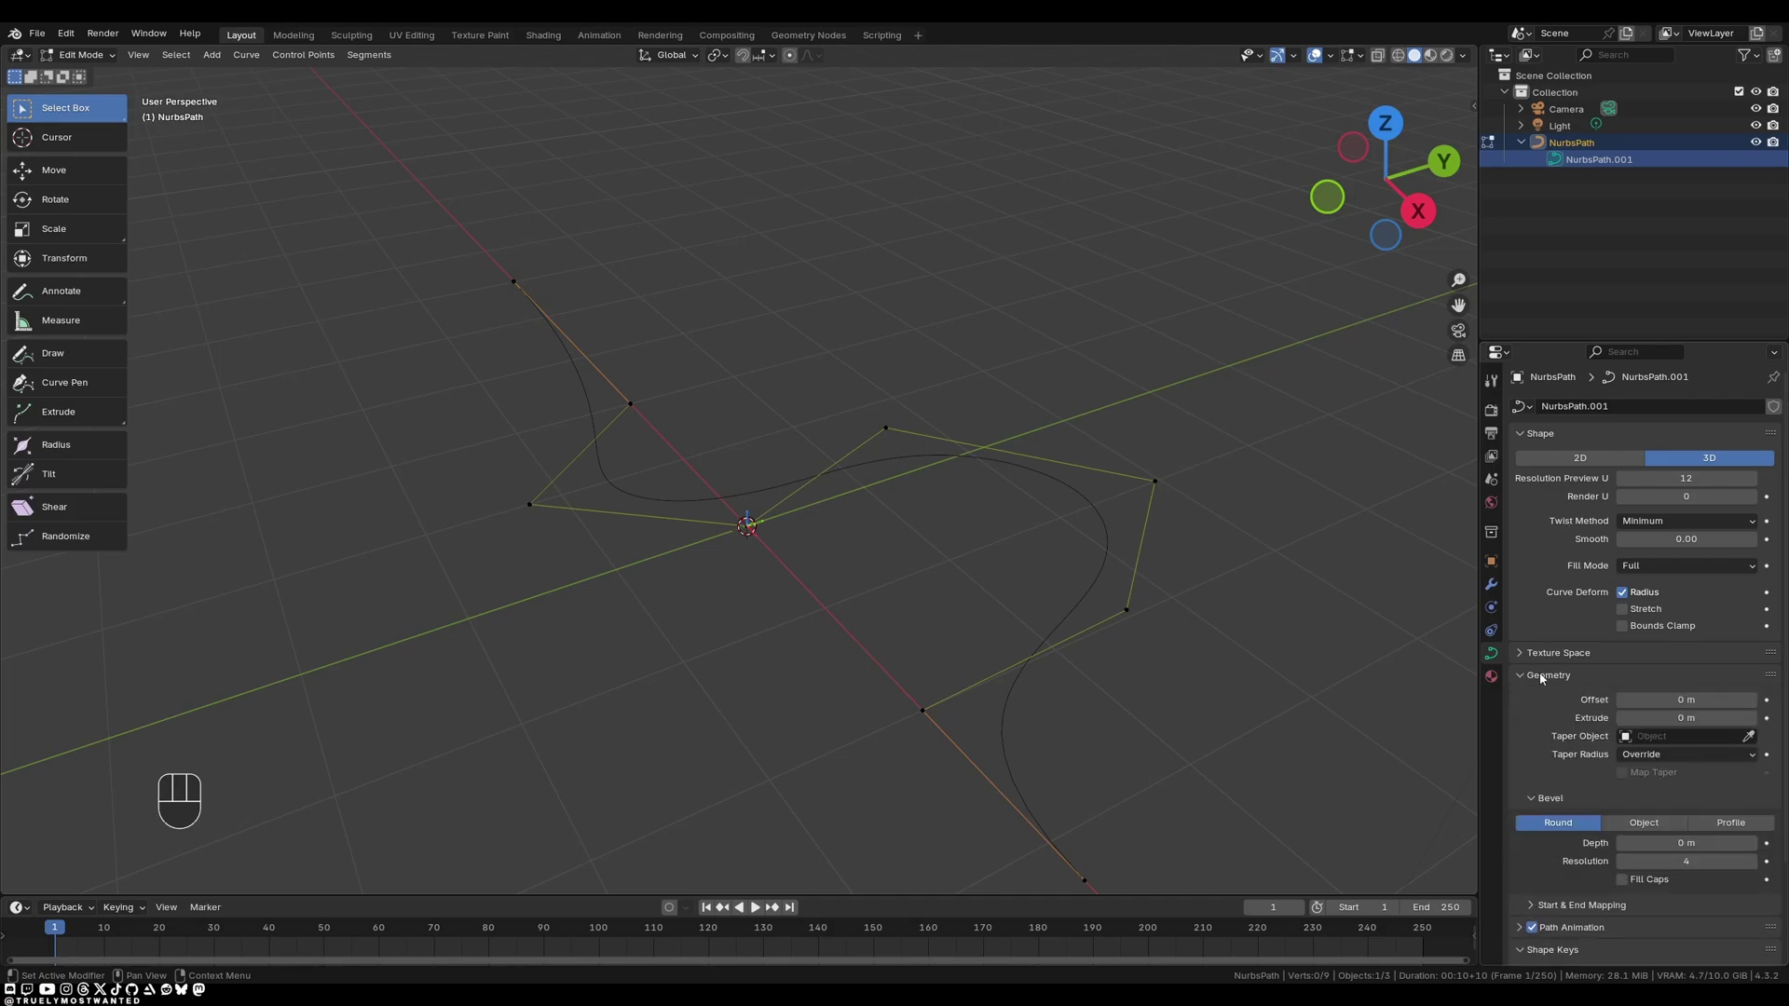
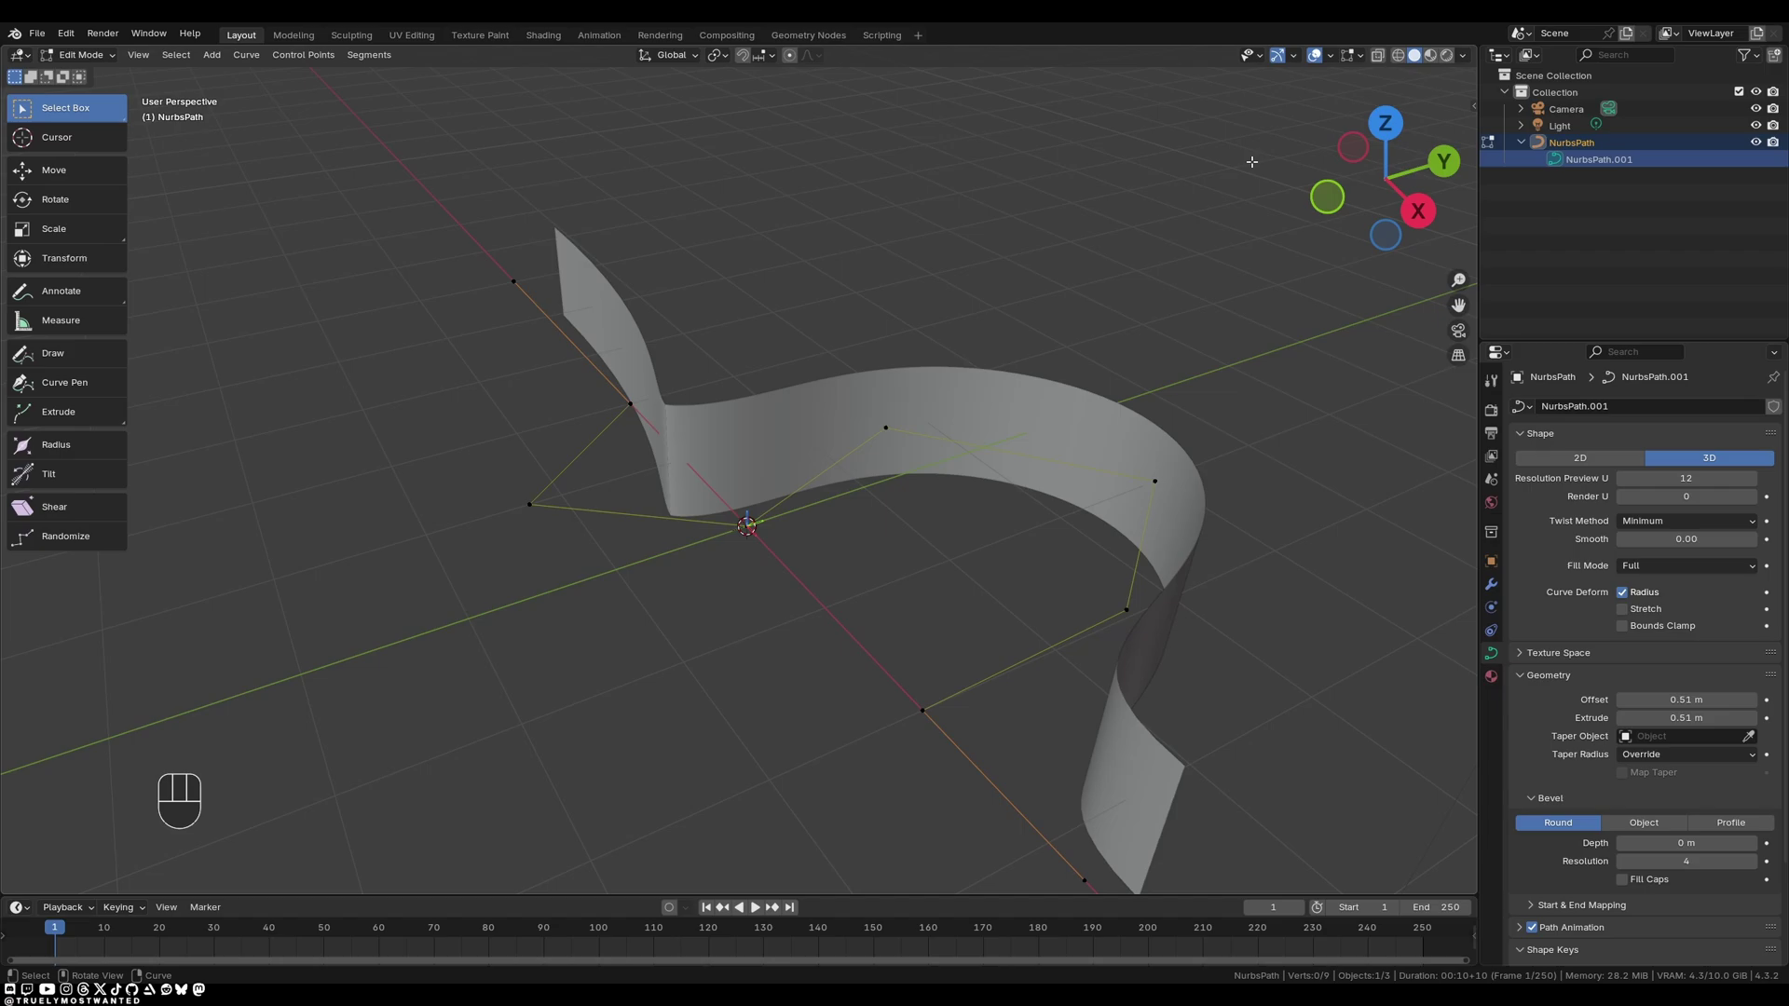
# Cycle the viewport shading modes with the Z pie and return to Solid shading.
pyautogui.press('z')
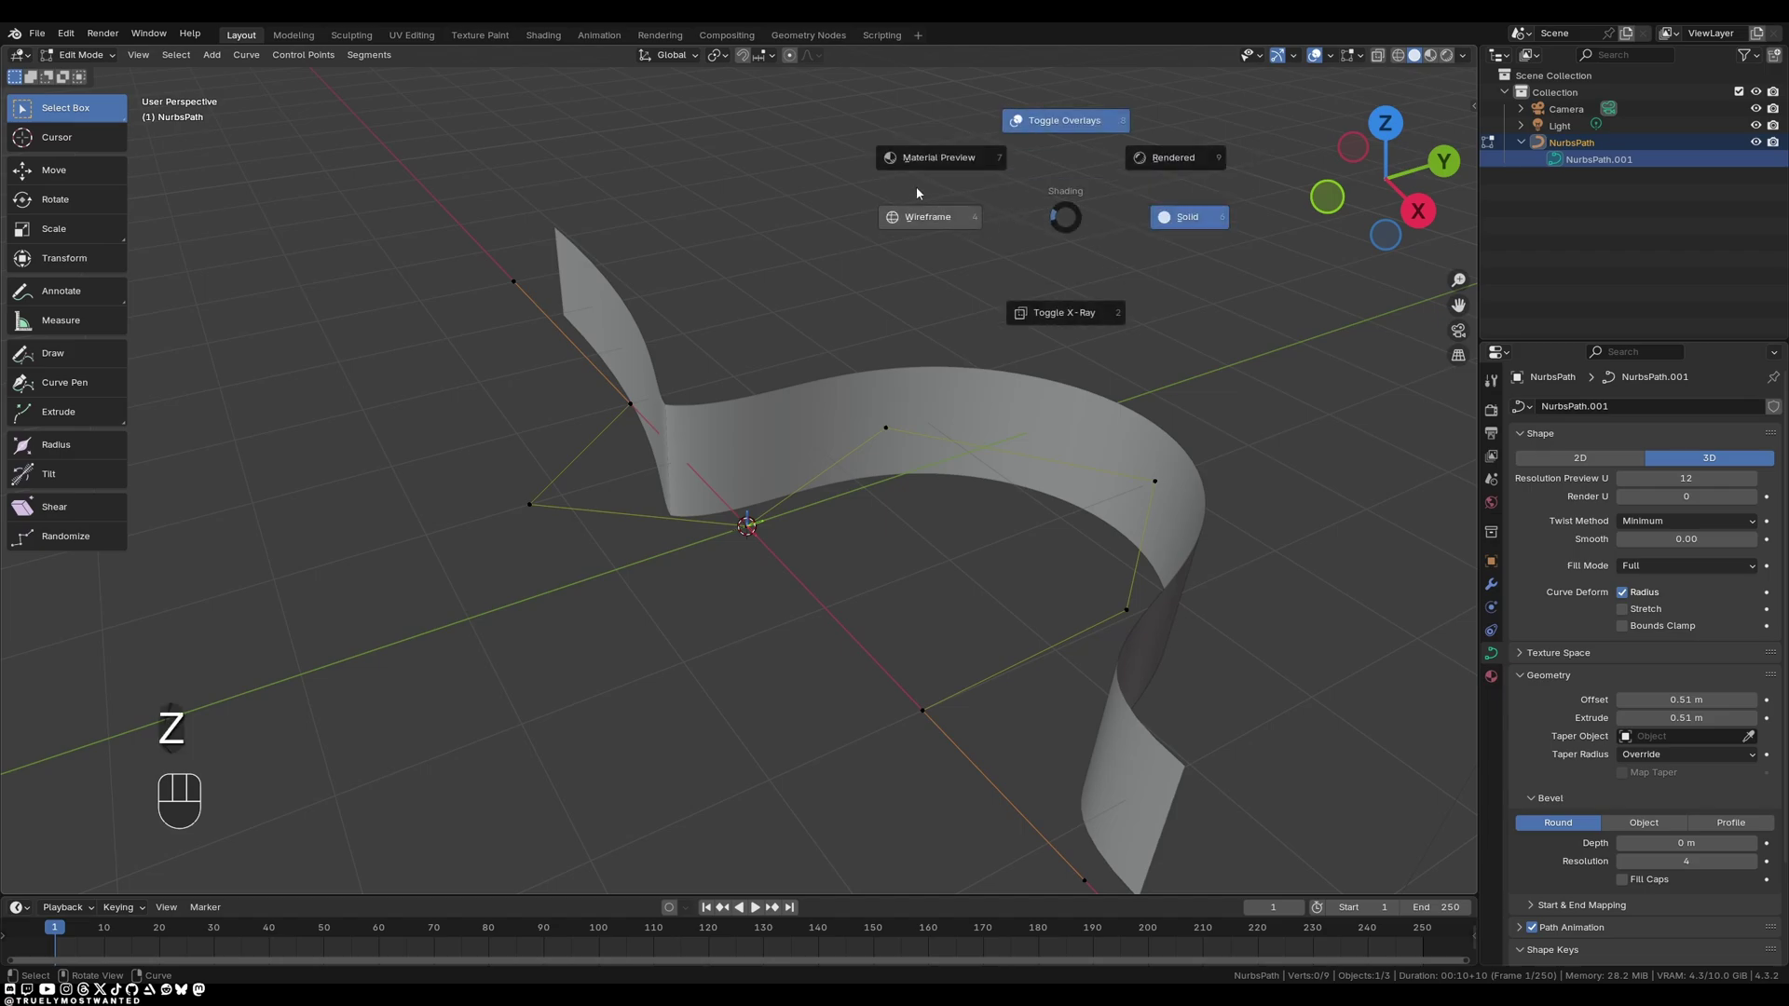
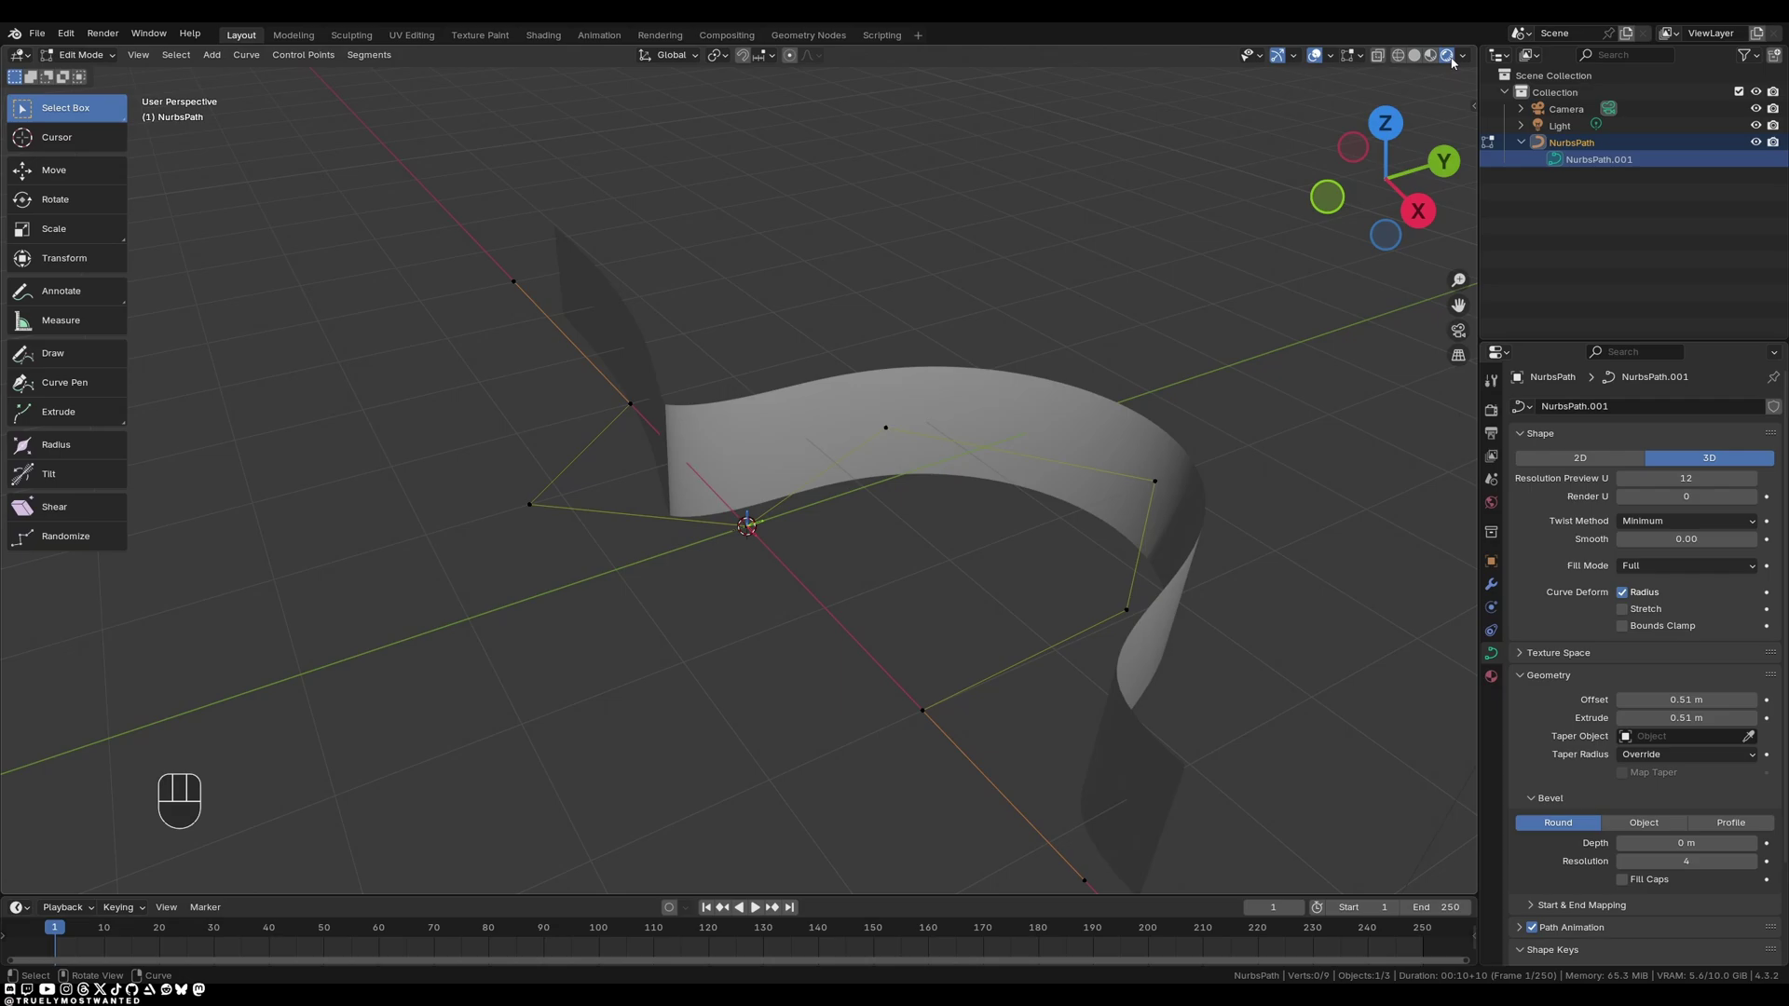
pyautogui.click(1414, 68)
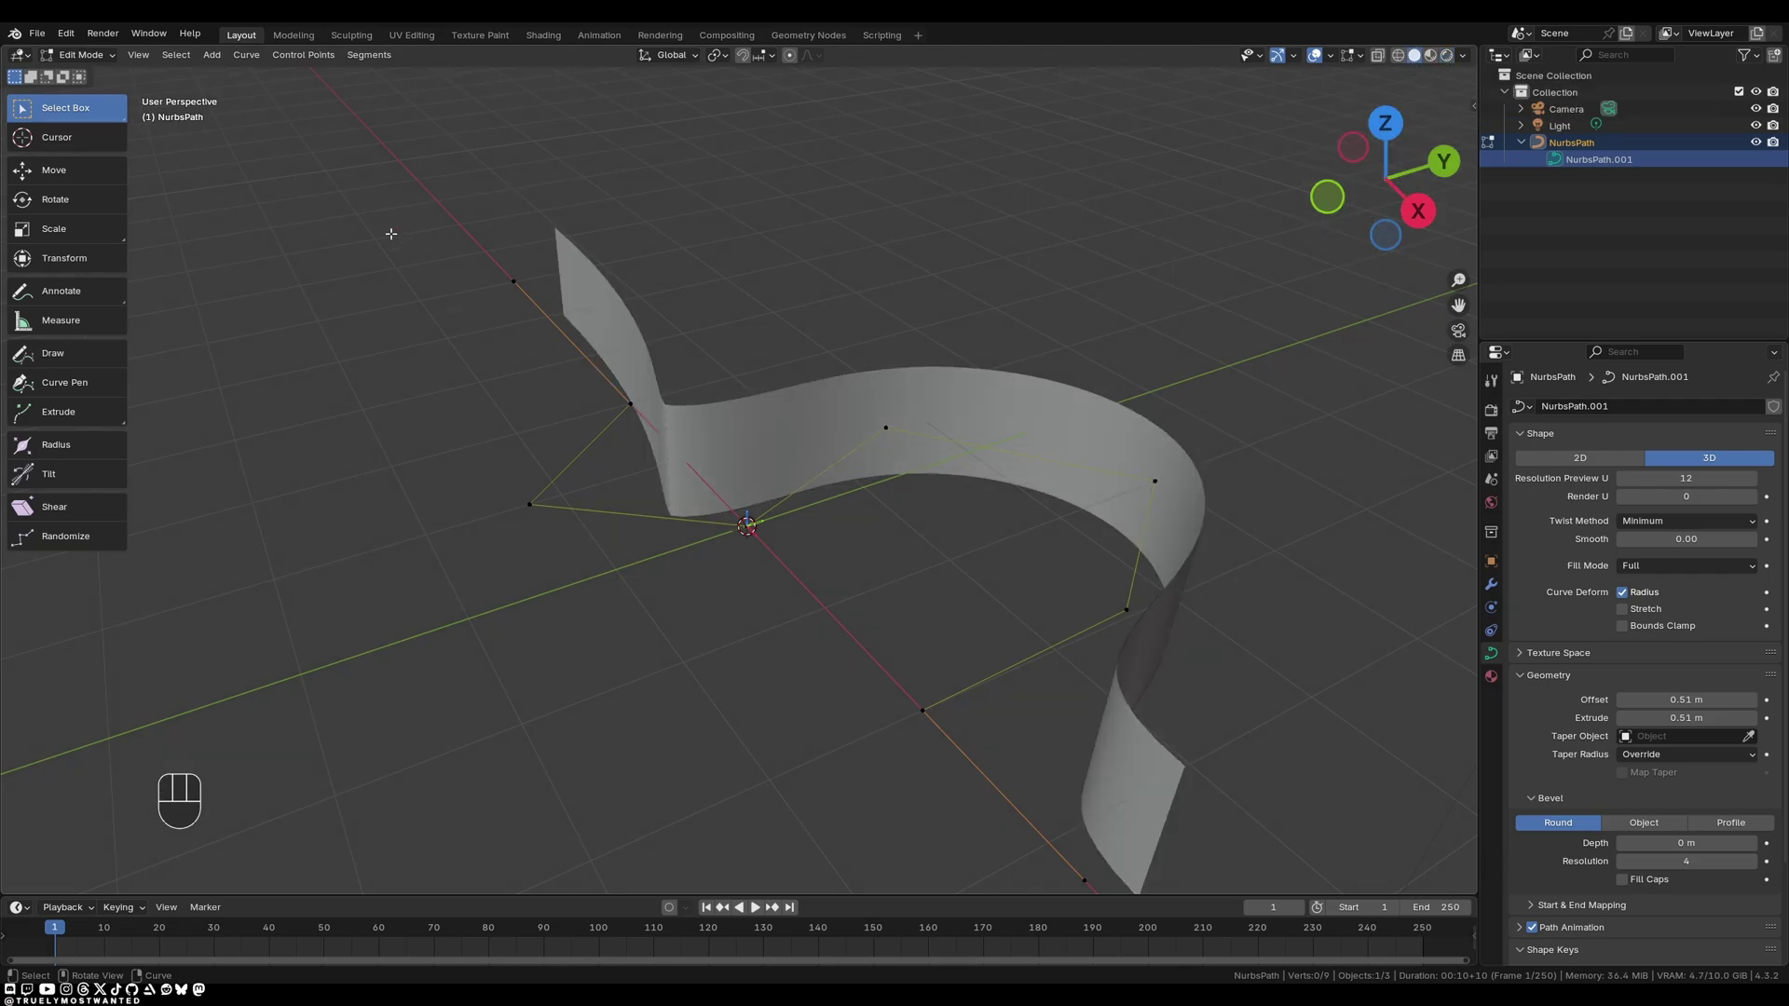
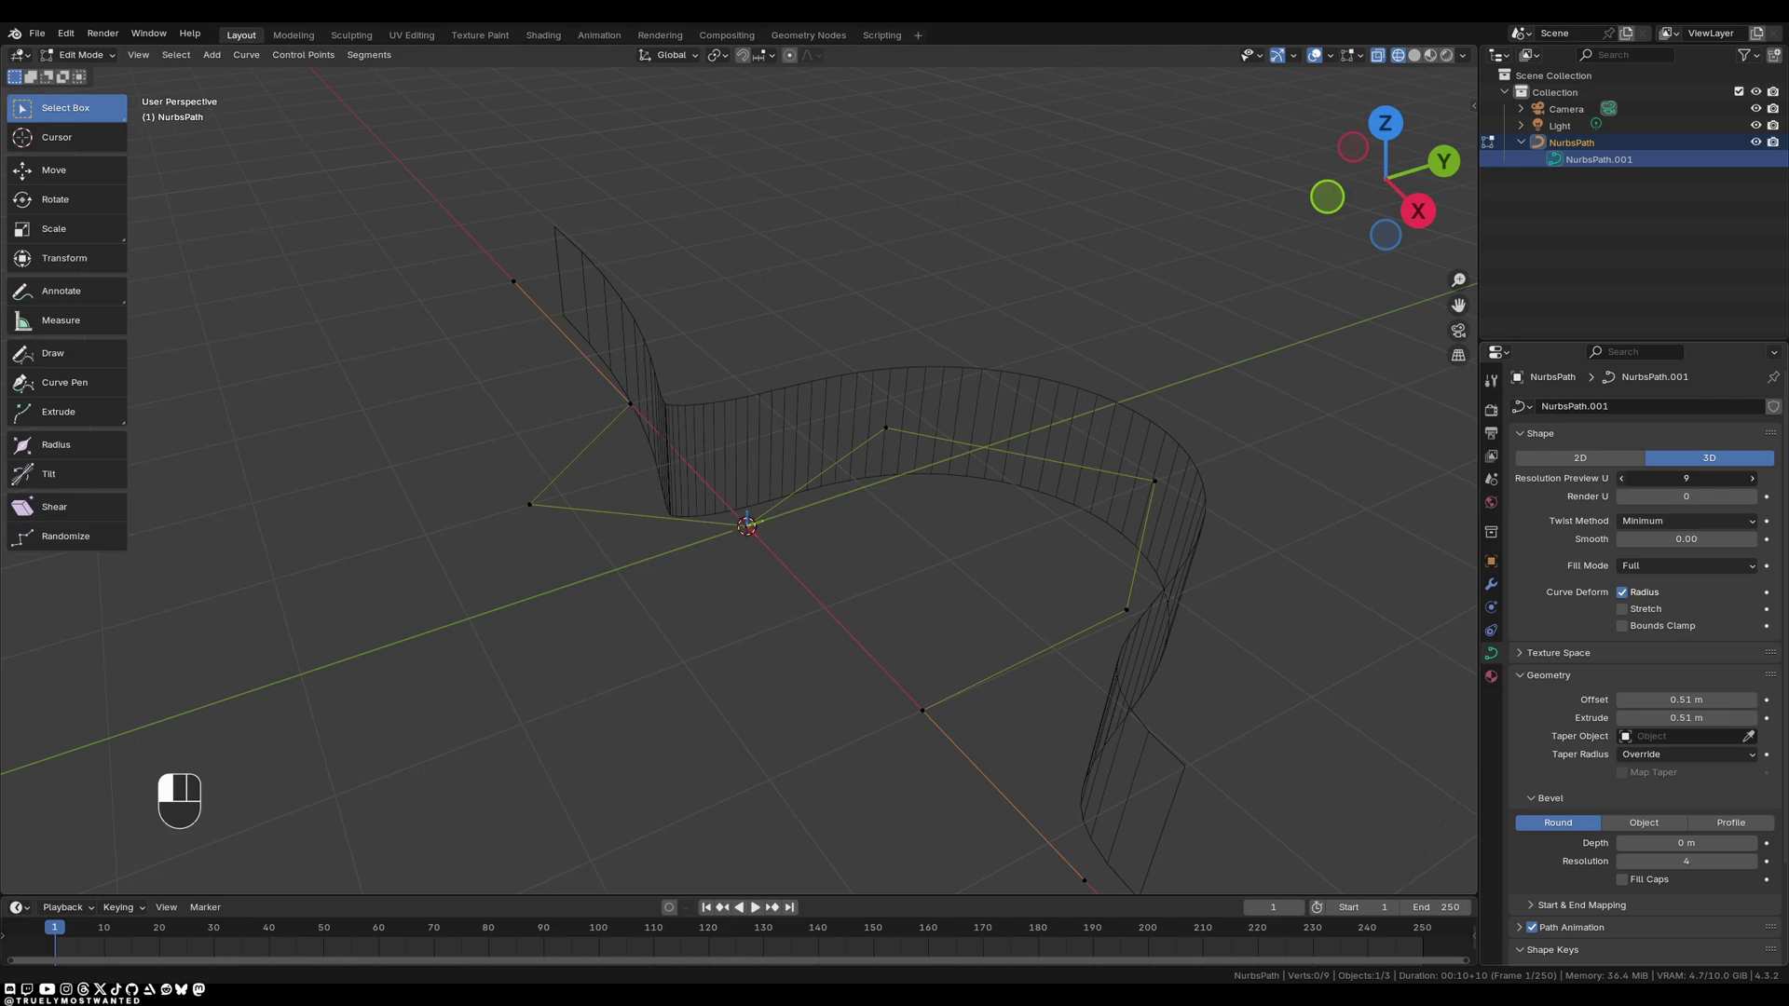
# Lower the curve's Resolution Preview U step by step down to 1.
pyautogui.doubleClick(1628, 478)
pyautogui.click(1627, 479)
pyautogui.click(1628, 479)
pyautogui.click(1627, 478)
pyautogui.click(1627, 479)
pyautogui.click(1628, 478)
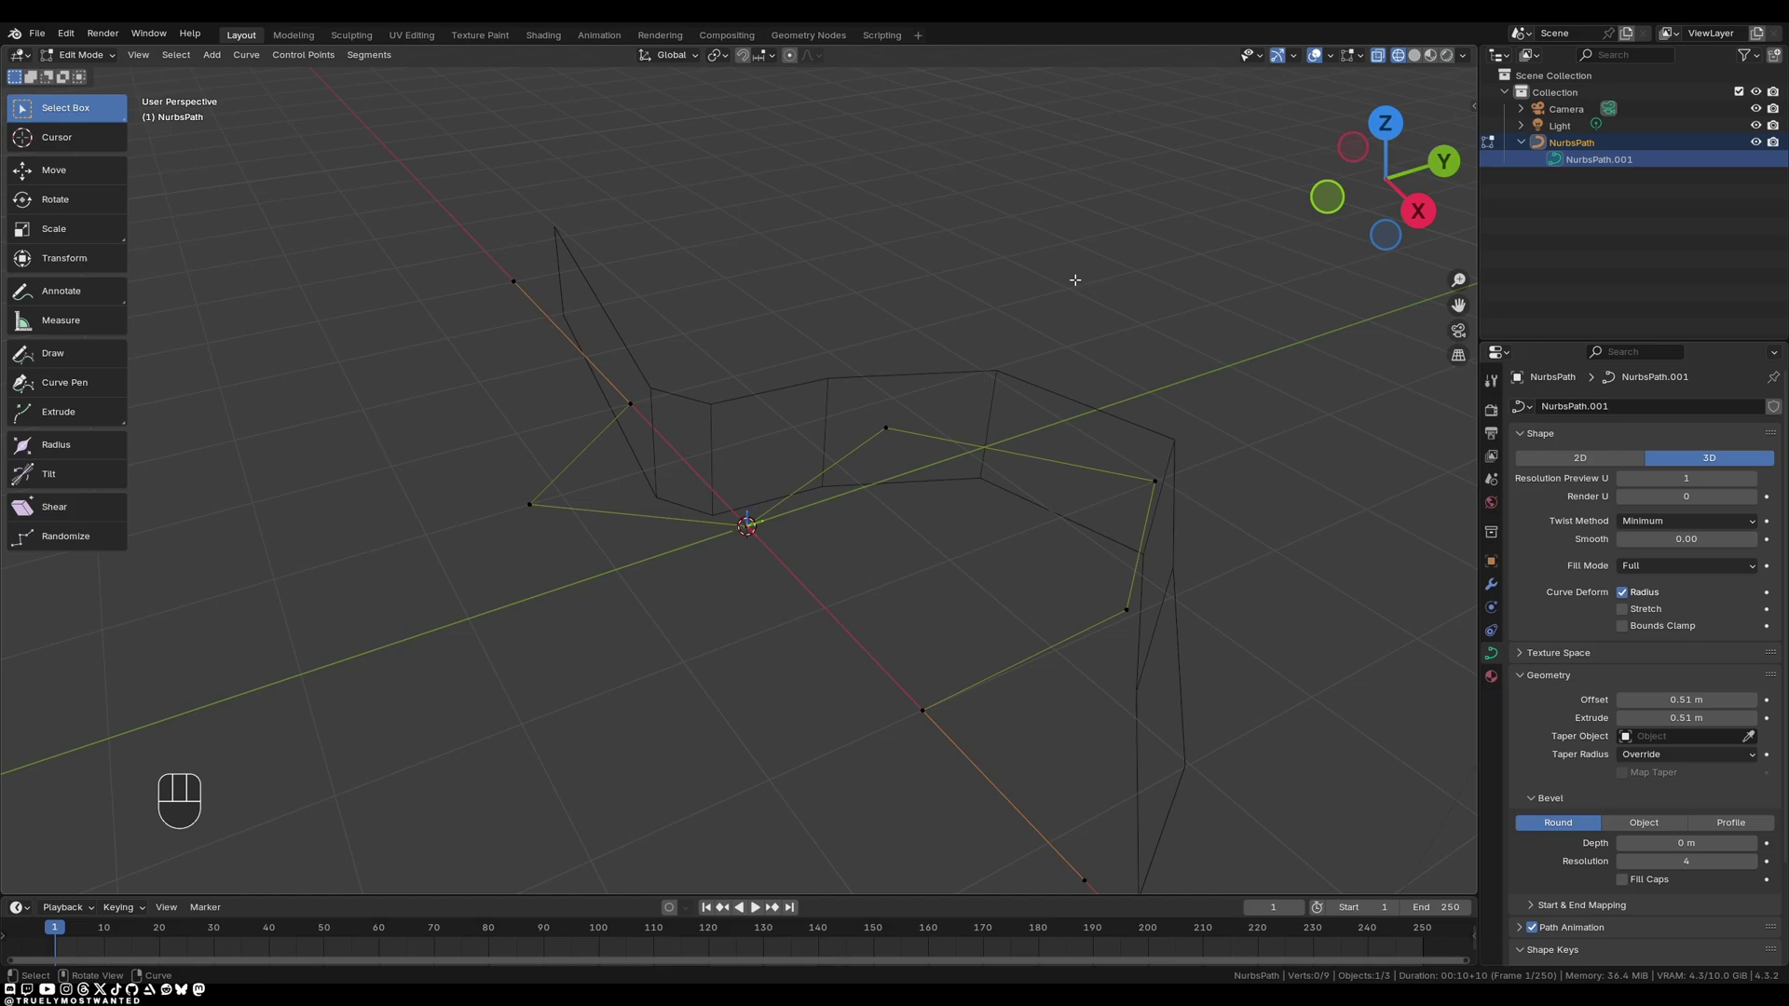
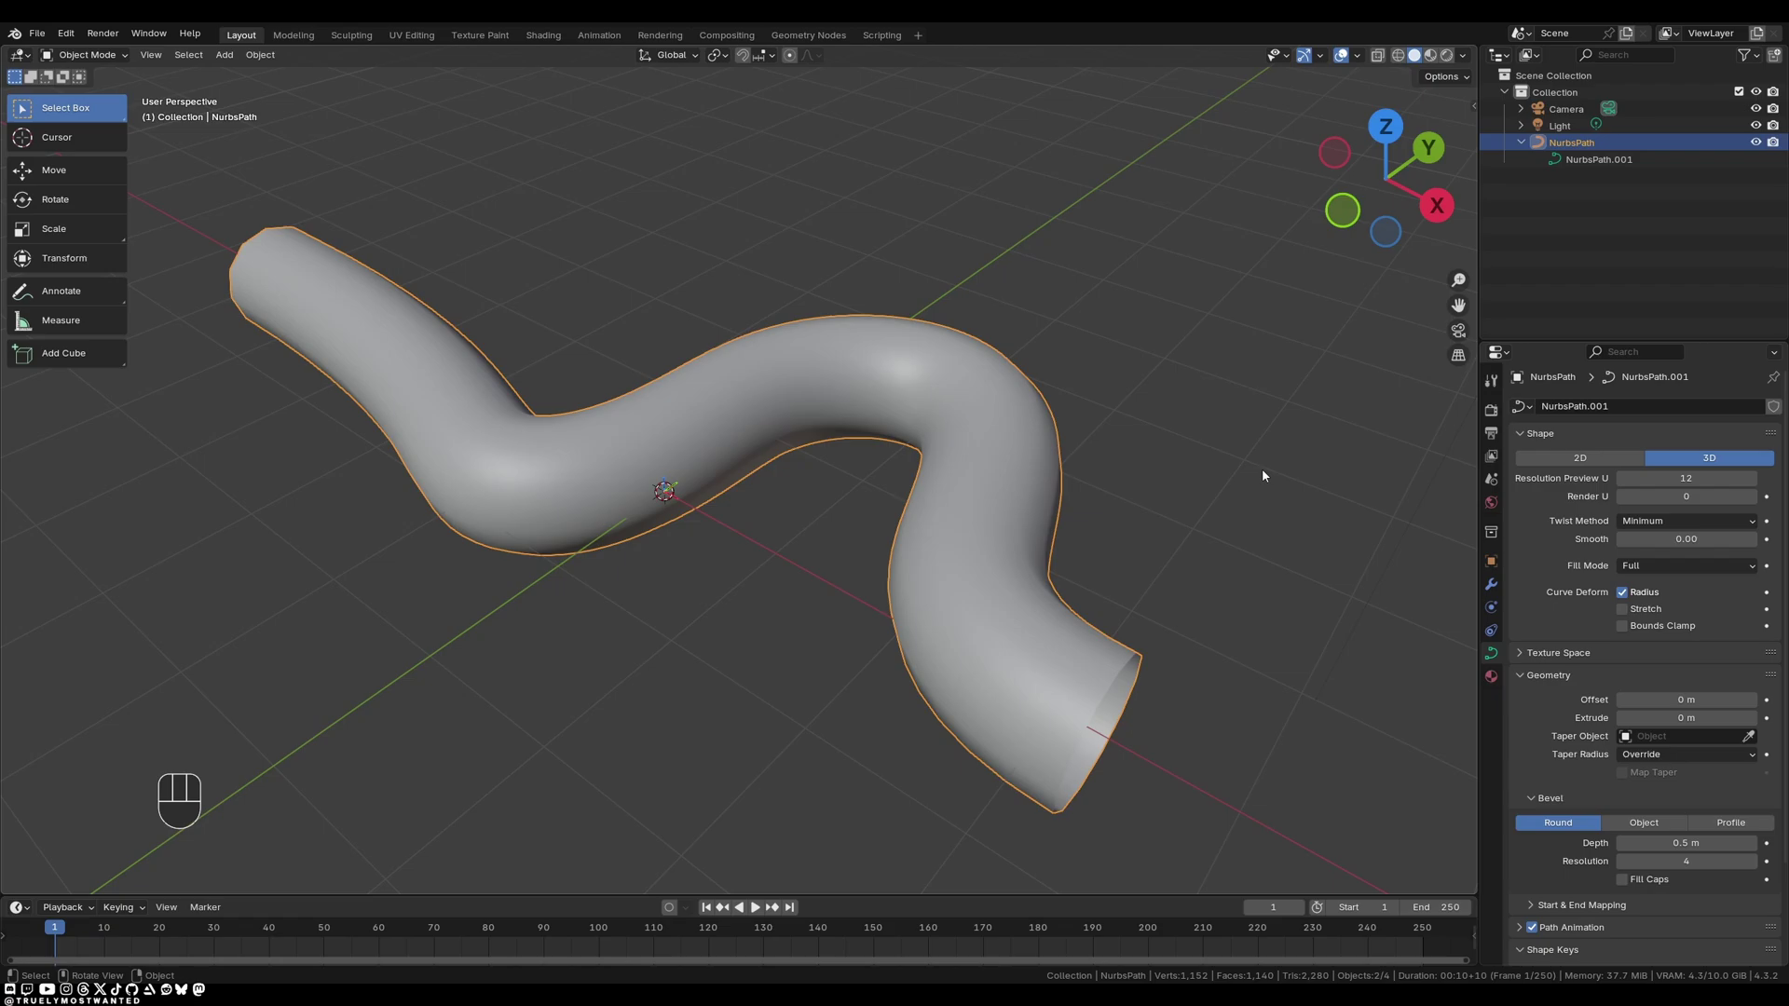
pyautogui.click(1621, 825)
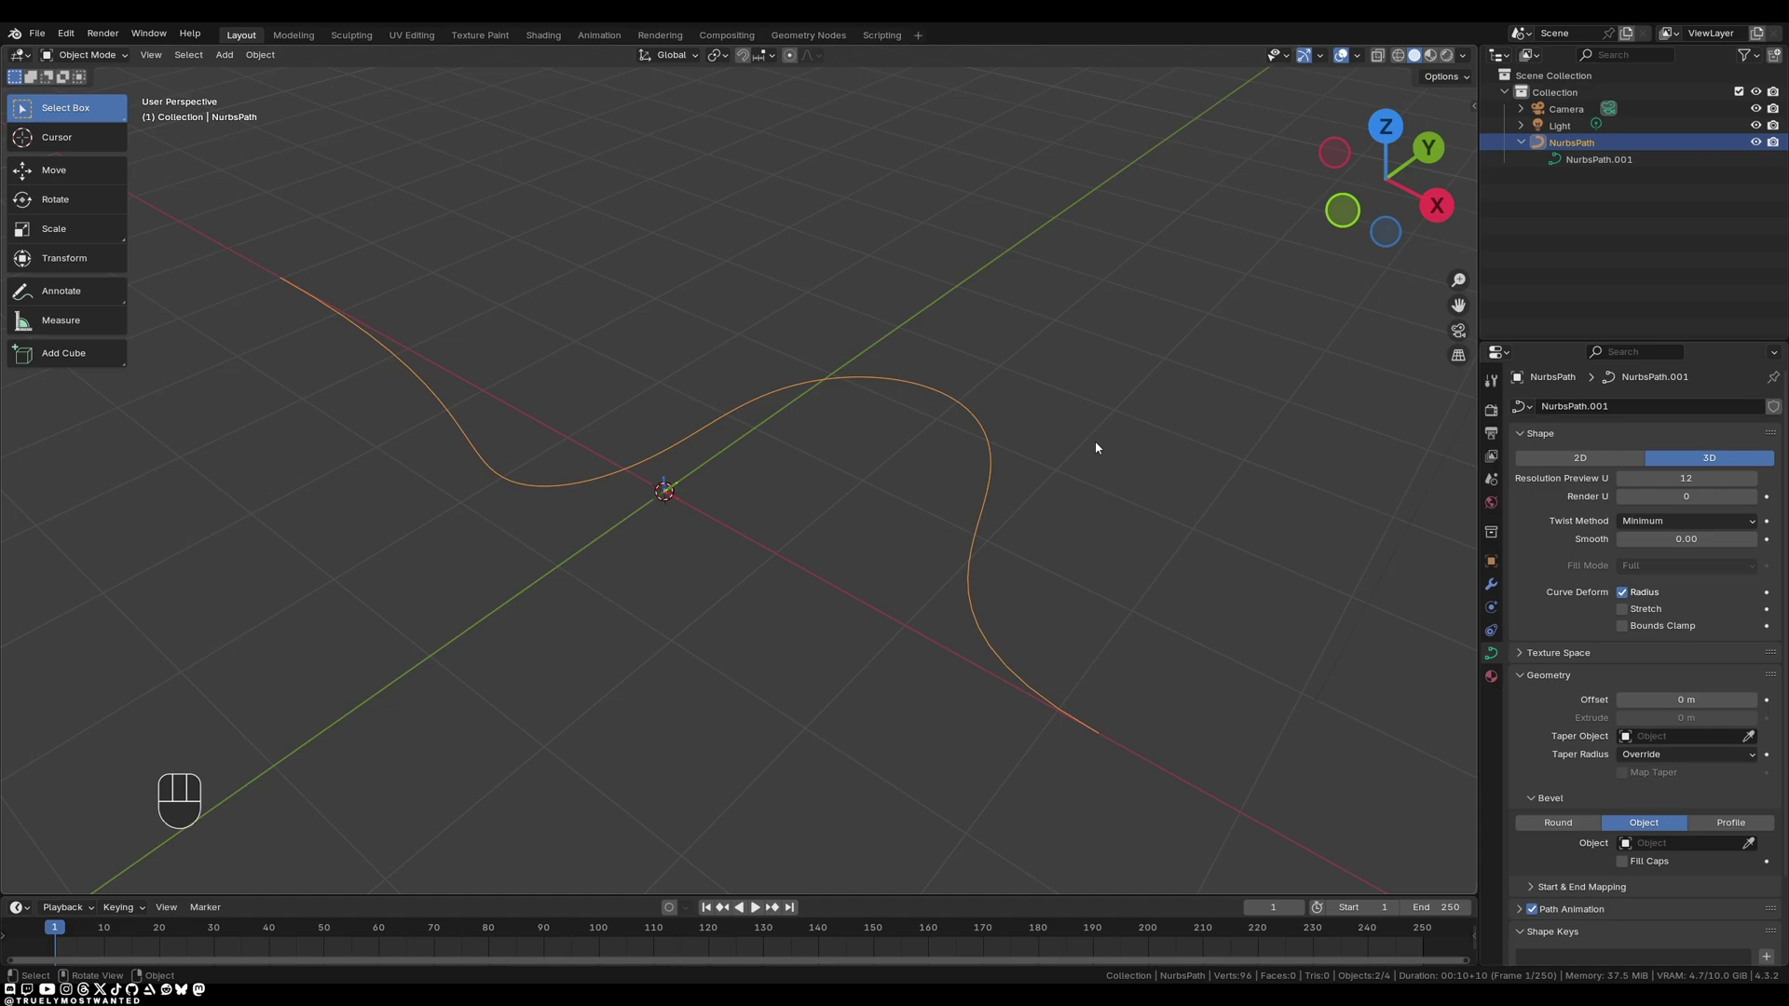
pyautogui.click(1100, 448)
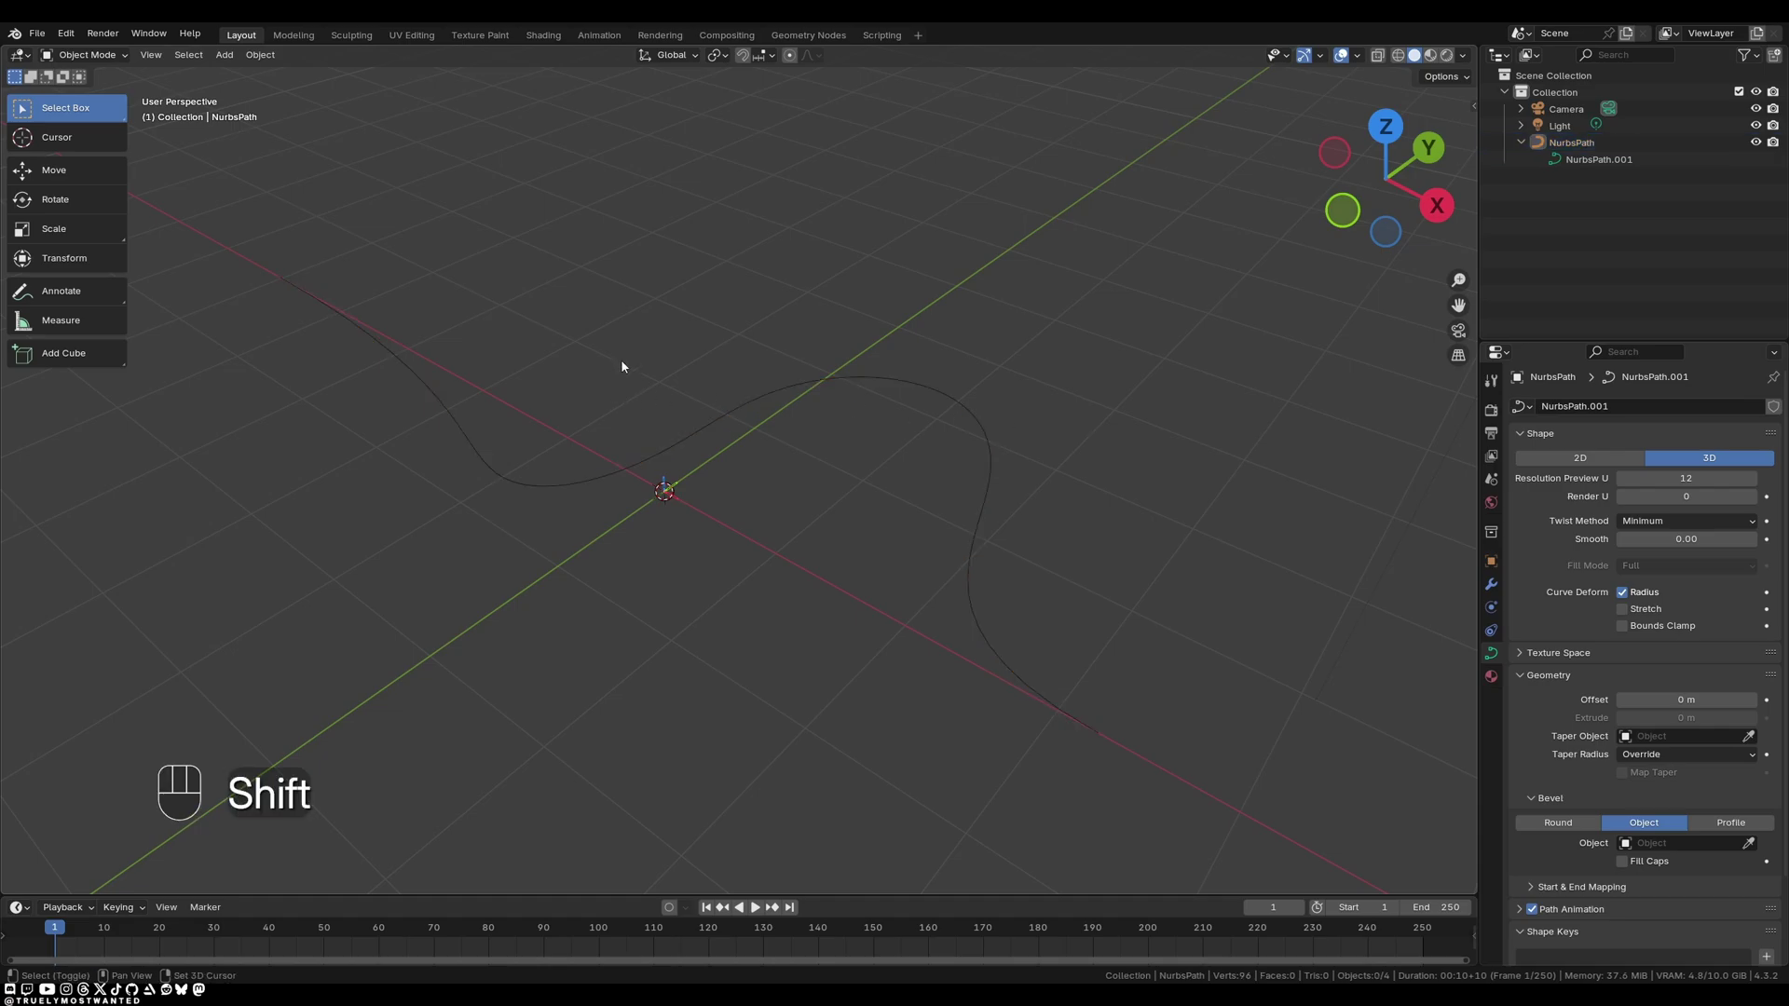
# Add a Mesh > Plane at the origin, shrink it in Edit Mode and return to Object Mode.
pyautogui.press('shift+a')
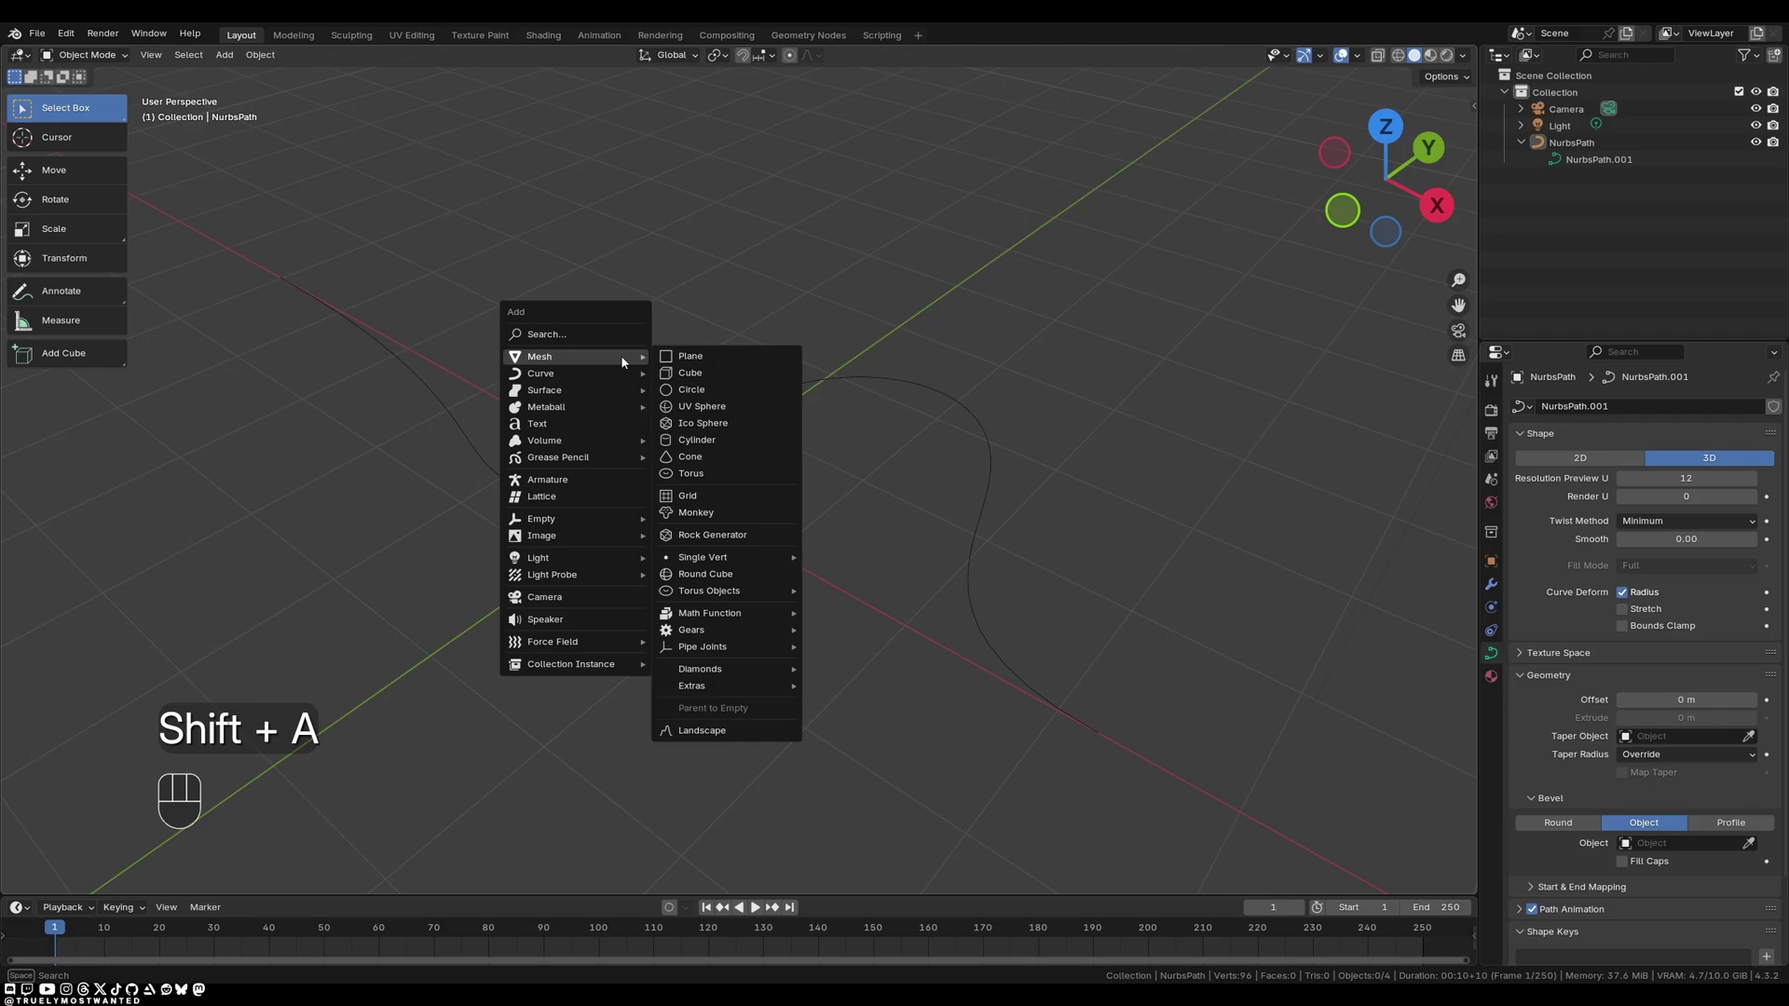
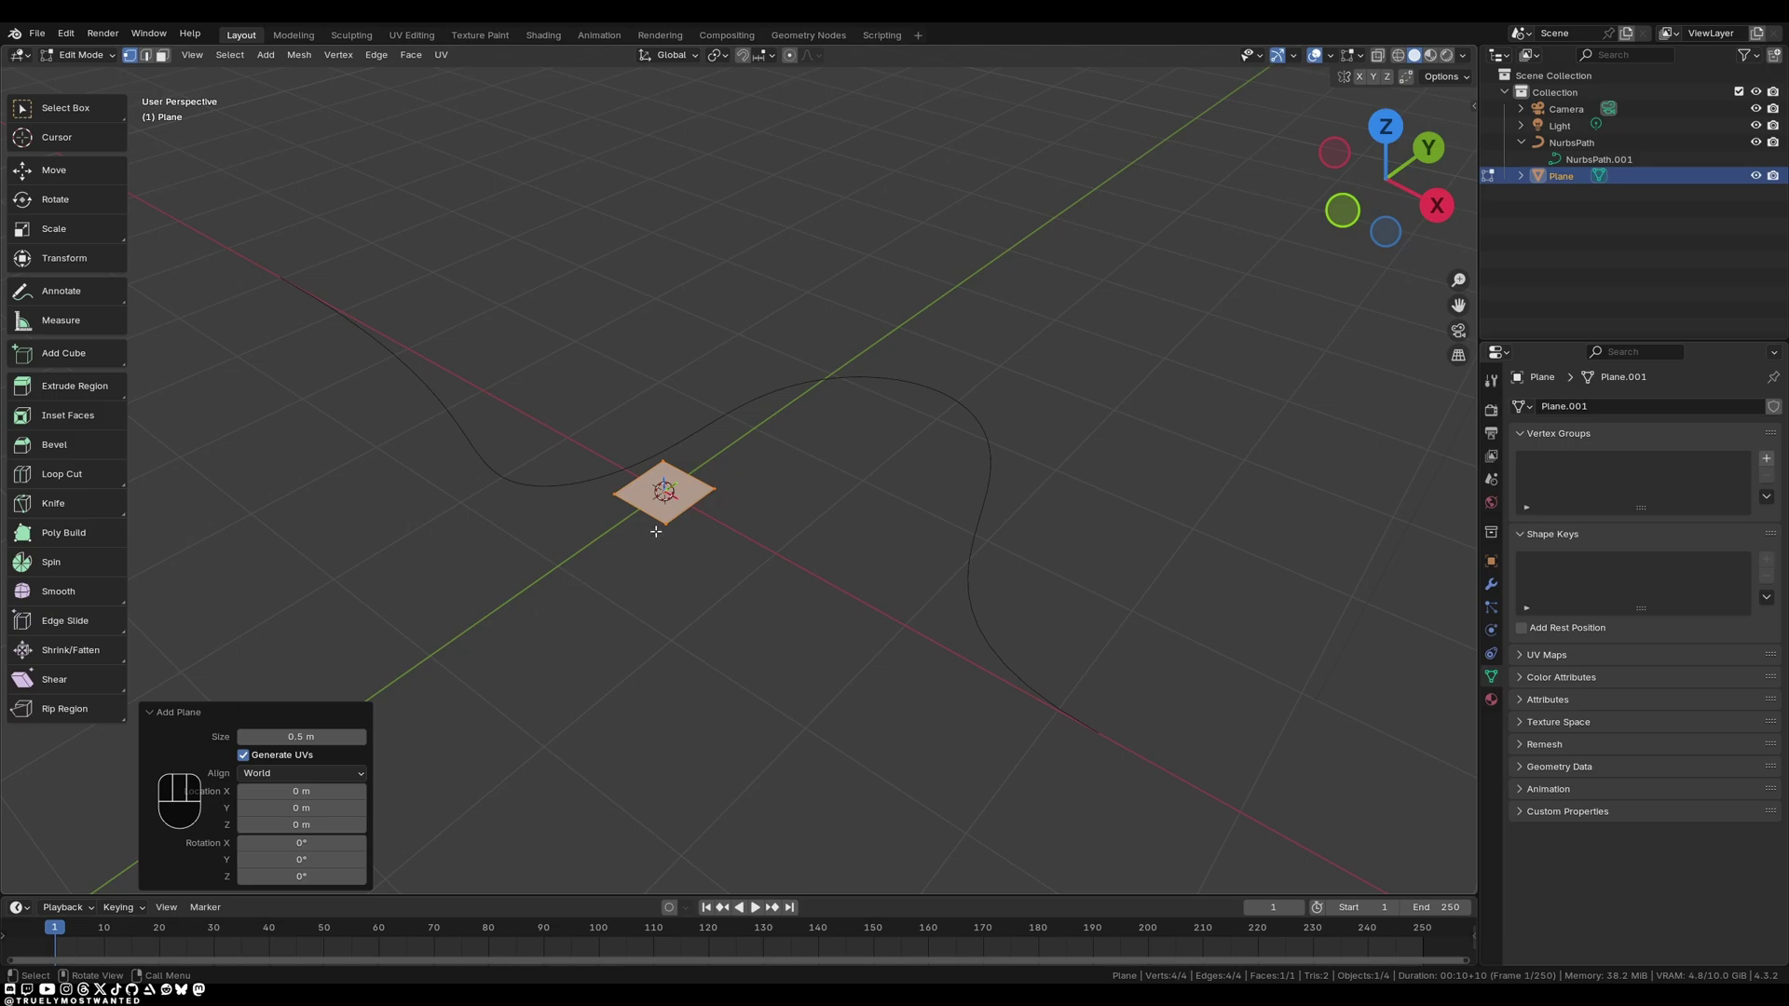
pyautogui.press('Tab')
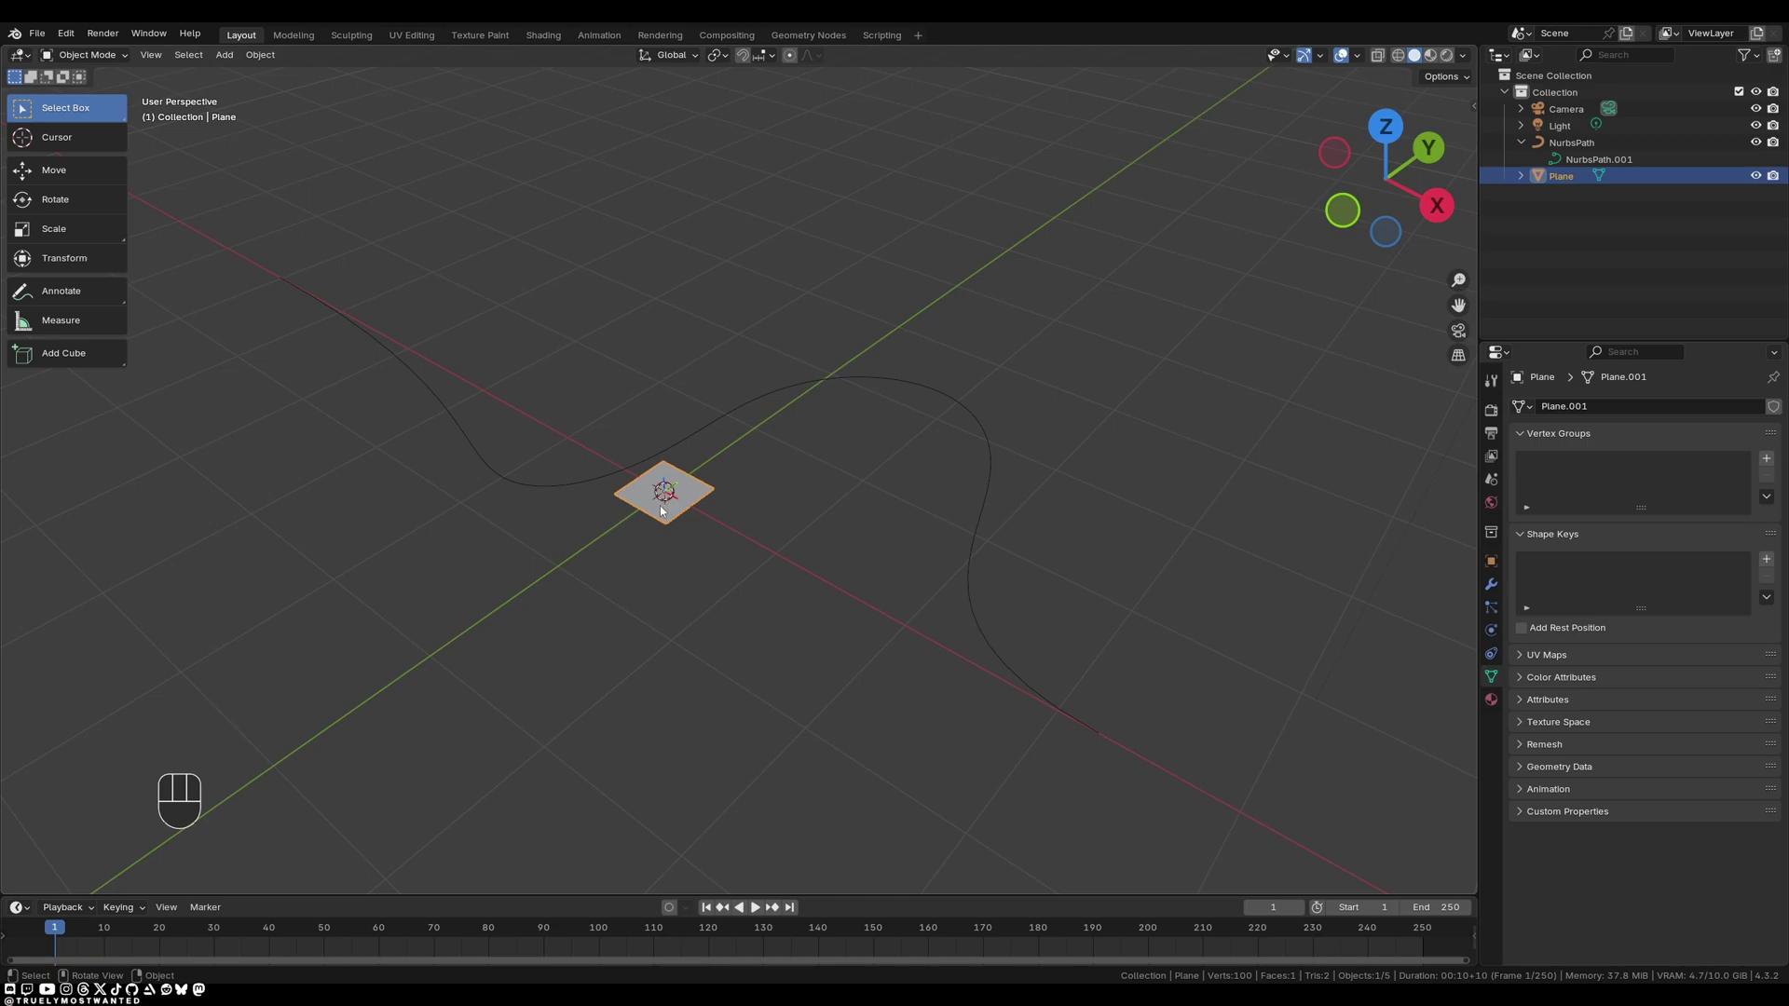
# Expand the Plane entry in the Outliner to reveal its nested curve data.
pyautogui.moveTo(663, 507); pyautogui.dragTo(749, 525)
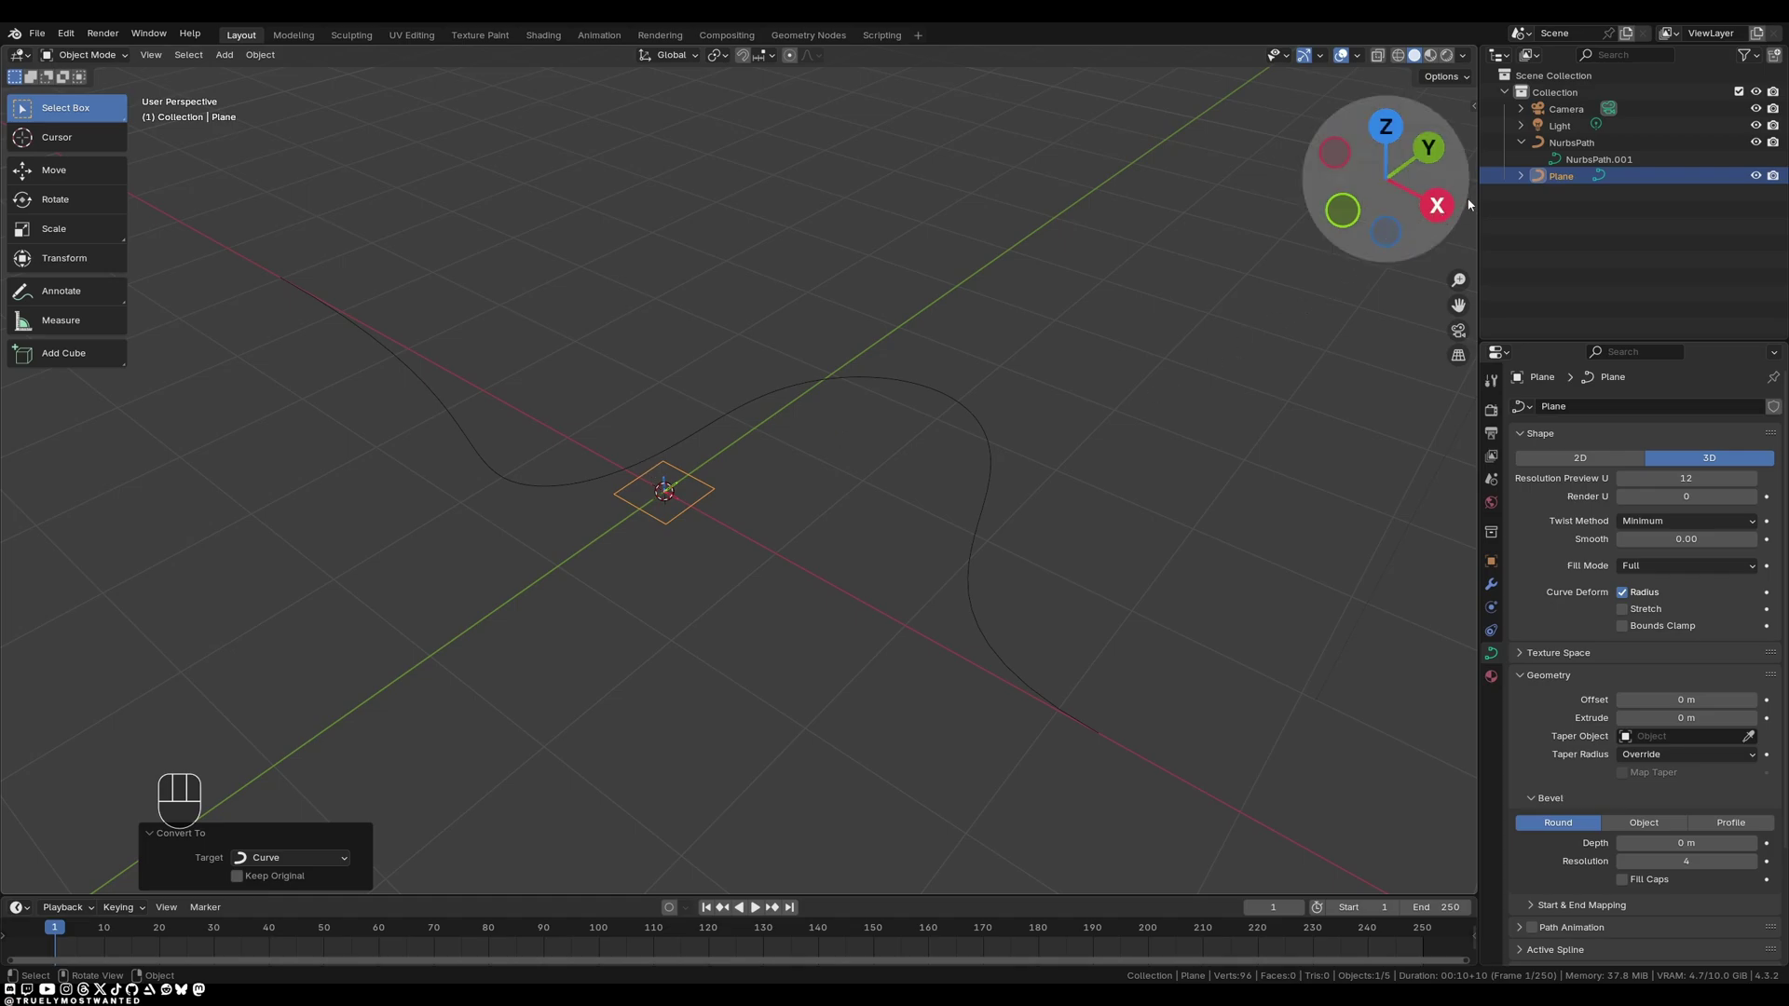
pyautogui.click(1522, 181)
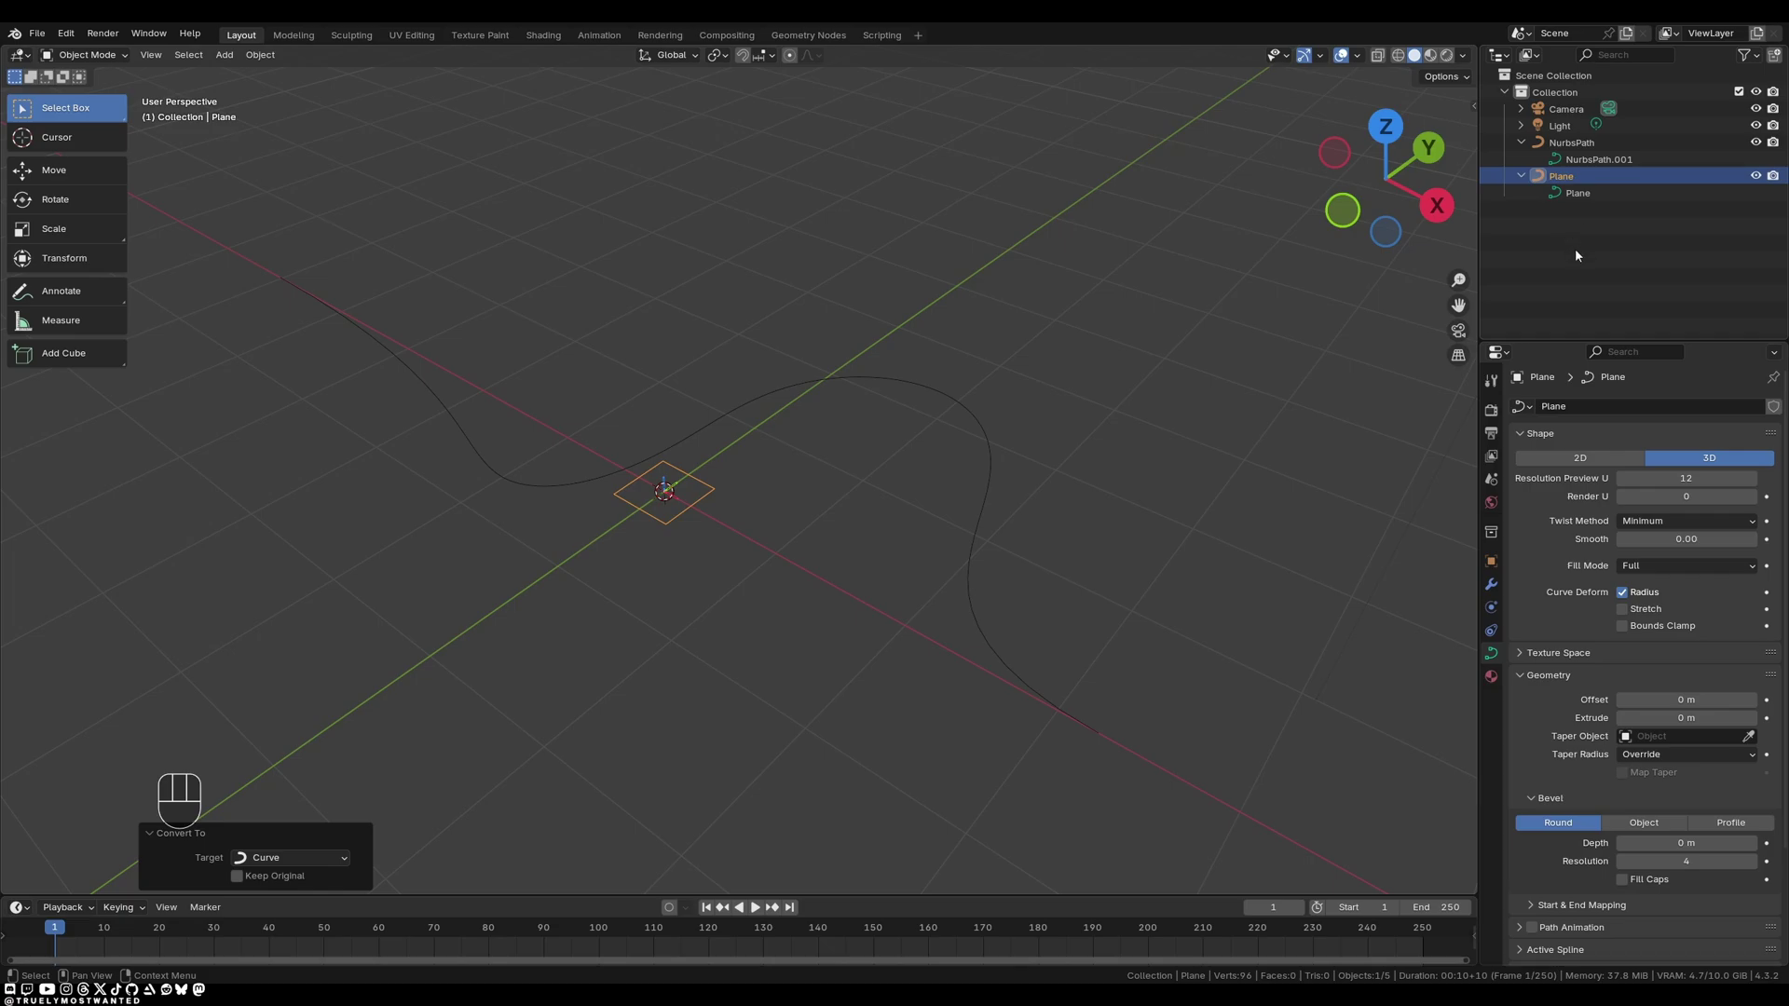
# Sweep the S-shaped NurbsPath with the small Plane curve as its bevel object and inspect the tube.
pyautogui.click(1000, 455)
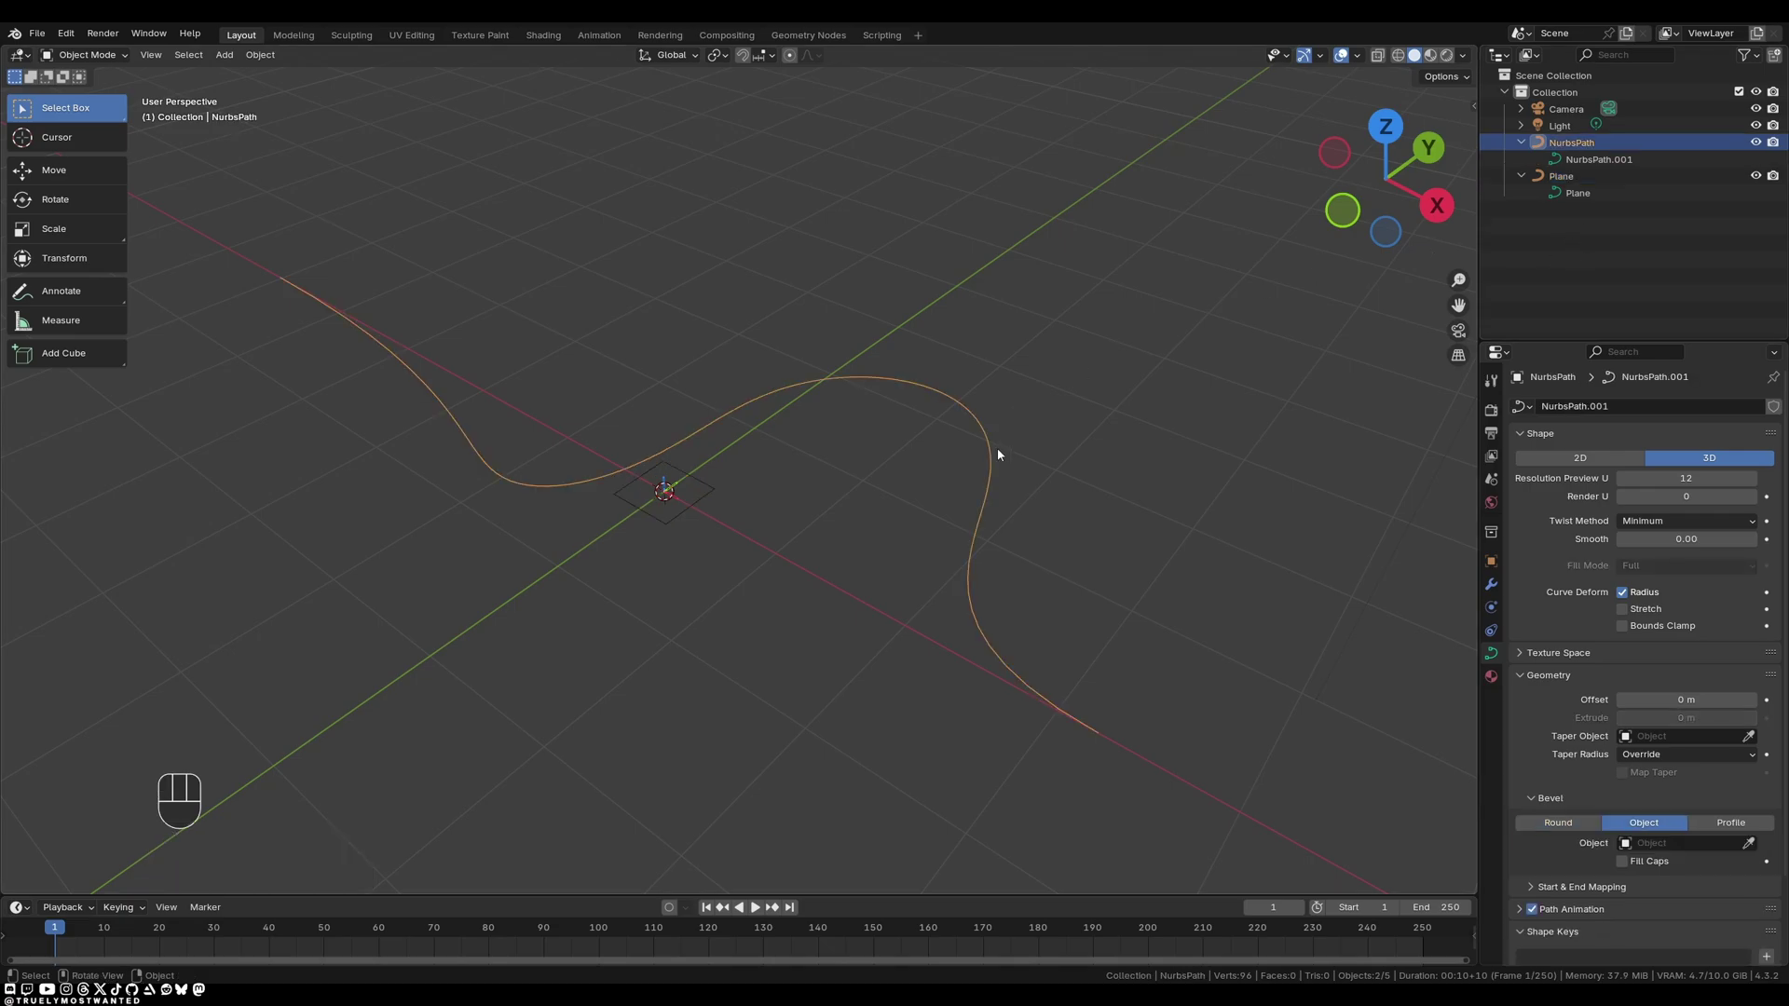
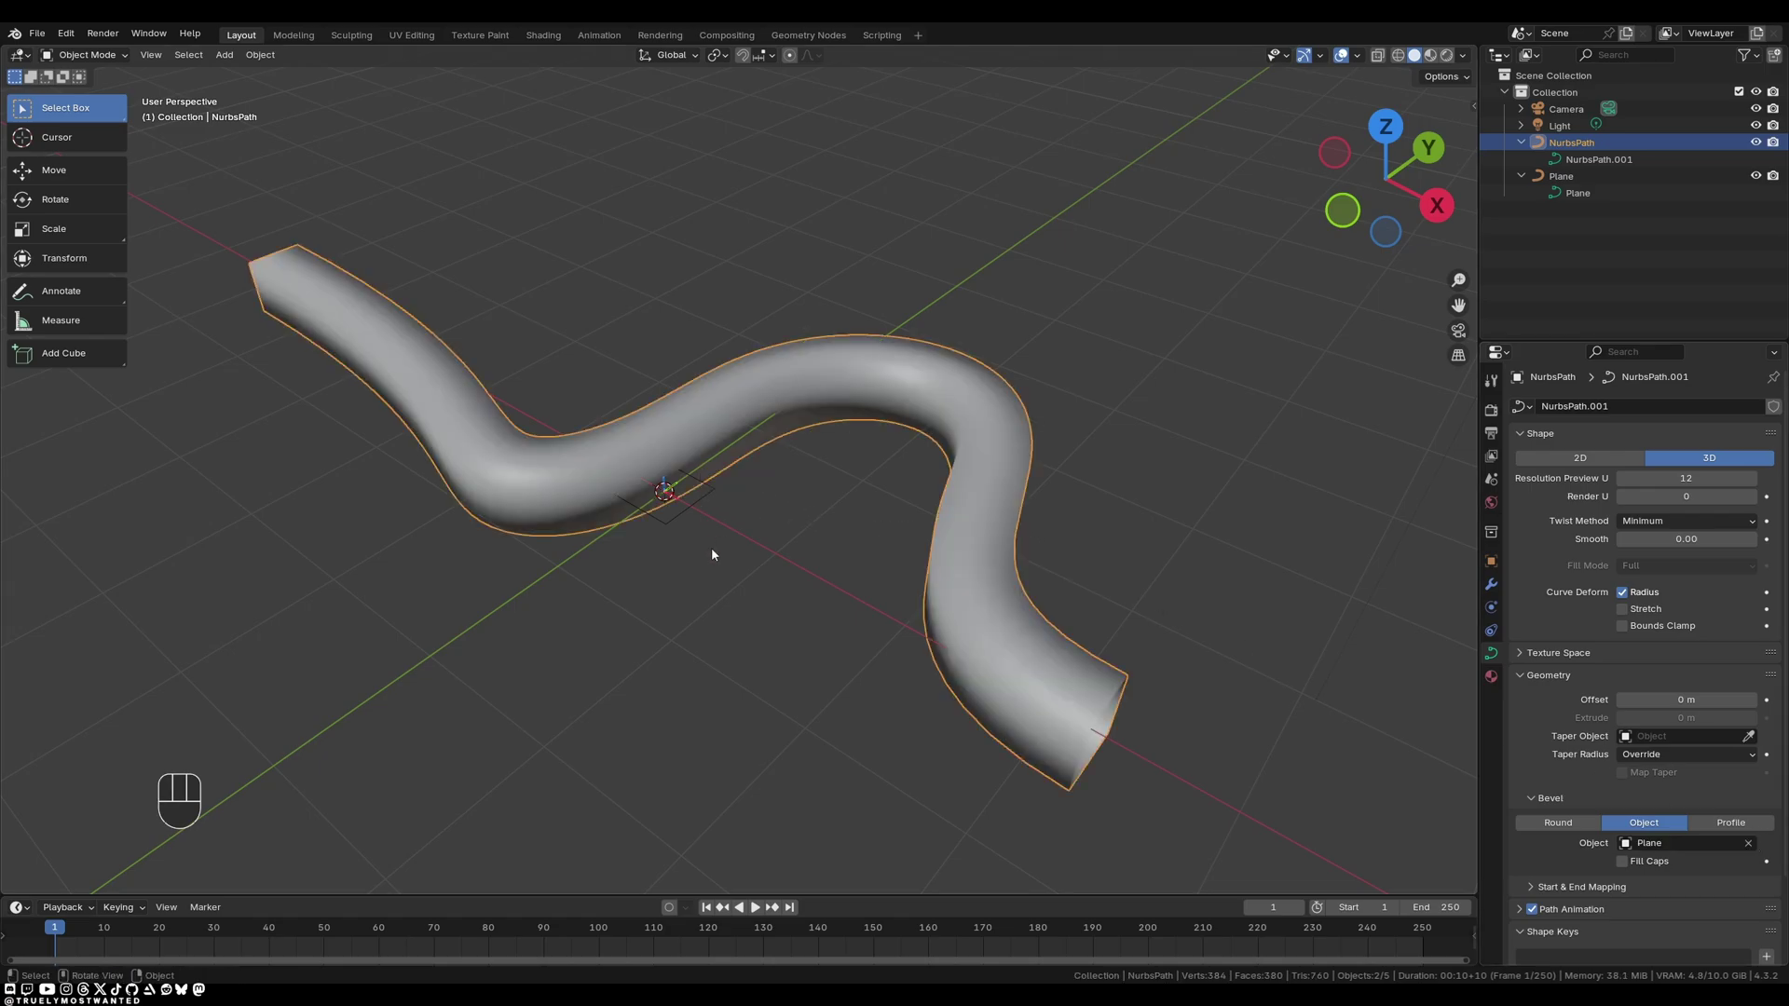
pyautogui.moveTo(381, 576); pyautogui.dragTo(643, 518)
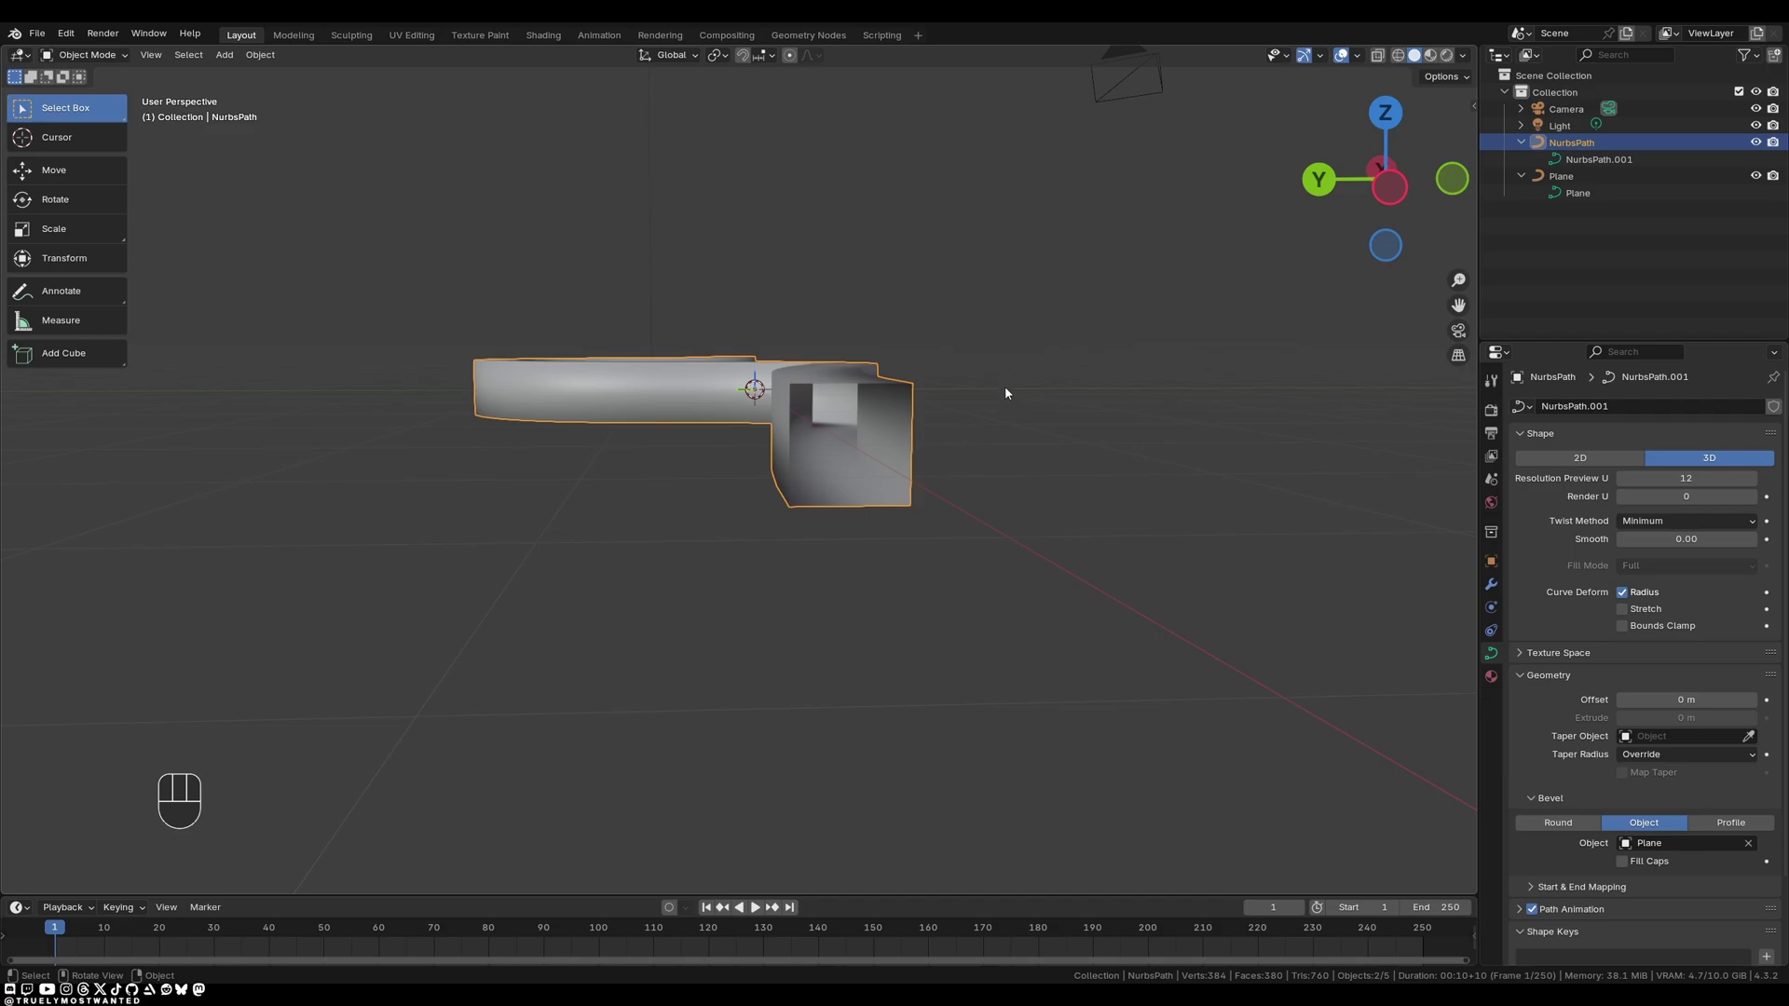
pyautogui.moveTo(944, 315); pyautogui.dragTo(748, 410)
pyautogui.click(796, 466)
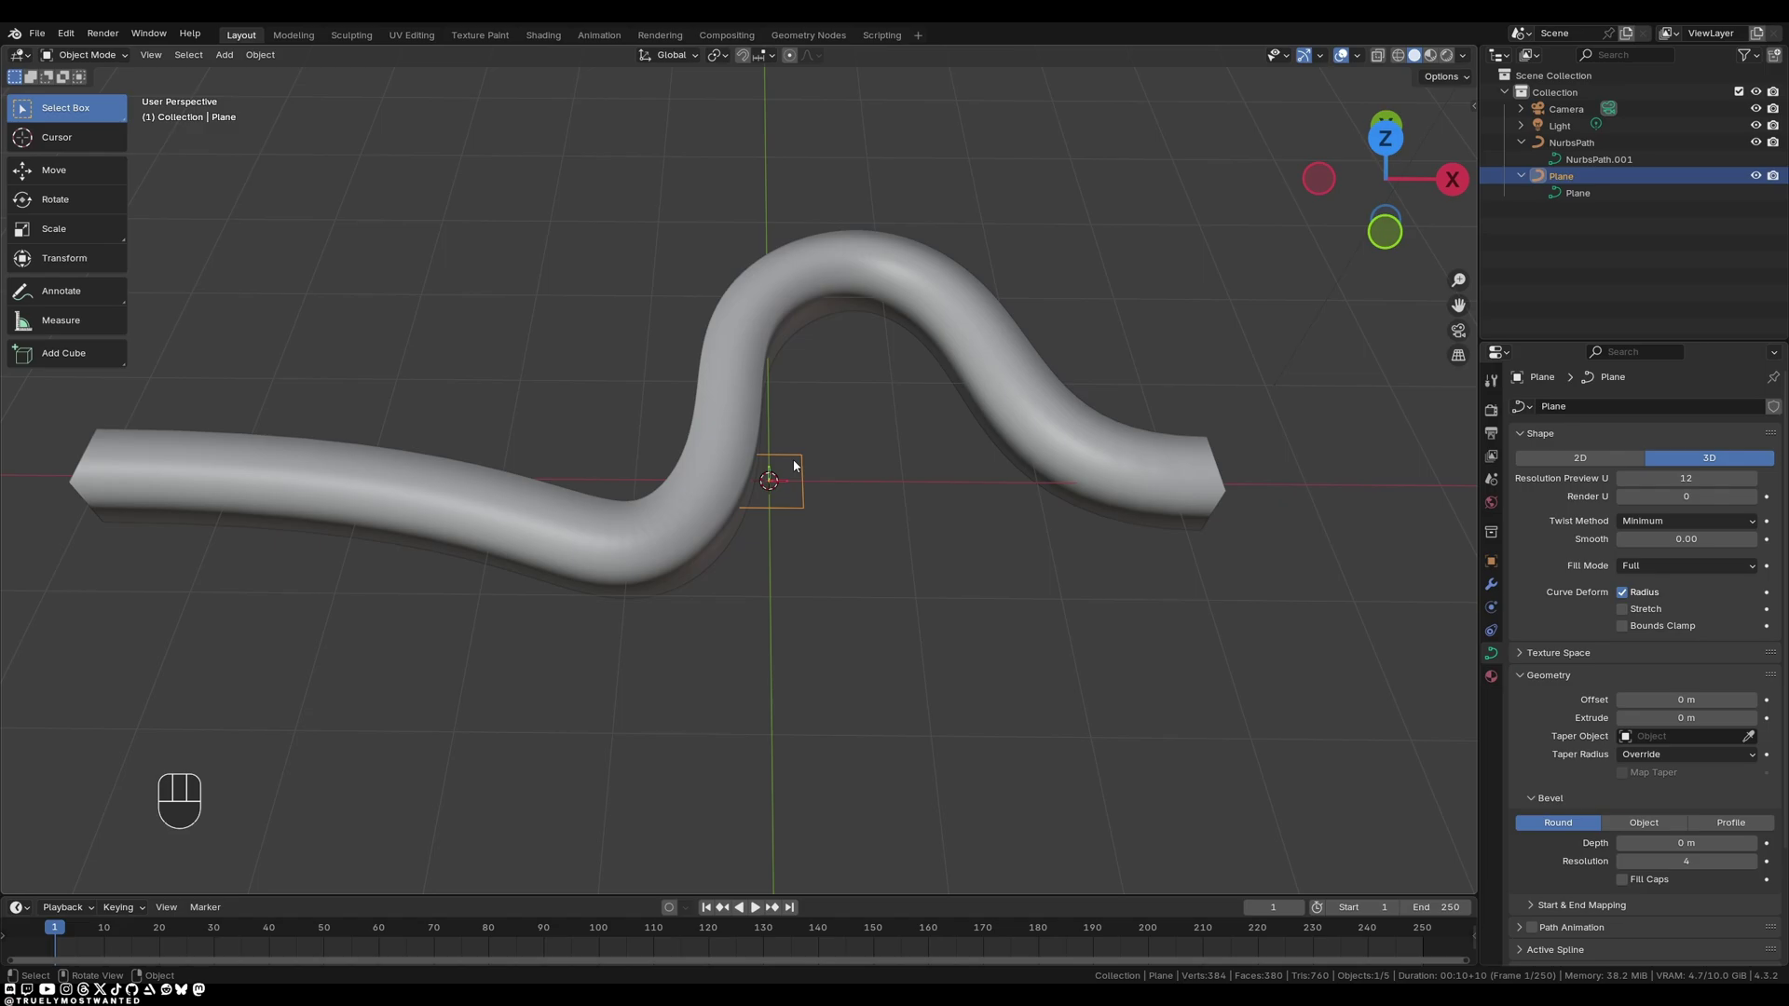
# Stretch the Plane profile's points along one axis to flatten the tube's cross-section.
pyautogui.press('Tab')
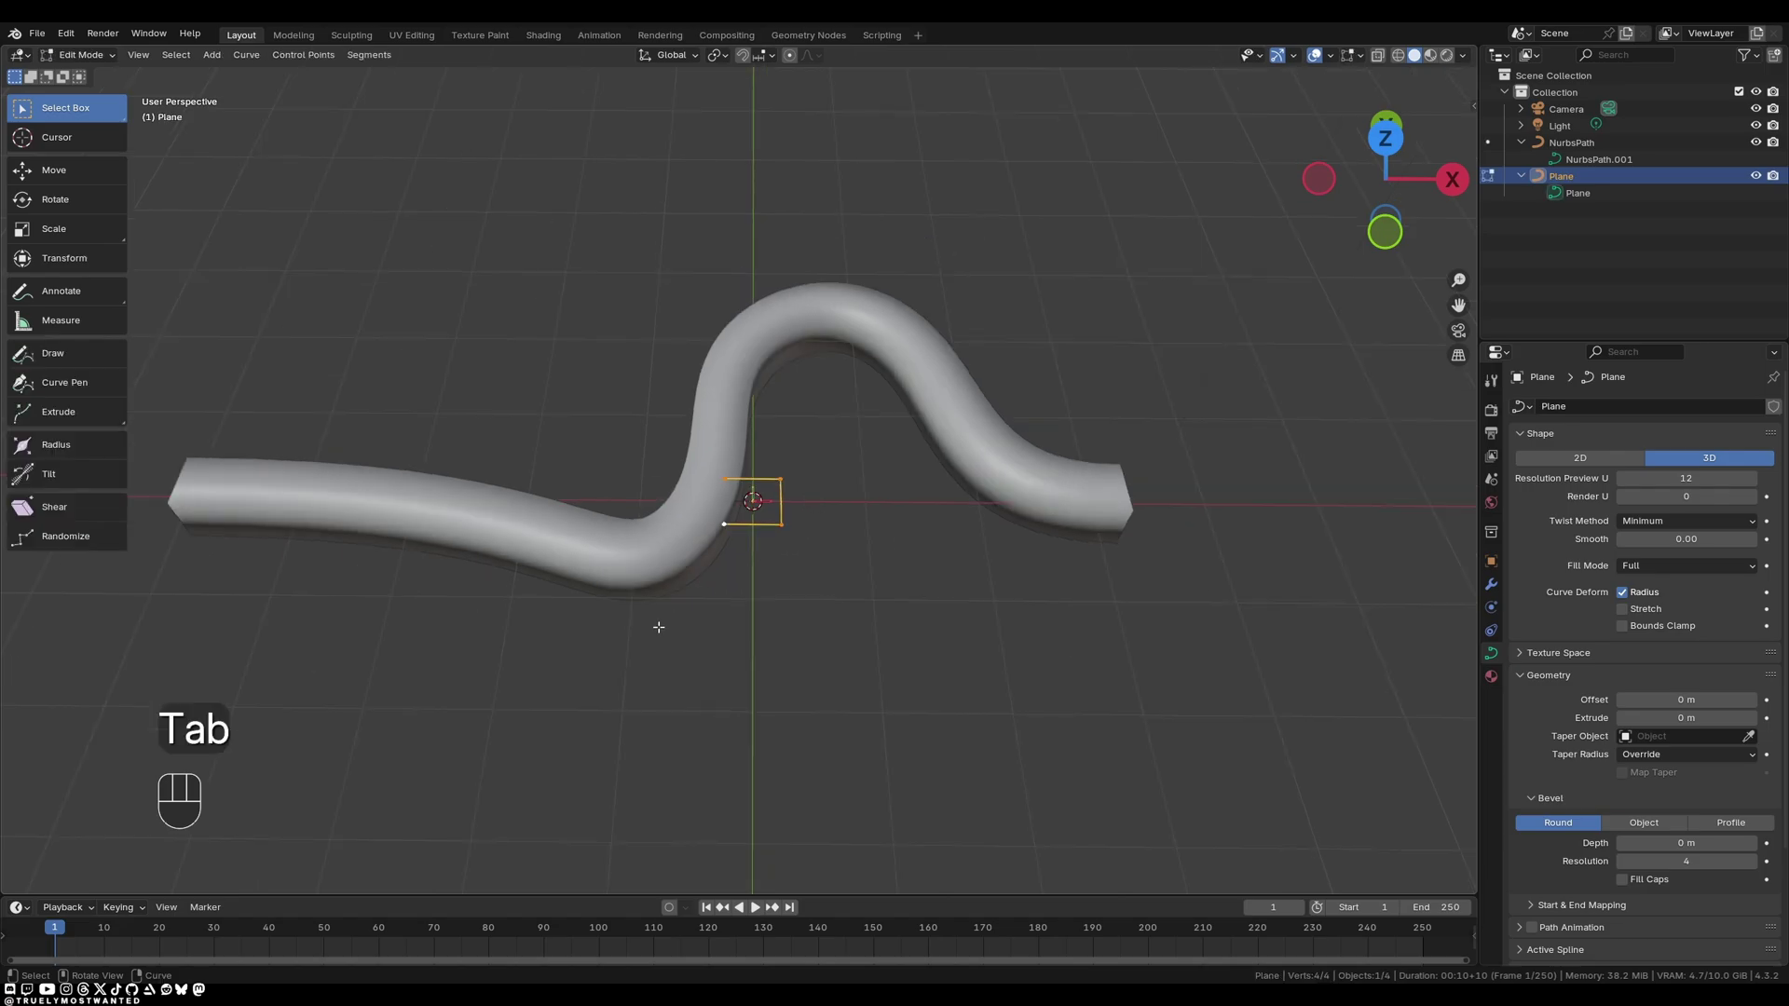
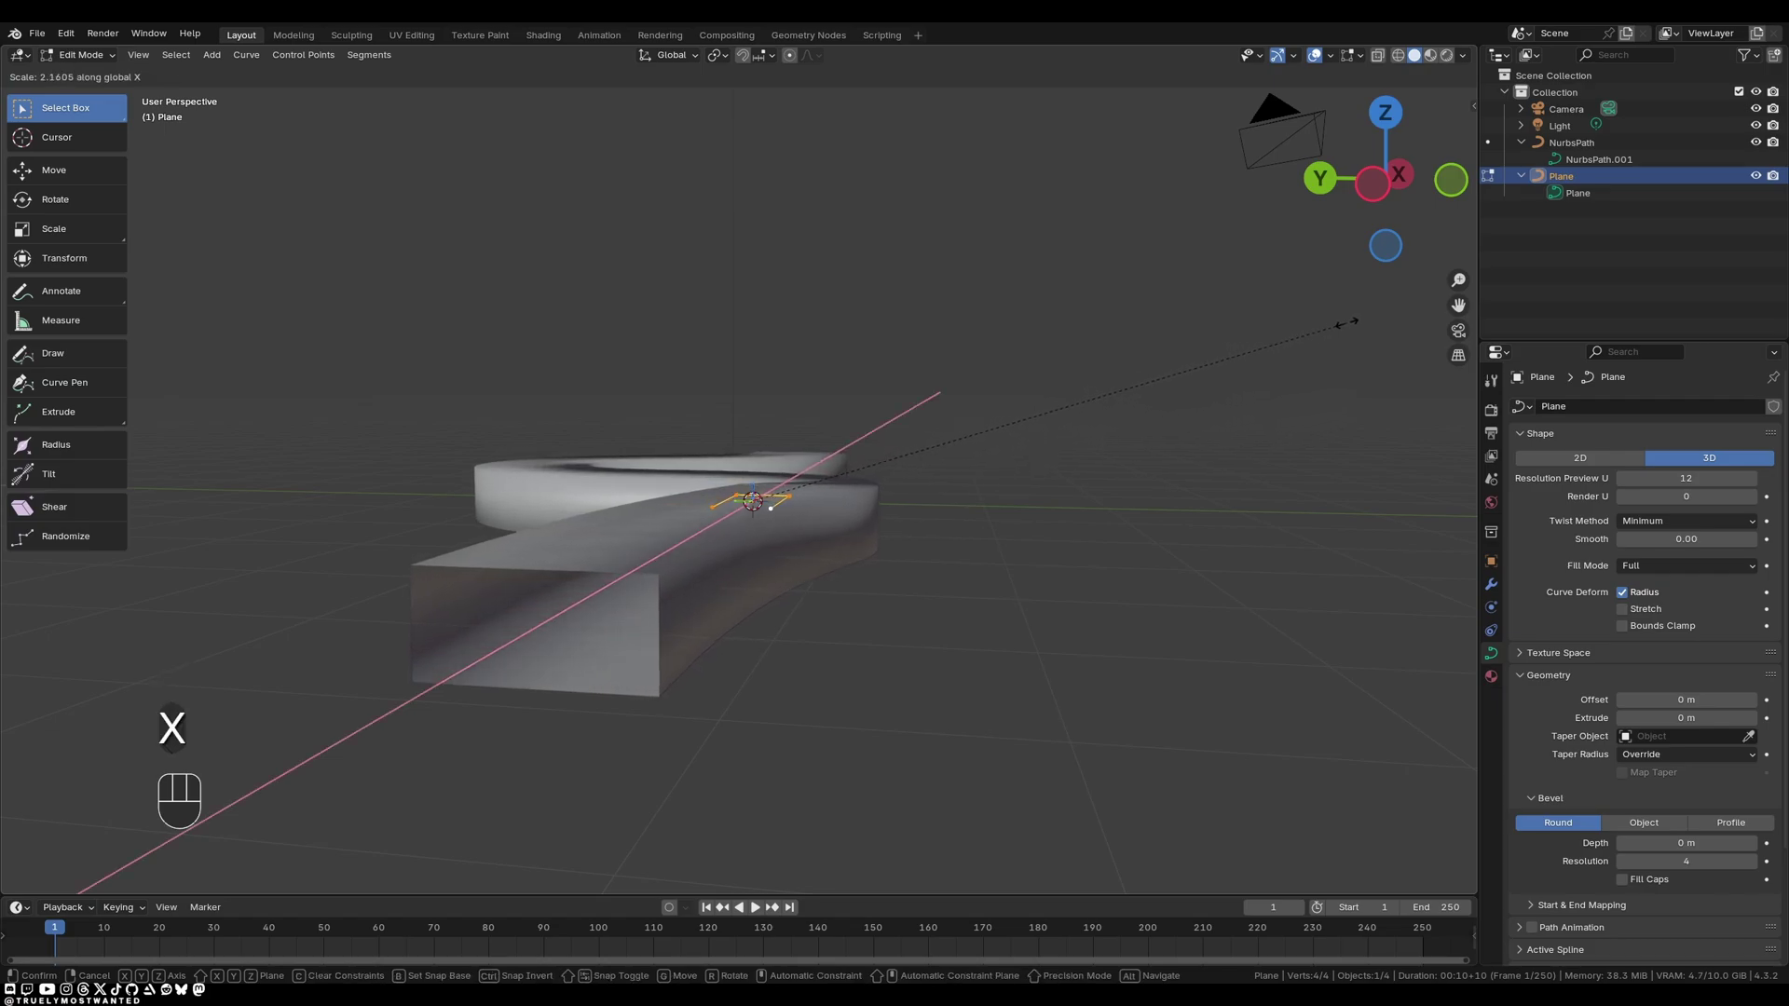
pyautogui.press('s')
pyautogui.press('y')
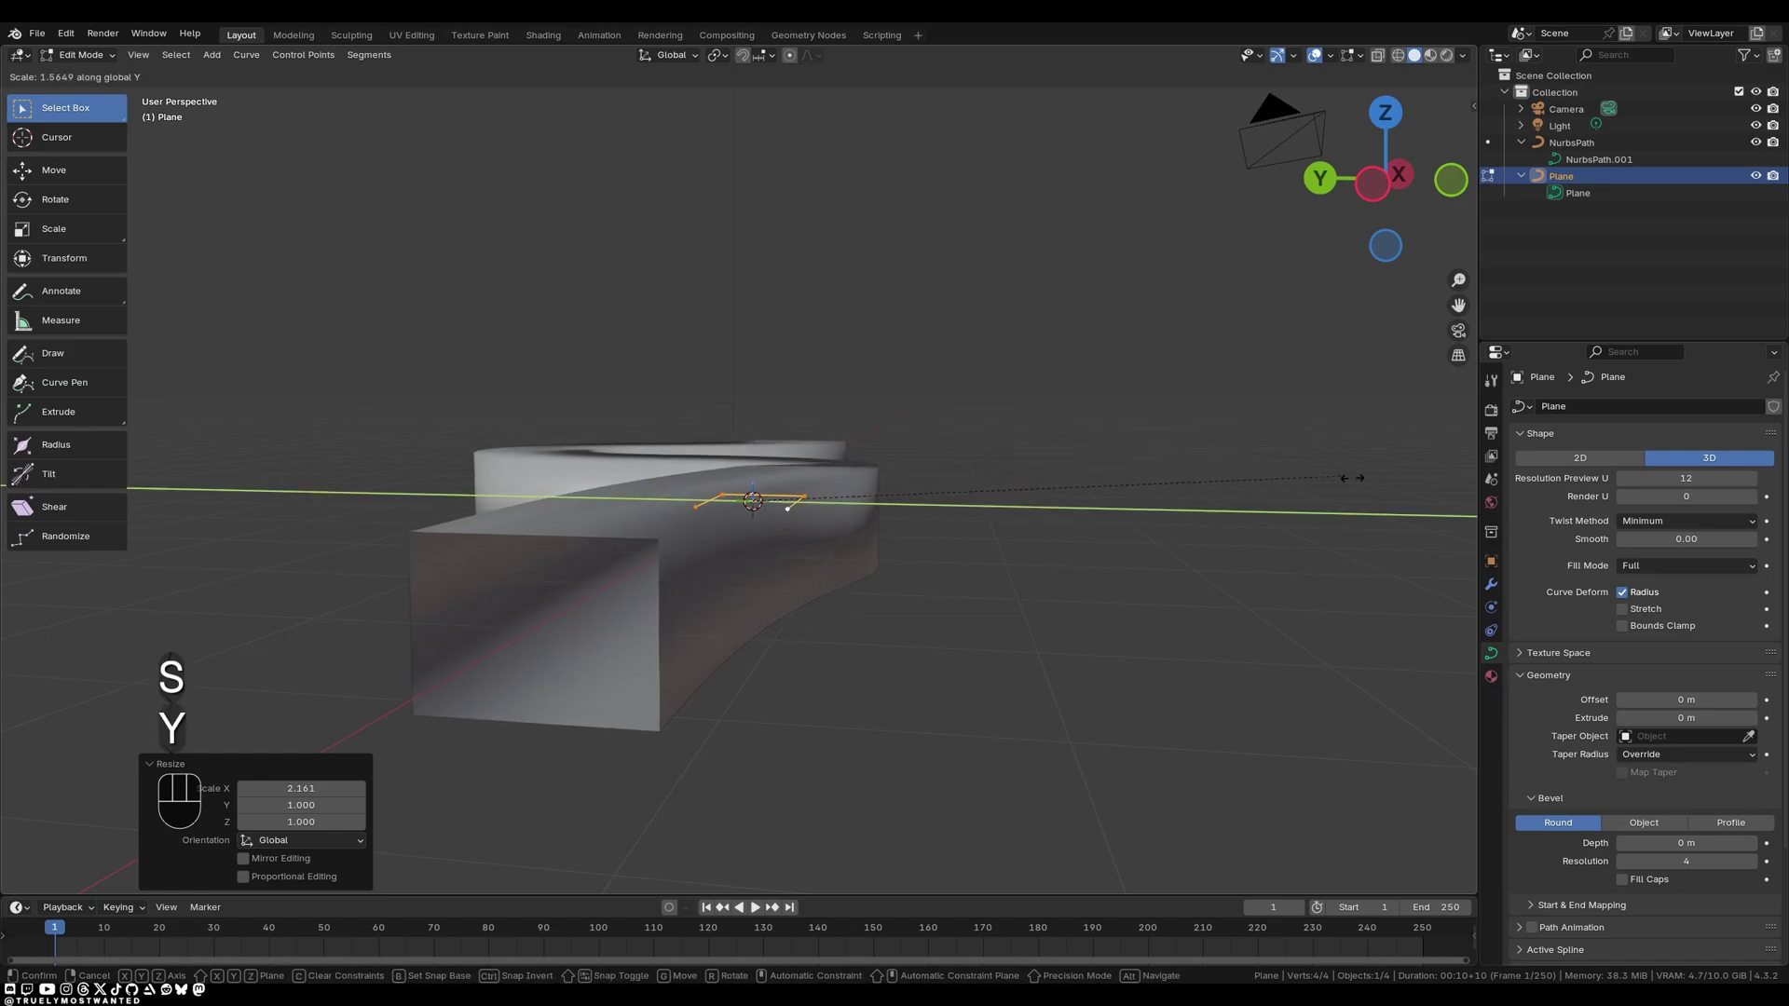
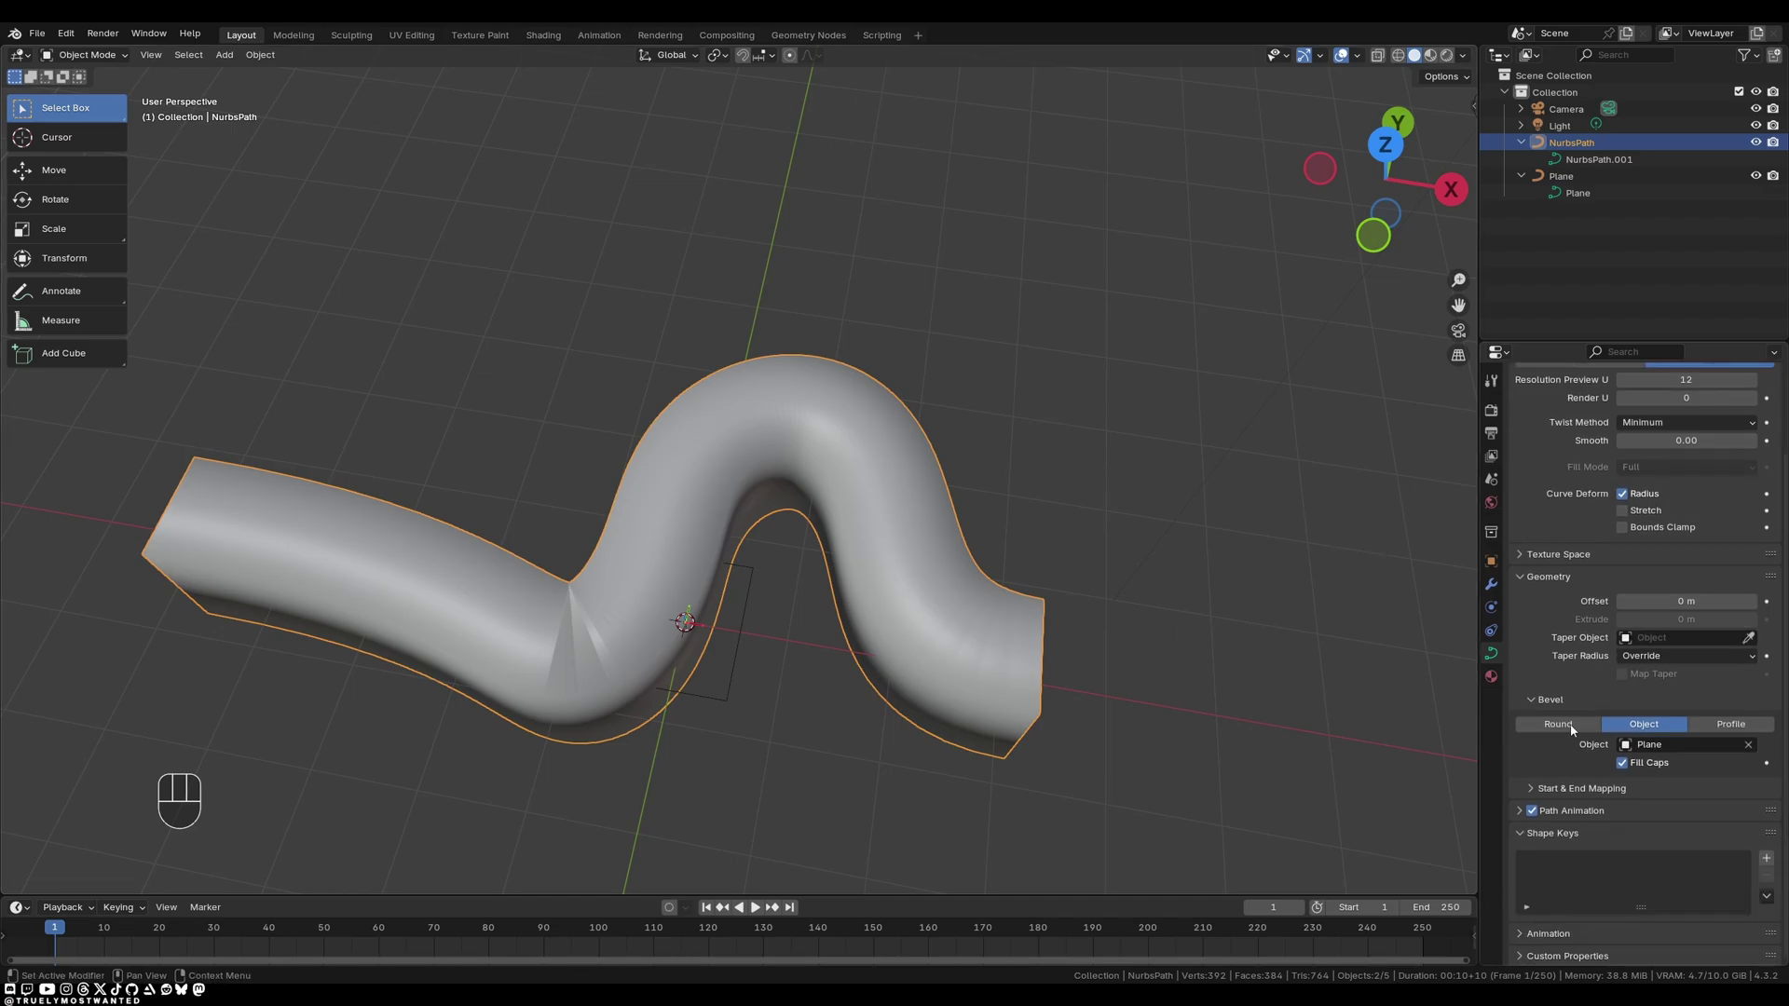
# Try the curve's start and end mapping factors, leaving start at 0 and end at 1.
pyautogui.click(1550, 793)
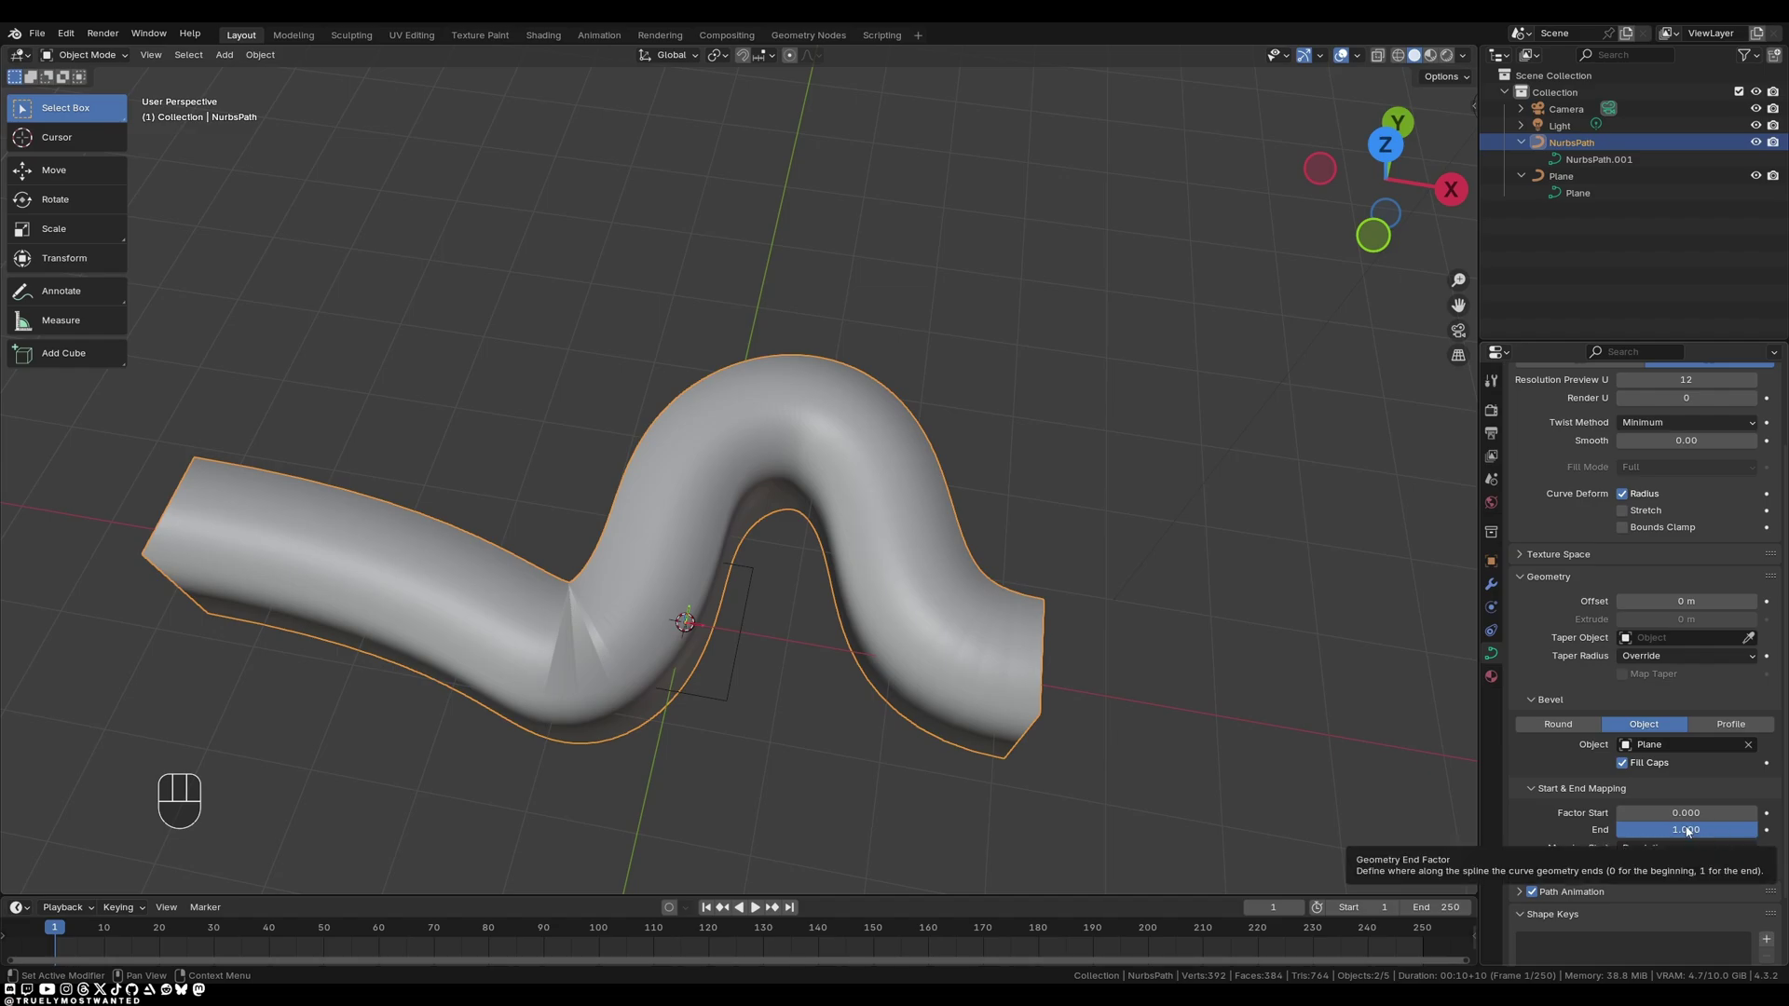
pyautogui.moveTo(1713, 831); pyautogui.dragTo(1762, 835)
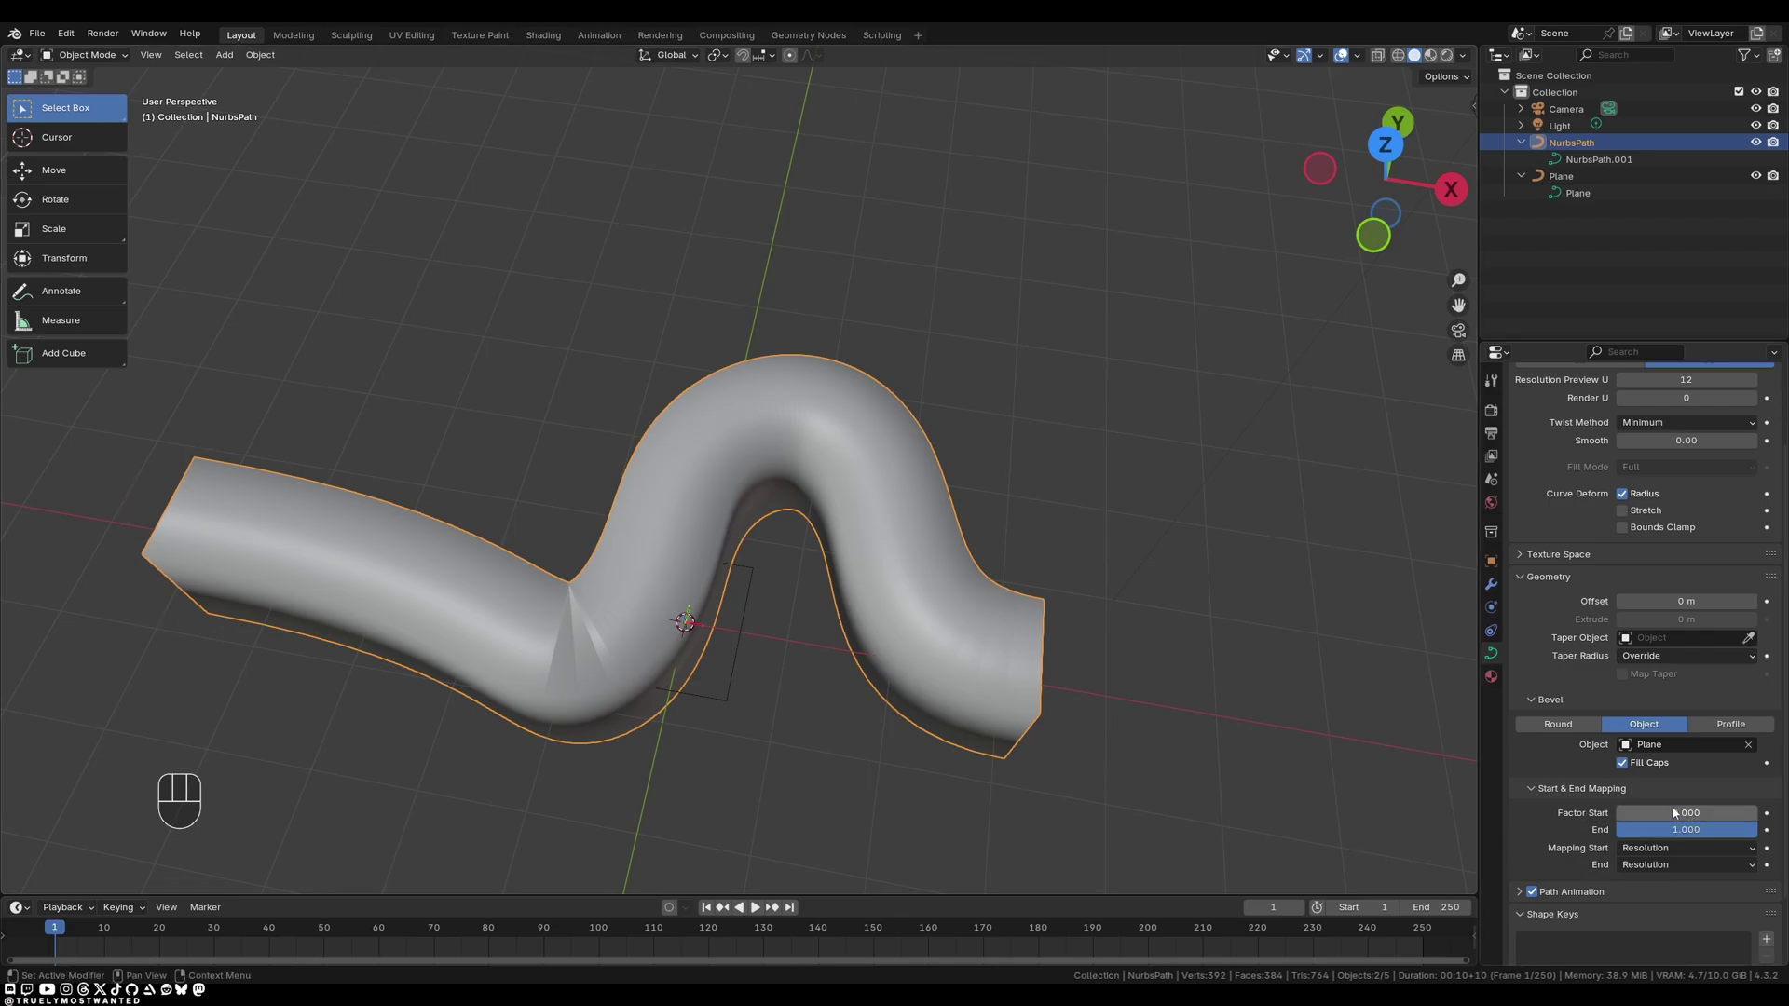
pyautogui.moveTo(1667, 817); pyautogui.dragTo(1083, 336)
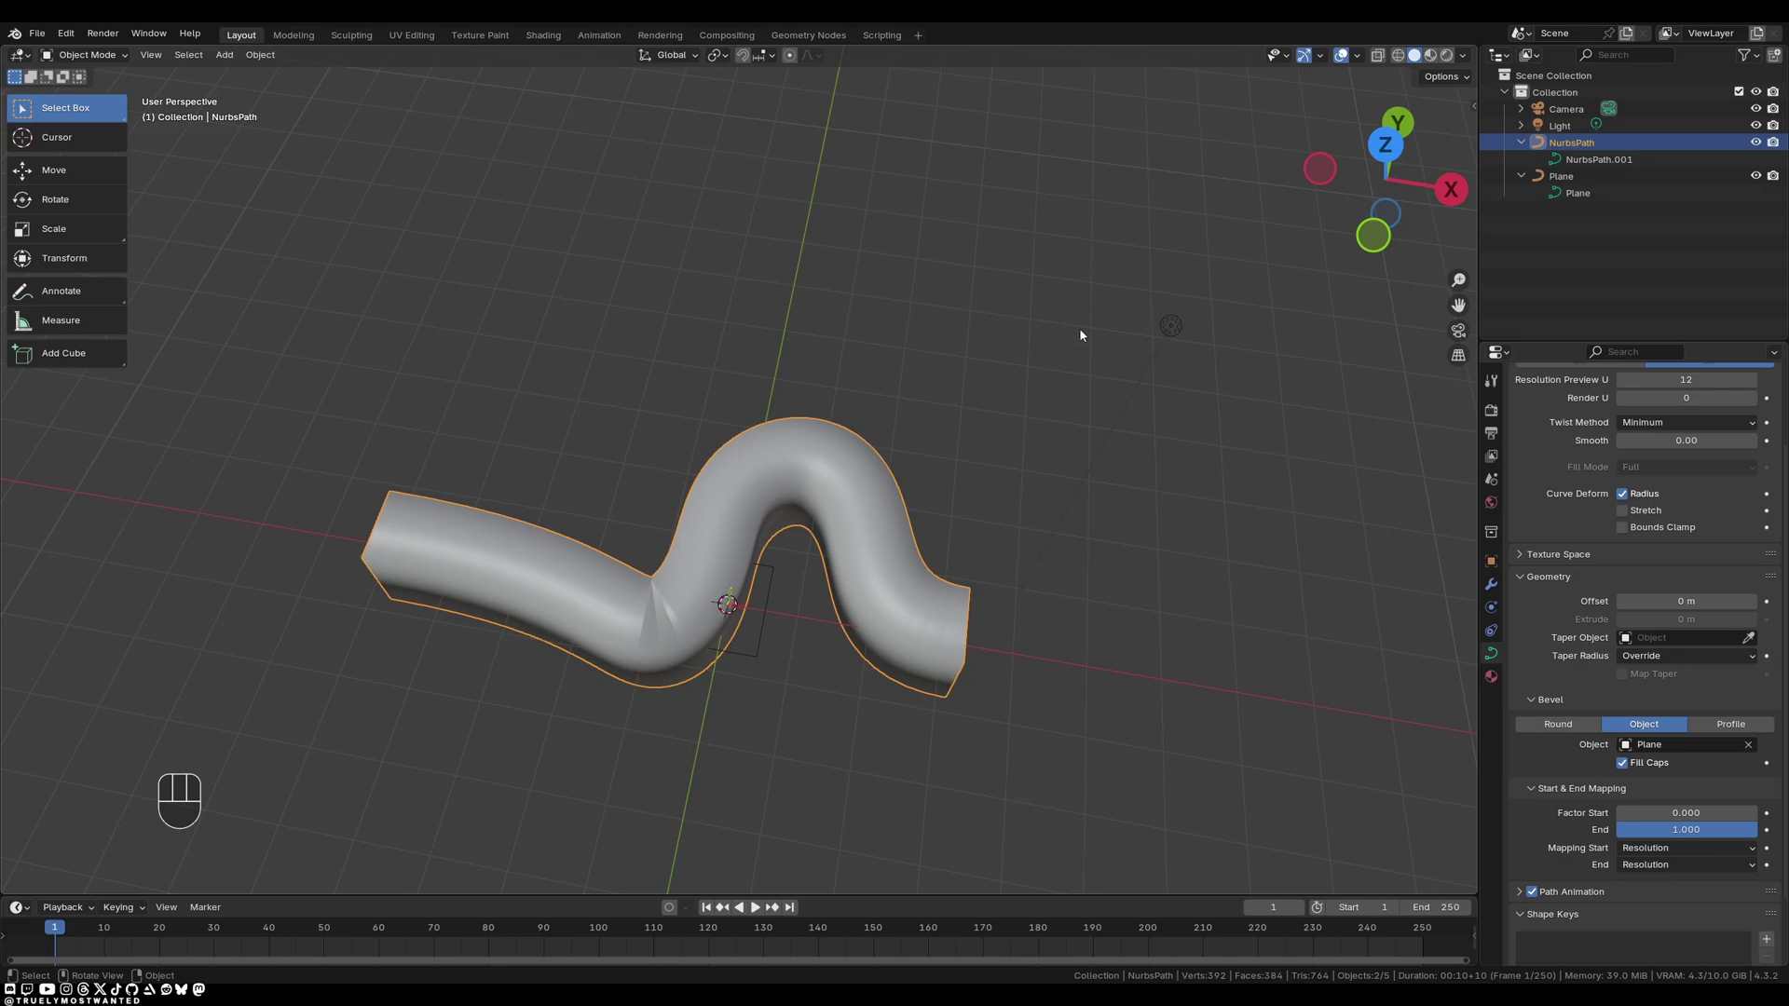
# Edit the NurbsPath's control points and show the Item transform values in the sidebar.
pyautogui.press('Tab')
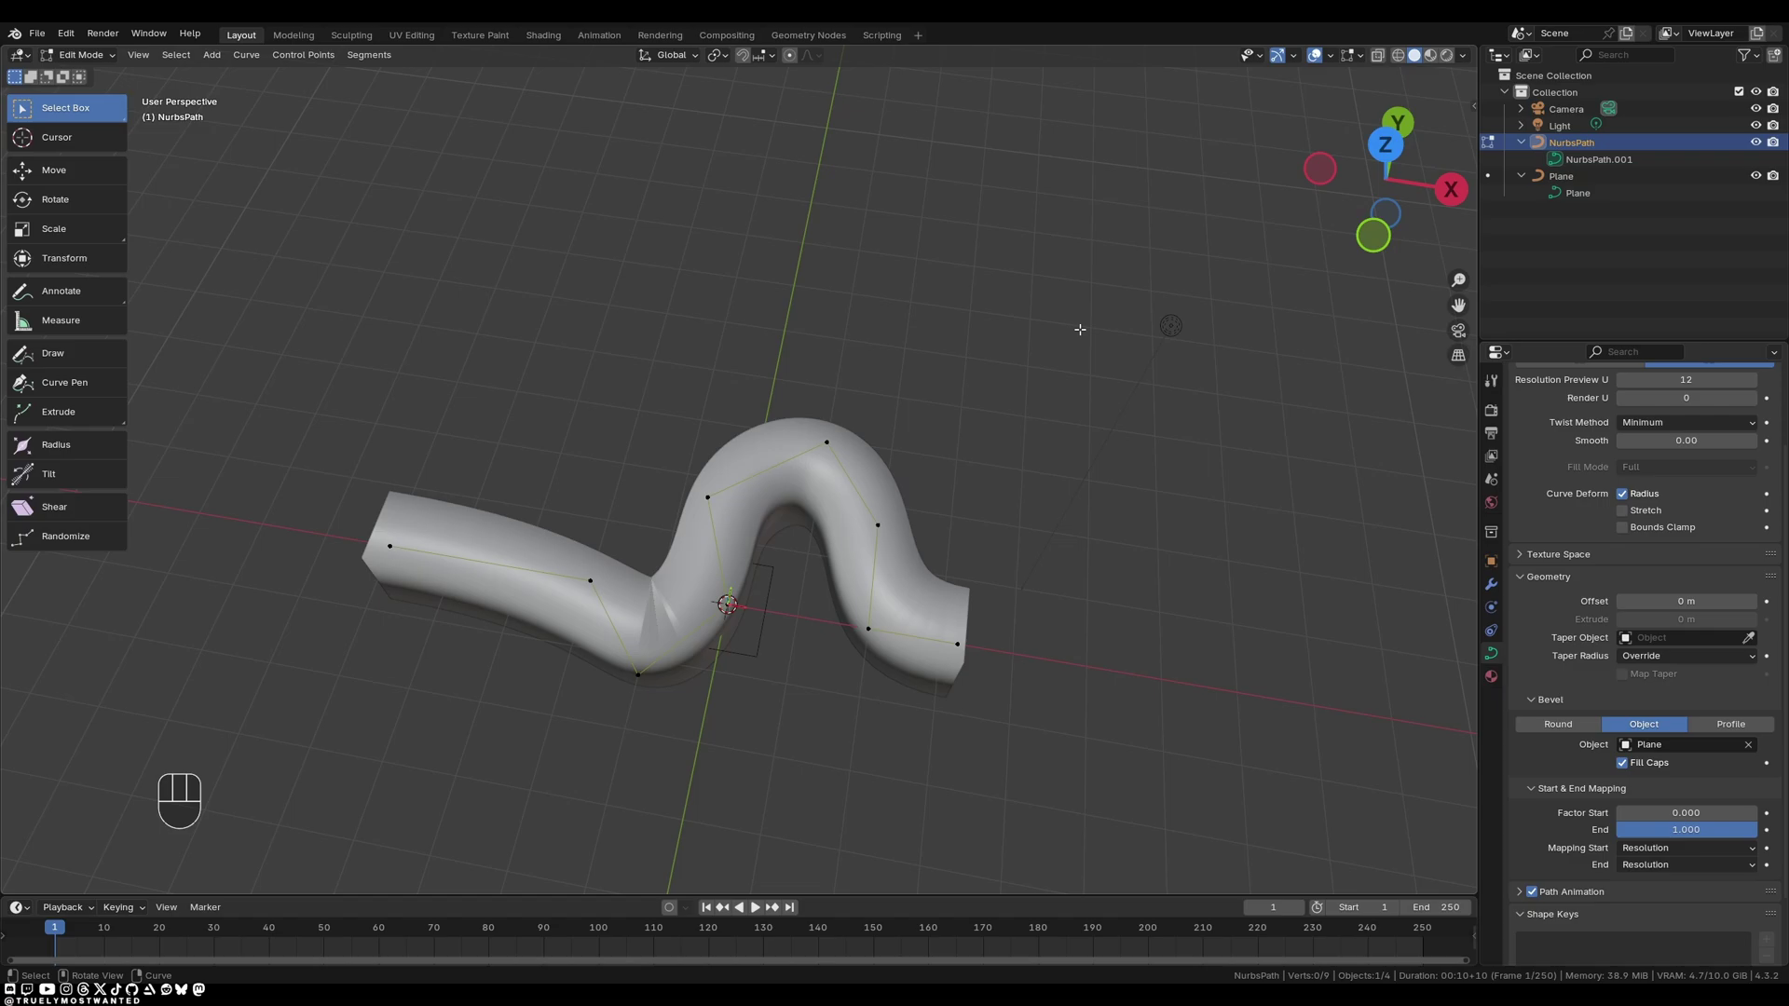
pyautogui.press('n')
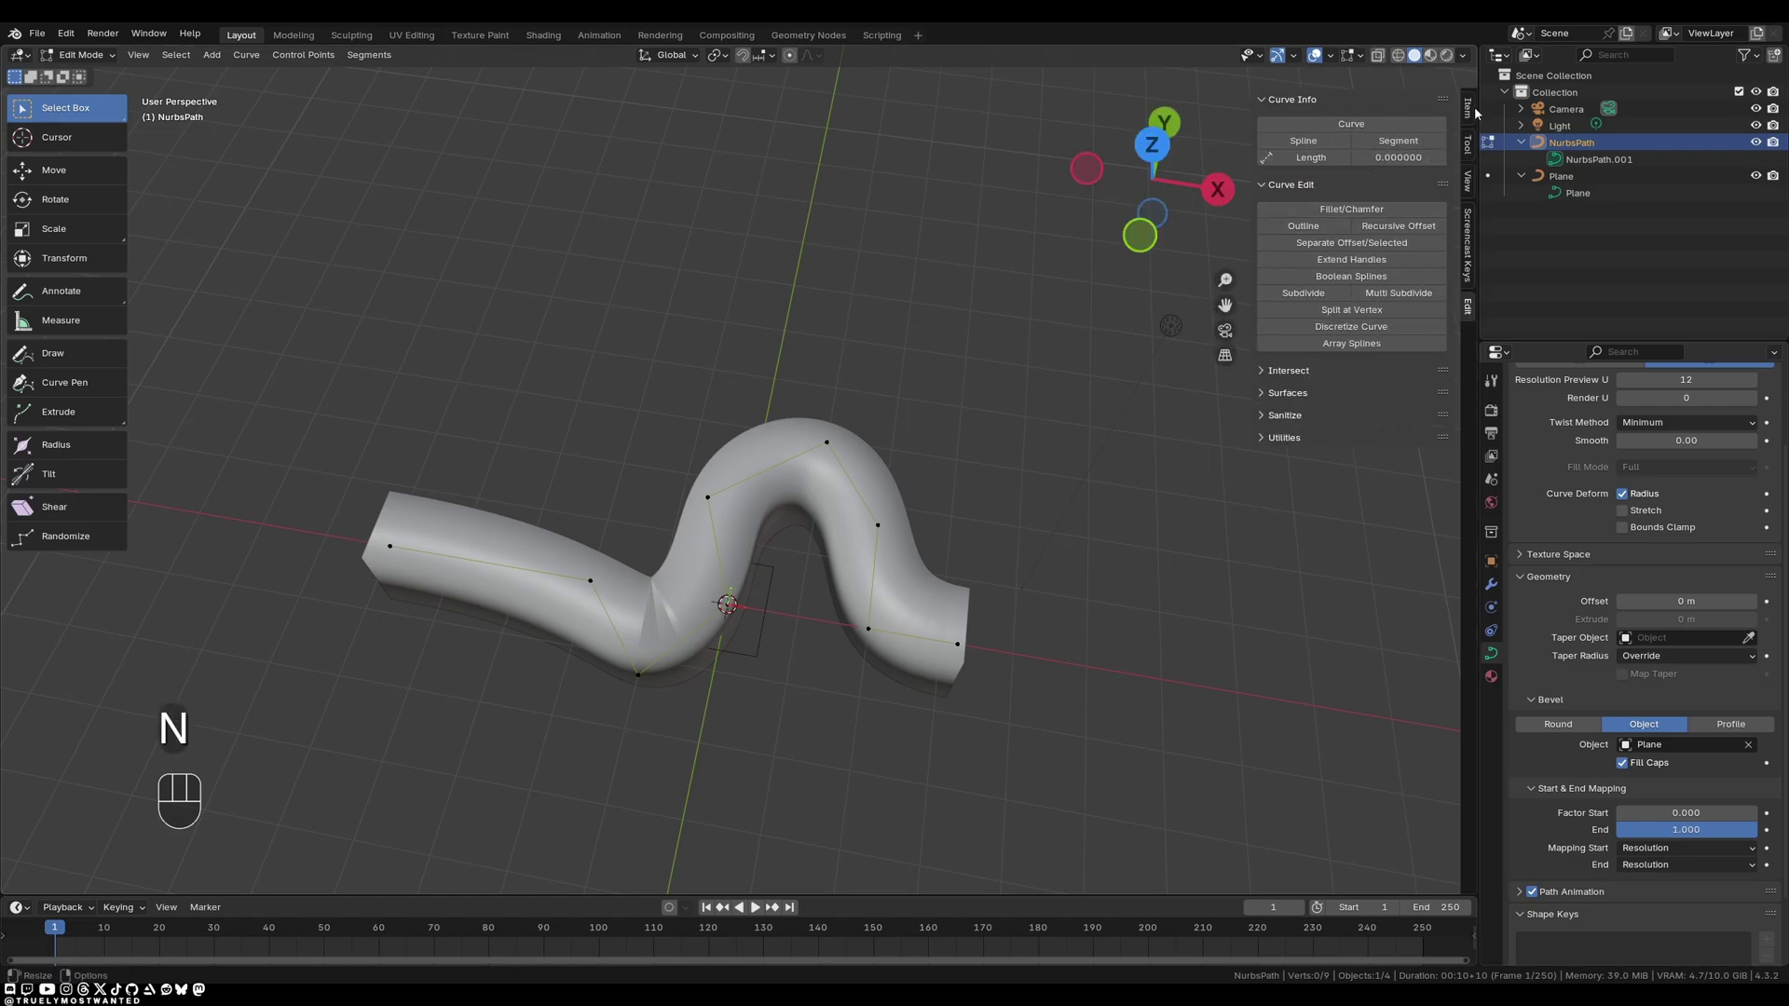
pyautogui.click(1473, 114)
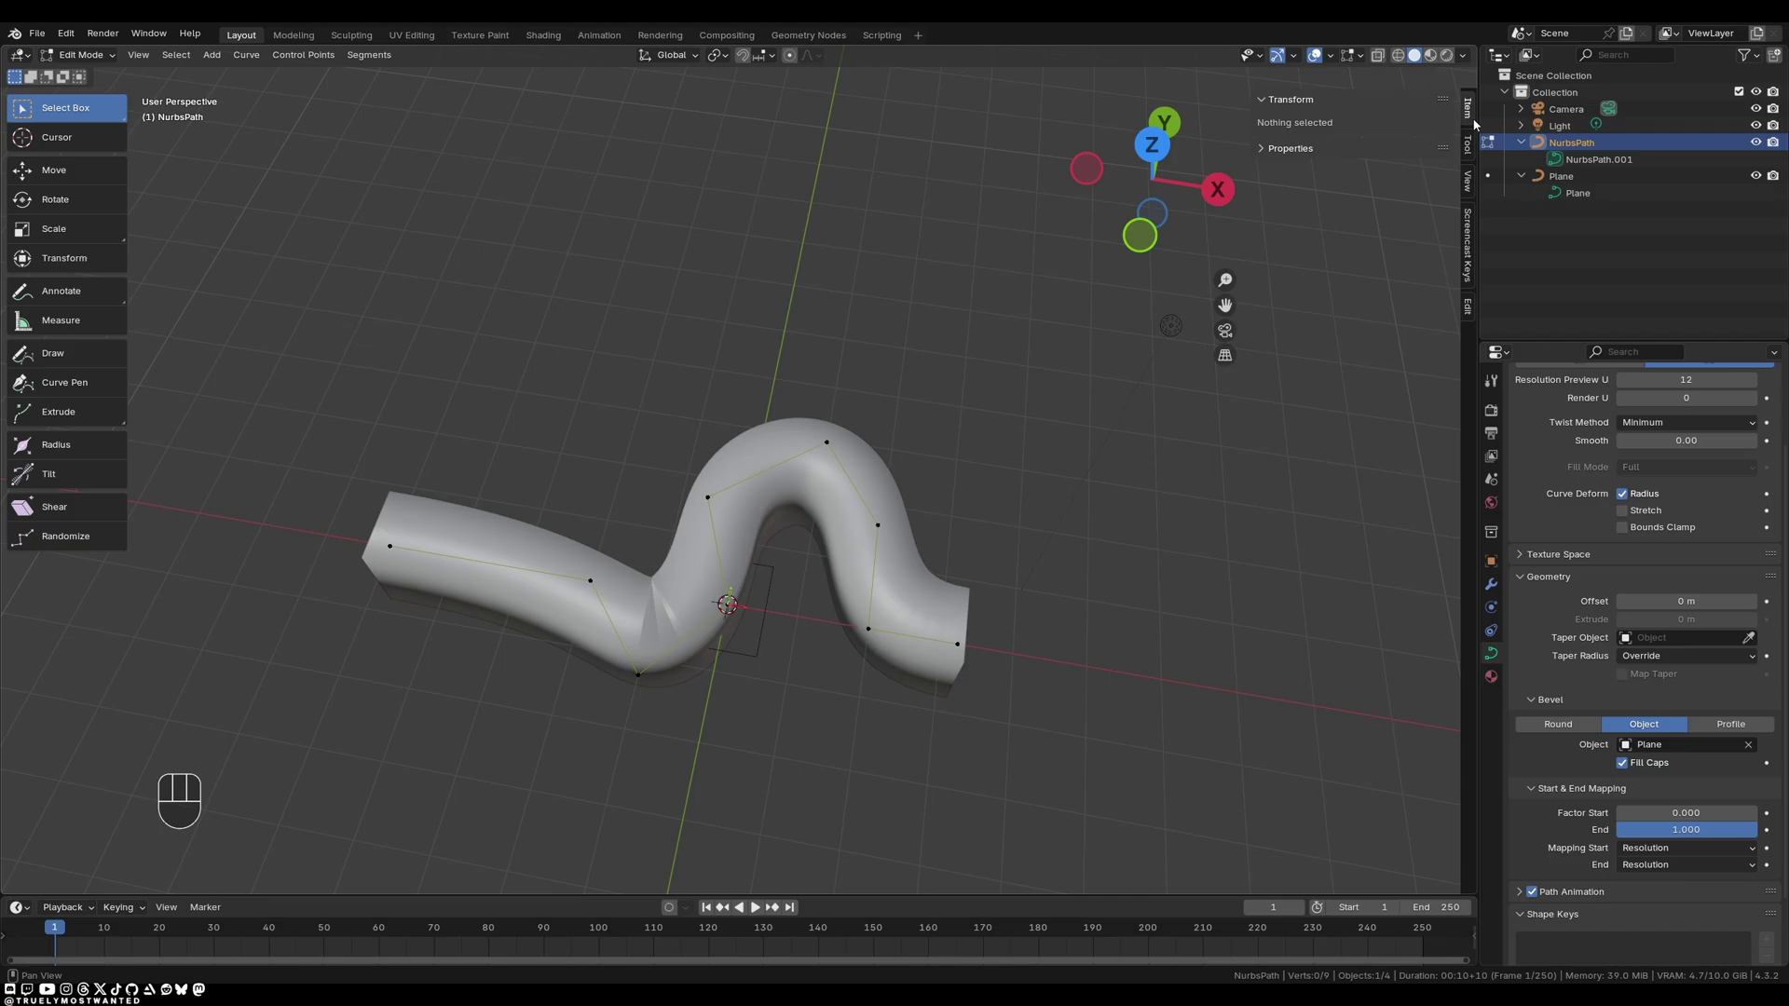
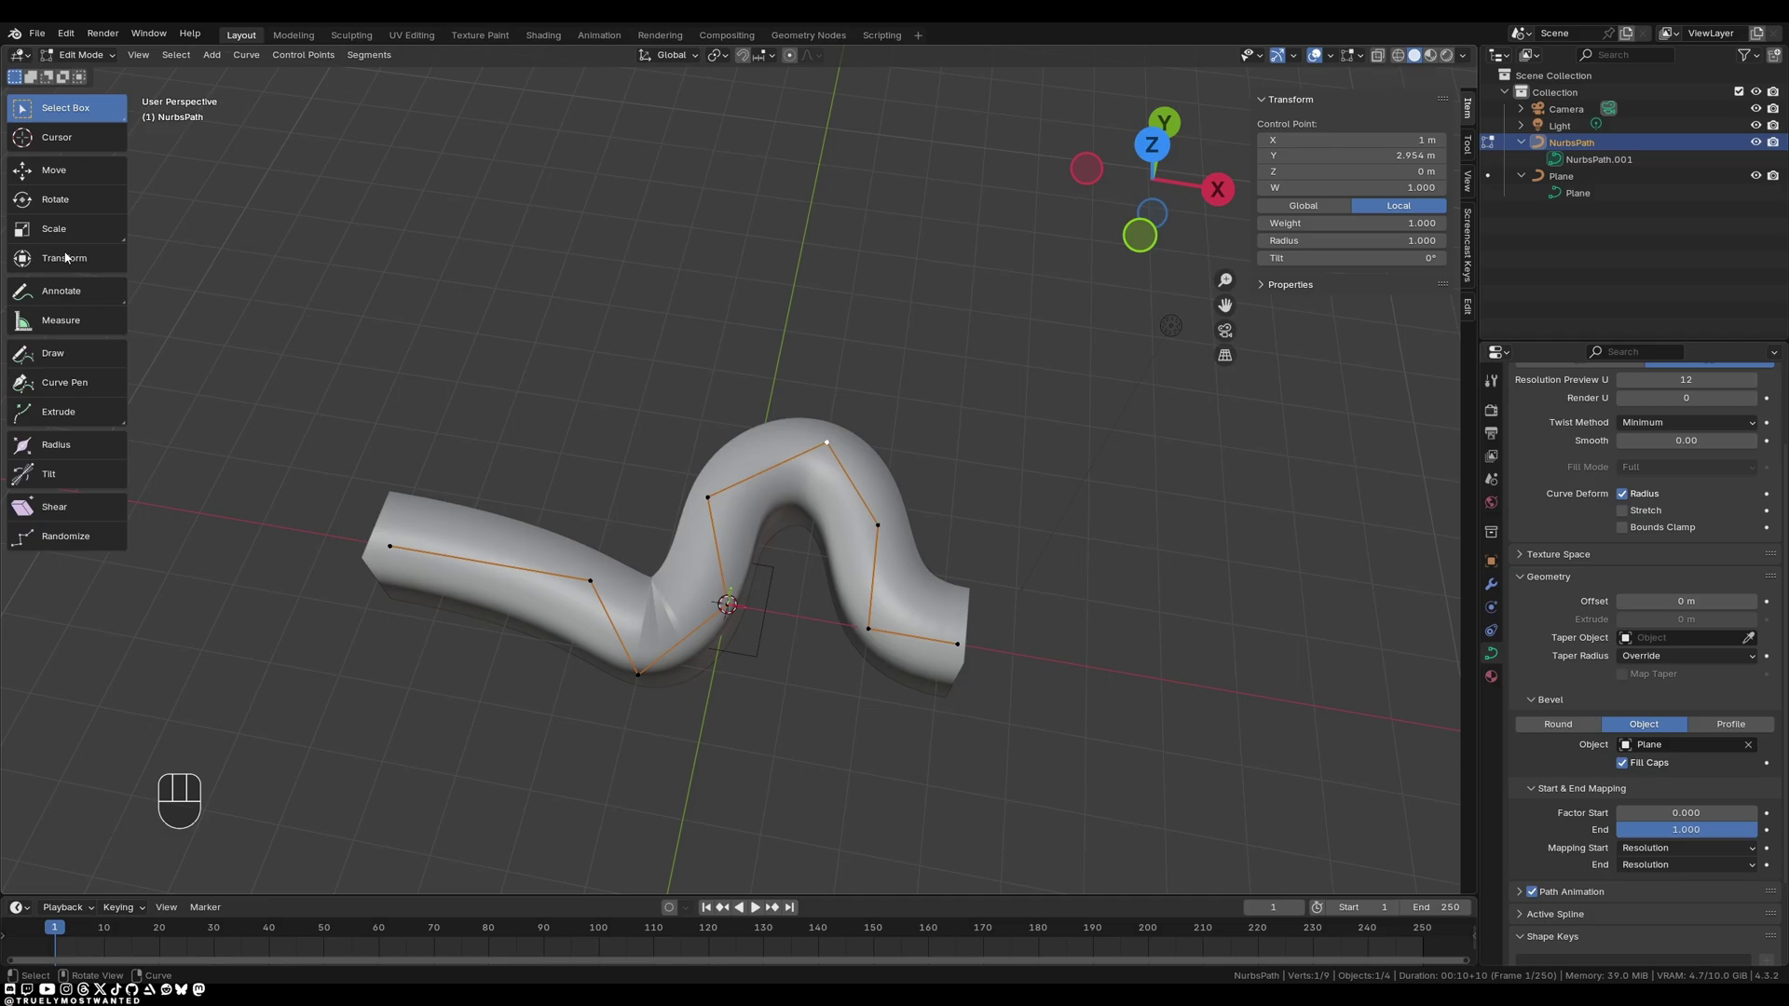
# Flare one tube end with a larger point radius, twist it with tilt, and return to Object Mode.
pyautogui.click(70, 447)
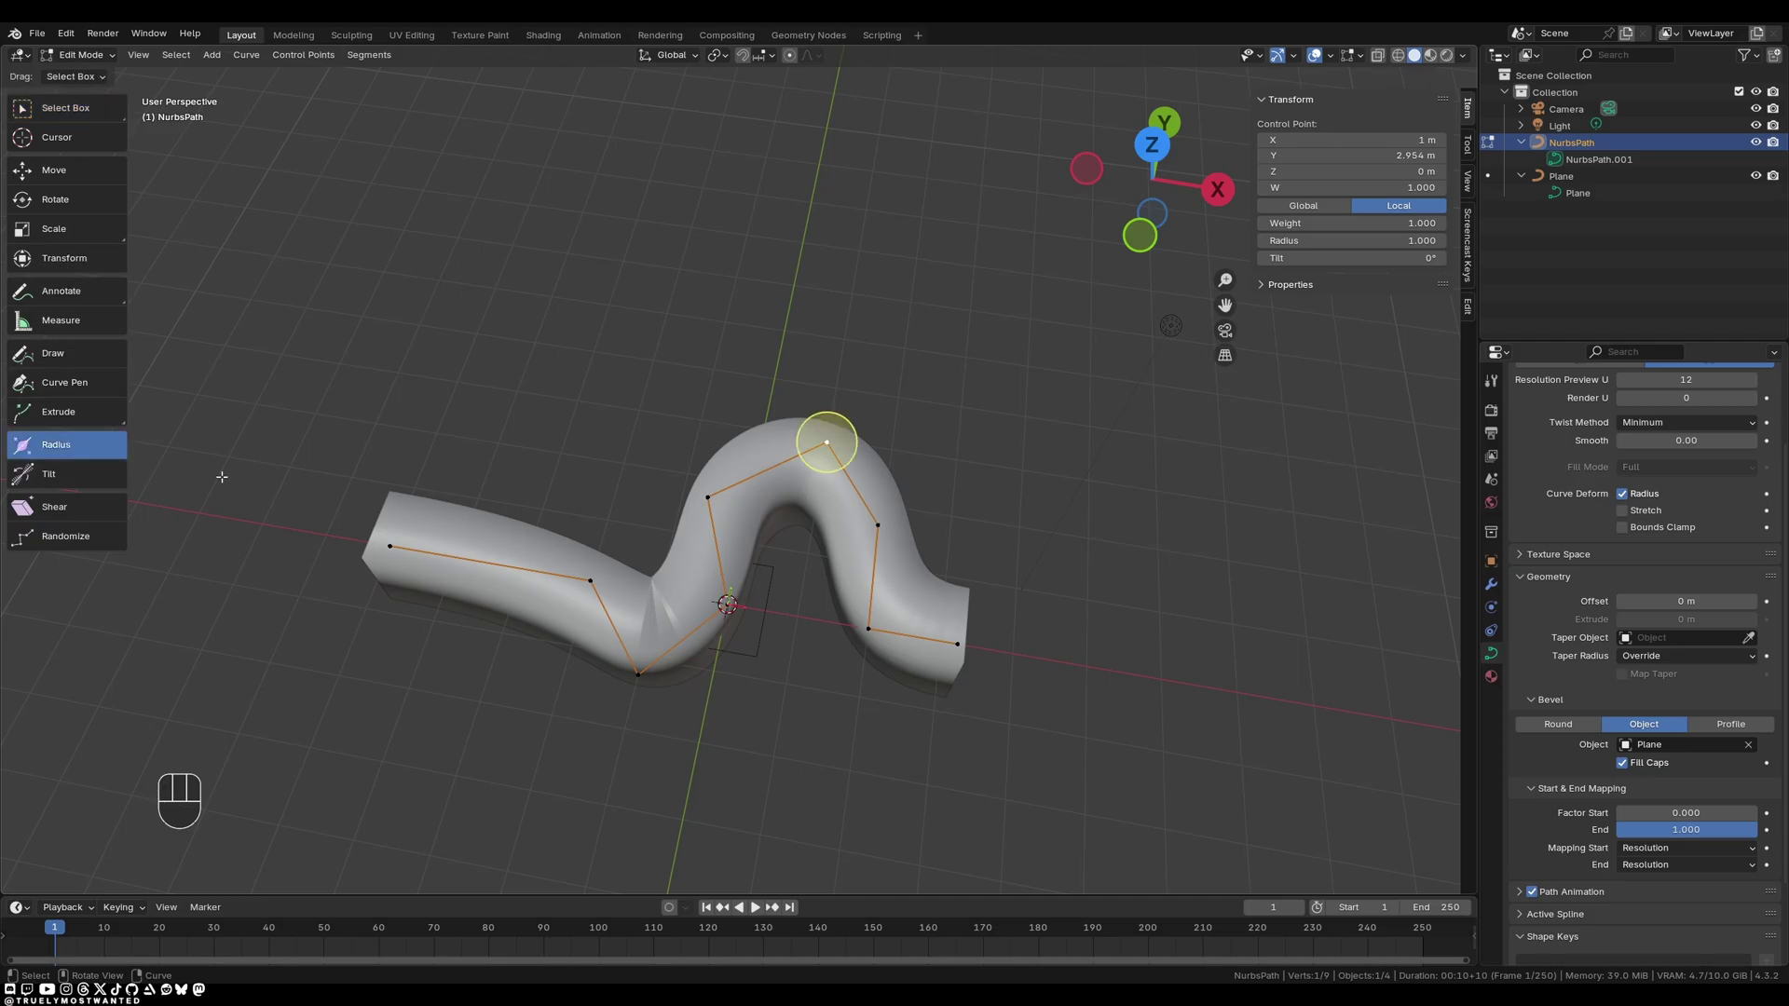
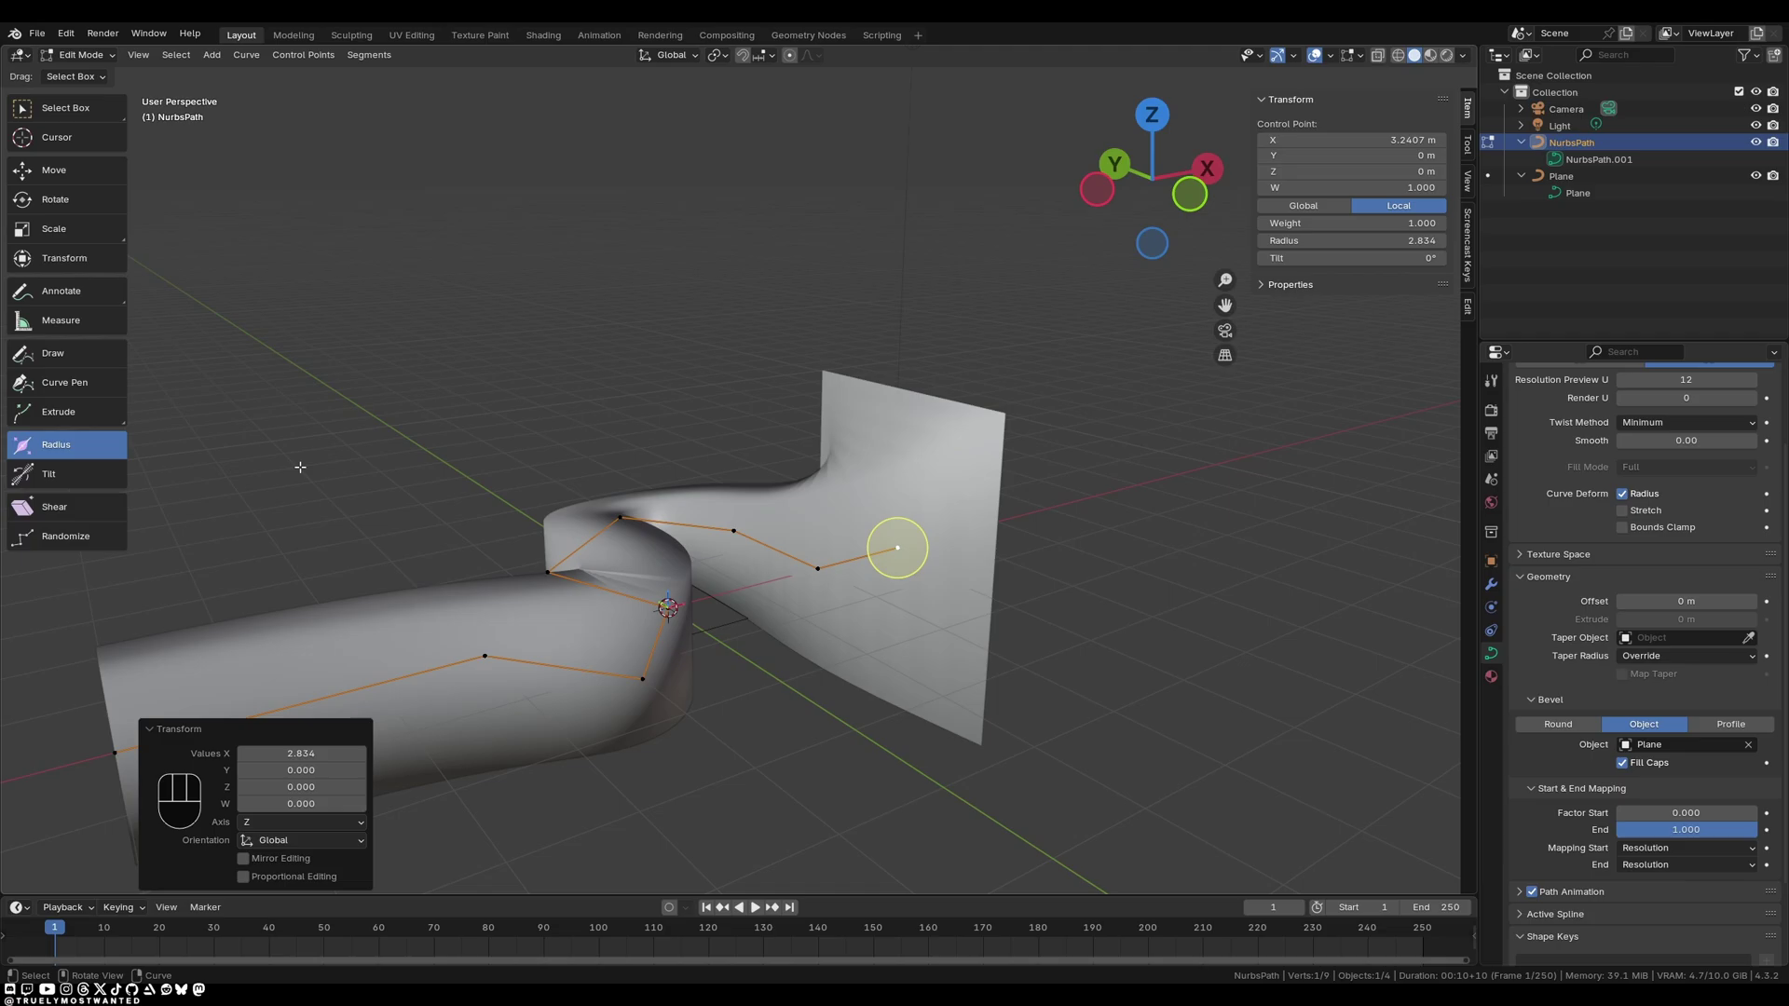
pyautogui.click(78, 481)
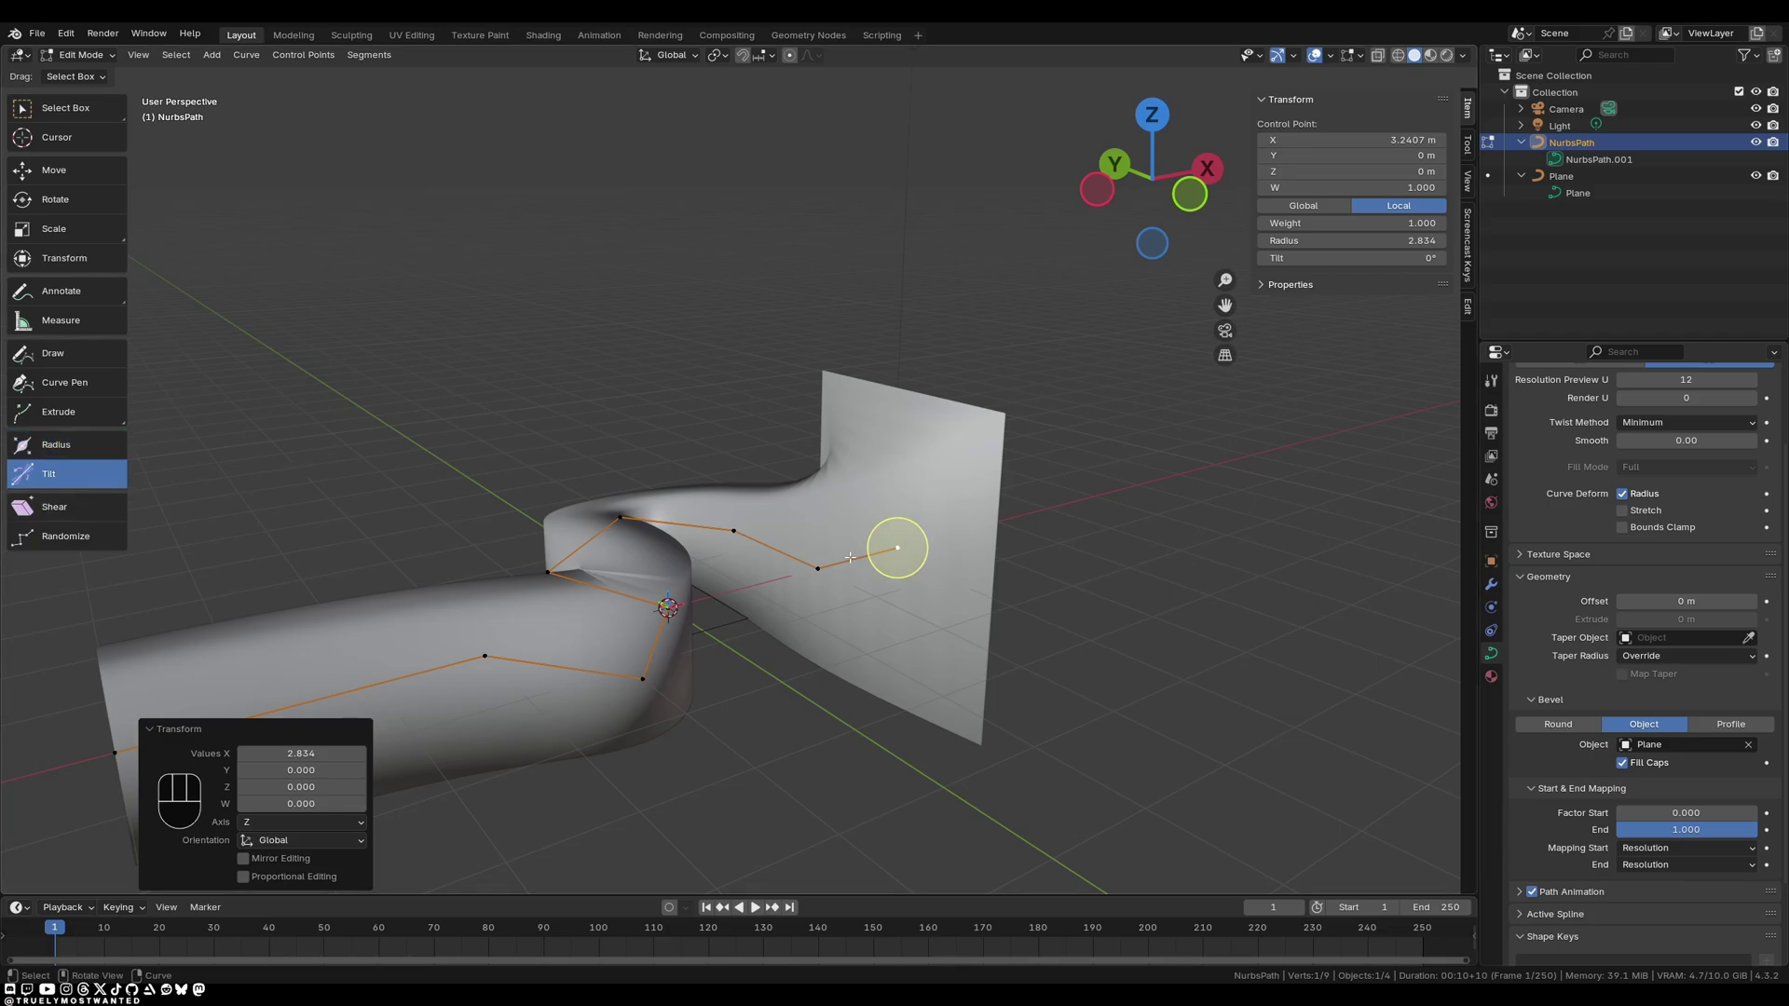
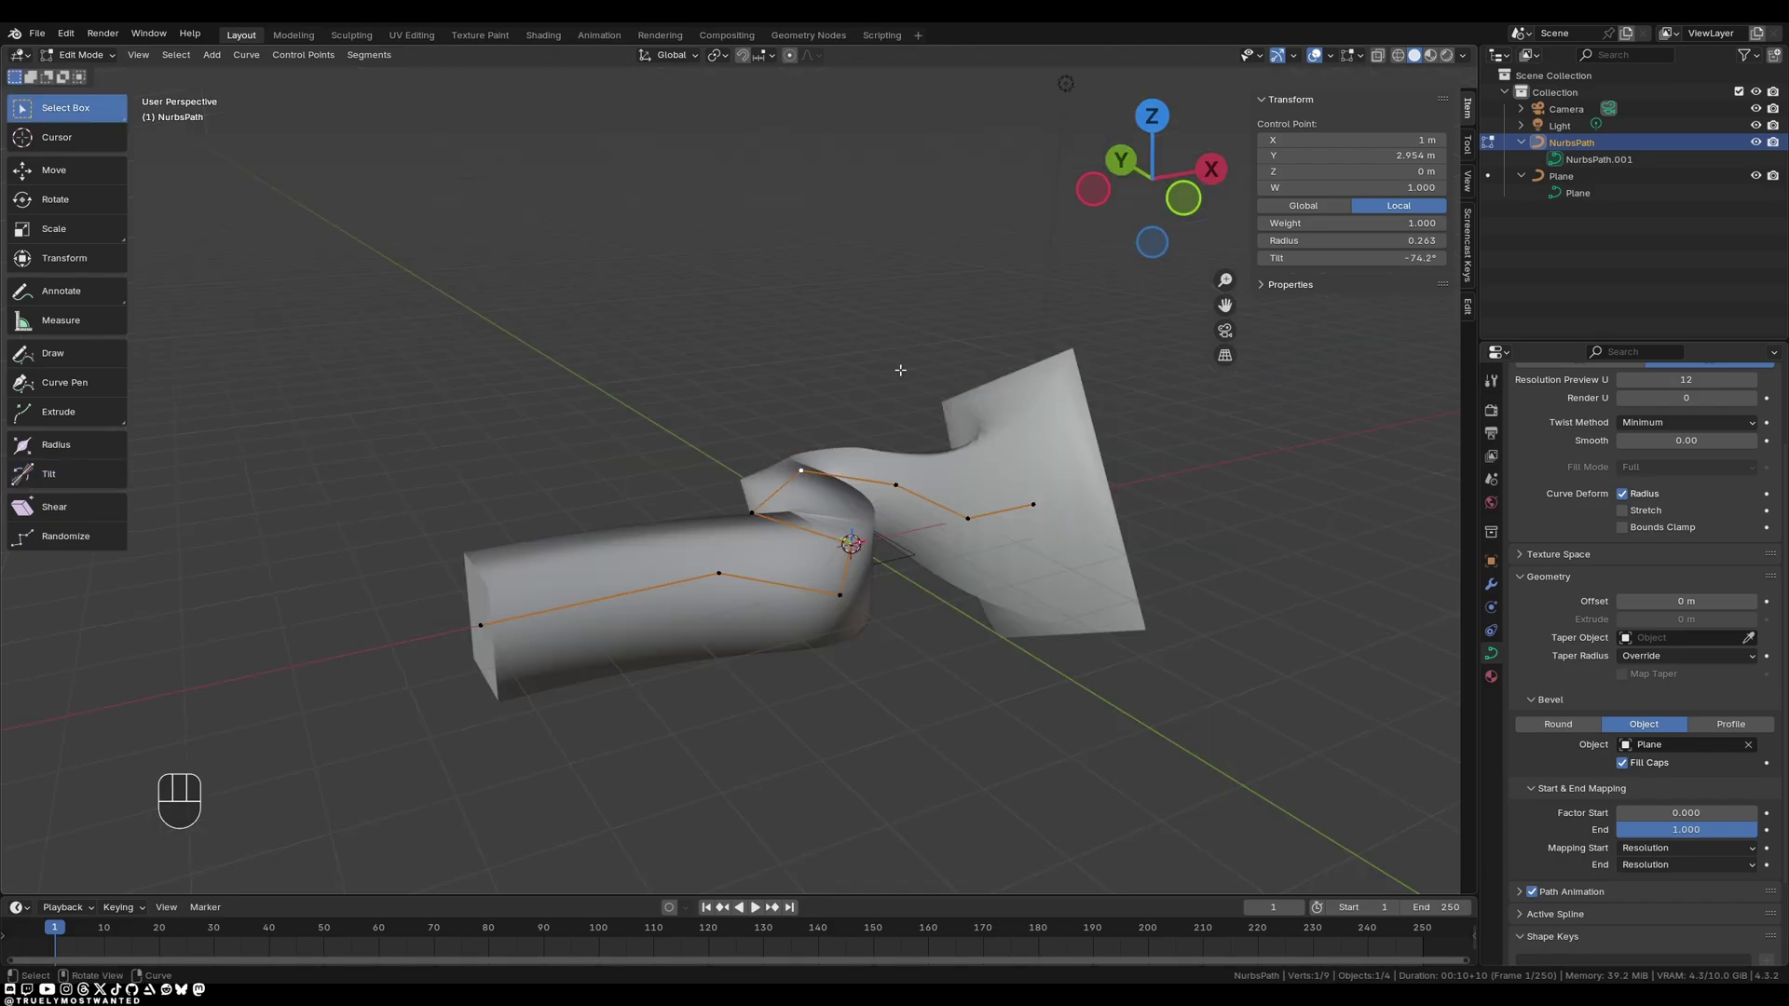
pyautogui.press('Tab')
pyautogui.click(1020, 493)
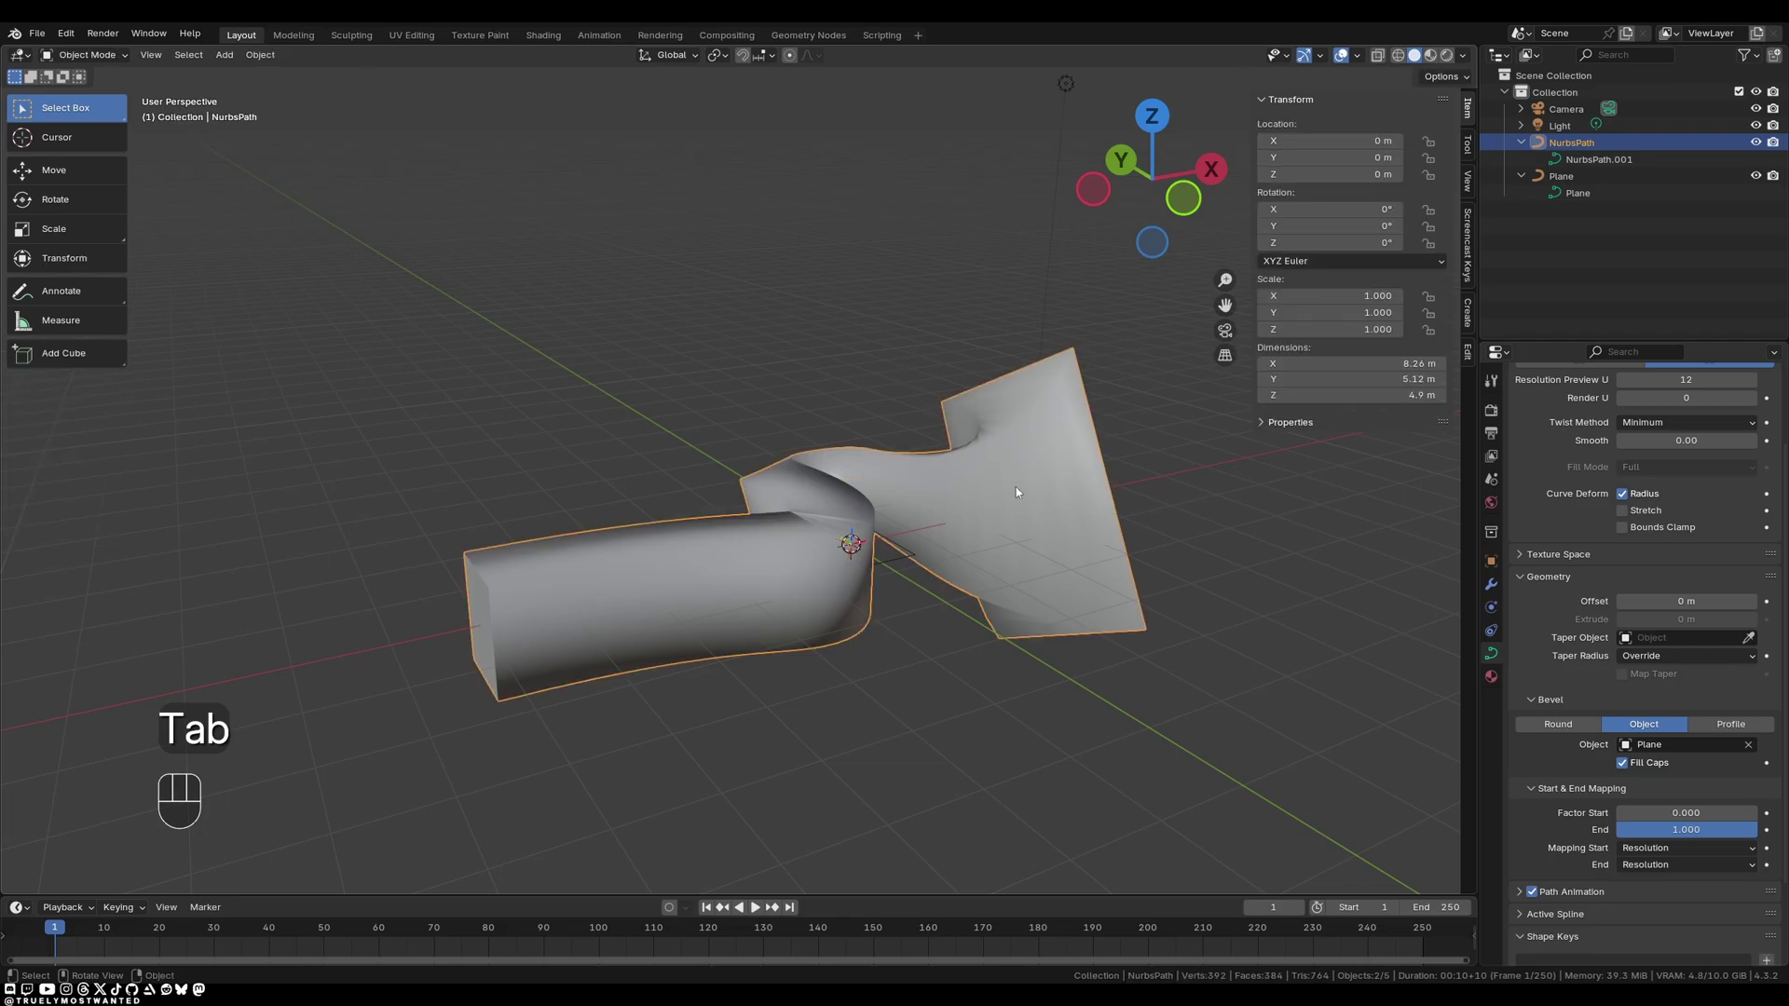
# Delete the flared tube and, from top view, add a new Bézier curve at the scene centre.
pyautogui.press('x')
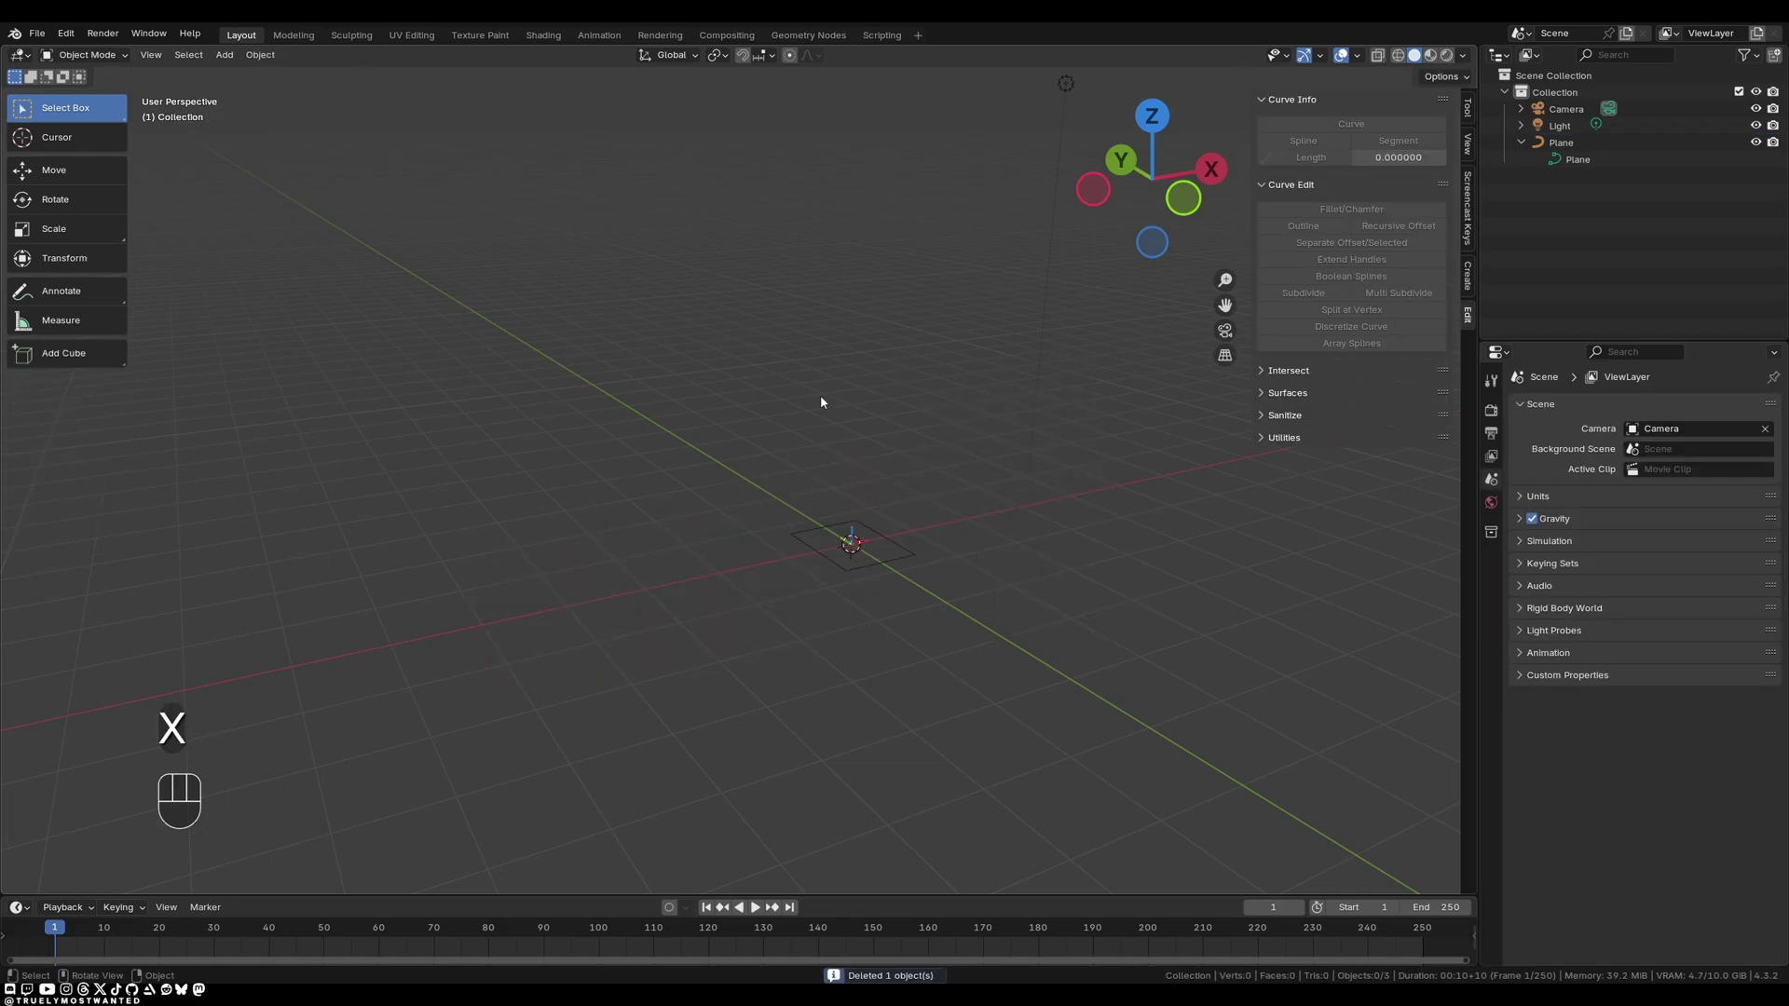
pyautogui.moveTo(788, 418); pyautogui.dragTo(754, 460)
pyautogui.press('shift+a')
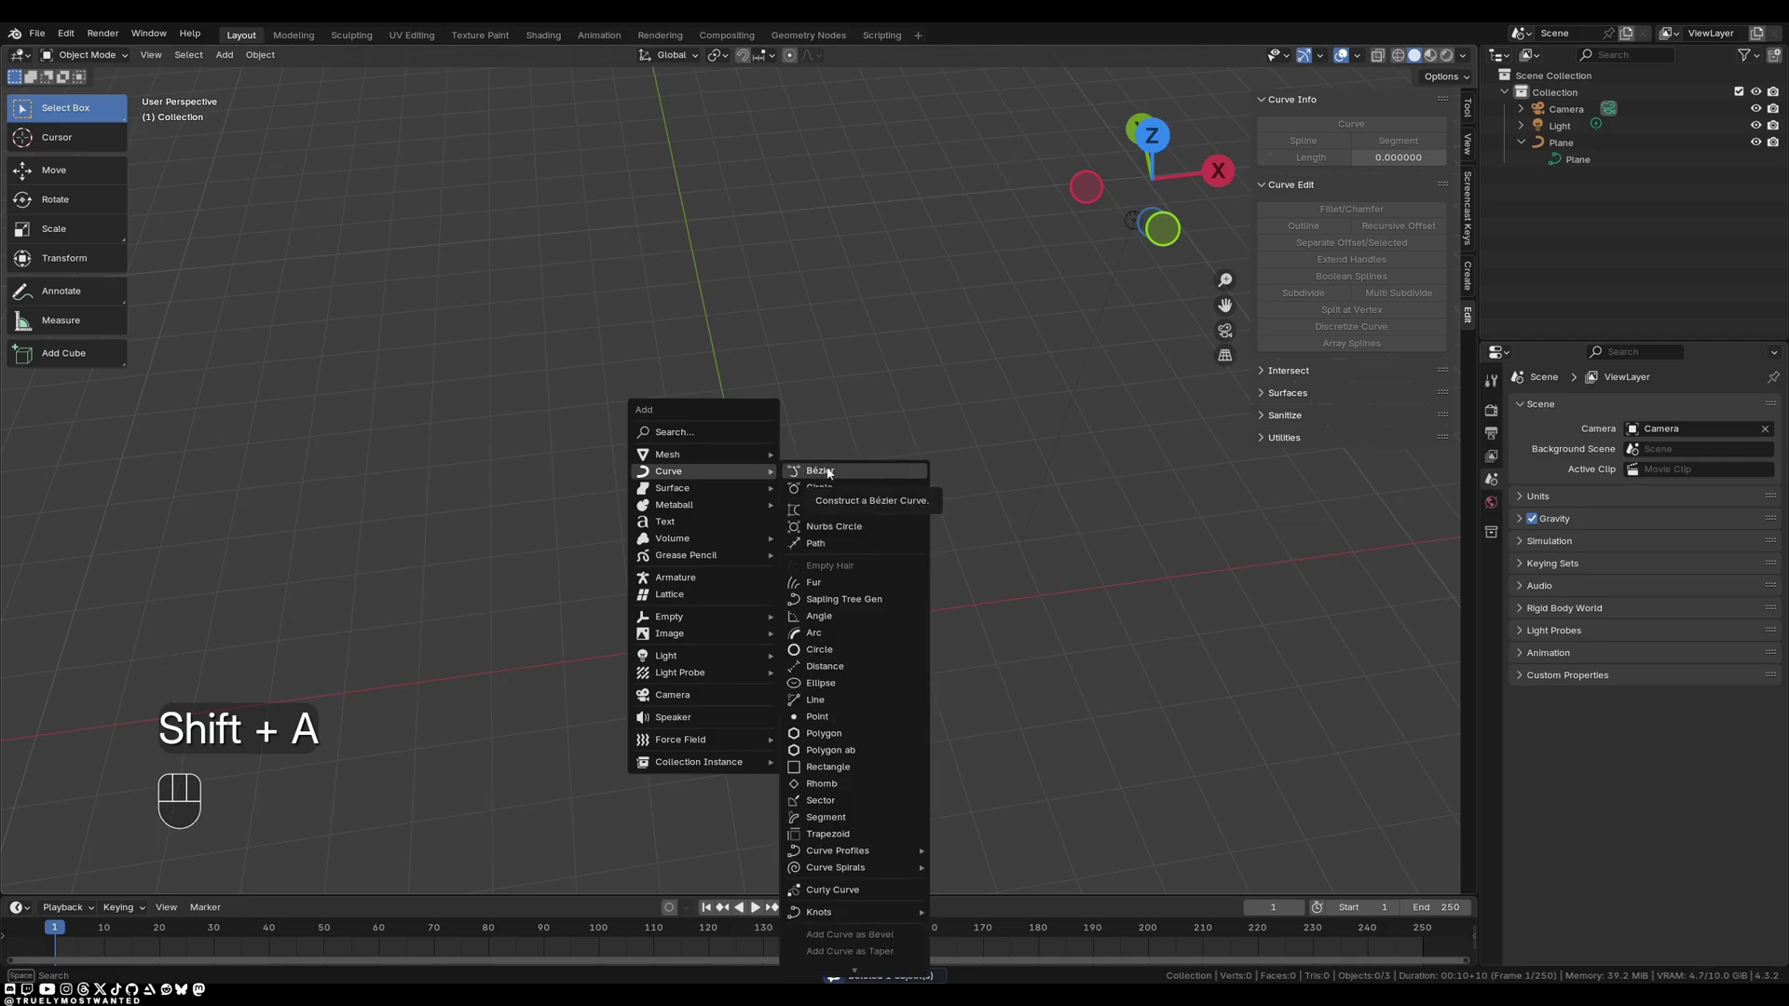
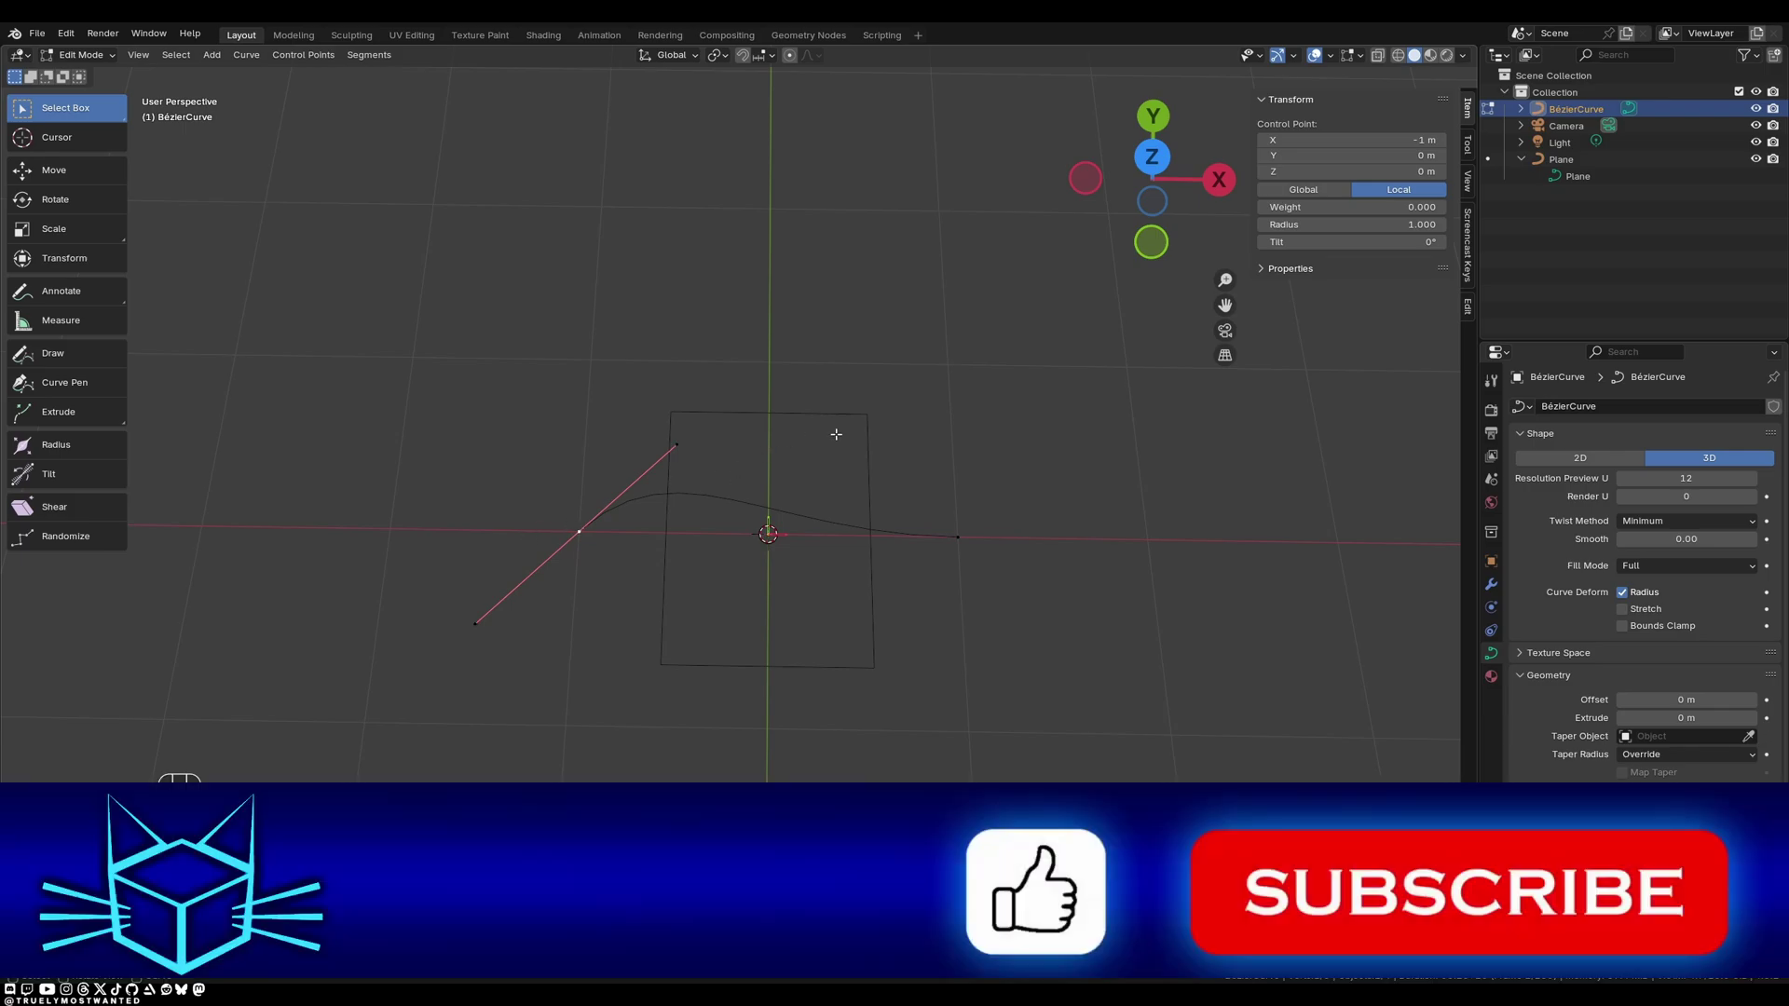
# Rotate and move the Bézier handles along Y to arch the curve into bounces.
pyautogui.press('r')
pyautogui.press('z')
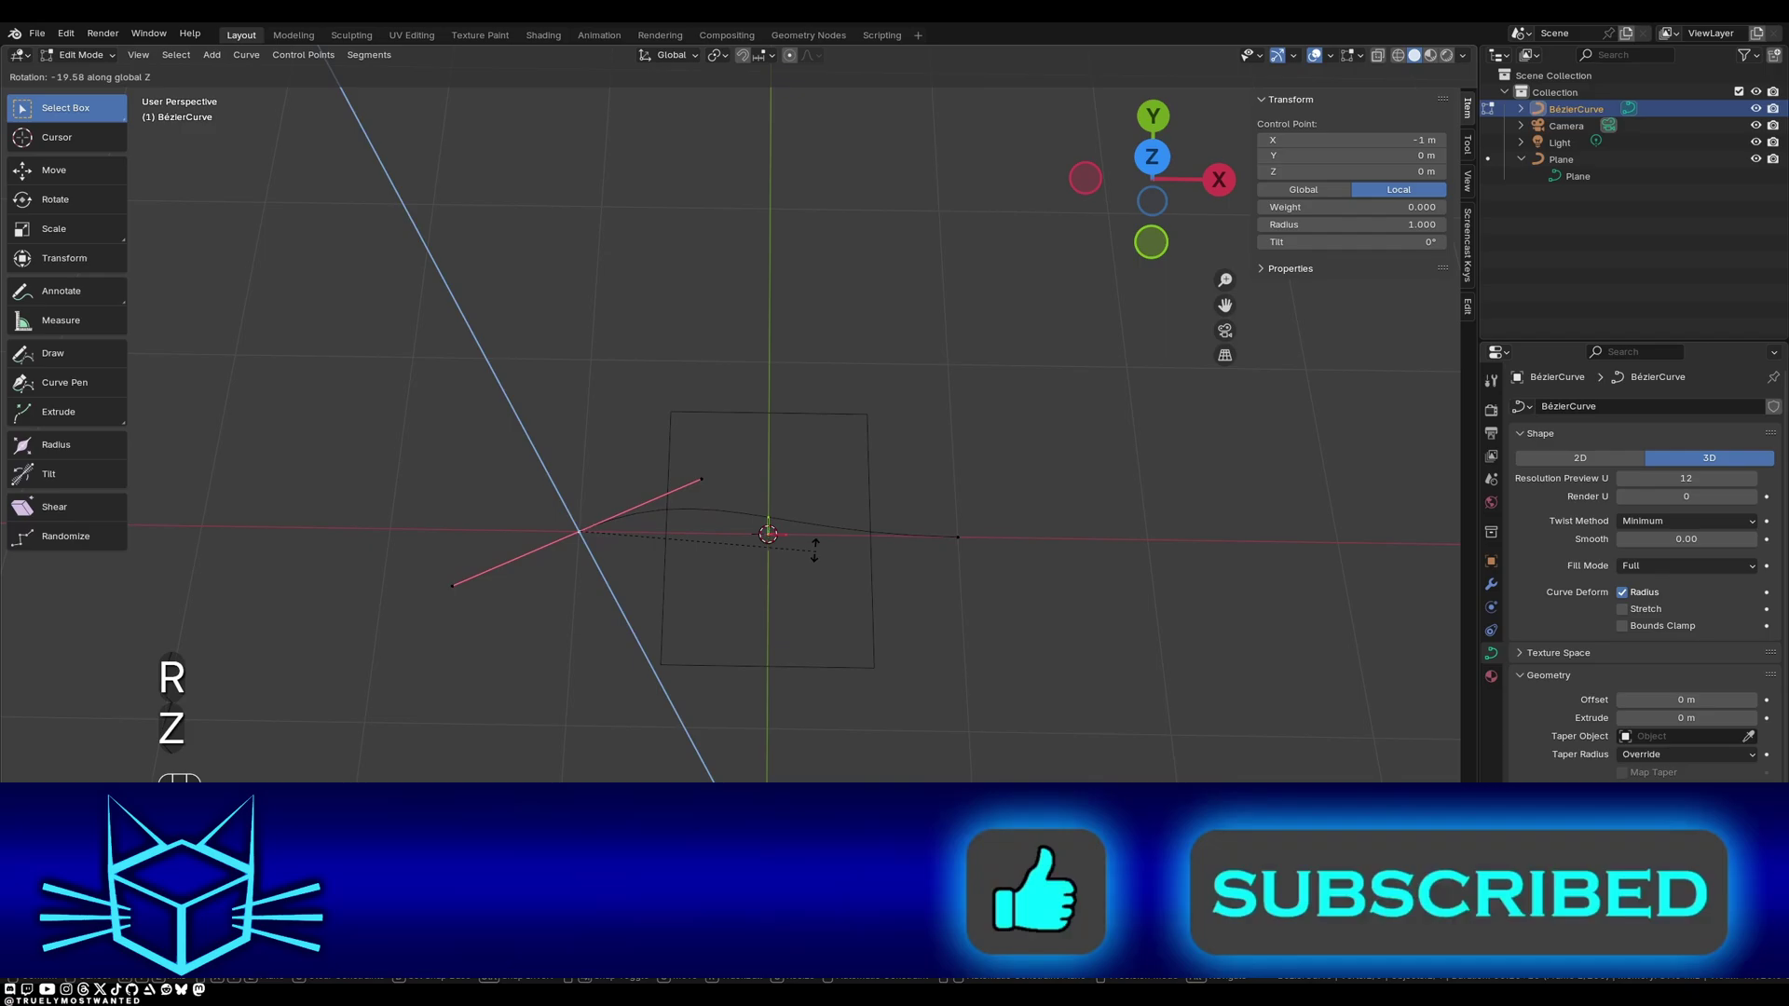
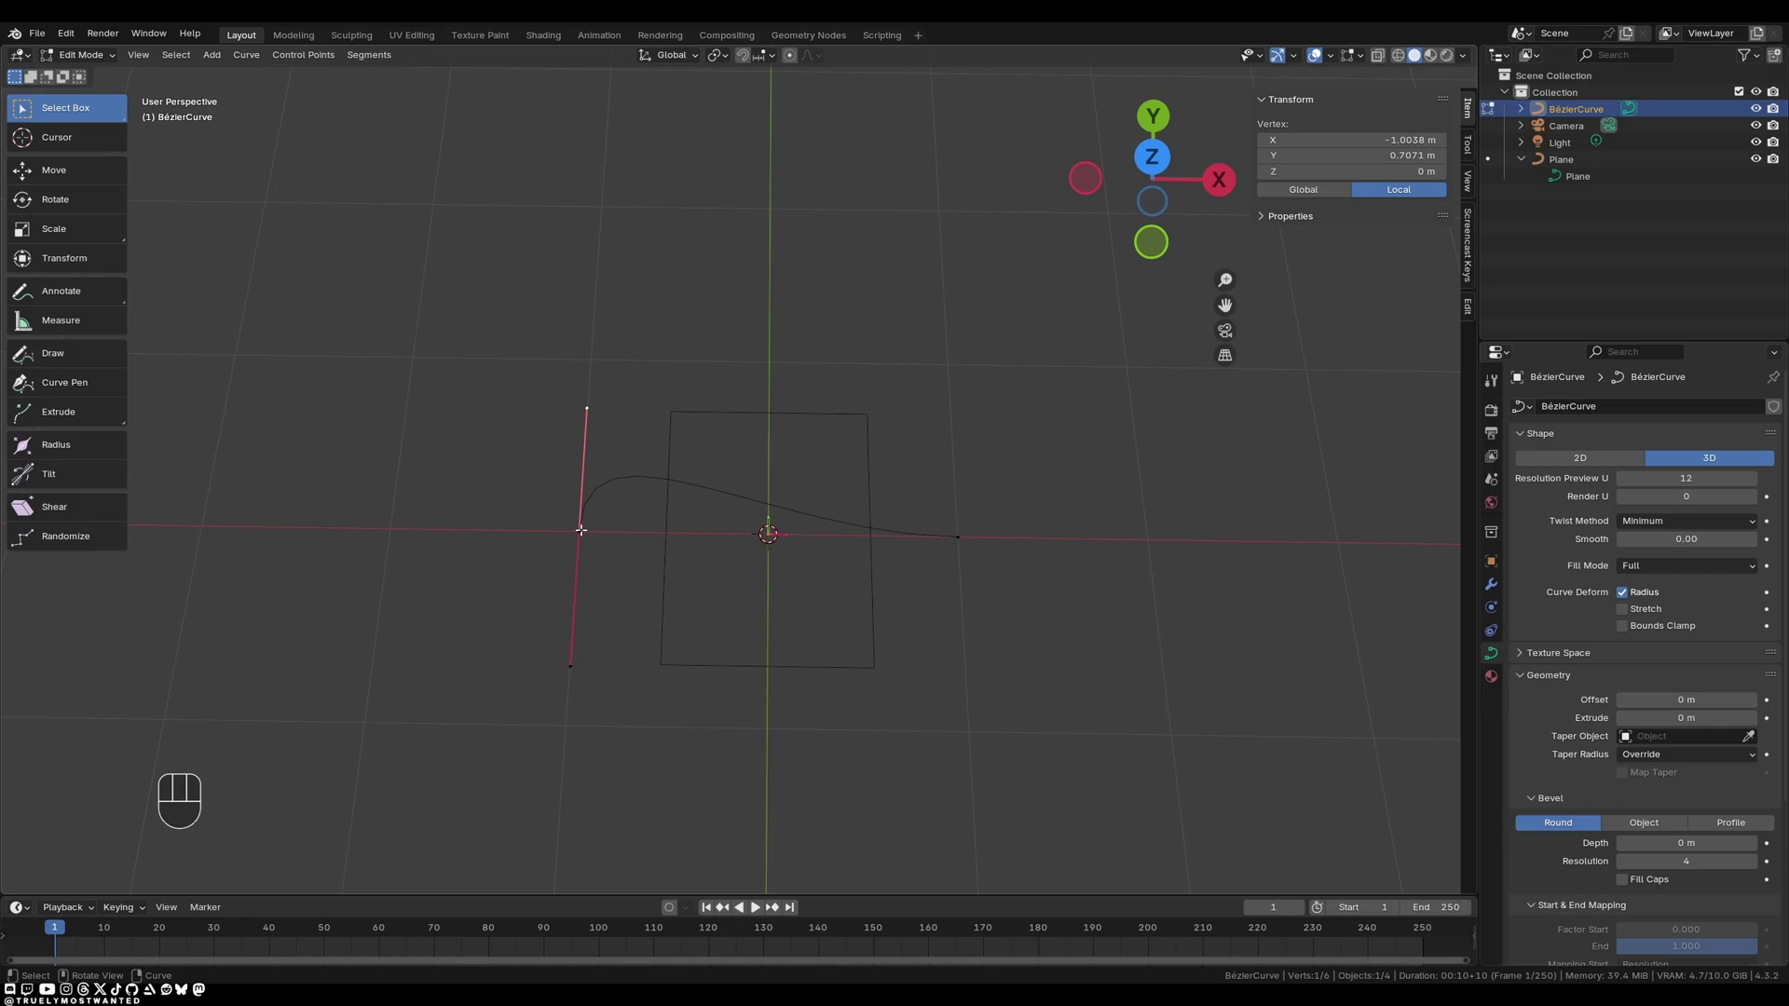
pyautogui.press('g')
pyautogui.press('y')
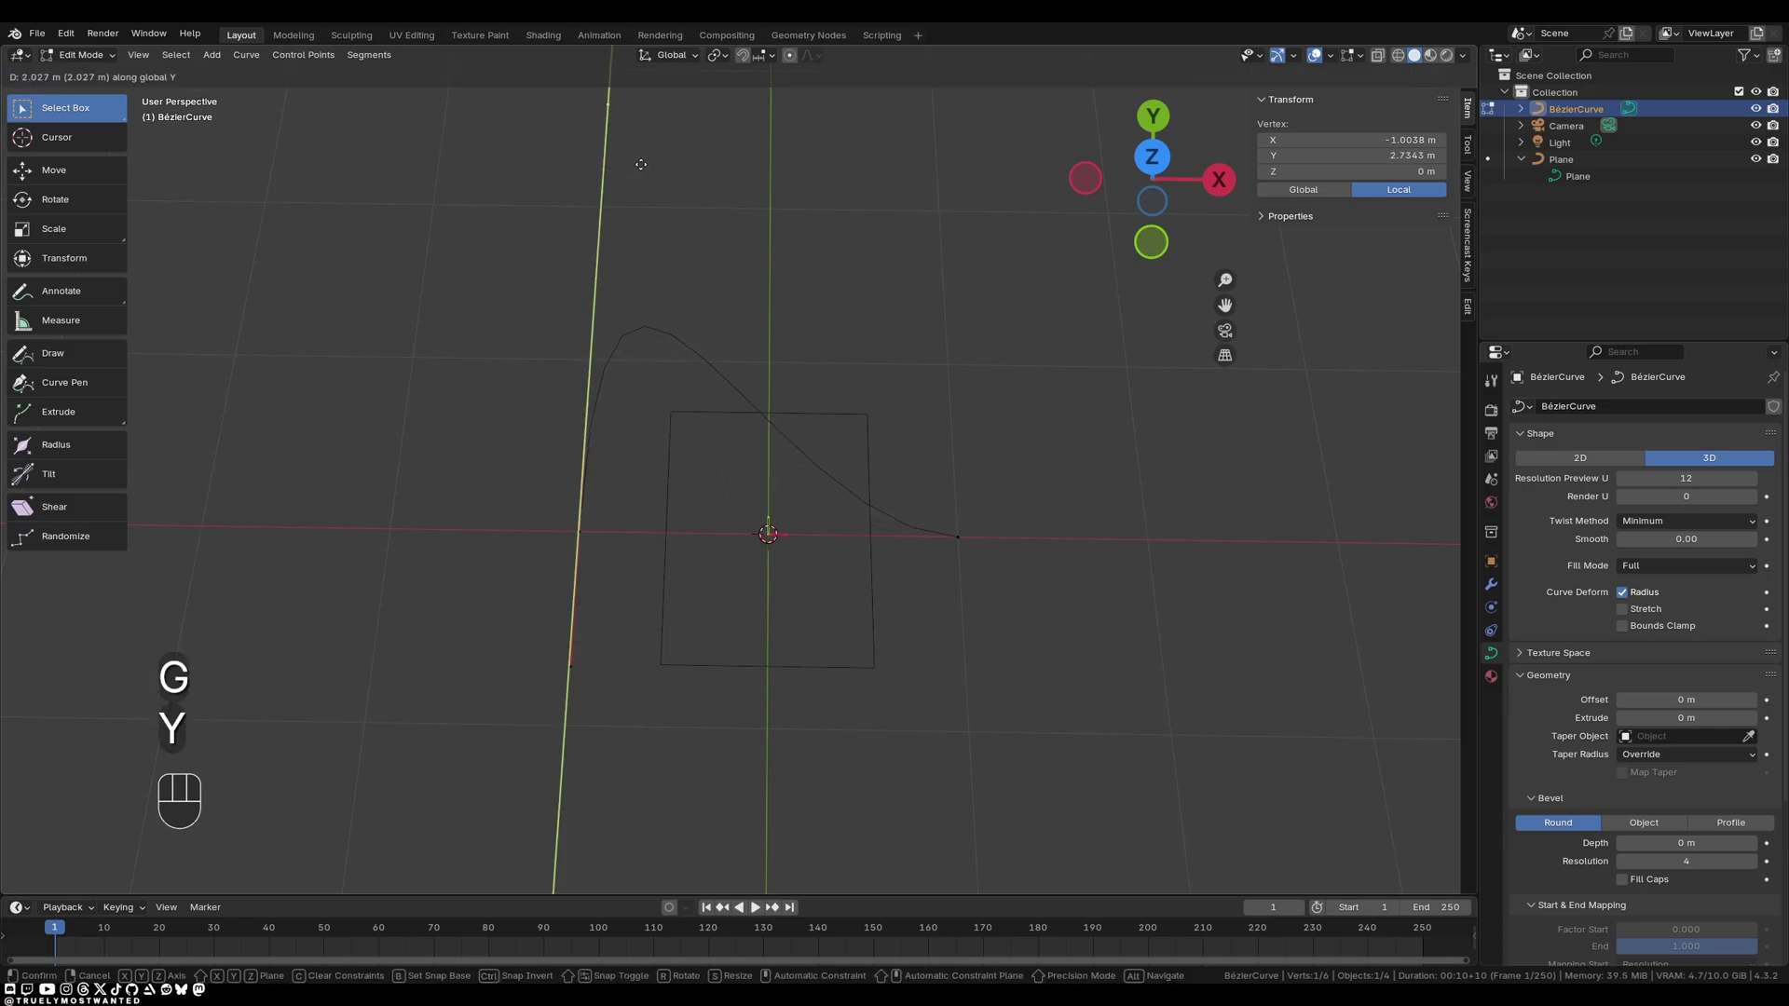
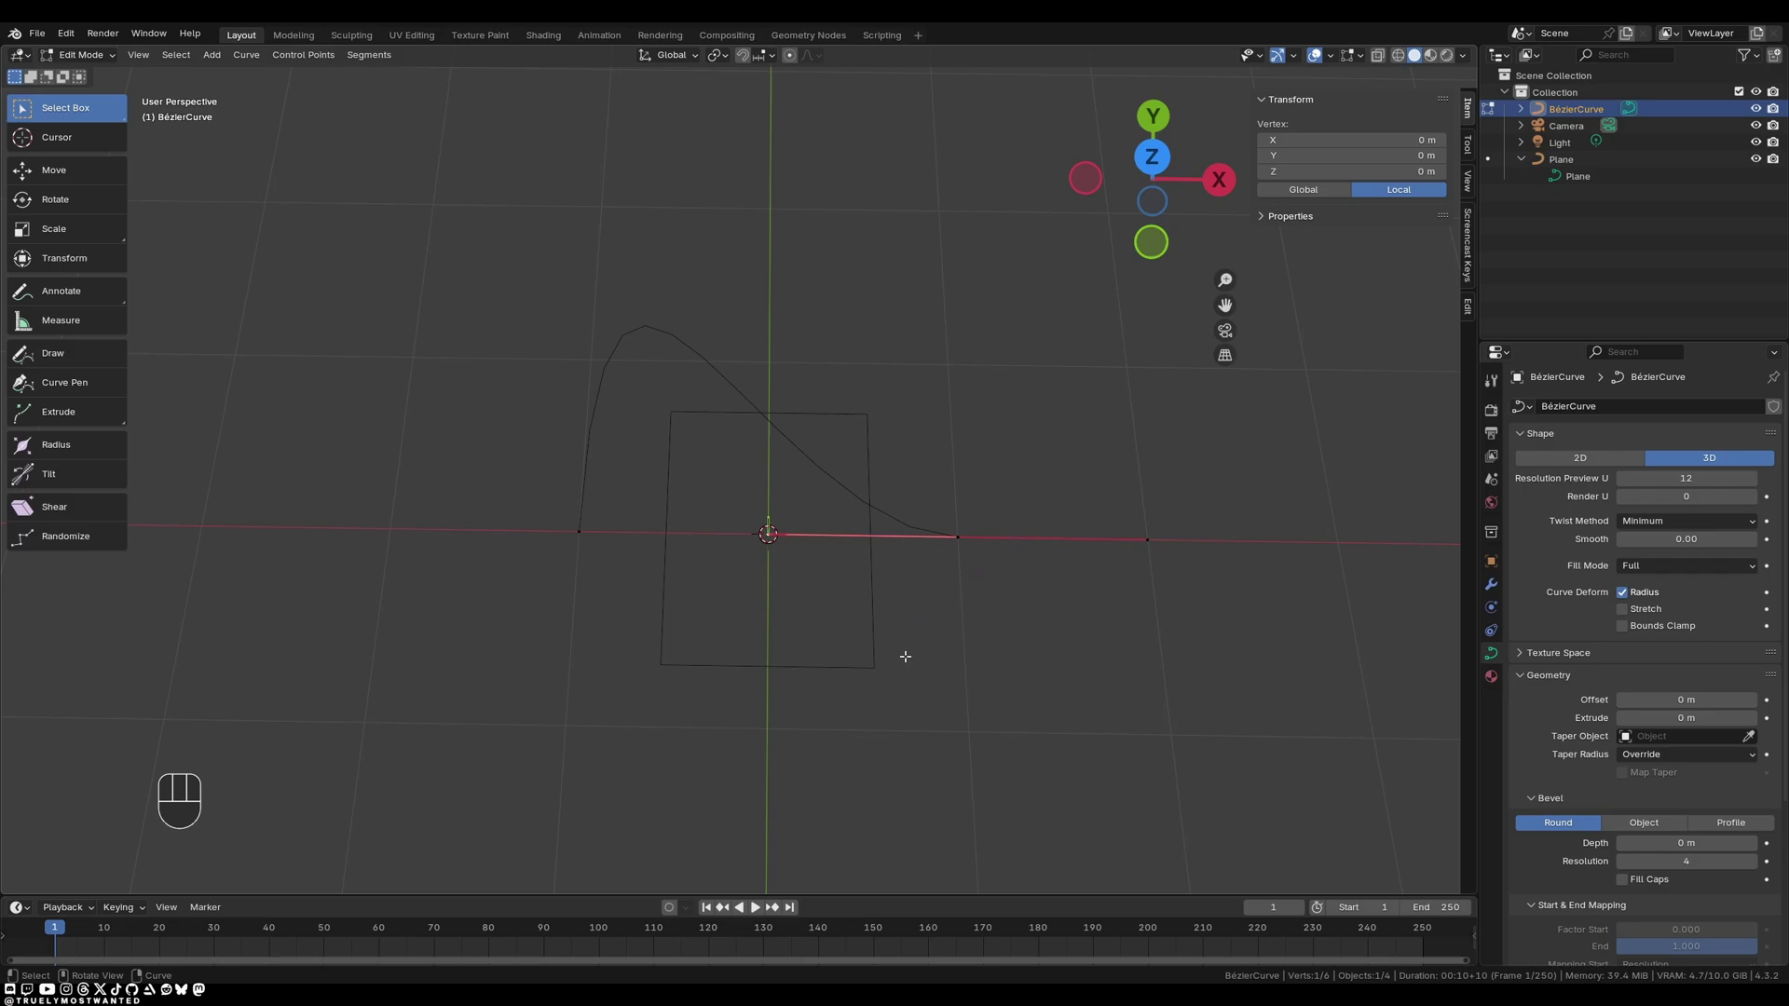
pyautogui.press('g')
pyautogui.press('y')
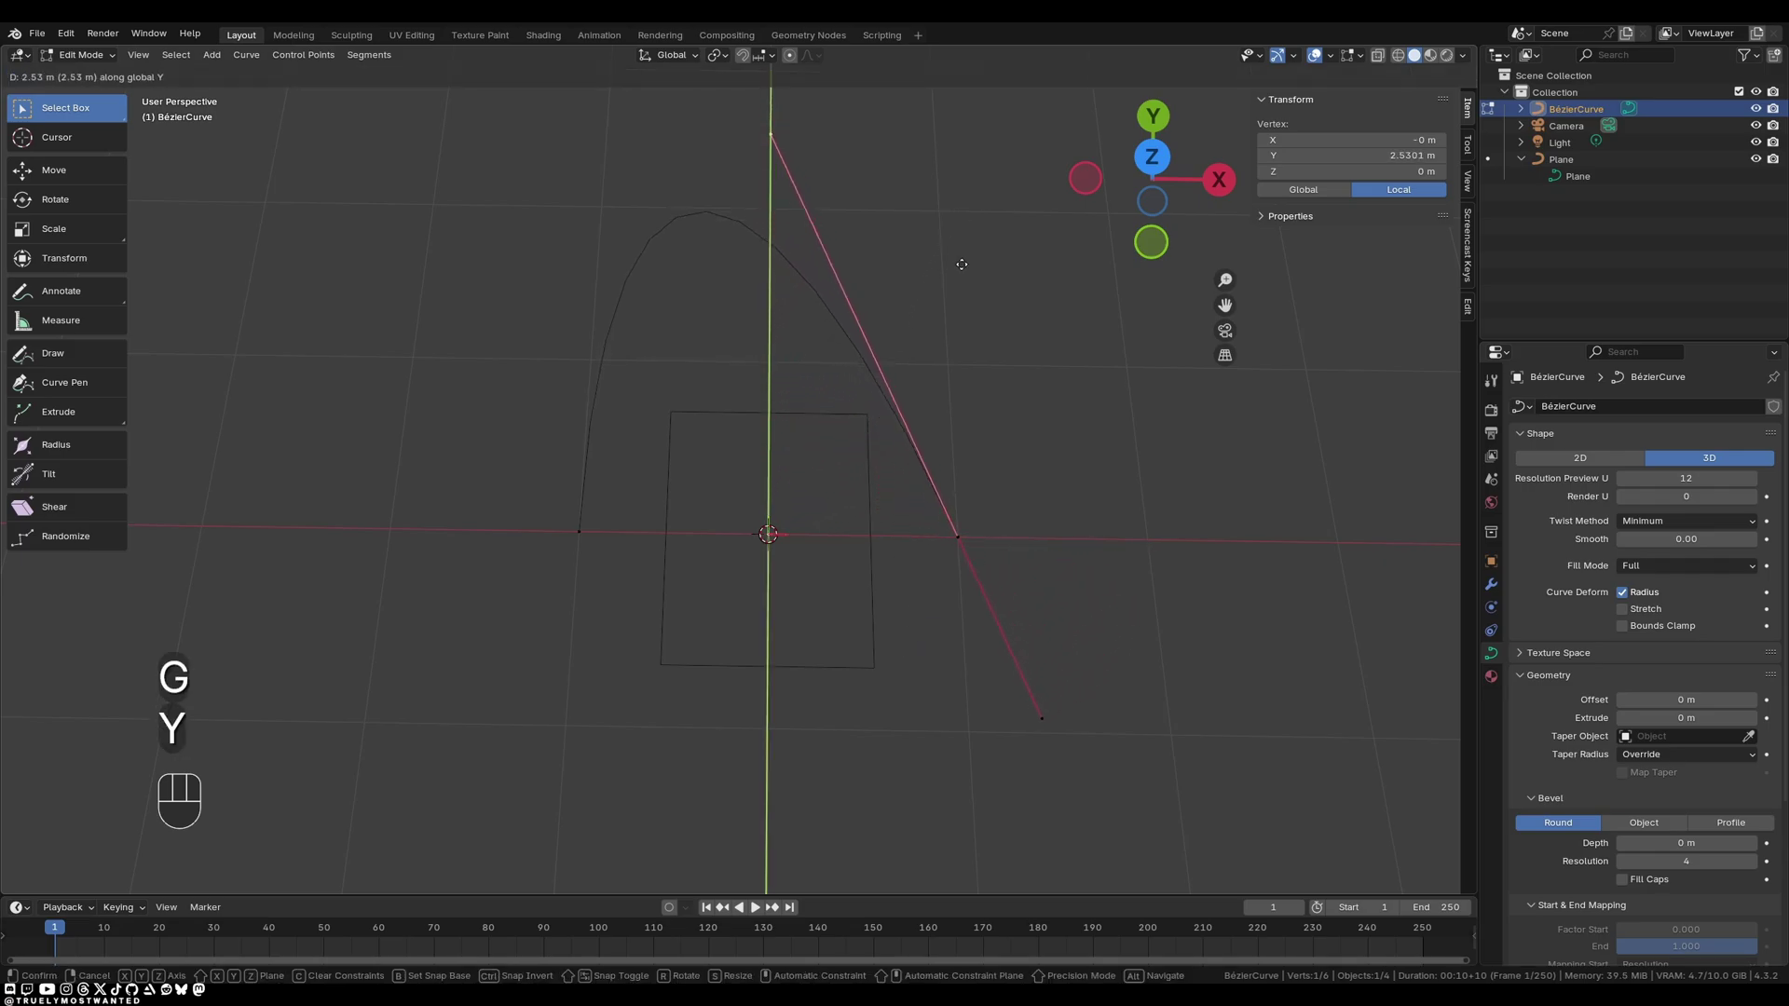
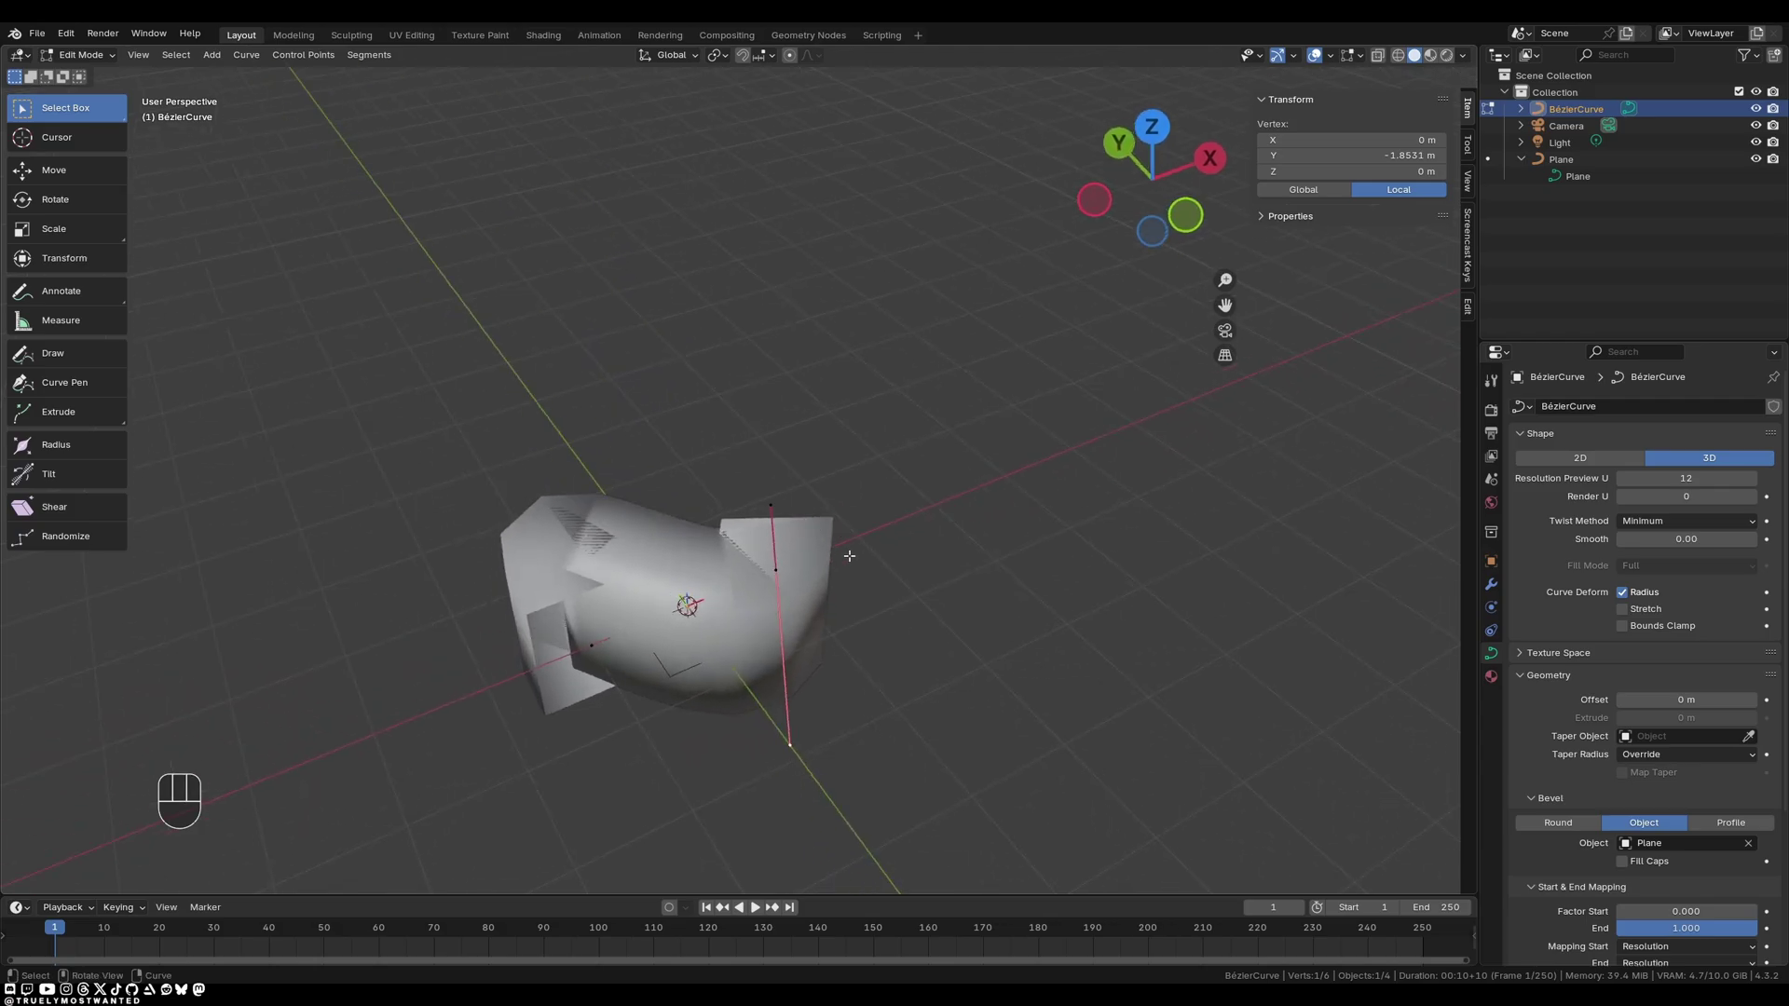
# Shrink the Plane profile and stretch it along Y to slim the bouncing tube.
pyautogui.press('Tab')
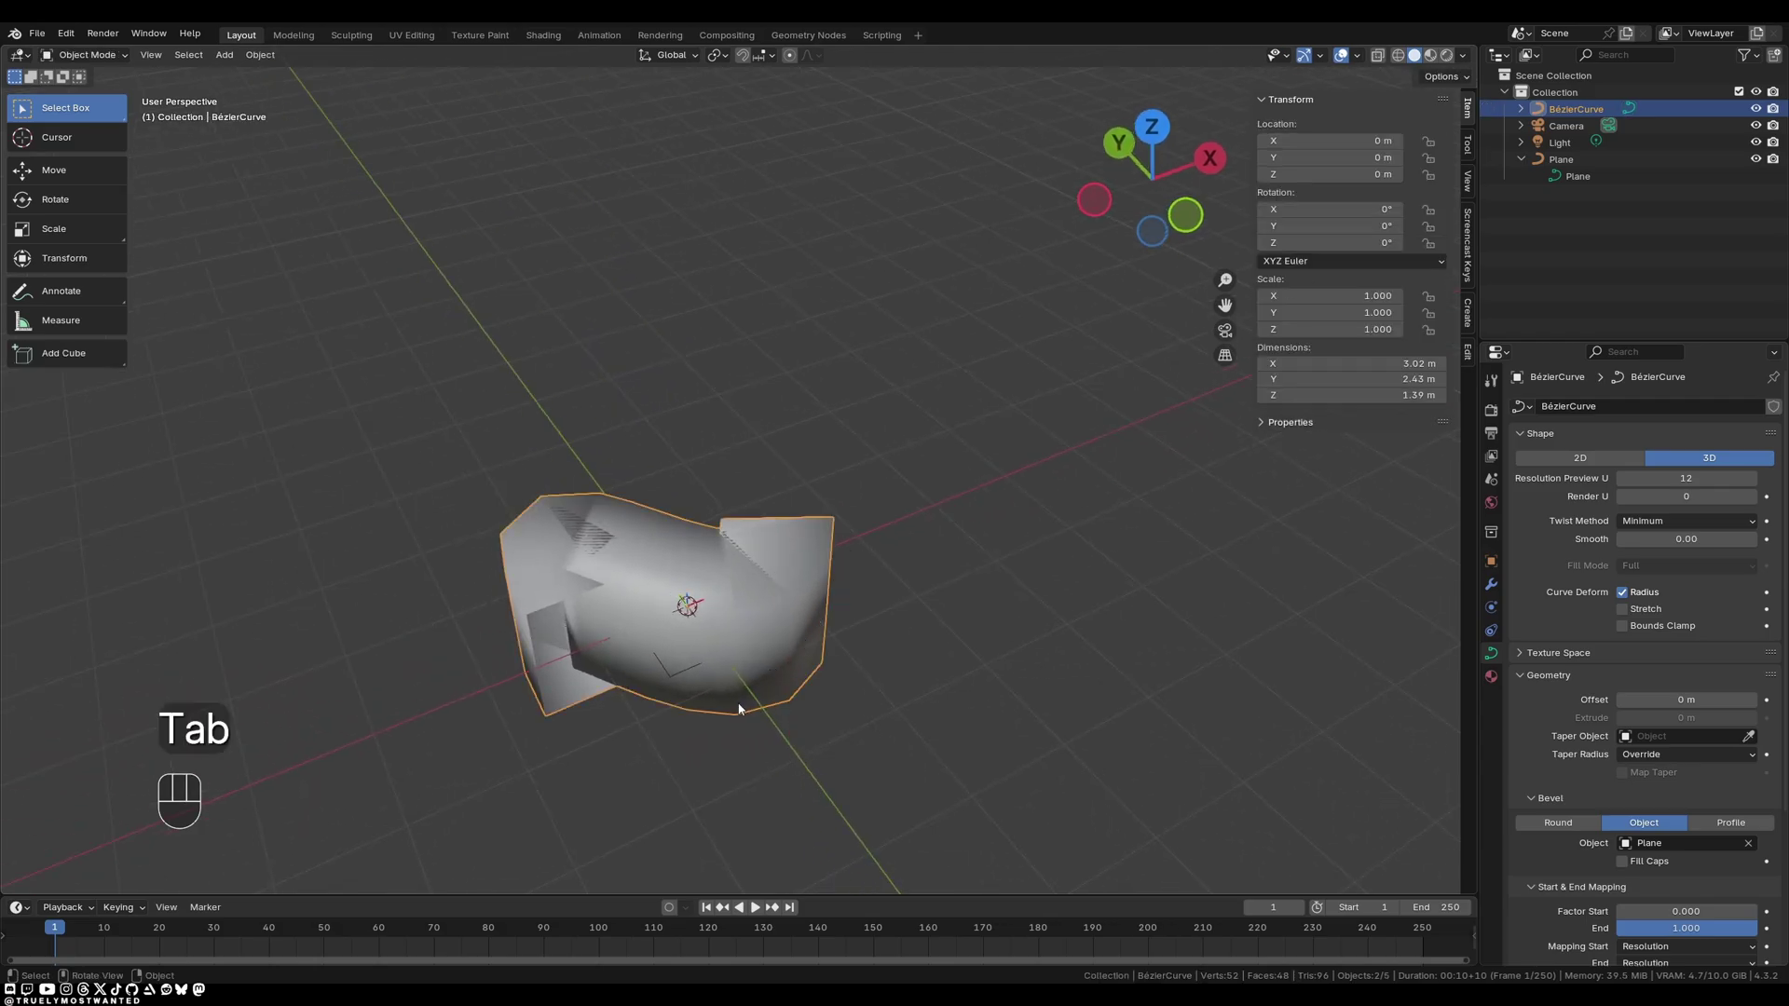
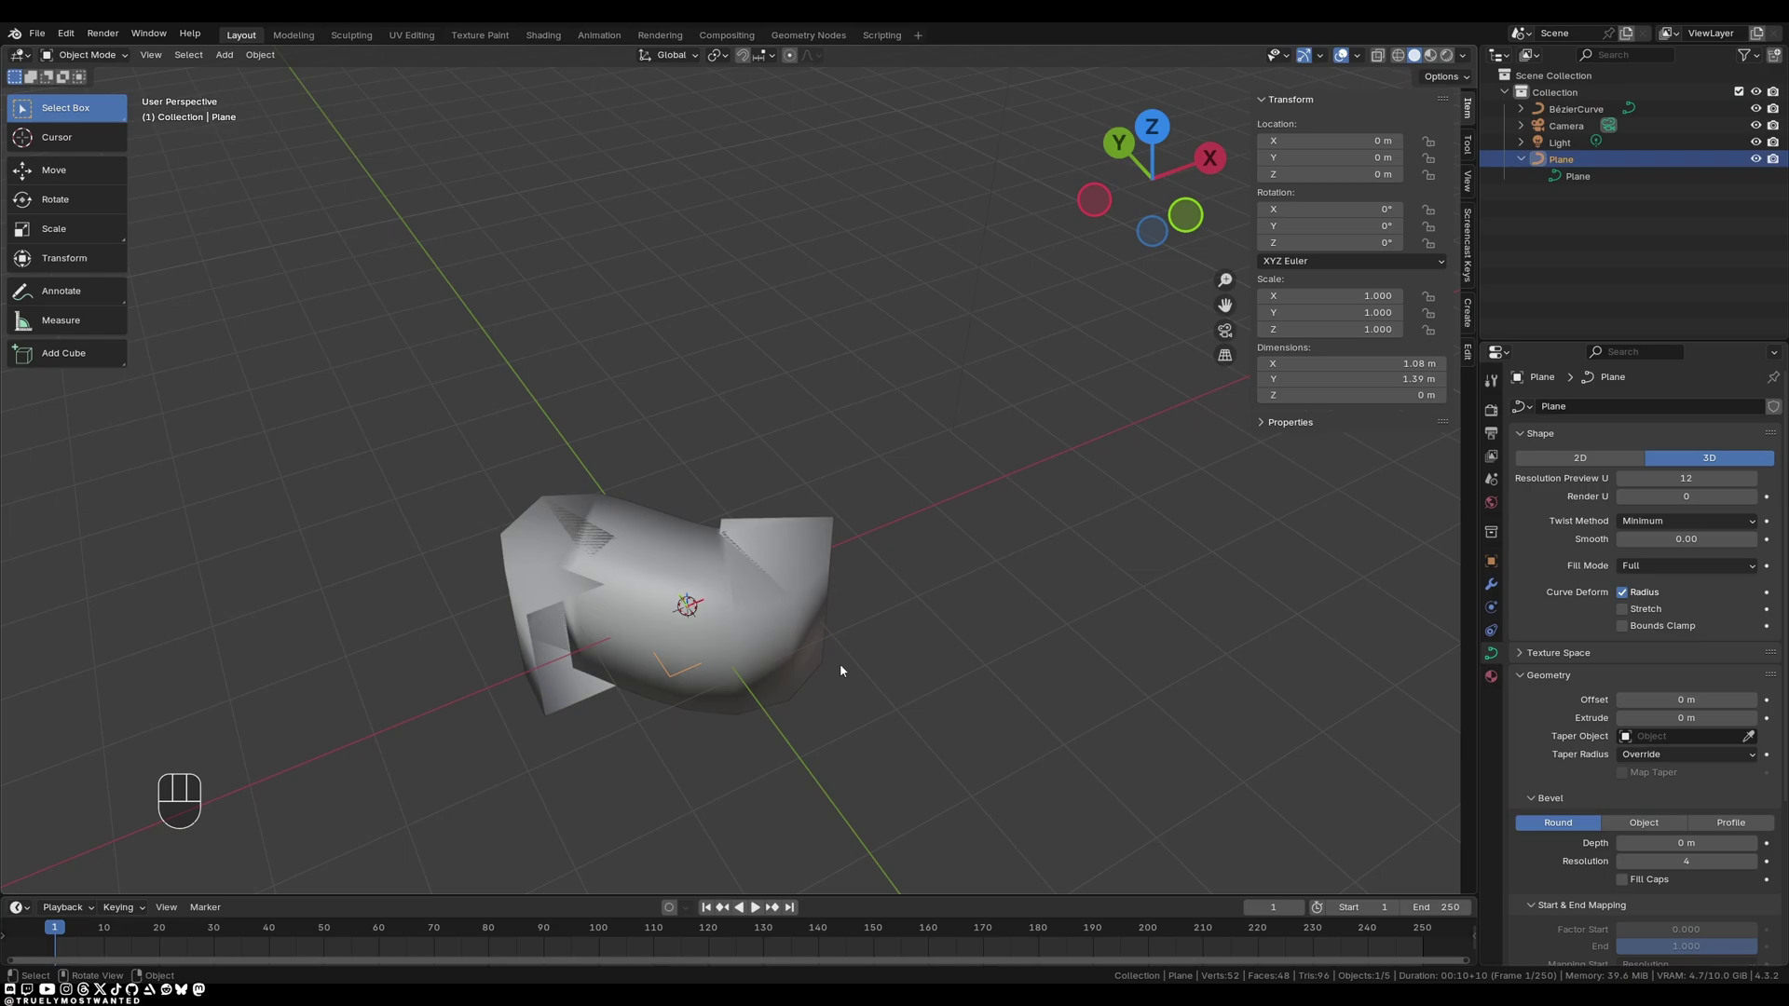
pyautogui.press('Tab')
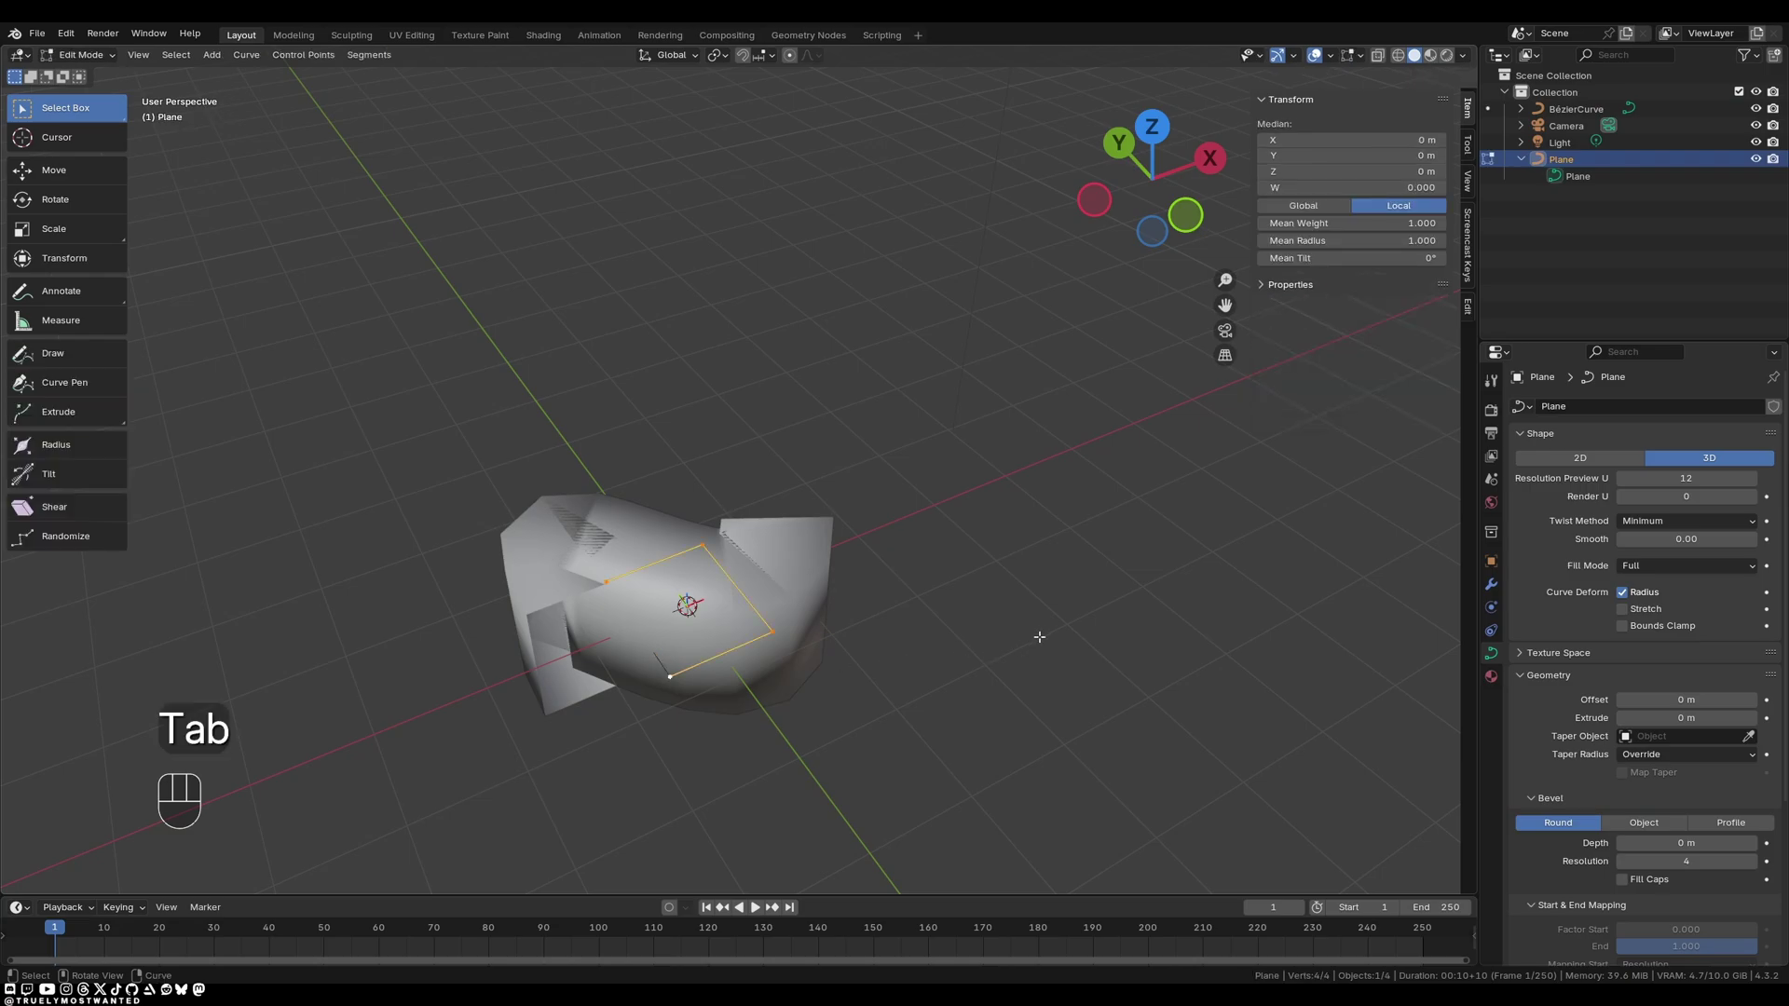
pyautogui.press('s')
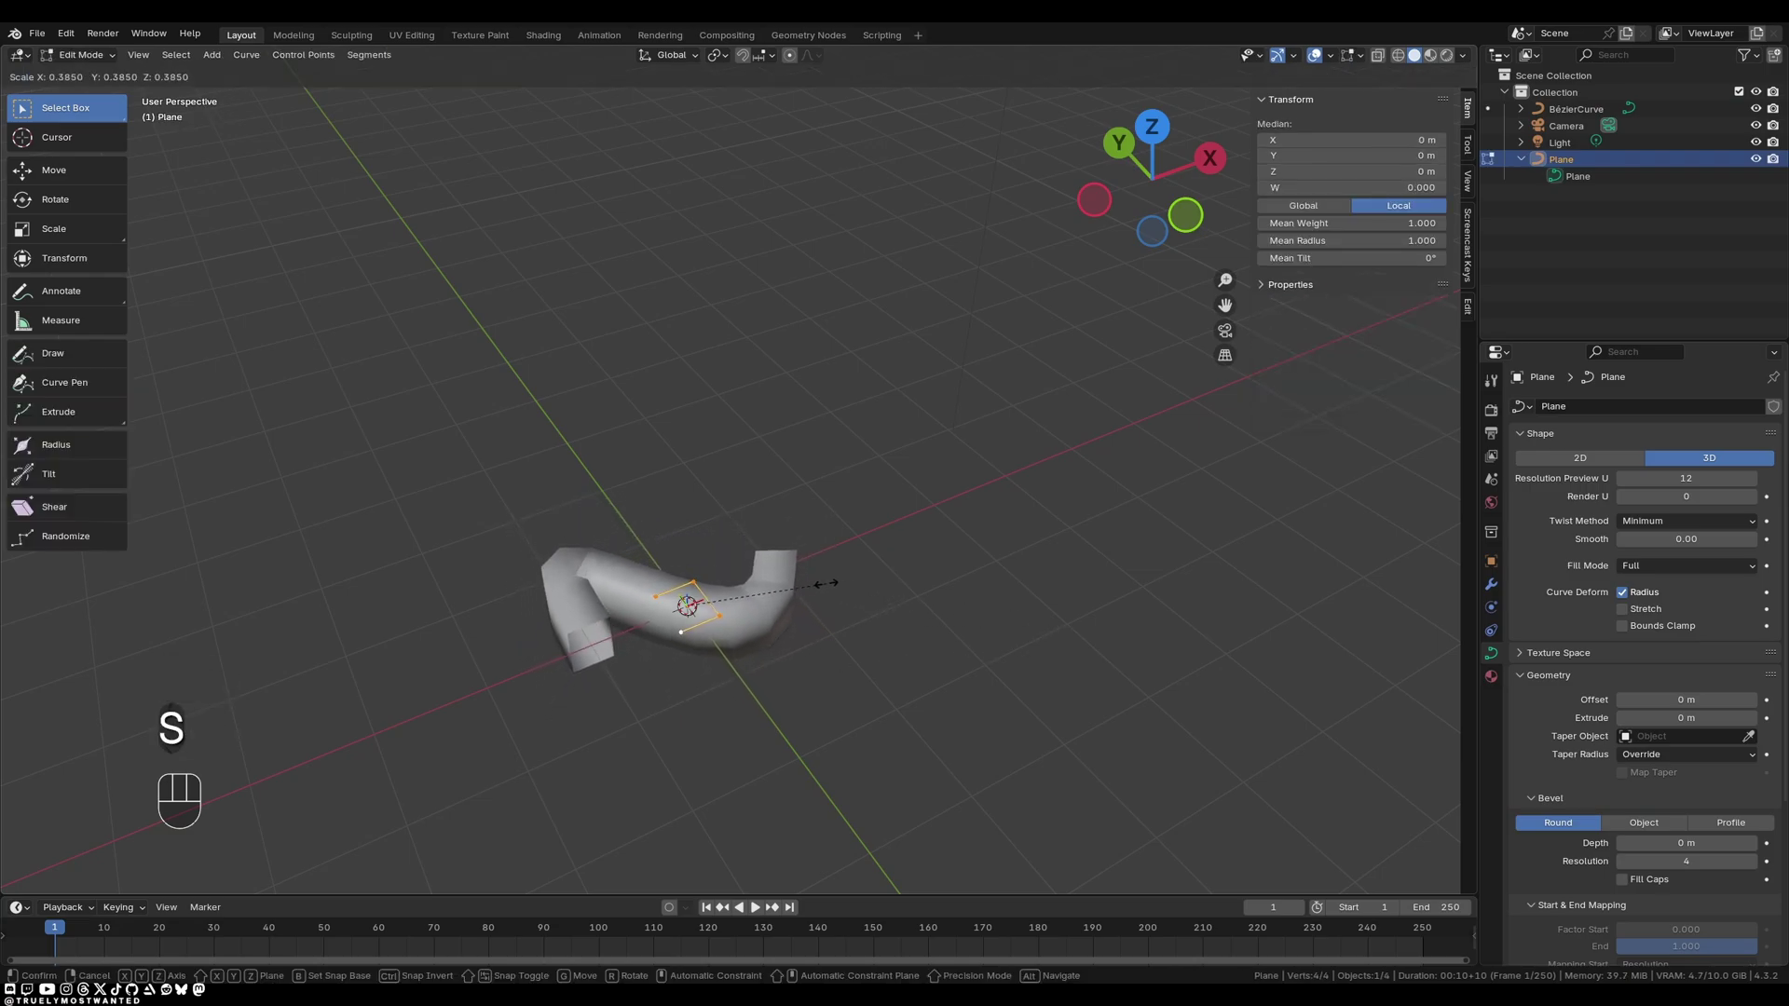
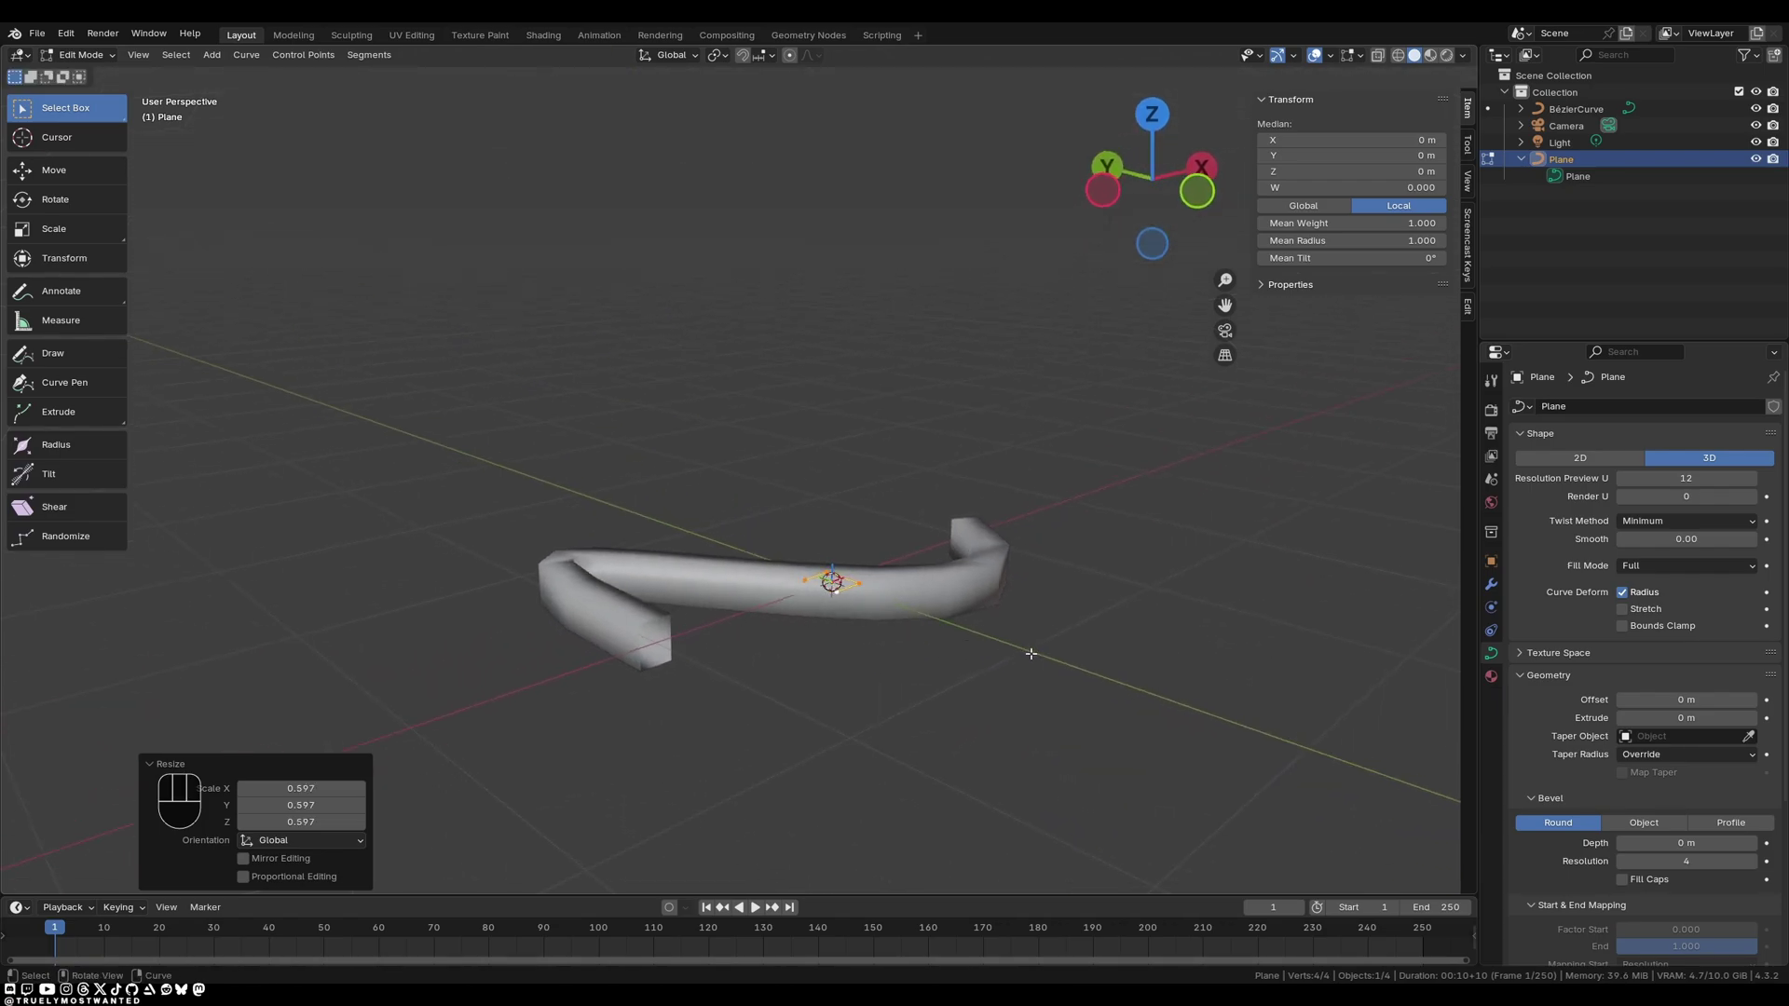
pyautogui.press('s')
pyautogui.press('y')
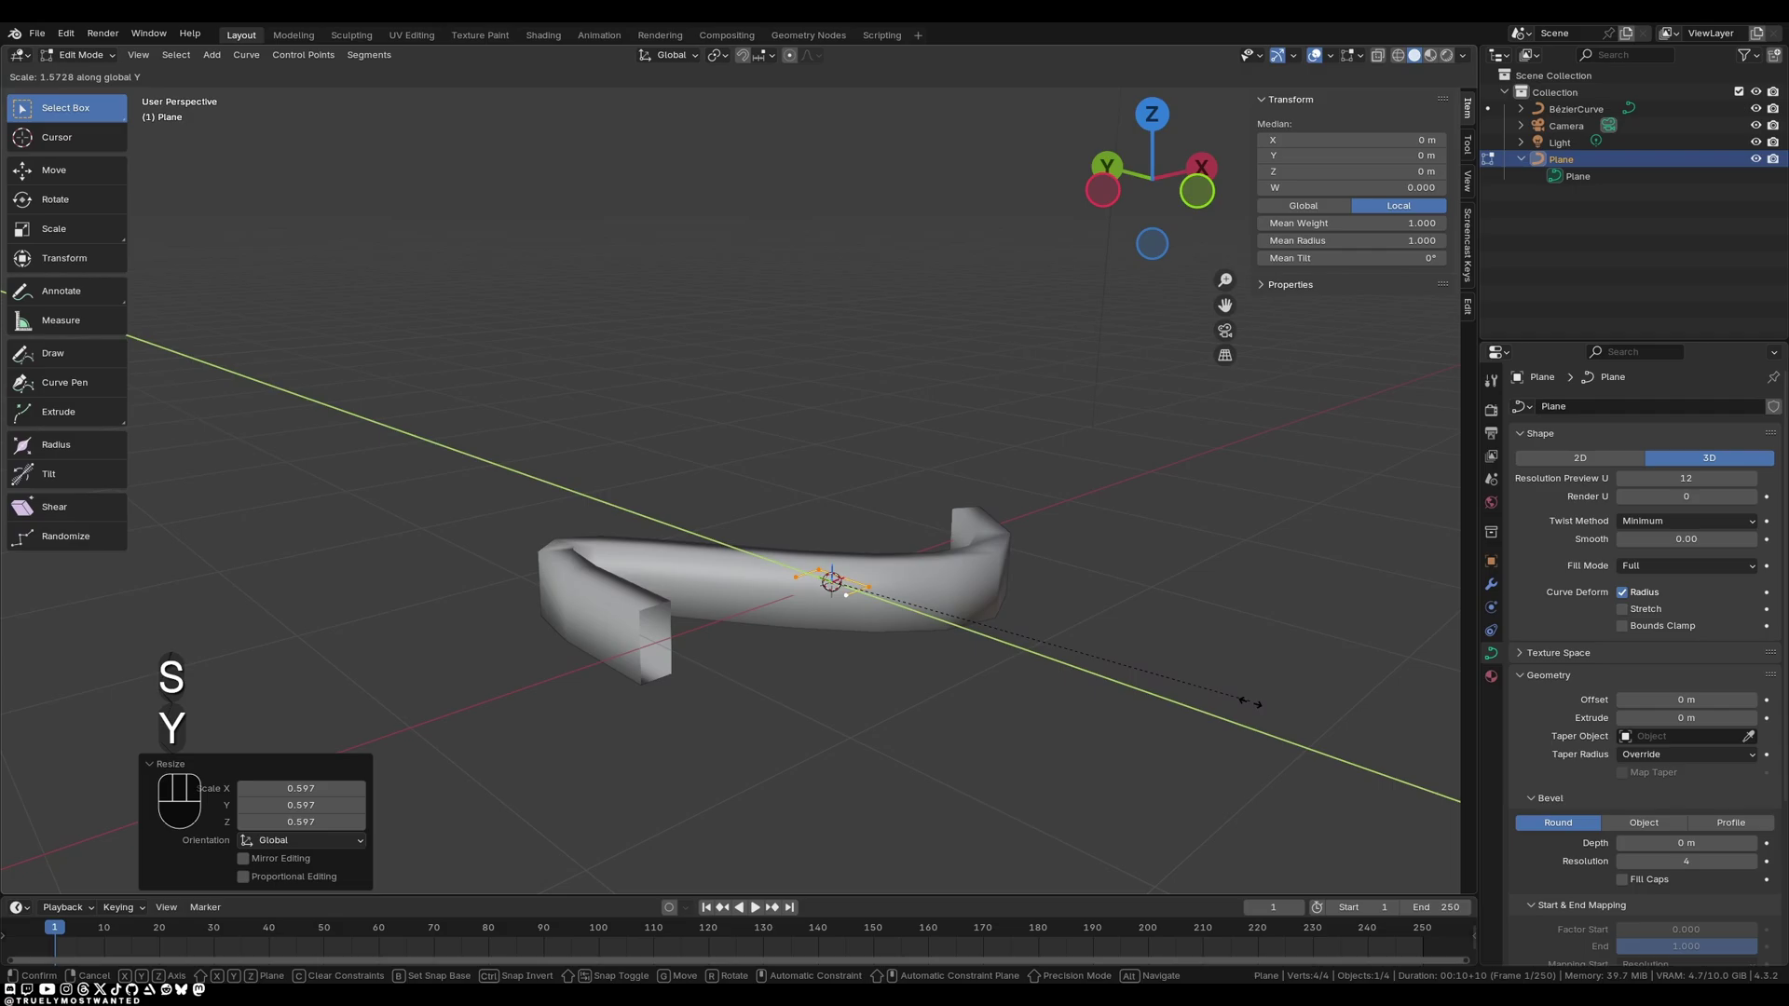
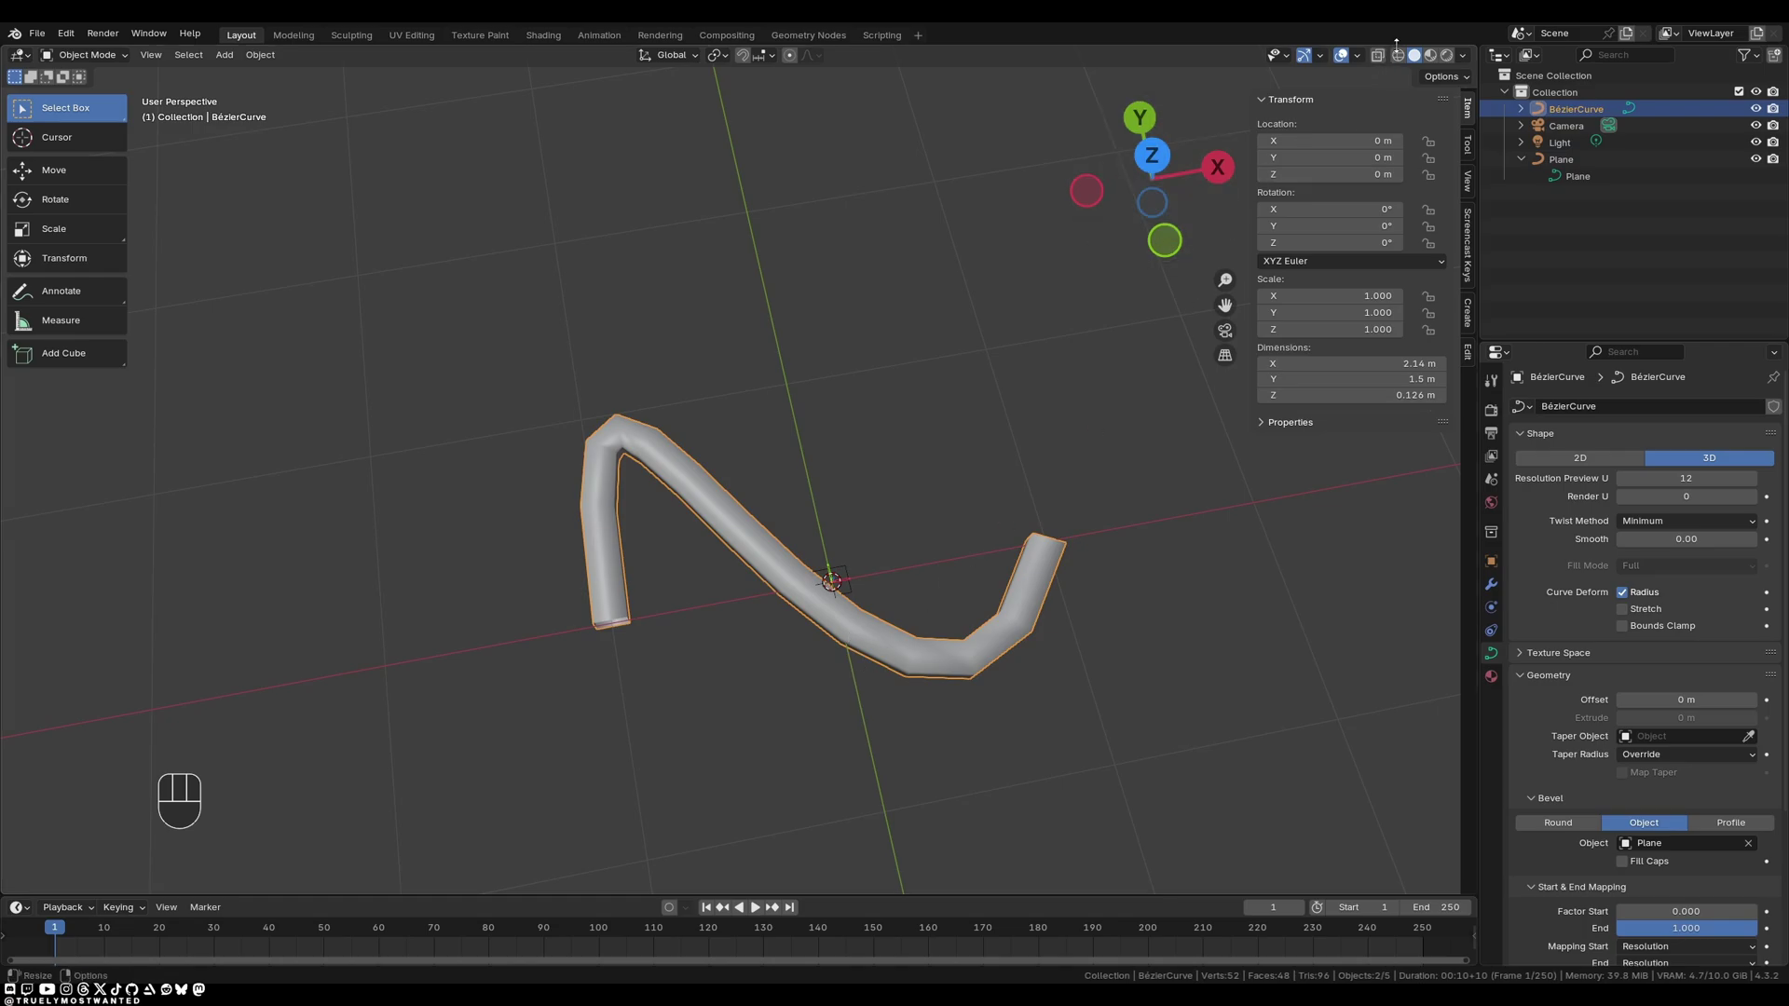
# Inspect the tube in wireframe and convert the BézierCurve to a mesh, back in solid shading.
pyautogui.click(1406, 62)
pyautogui.moveTo(733, 557); pyautogui.dragTo(786, 462)
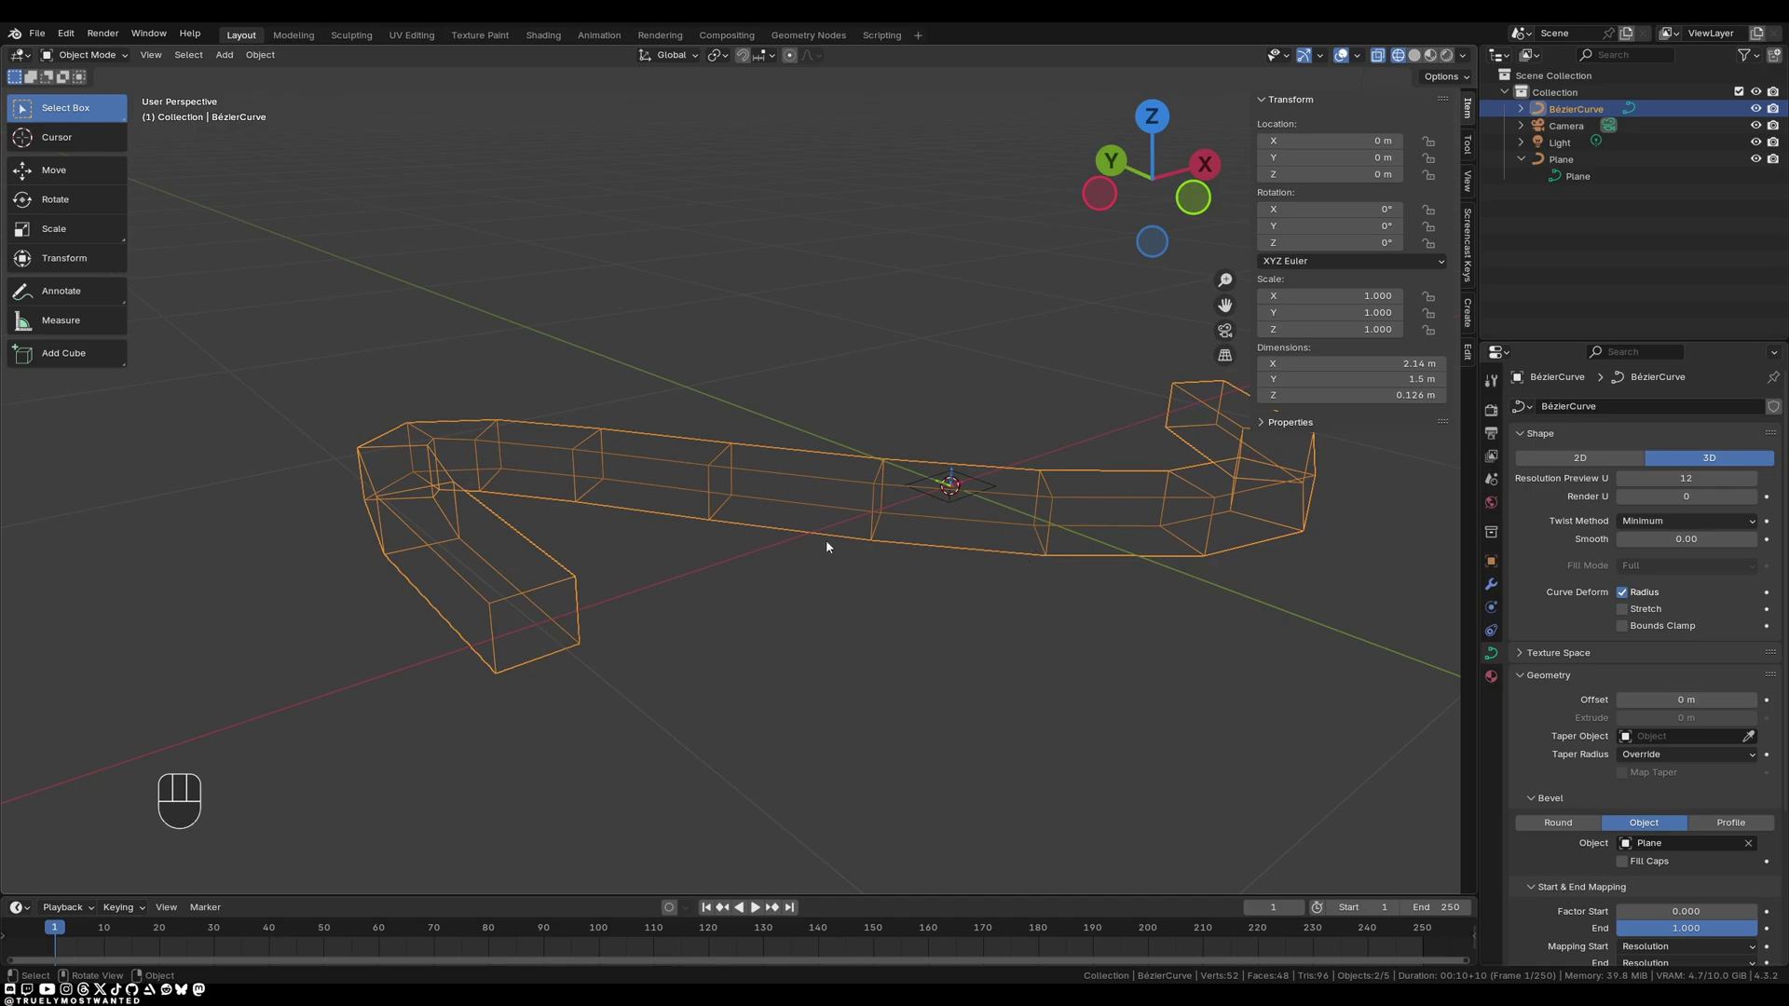
pyautogui.moveTo(807, 516); pyautogui.dragTo(877, 524)
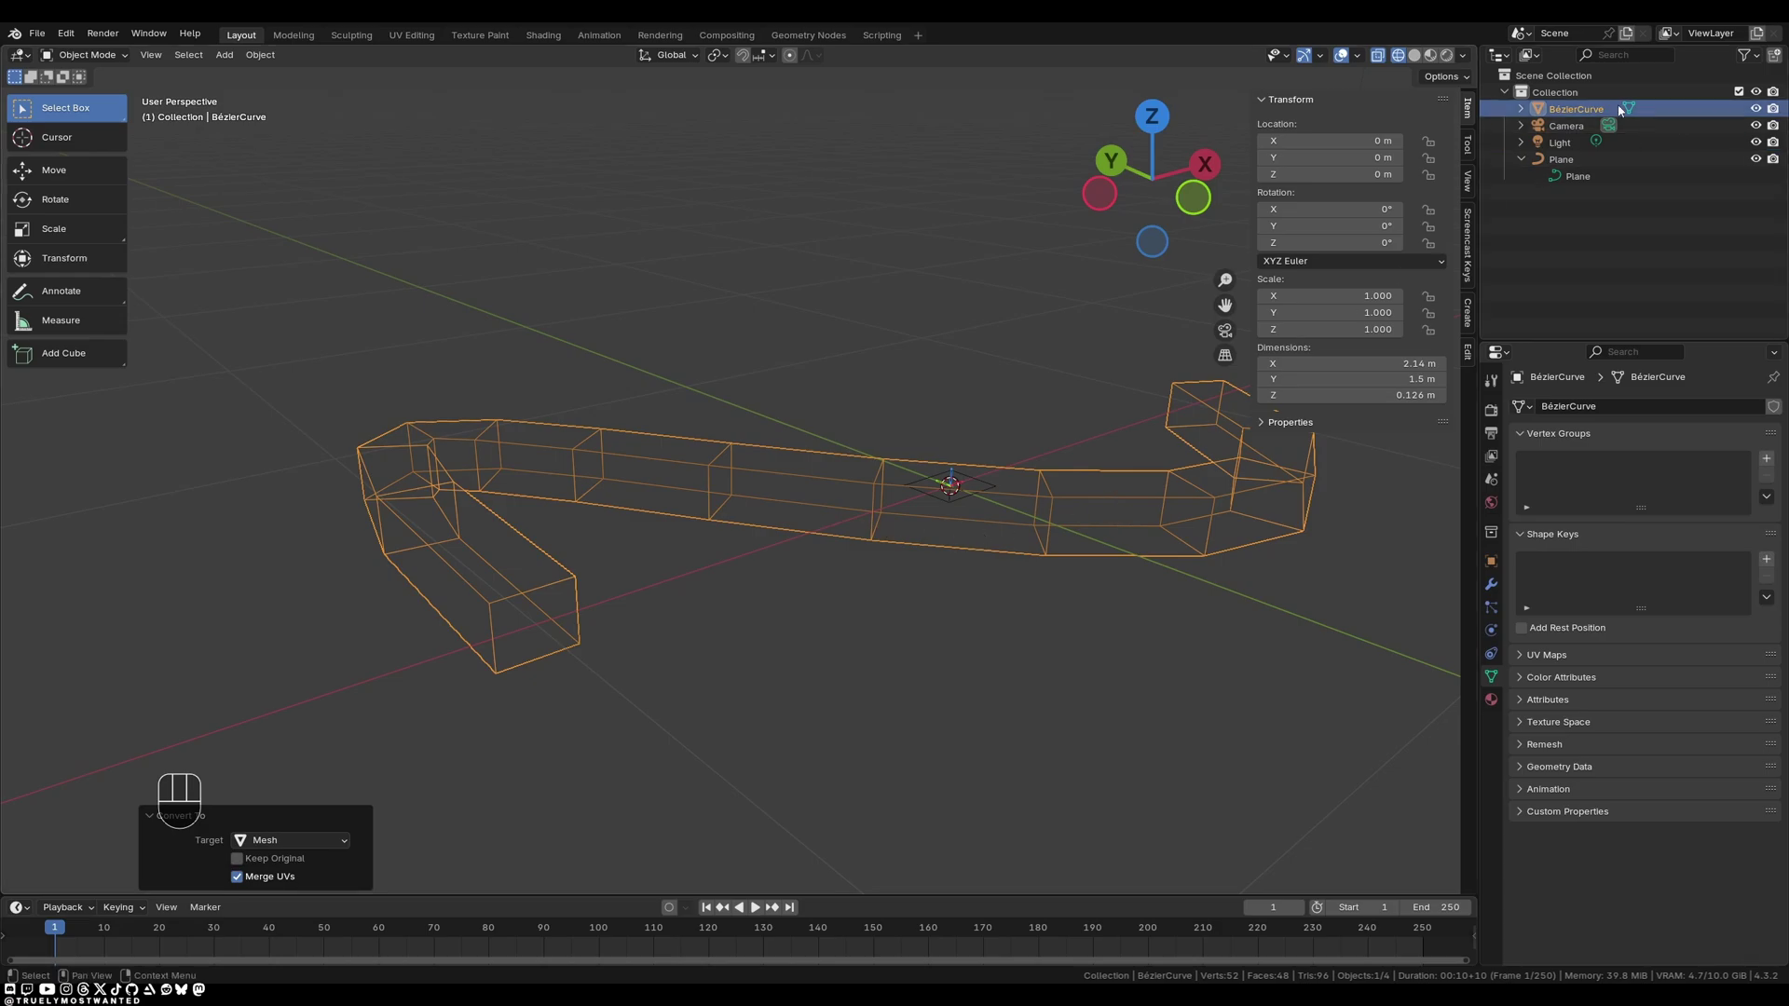
pyautogui.click(1519, 115)
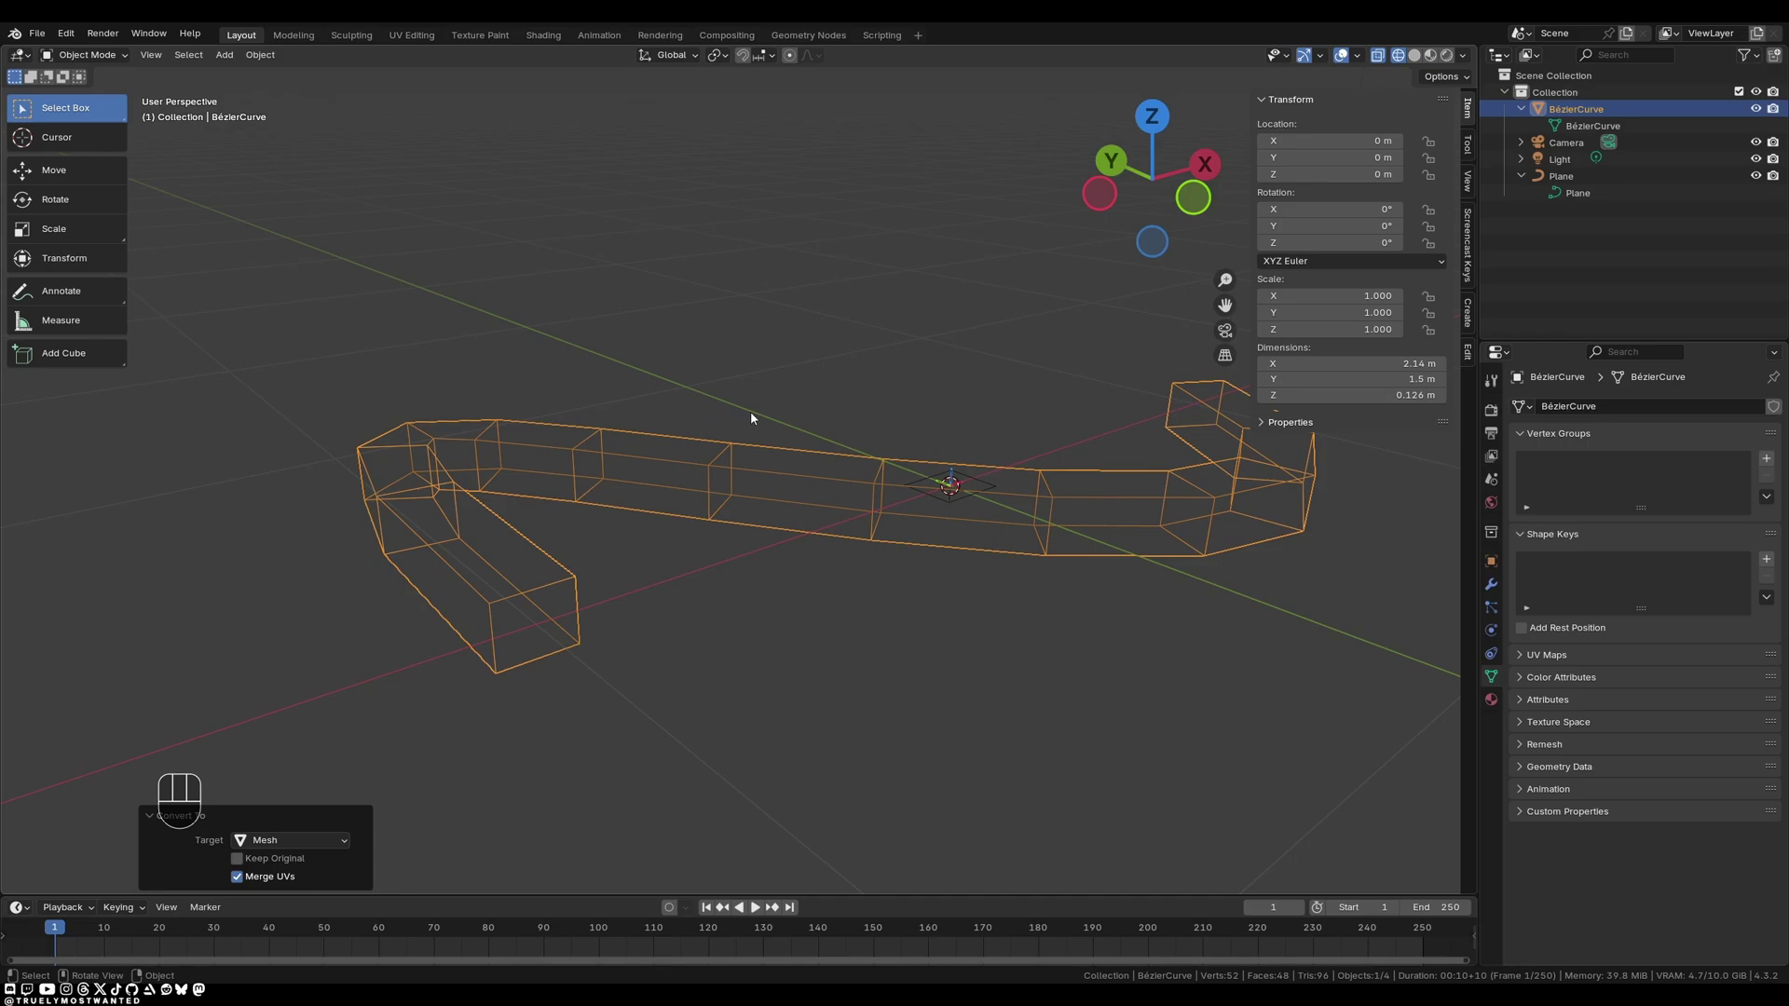
pyautogui.press('Tab')
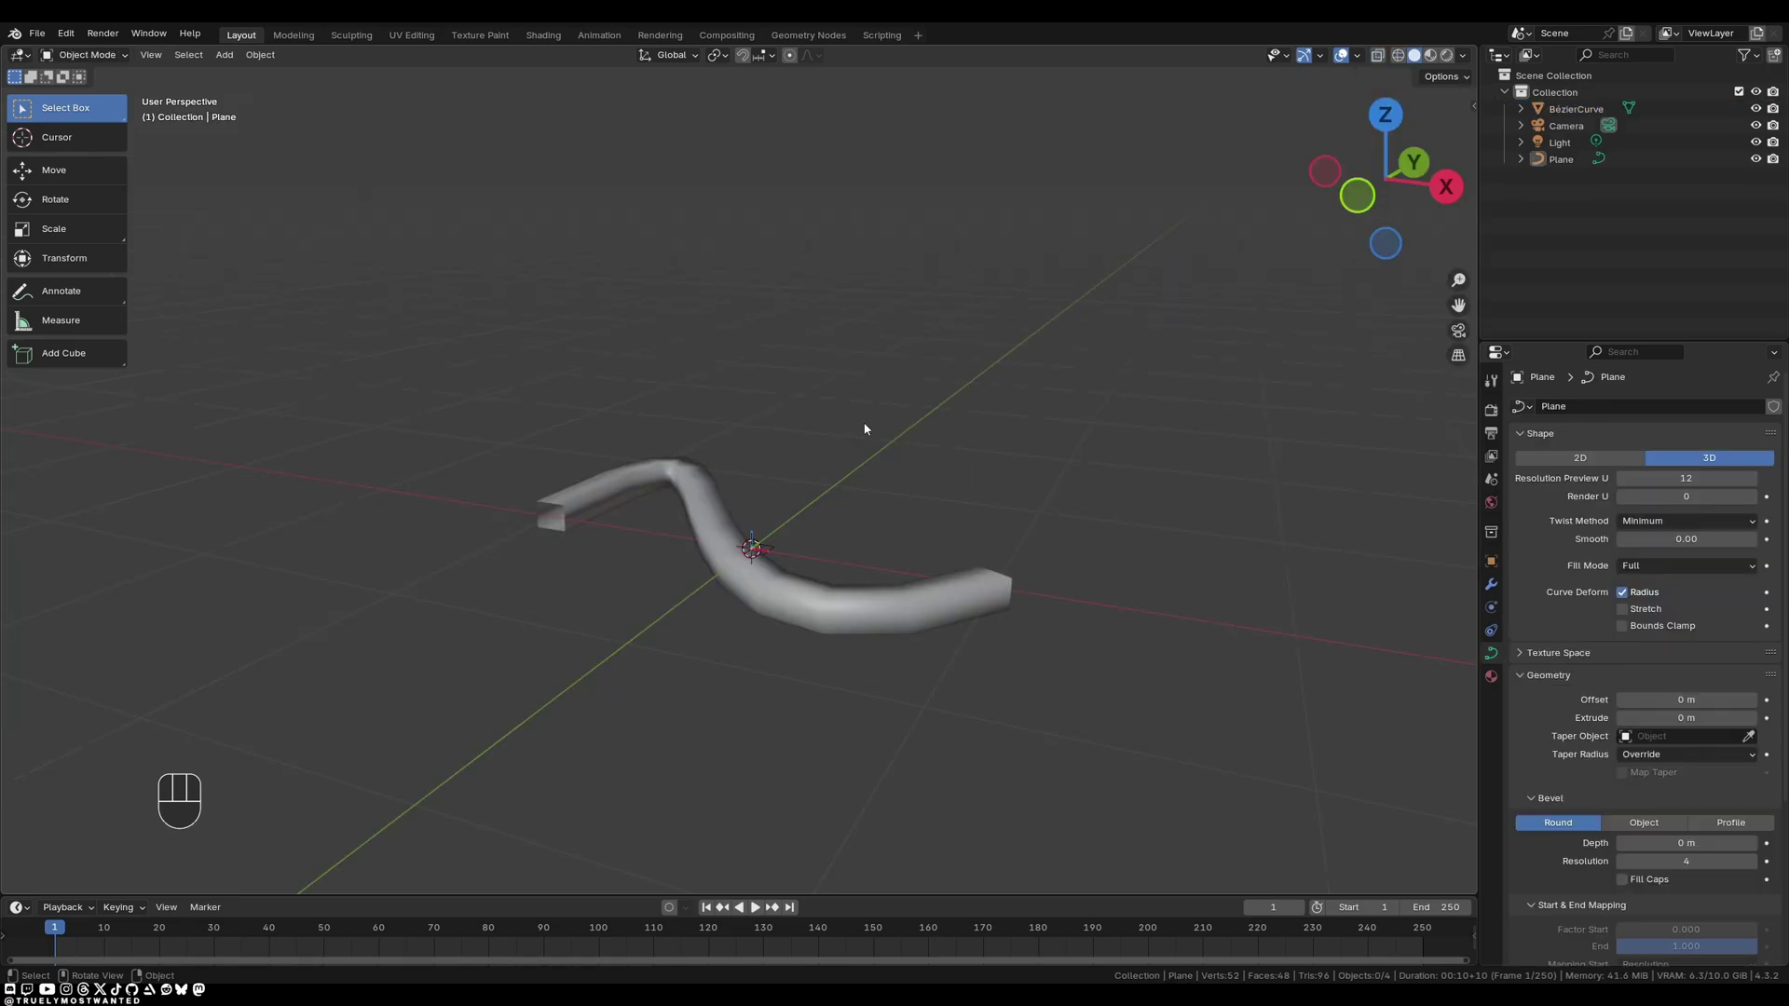
# Delete the tube objects and add a new flat plane to the scene.
pyautogui.click(1071, 370)
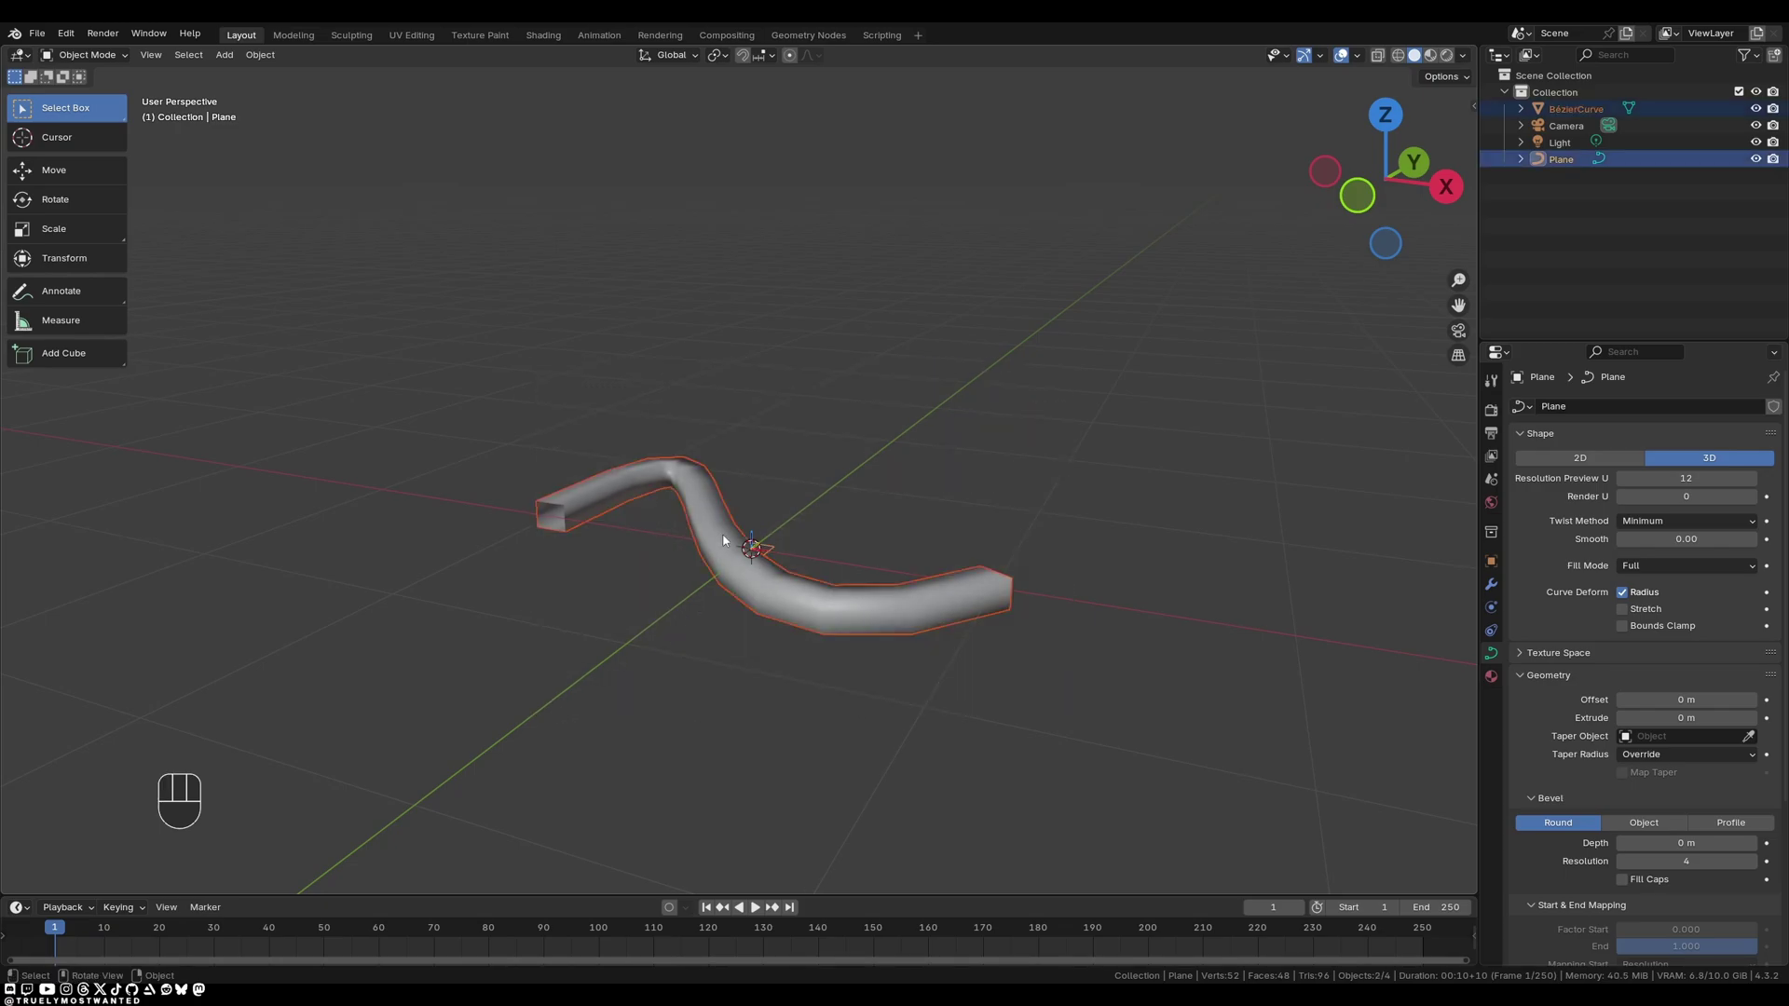
pyautogui.press('x')
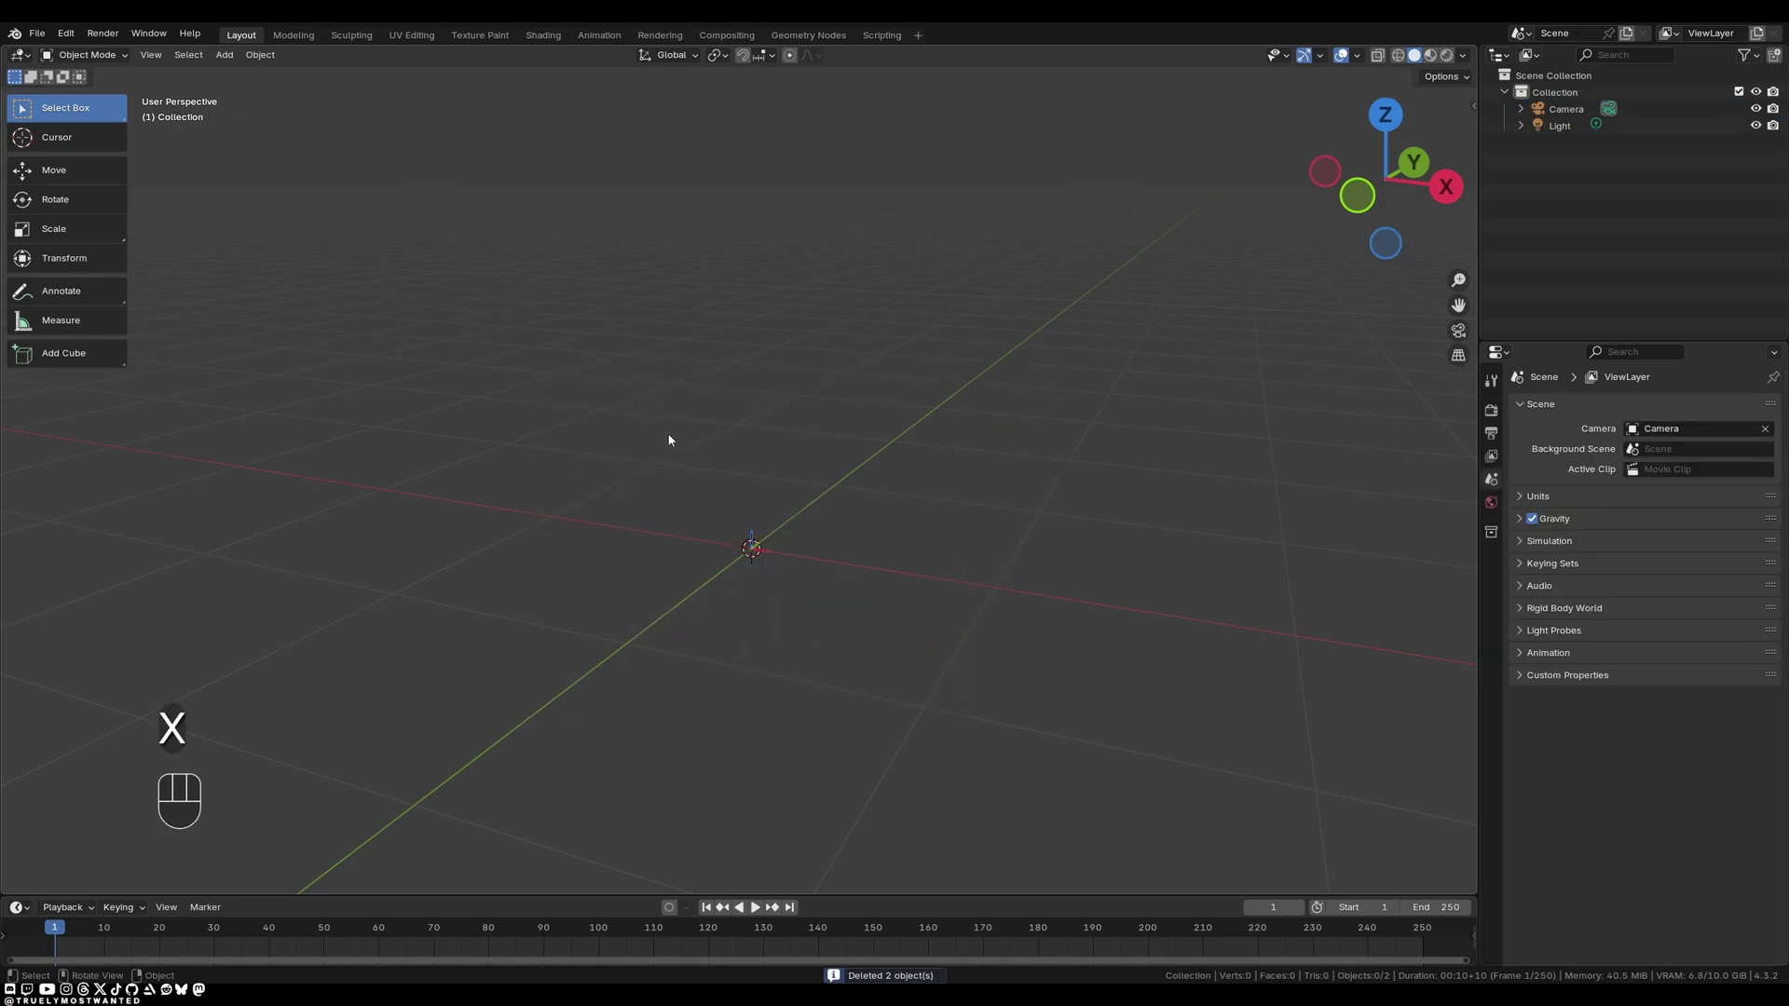
pyautogui.press('shift+a')
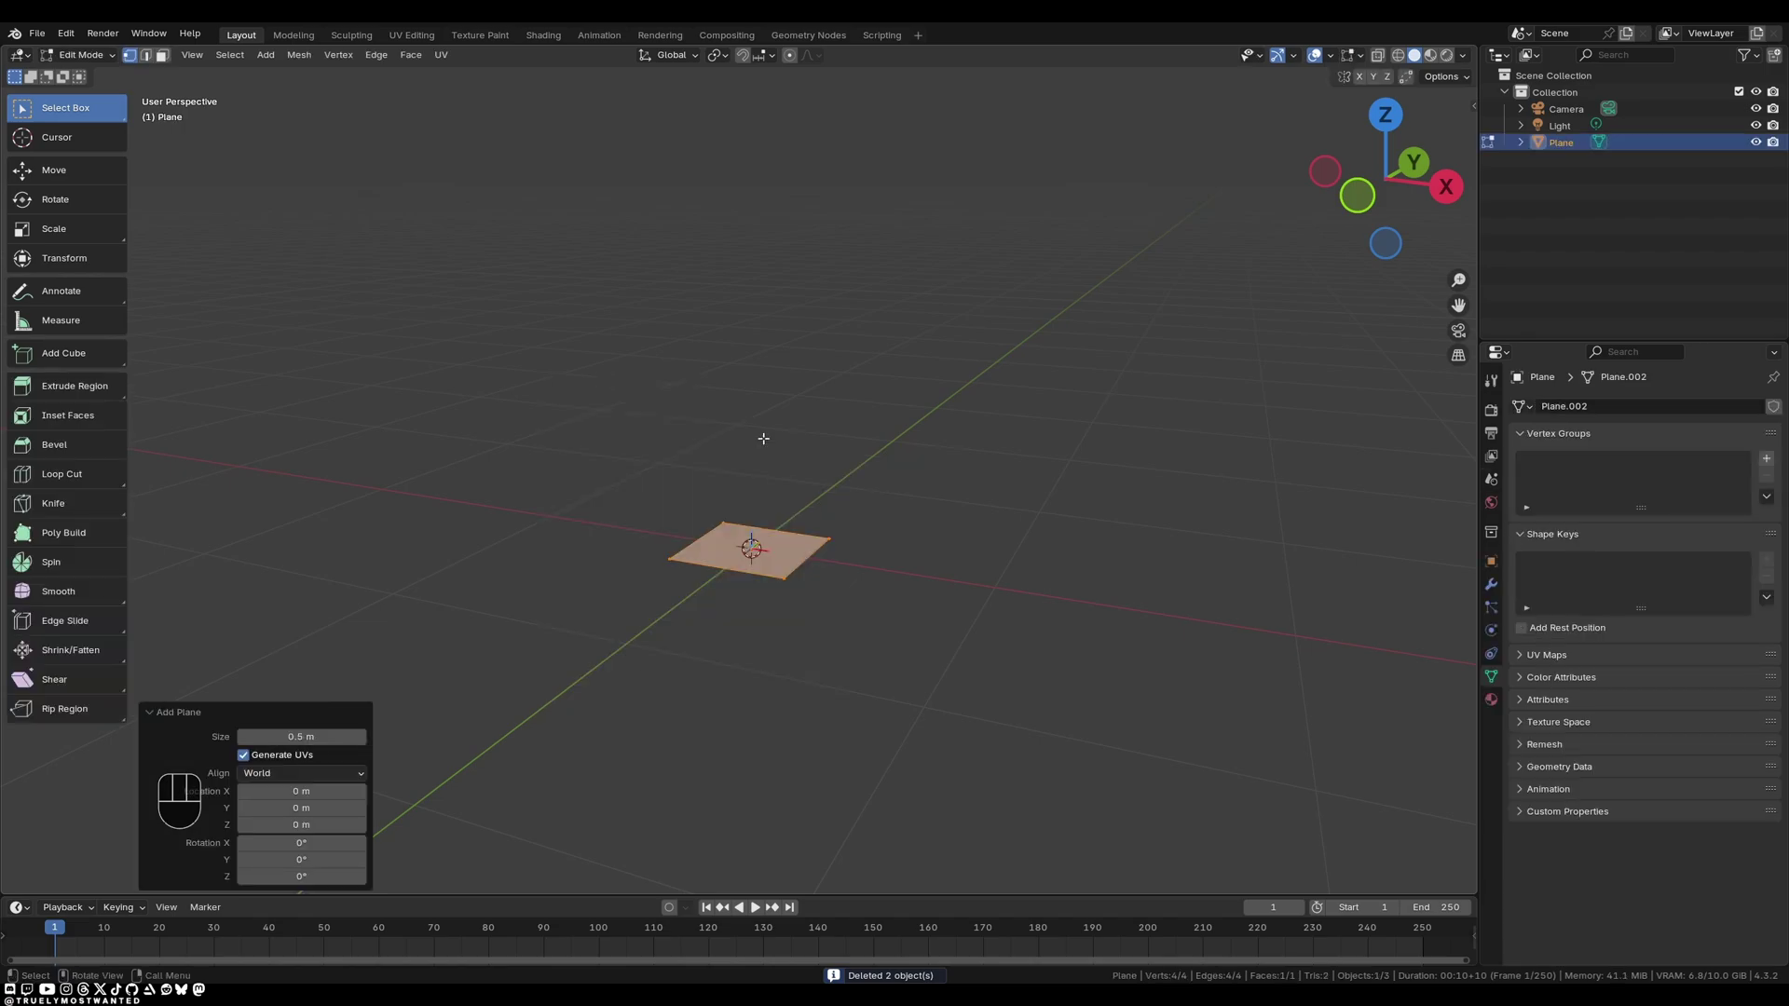
pyautogui.press('Tab')
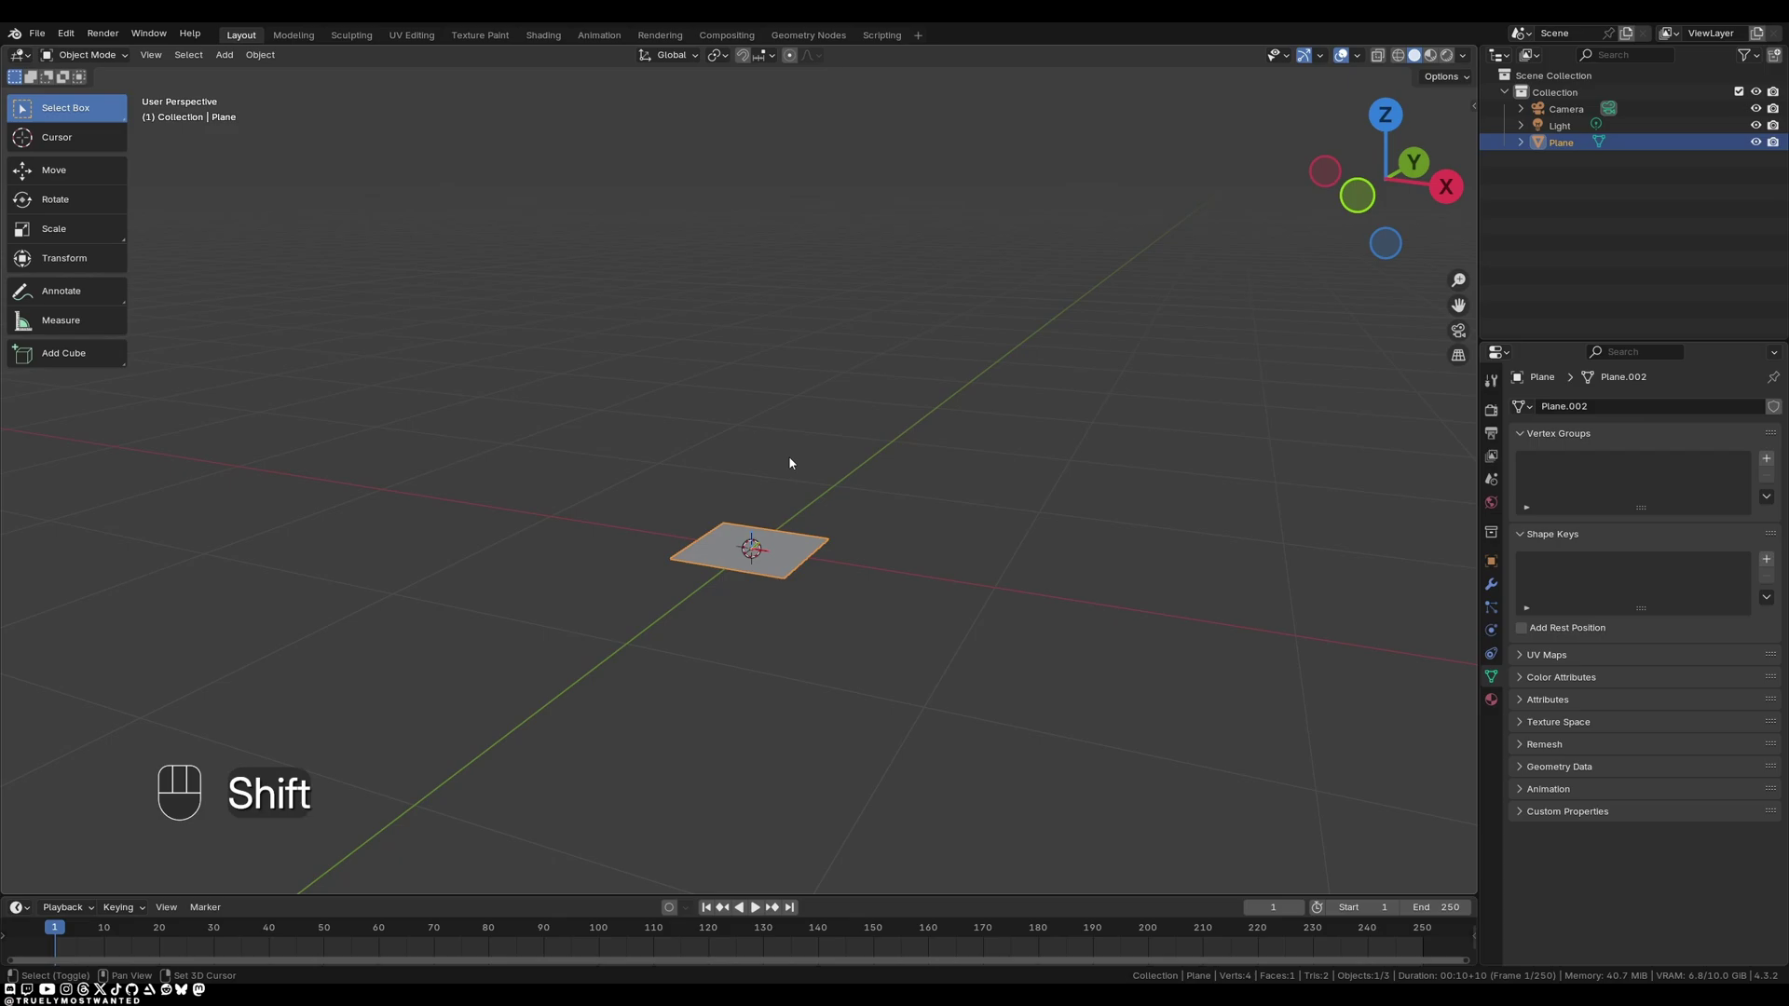
# Duplicate the plane and move copies along one axis to build a spaced row.
pyautogui.press('shift+d')
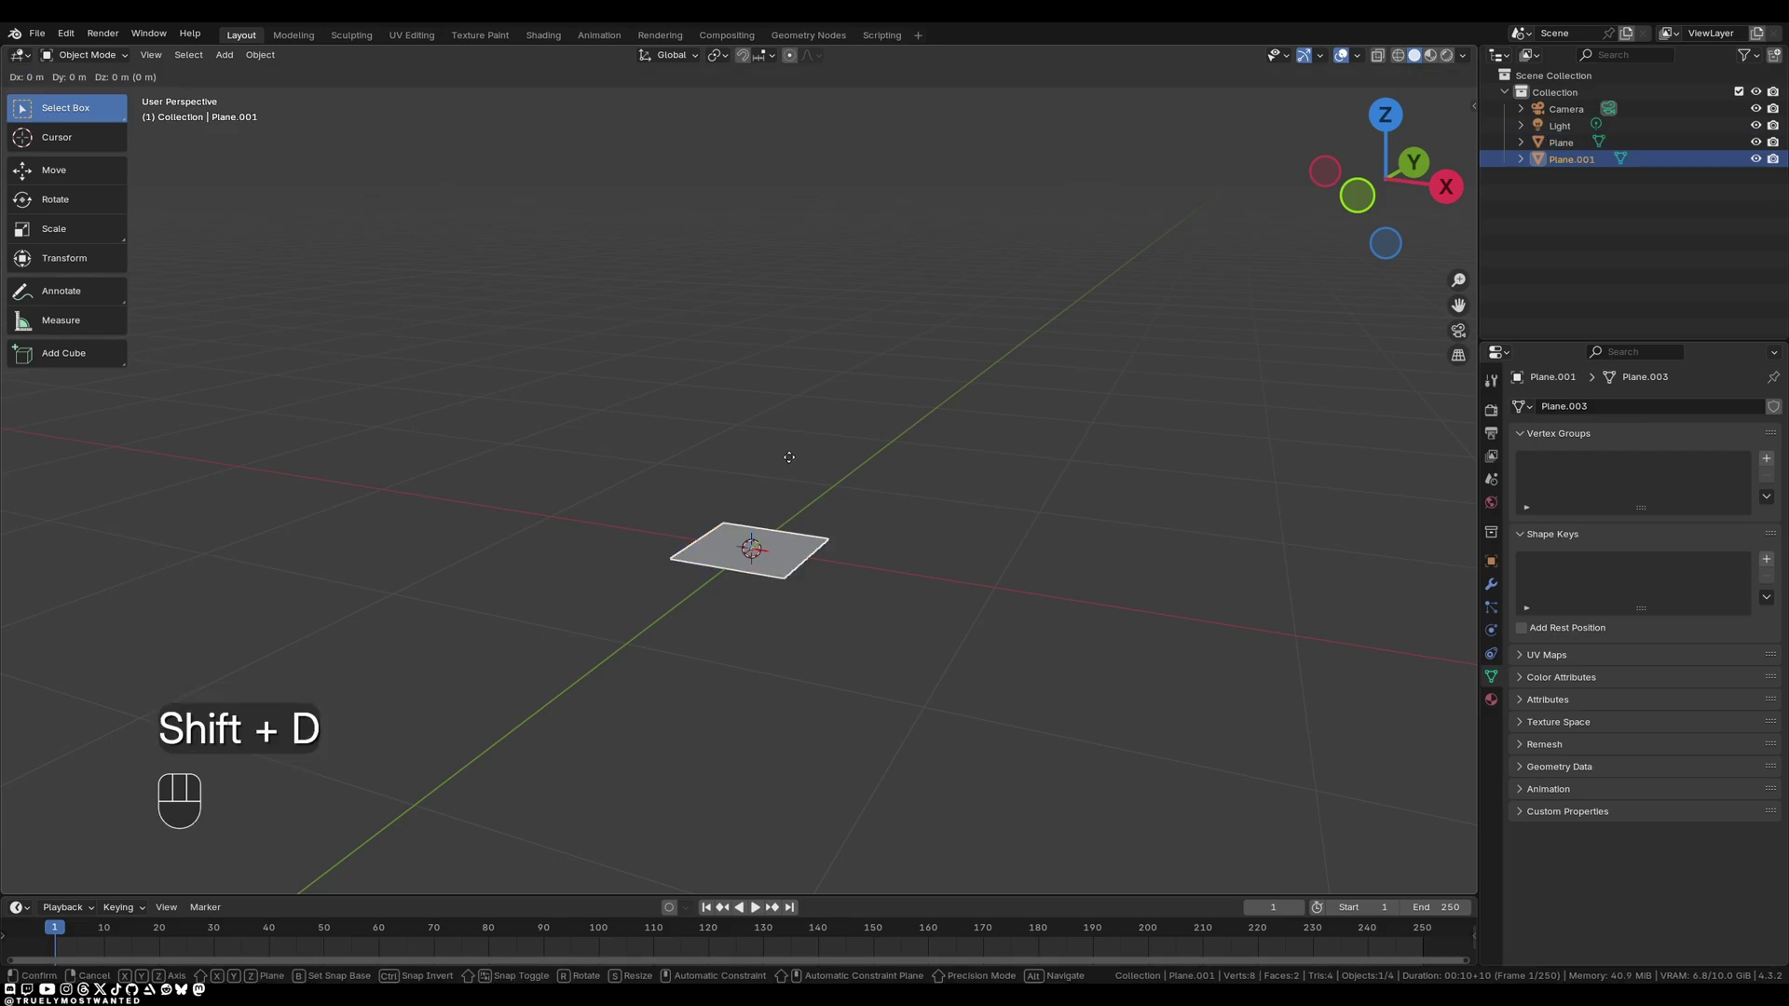
pyautogui.press('g')
pyautogui.press('shift+z')
pyautogui.click(1001, 413)
pyautogui.press('shift+d')
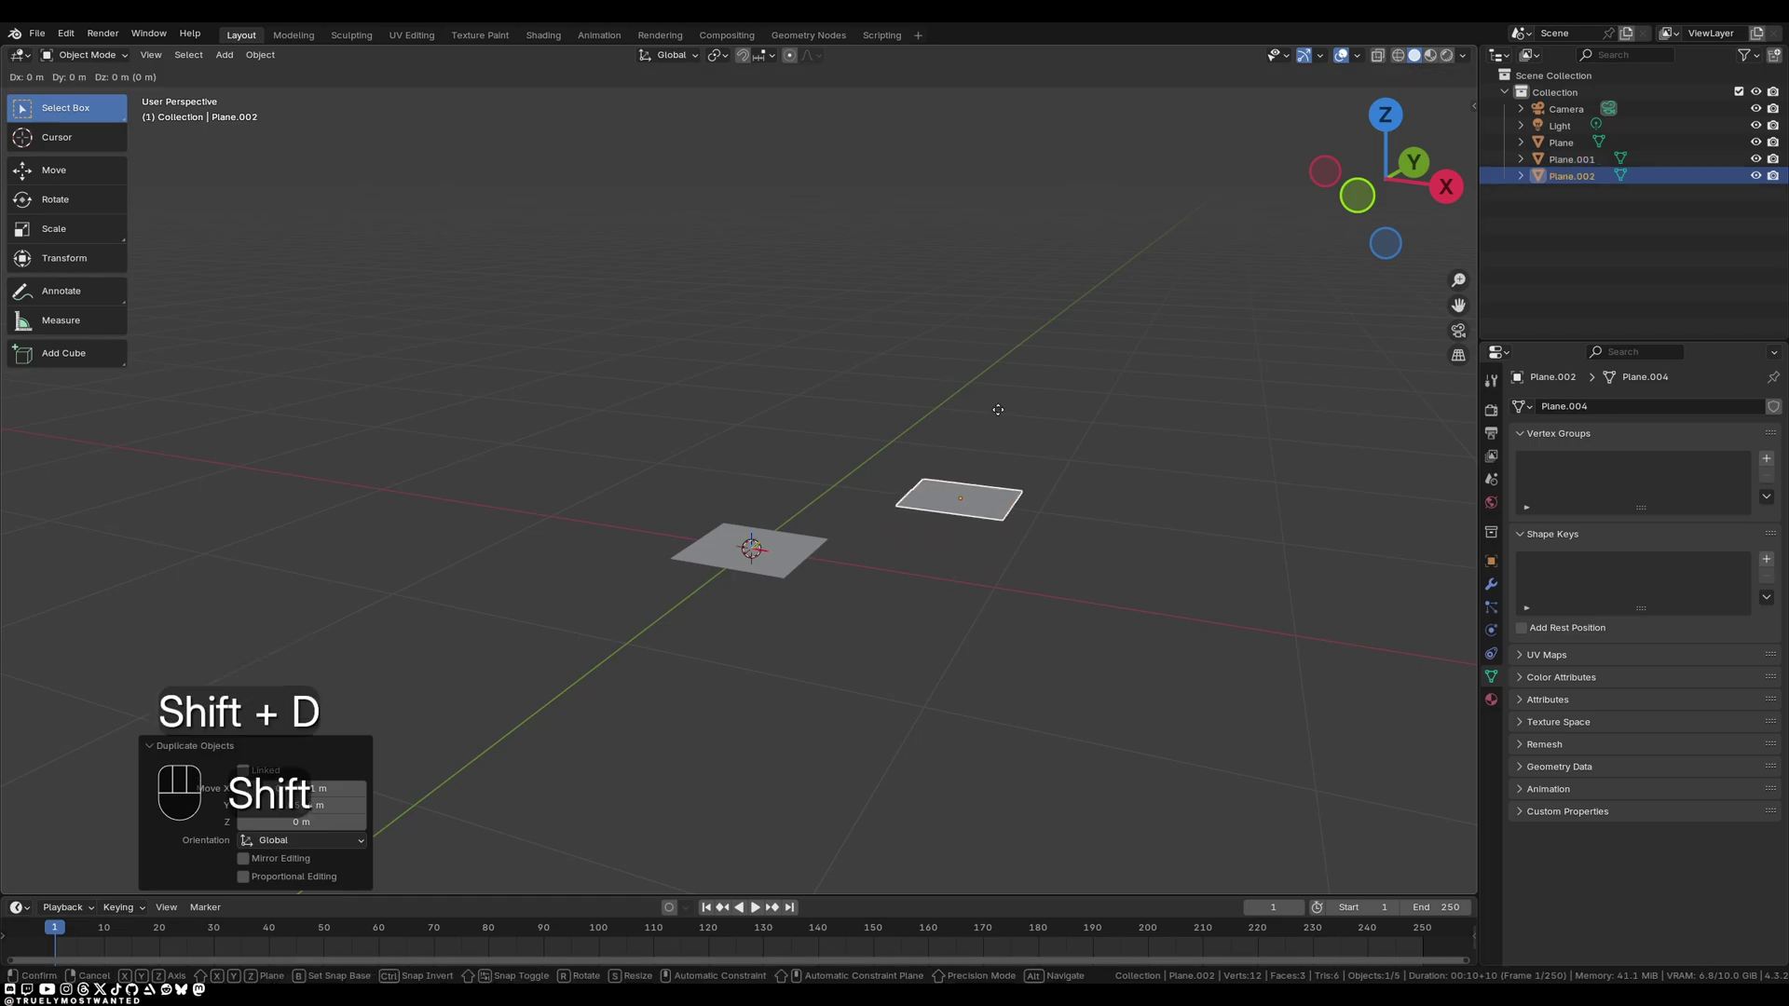
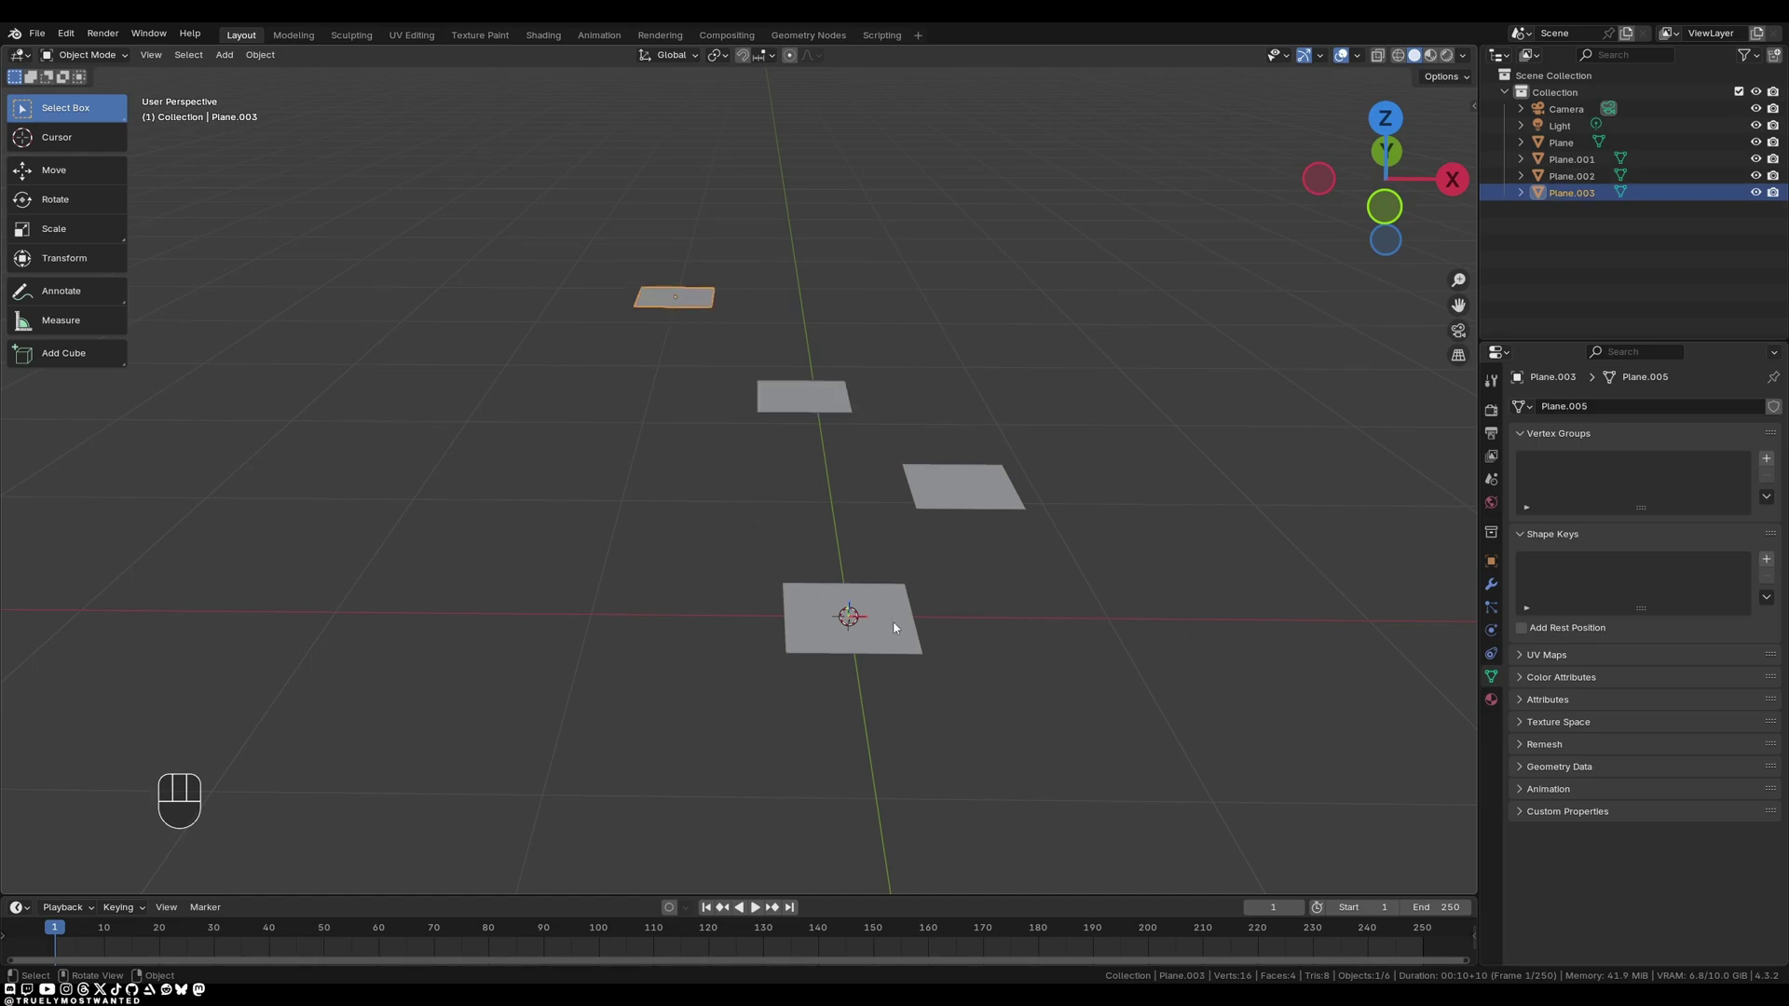
# Select all four planes so the Simple Bounce Curve add-on links them with arcs.
pyautogui.click(897, 628)
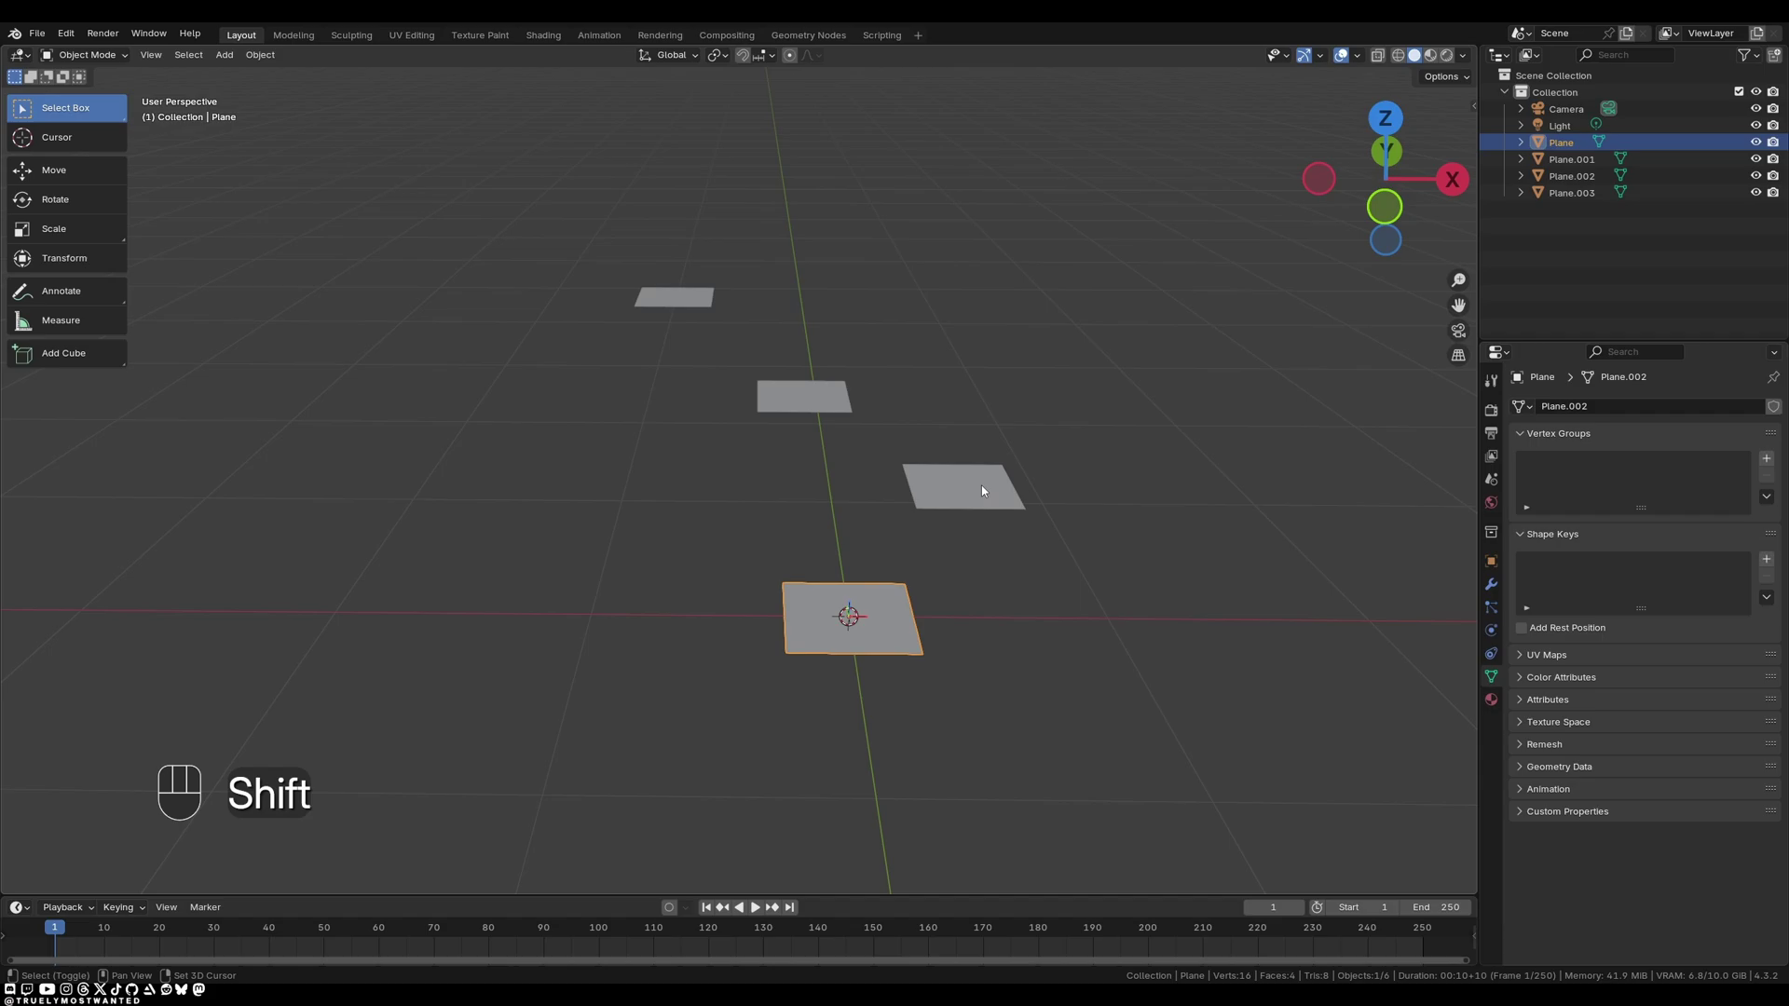
pyautogui.click(985, 491)
pyautogui.click(817, 396)
pyautogui.click(678, 300)
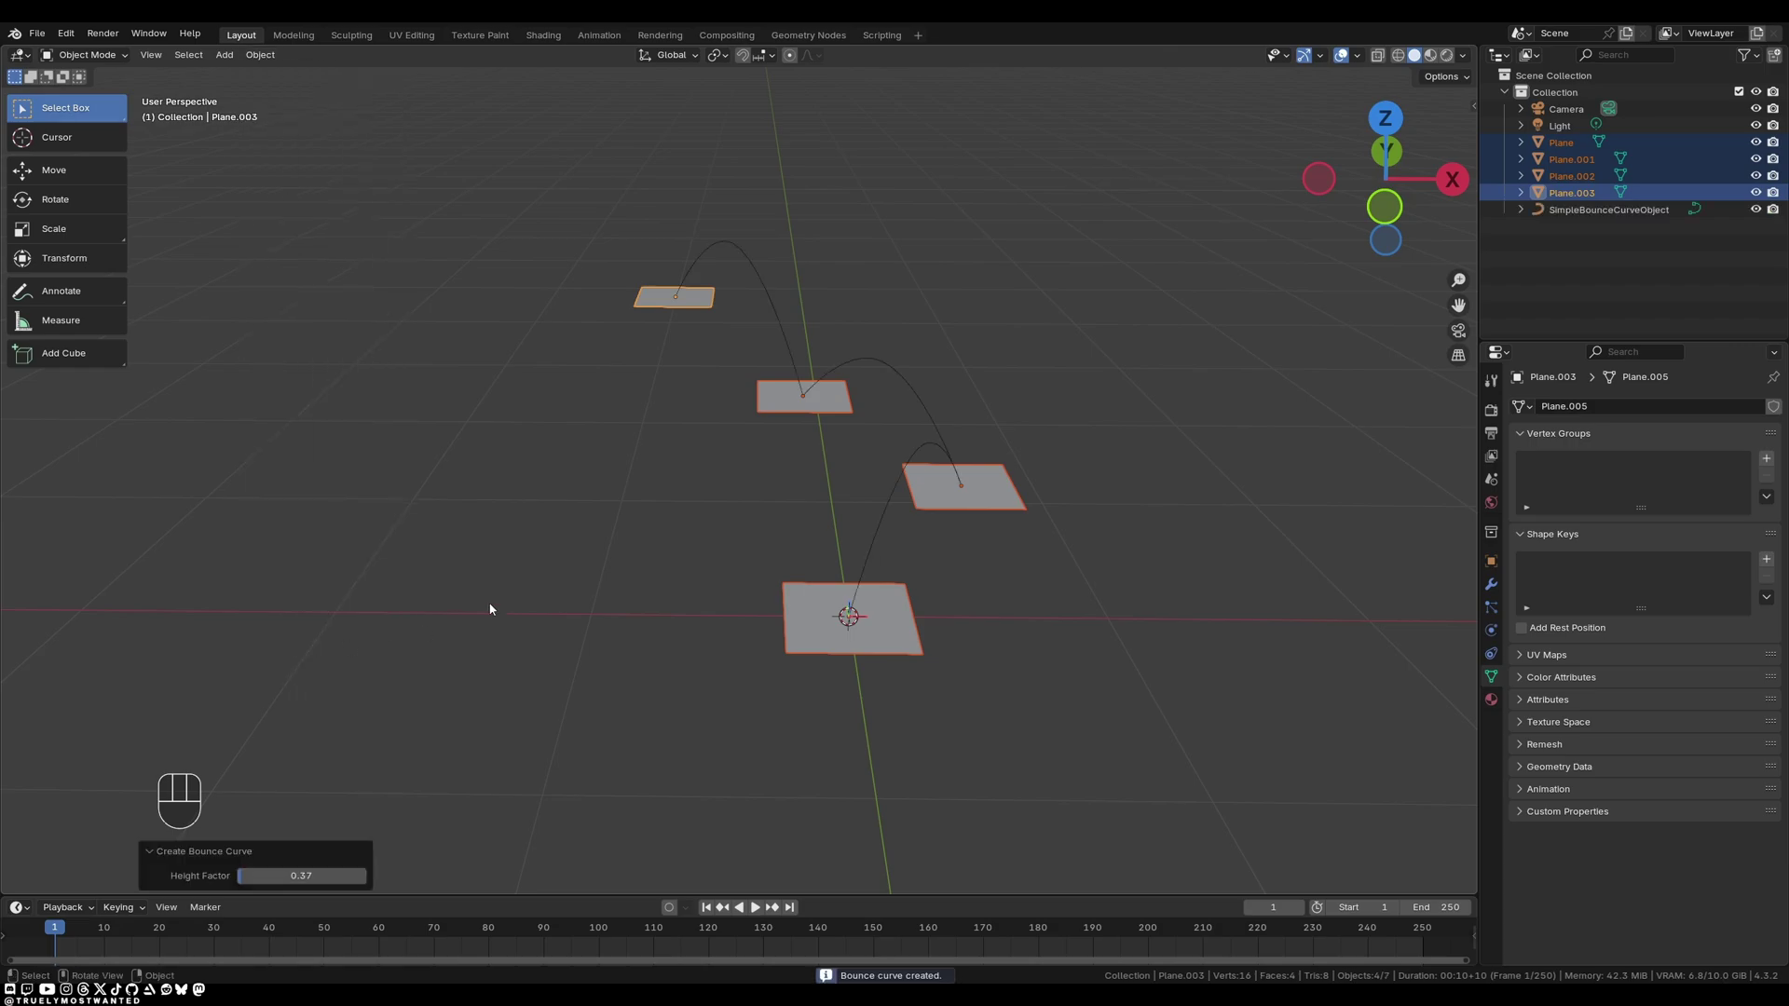
# Inspect the bounce arcs, then select SimpleBounceCurveObject and enter Edit Mode.
pyautogui.moveTo(851, 449); pyautogui.dragTo(722, 432)
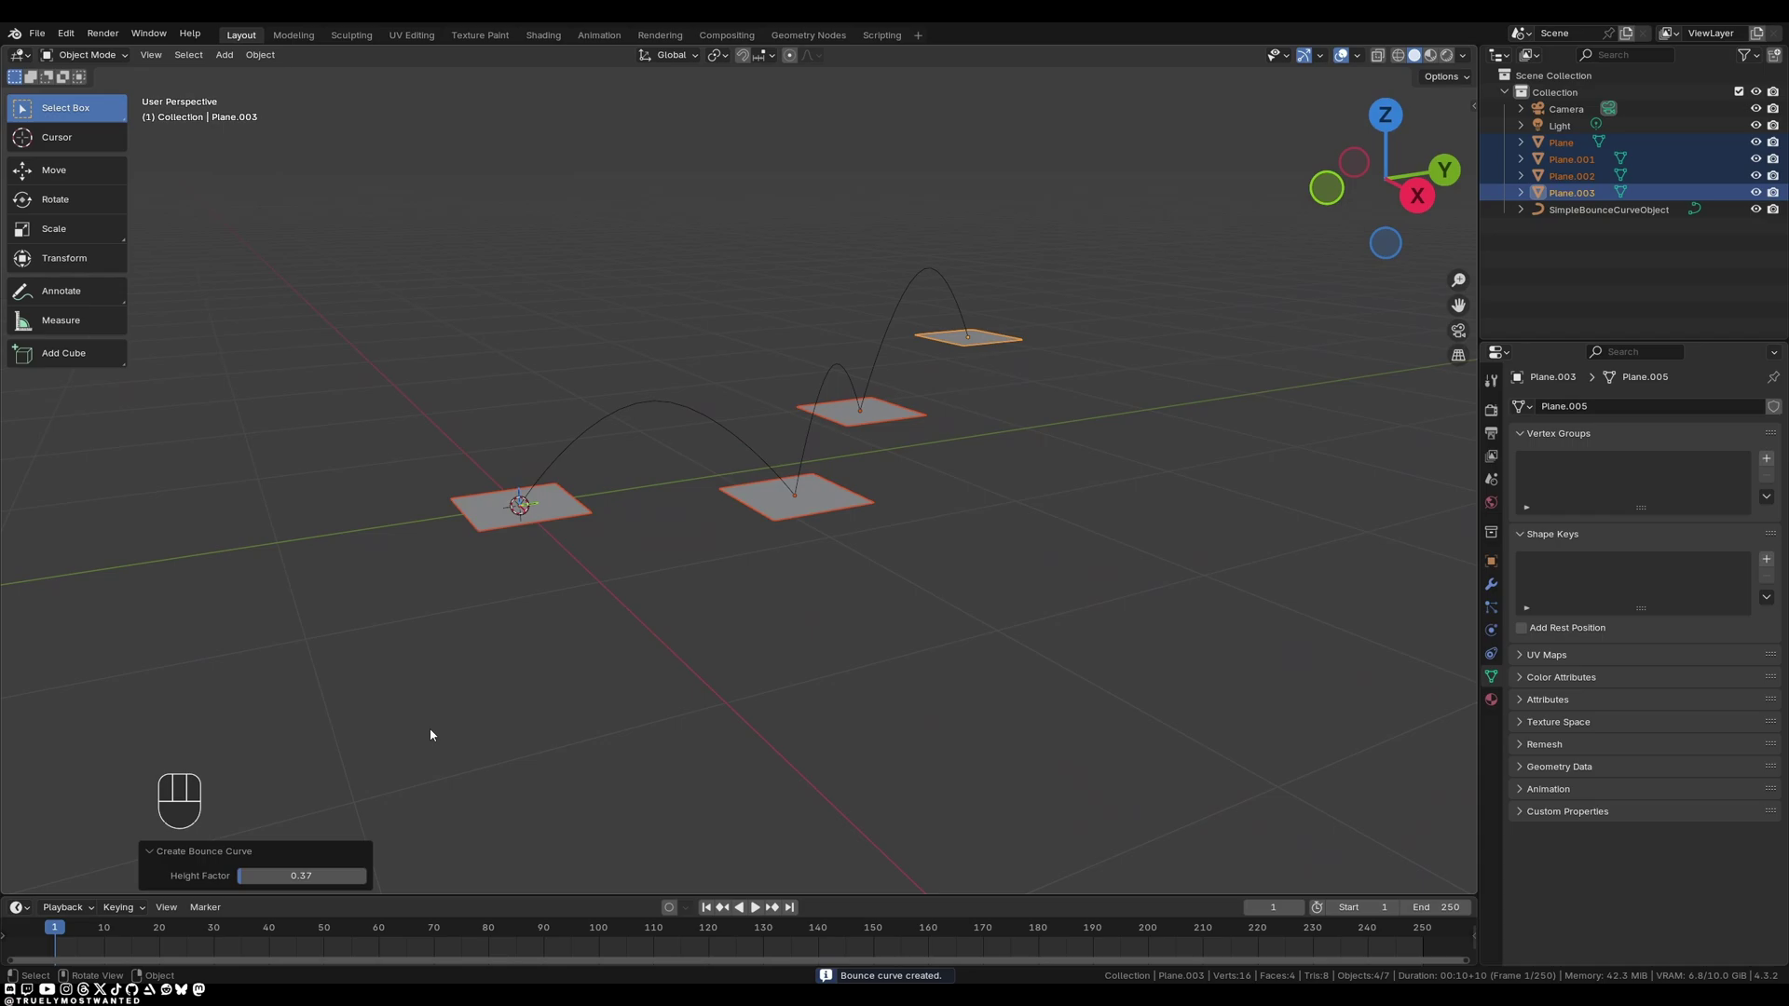
pyautogui.moveTo(303, 877); pyautogui.dragTo(254, 874)
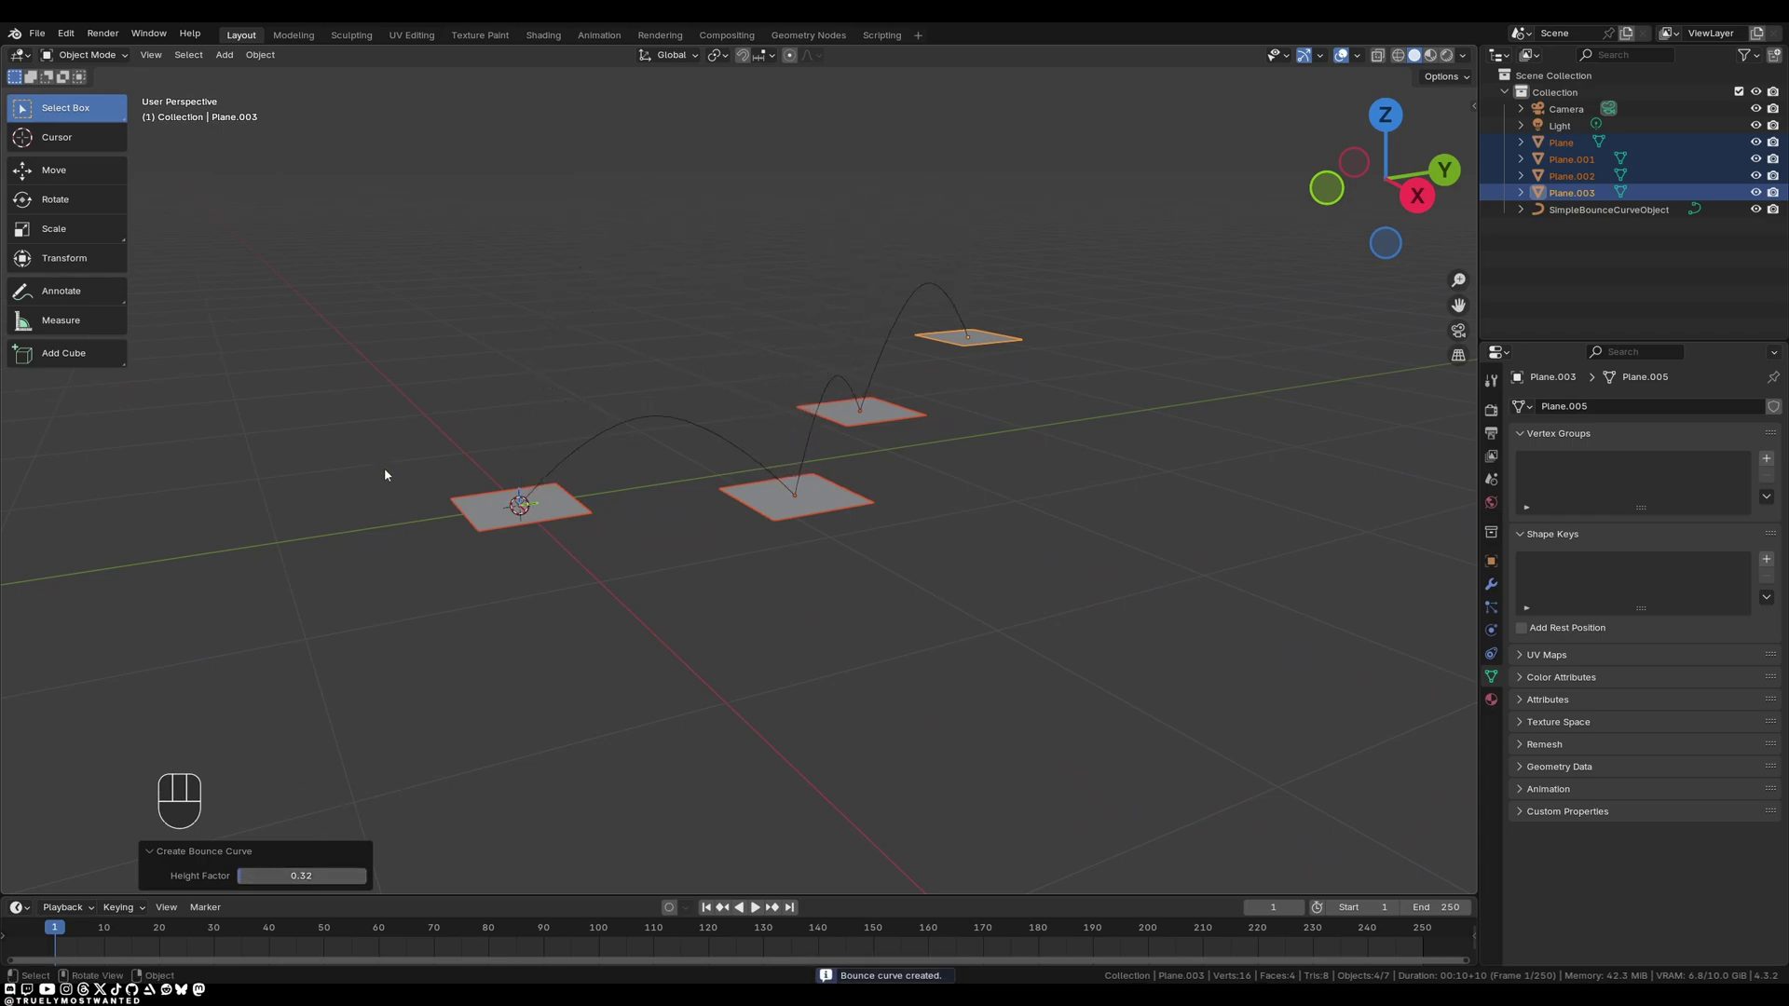
pyautogui.moveTo(465, 435); pyautogui.dragTo(563, 471)
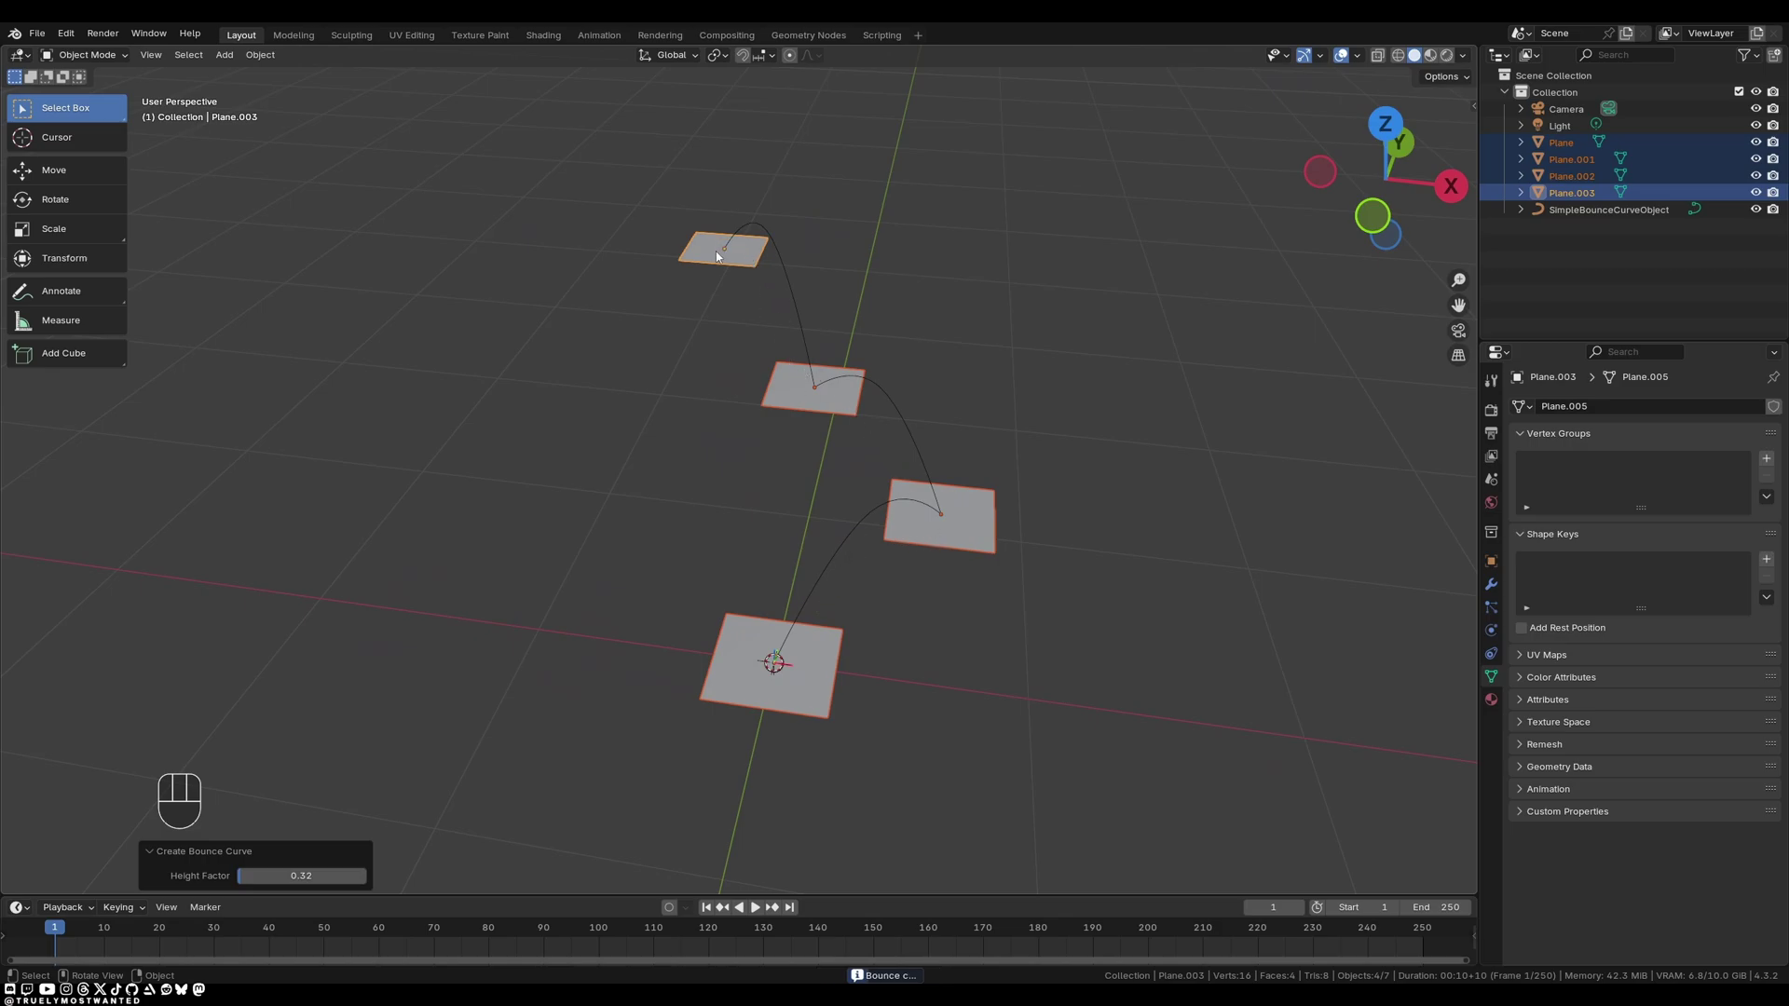
pyautogui.moveTo(632, 457); pyautogui.dragTo(728, 413)
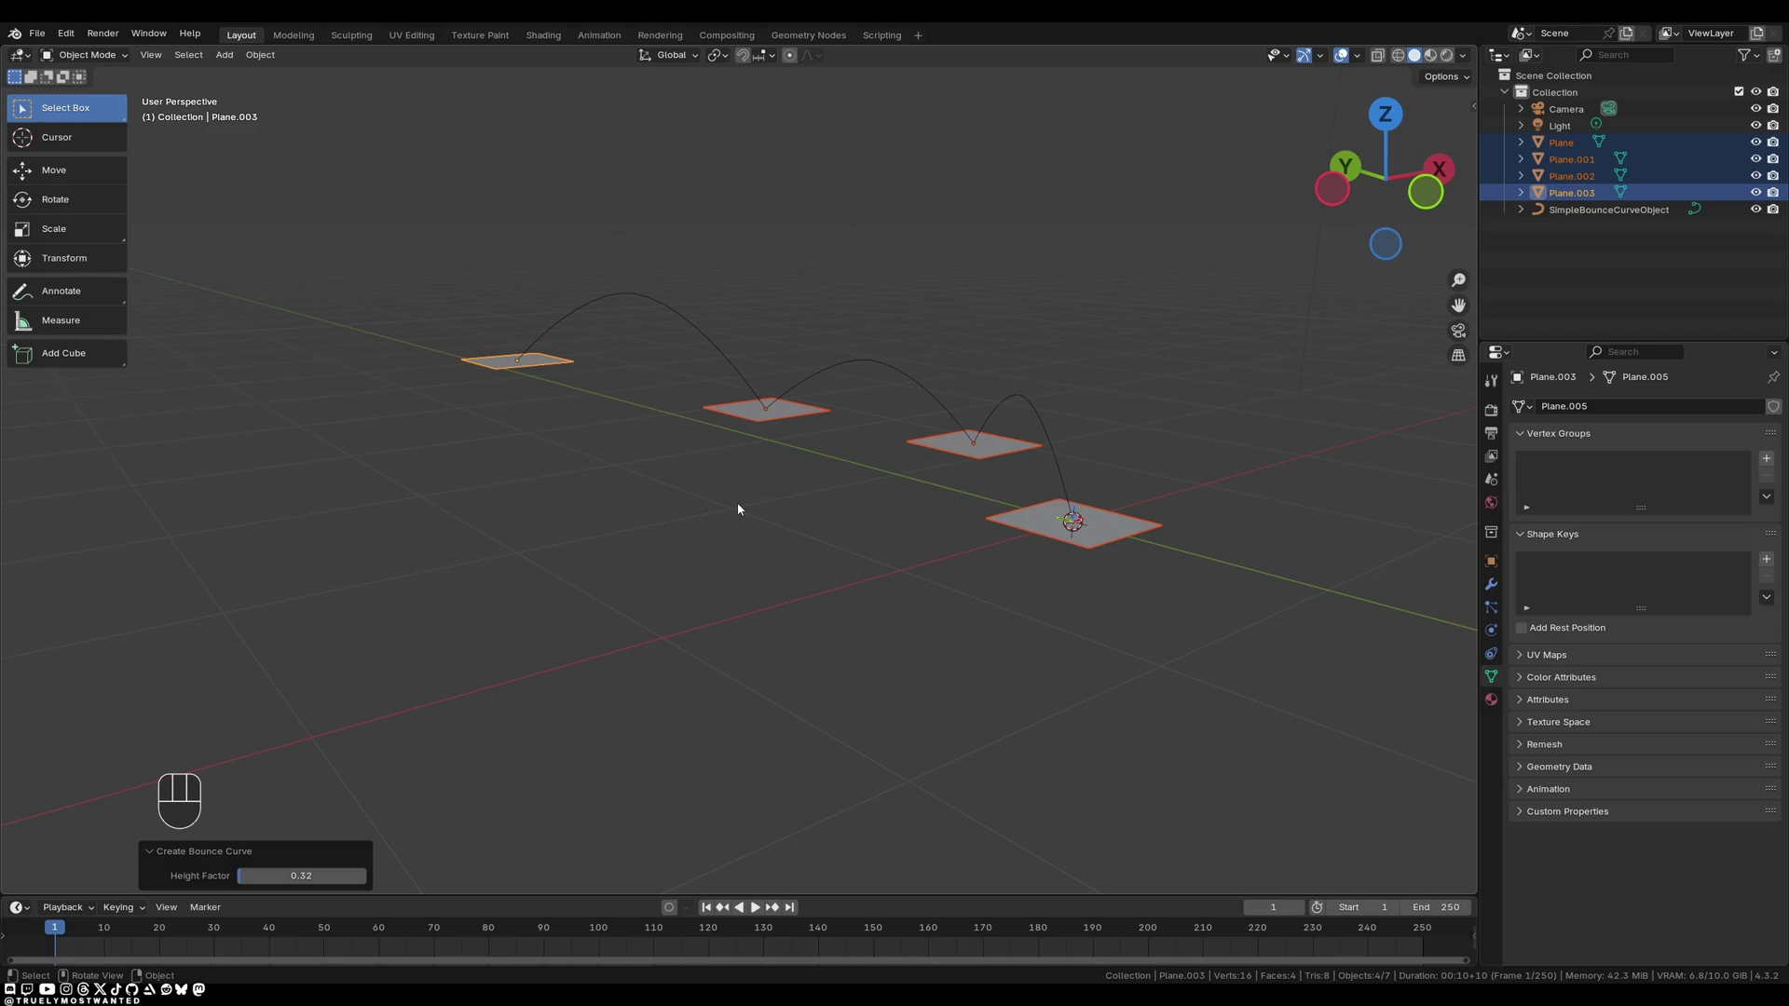
pyautogui.click(918, 393)
pyautogui.press('Tab')
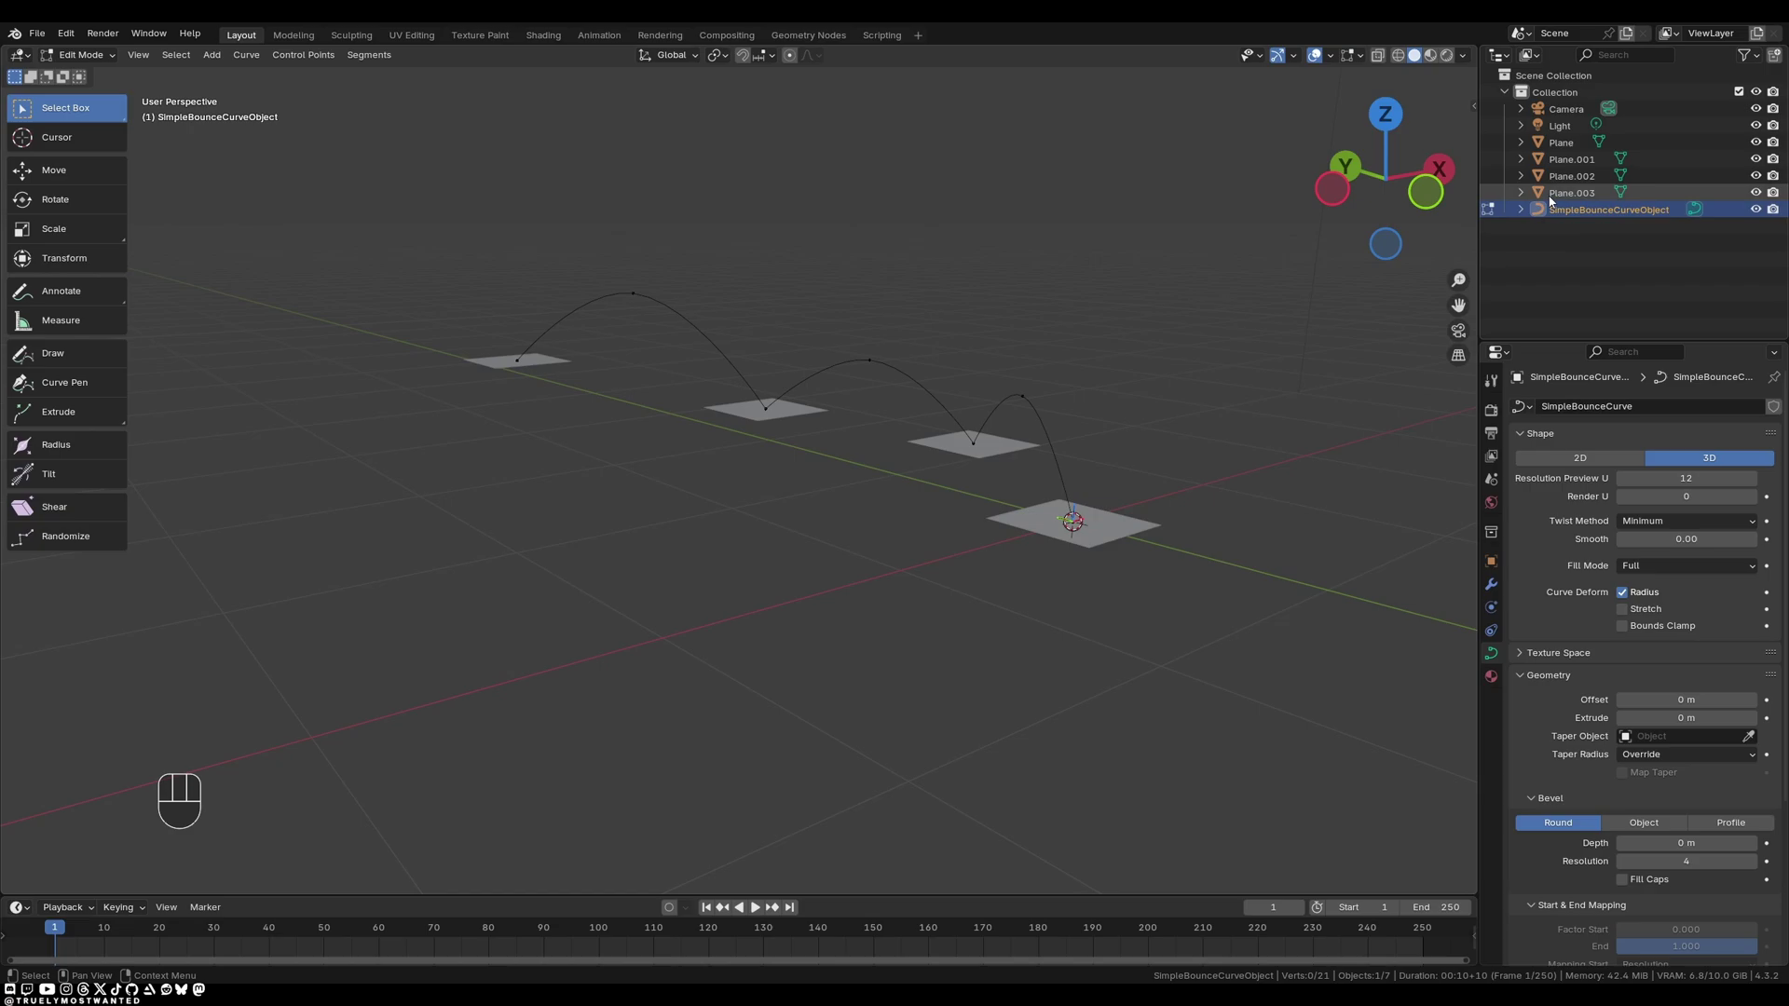
# Give the bounce curve a Round bevel with 0.16 m depth and return to Object Mode.
pyautogui.click(1526, 216)
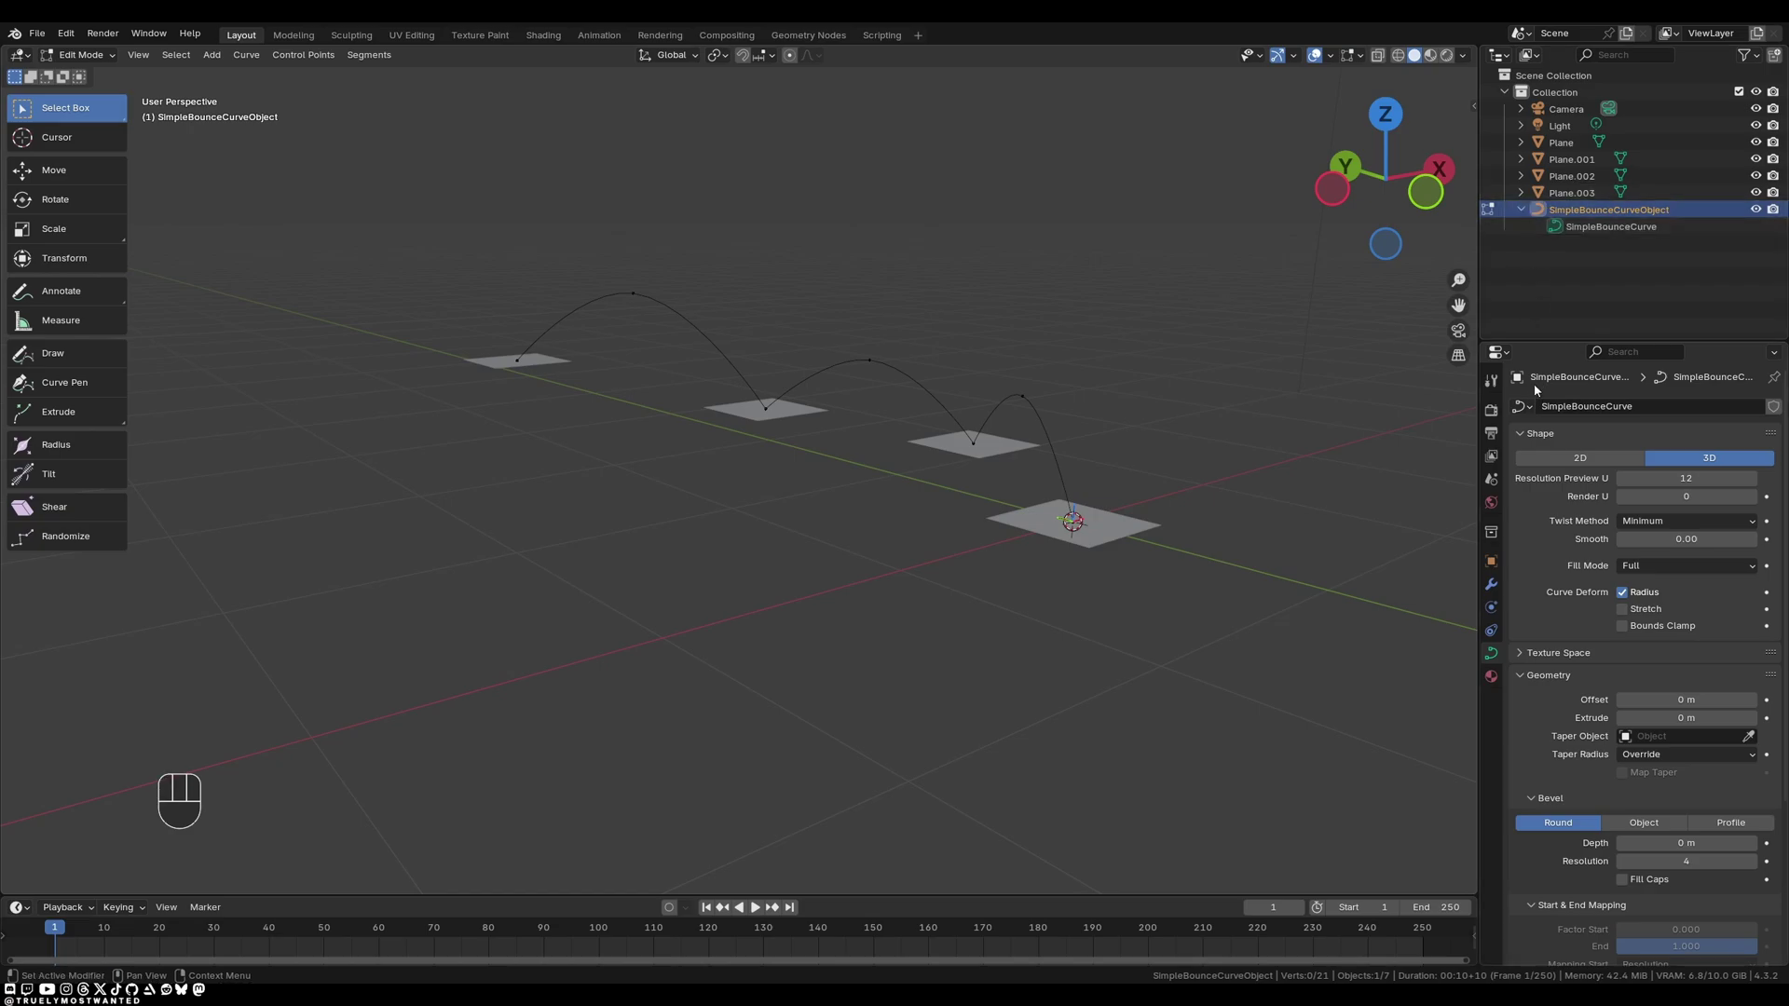
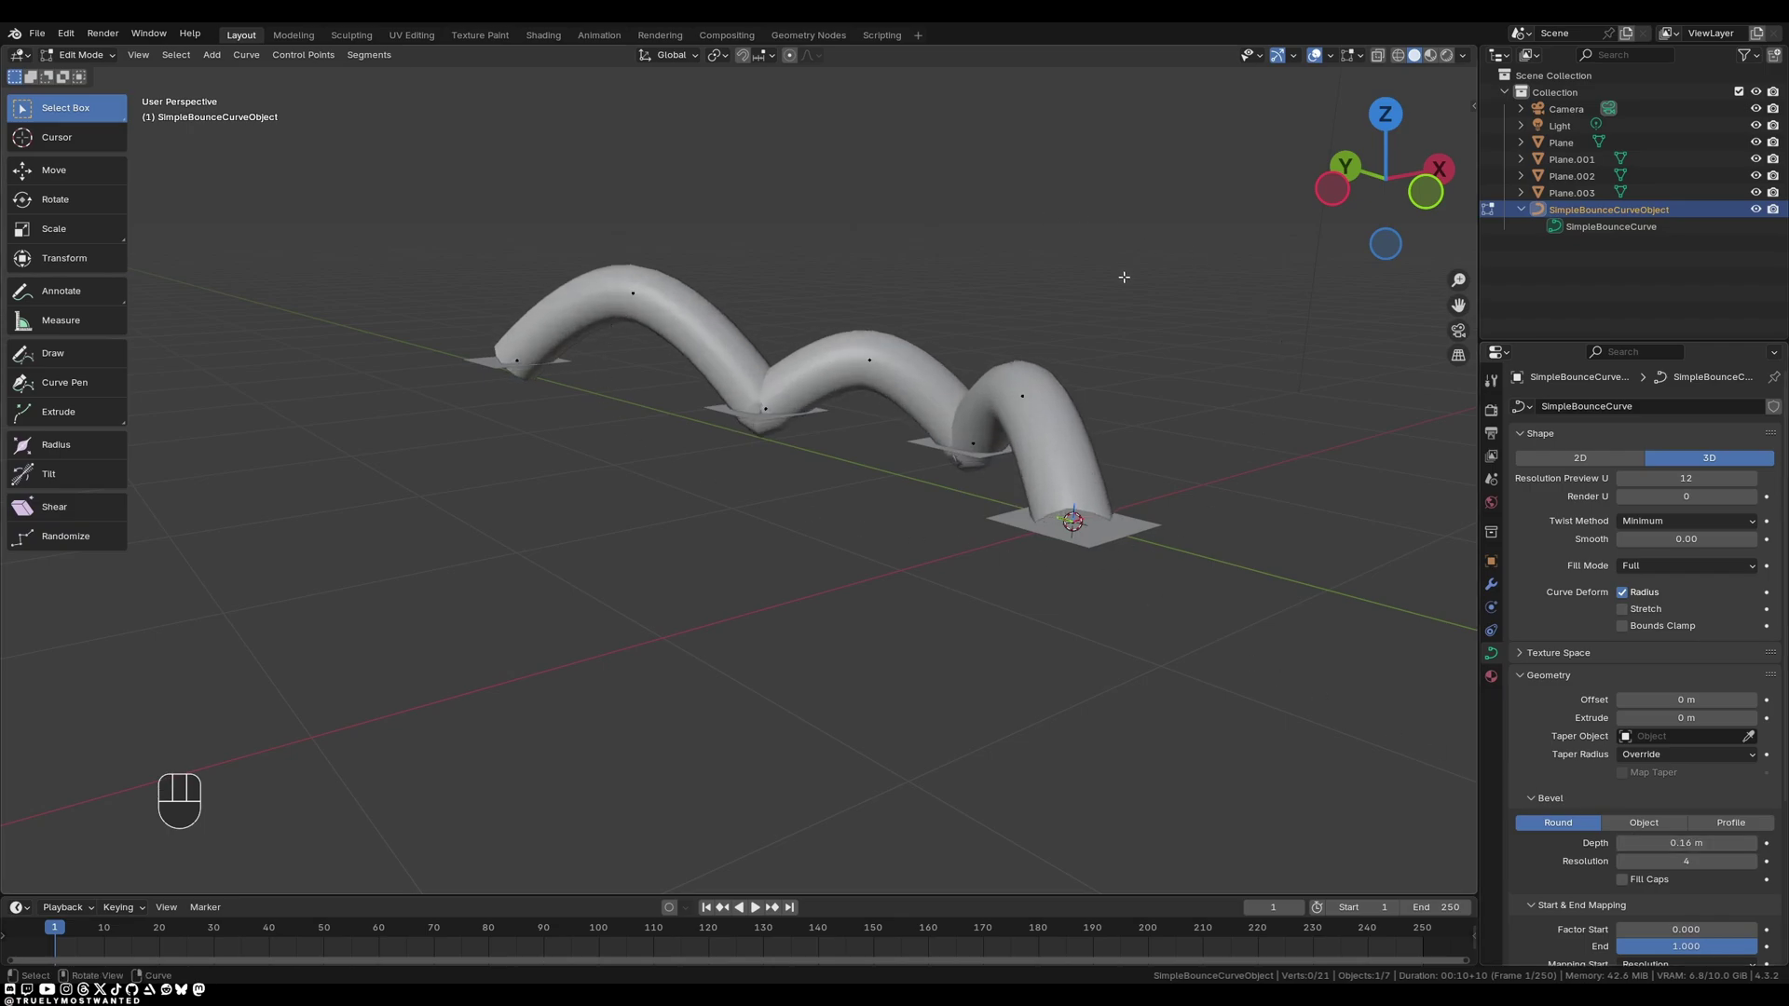
pyautogui.press('Tab')
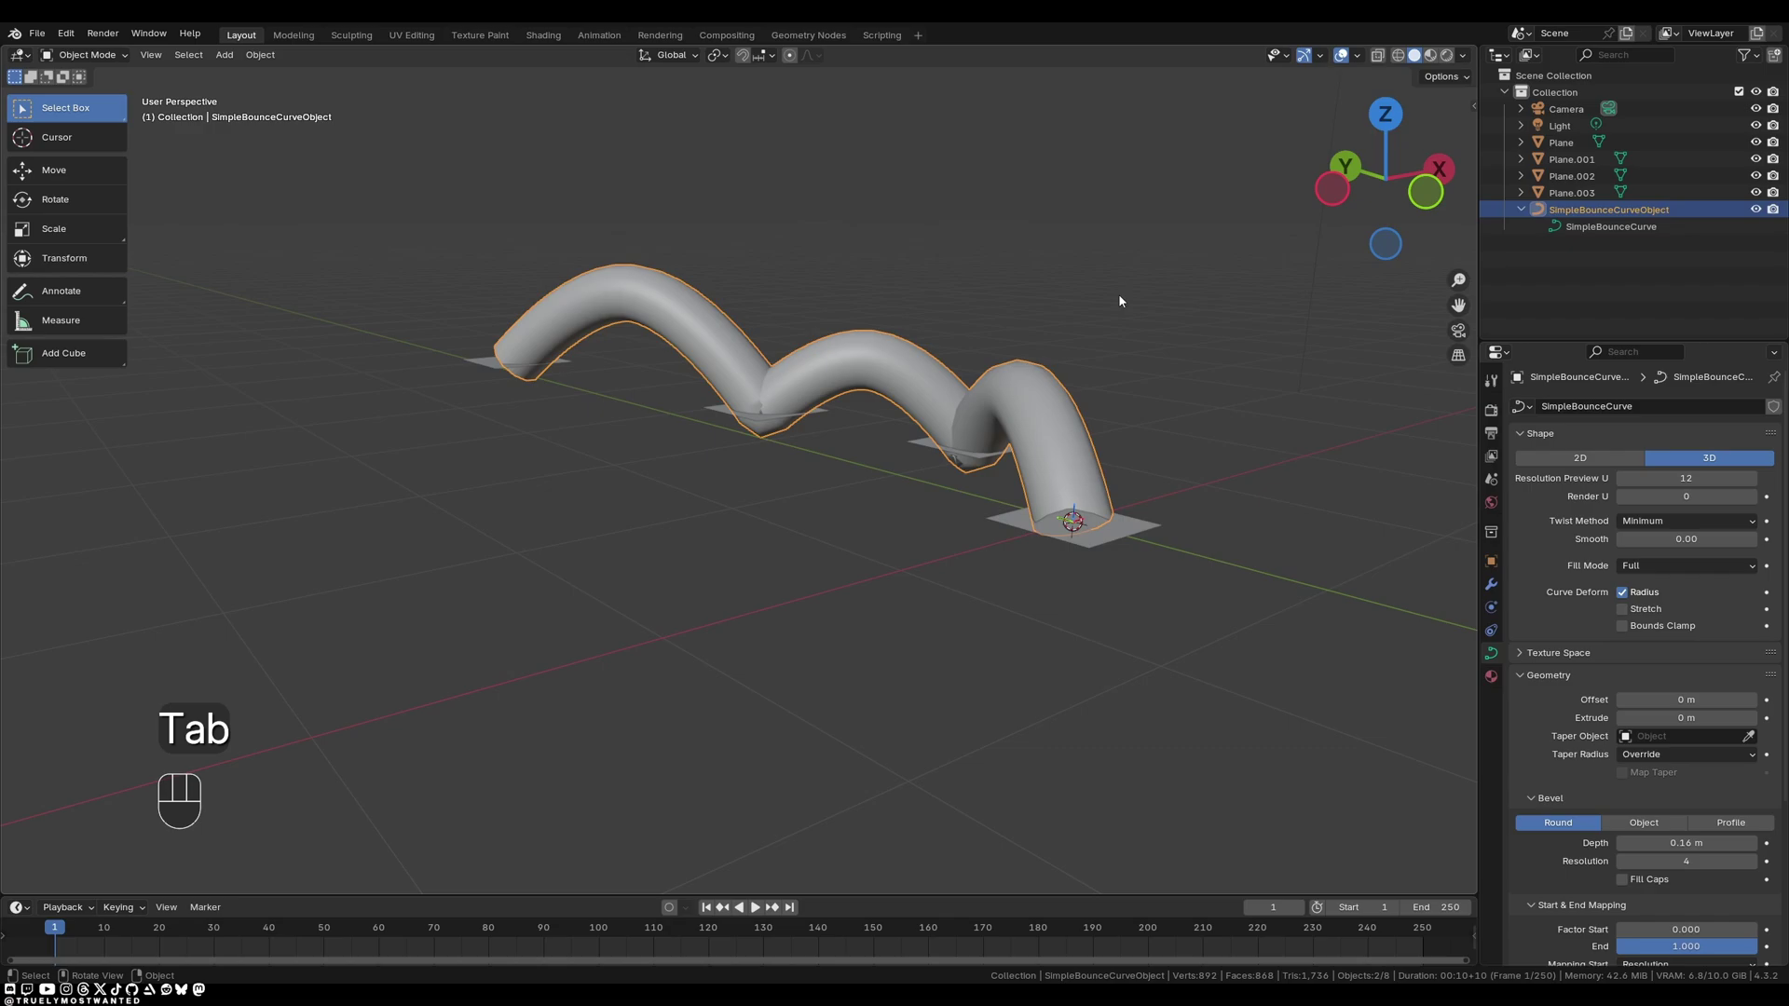